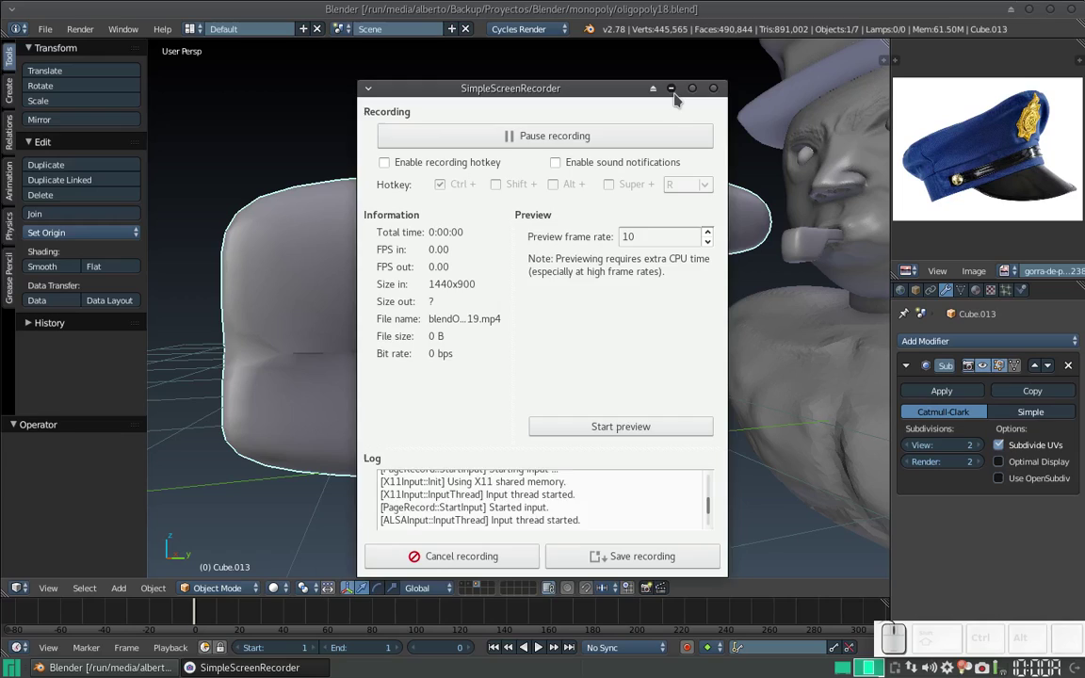
Step: Zoom out to frame bust and fist, select the fist and view it from above for mirroring
left_click(682, 94)
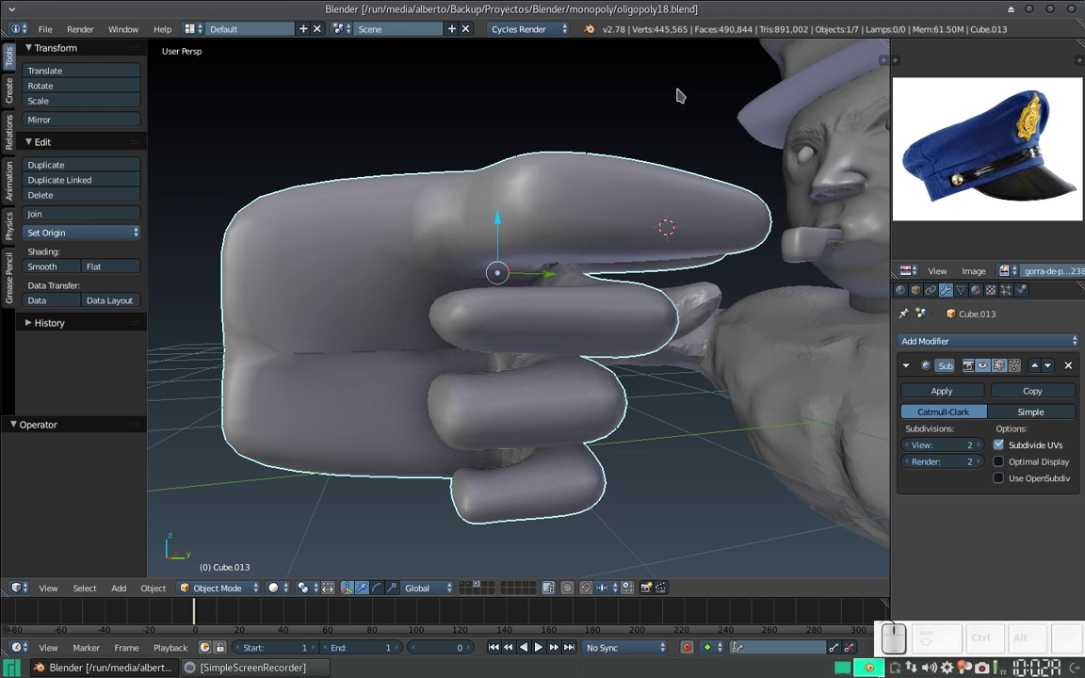
left_click(434, 338)
key("KP_Subtract")
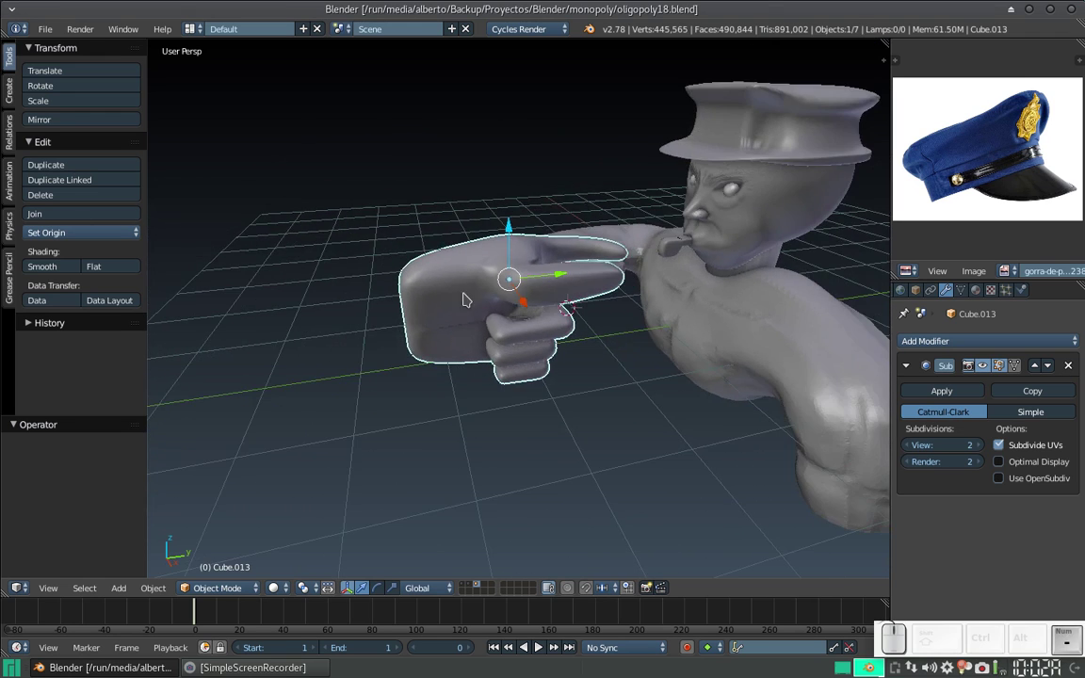
left_click(480, 298)
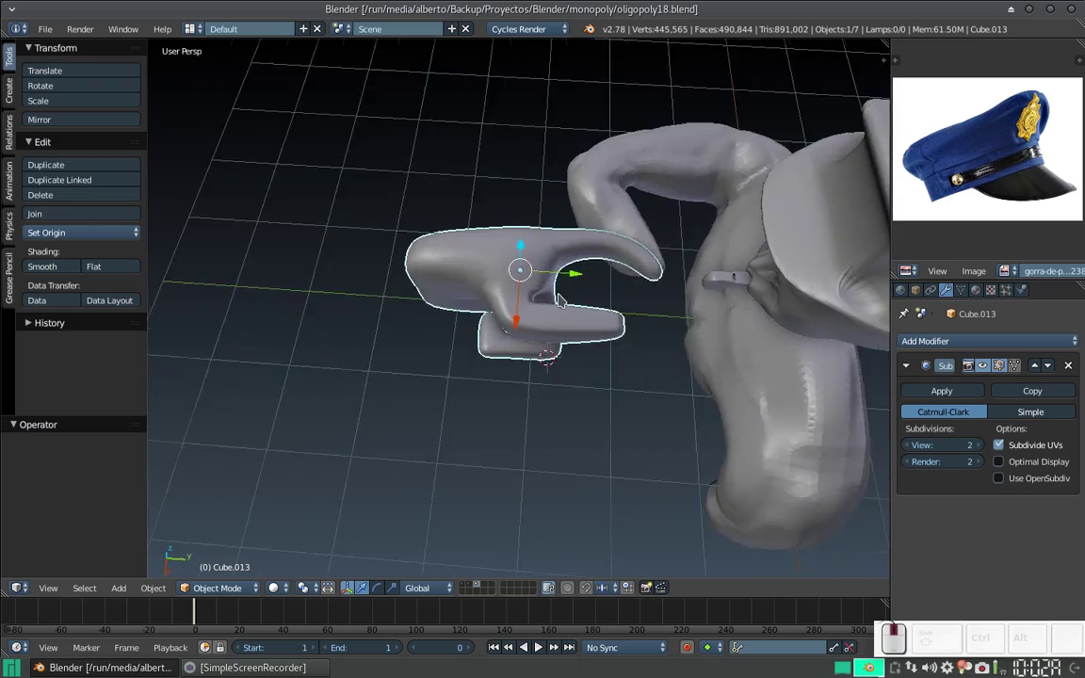
scroll("down", 3)
right_click(307, 262)
left_click(360, 659)
left_click_drag(296, 505, 400, 517)
scroll("up", 3)
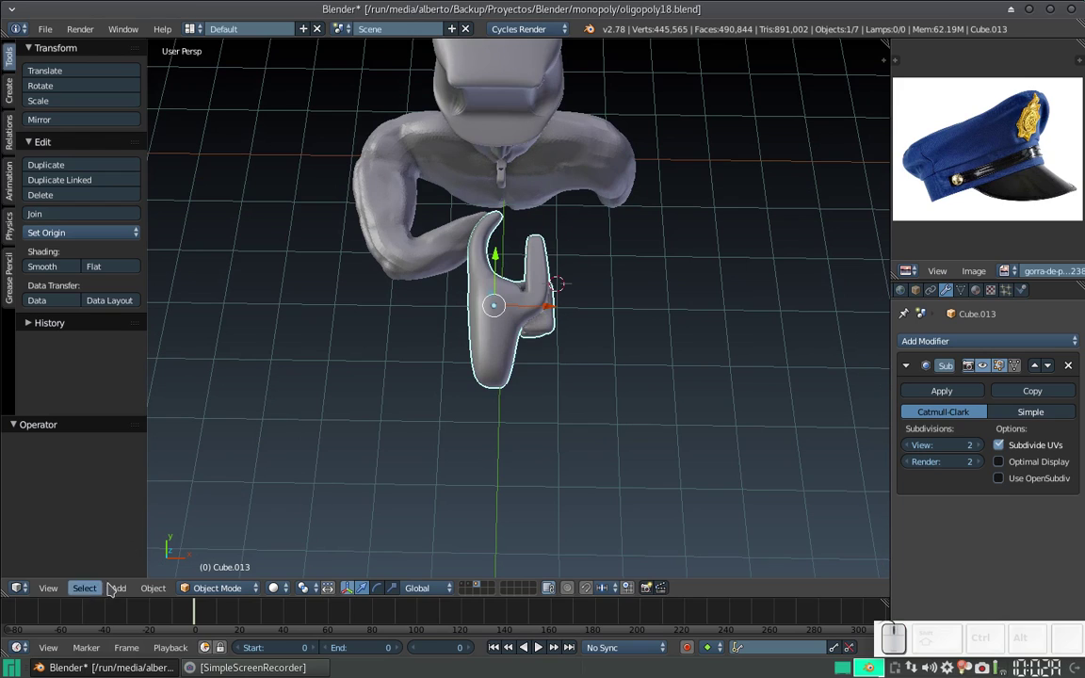
Step: Mirror the fist across the global X axis and show the mirror operator settings
left_click(158, 589)
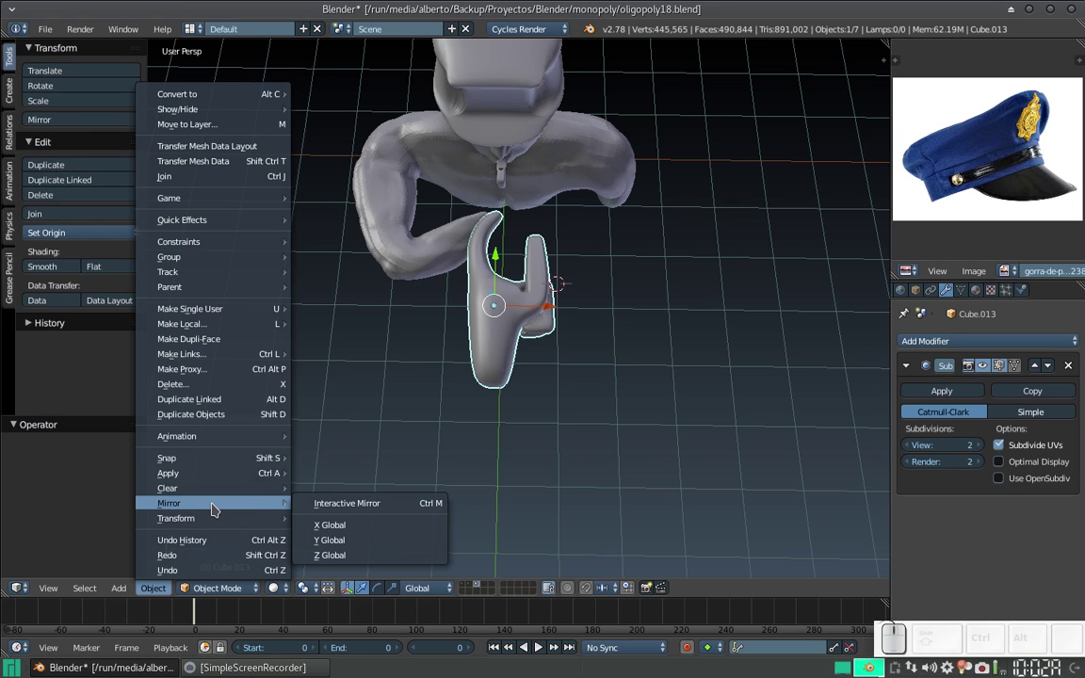
left_click(385, 525)
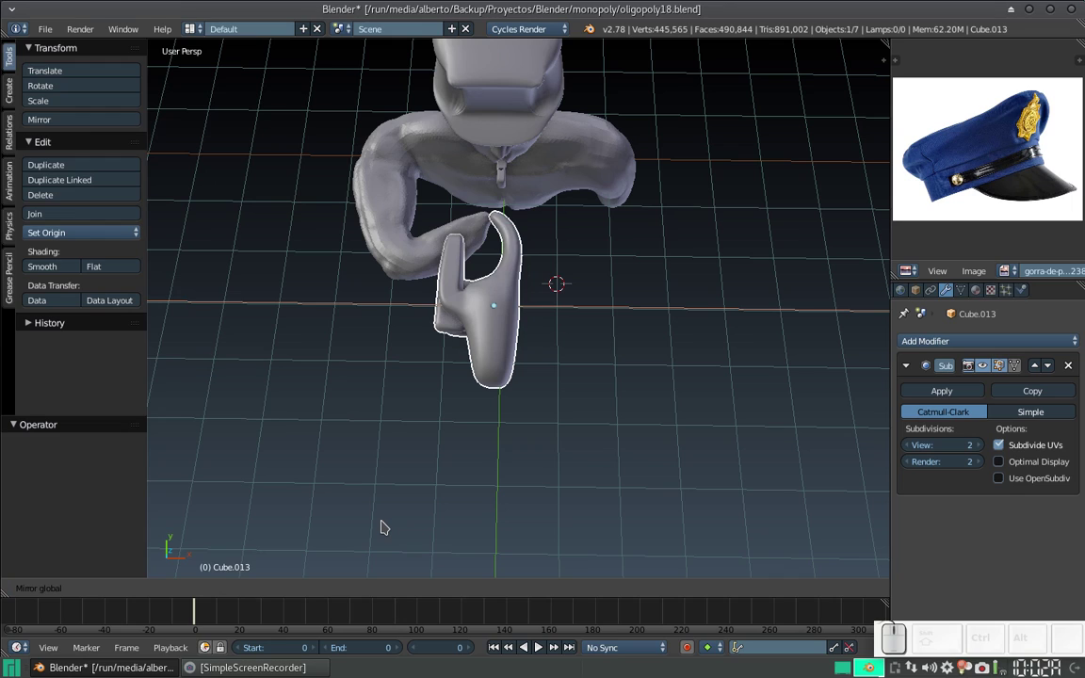
key("Return")
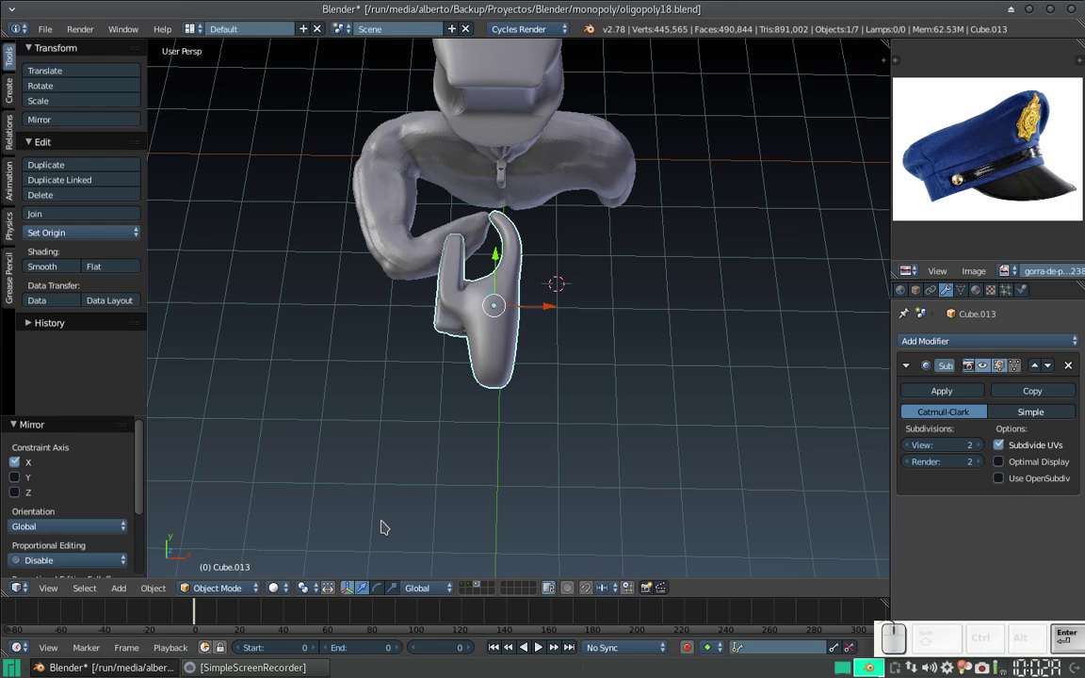
Step: Orbit around the mirrored fist and zoom in close on the thumb crease
scroll("up", 3)
left_click_drag(380, 371, 581, 279)
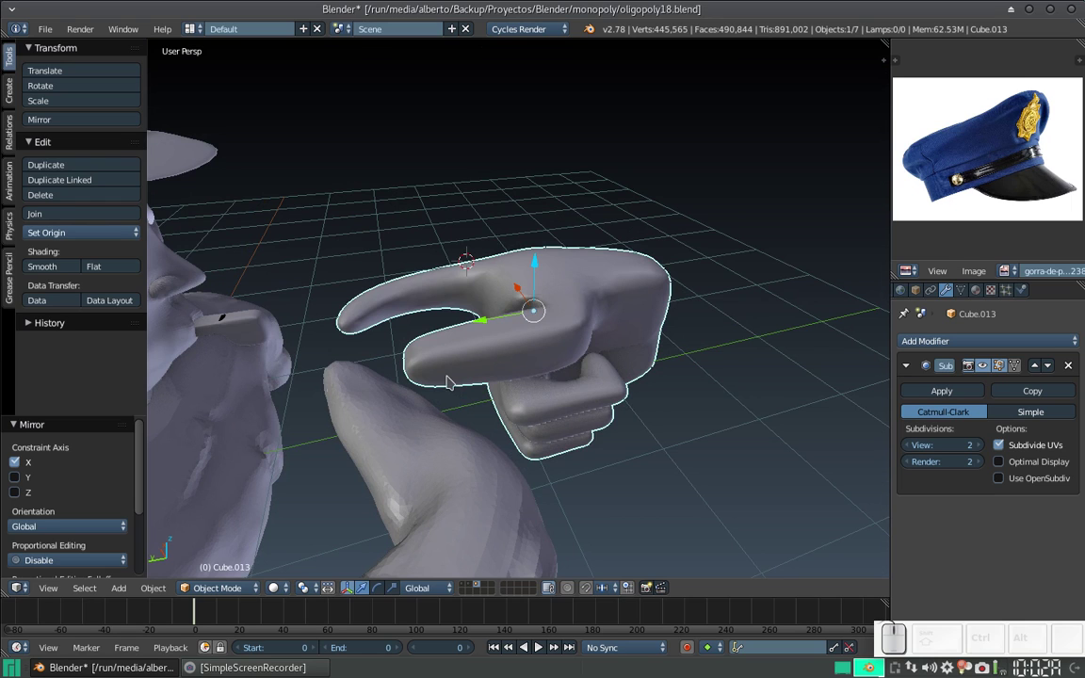
left_click_drag(414, 401, 642, 289)
left_click(615, 286)
middle_click(597, 294)
left_click_drag(611, 326, 590, 265)
left_click(616, 303)
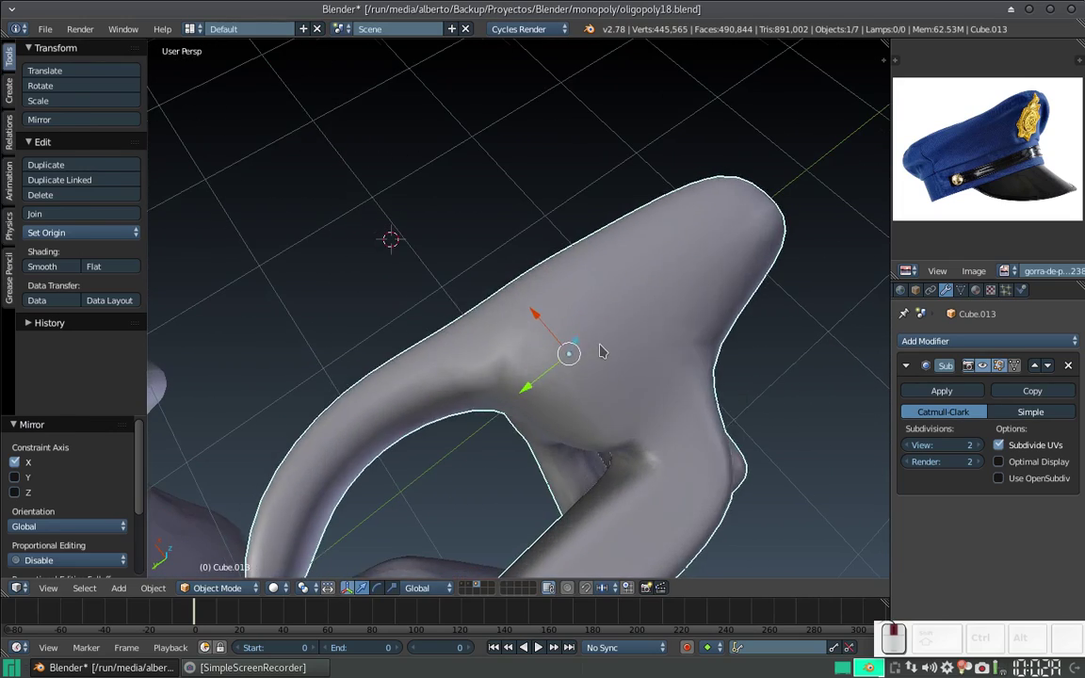
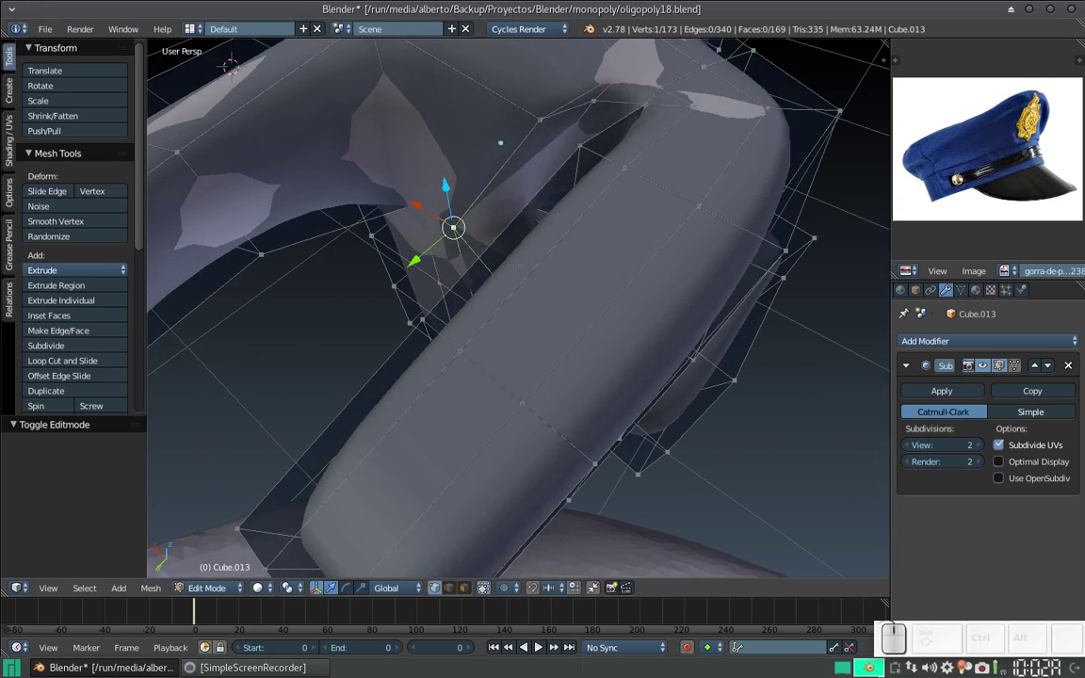
Step: Select all 173 vertices of the fist's control cage in Edit Mode
scroll("down", 3)
key("a")
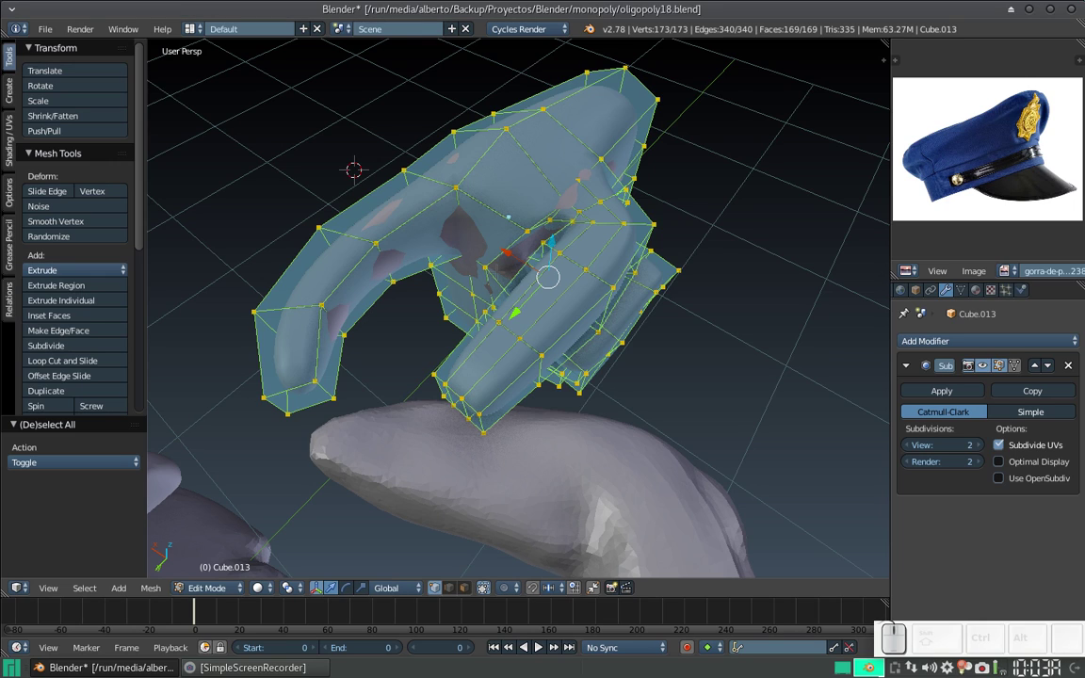
Step: Run Remove Doubles from the command search; 0 vertices are removed, 173 remain
key("space")
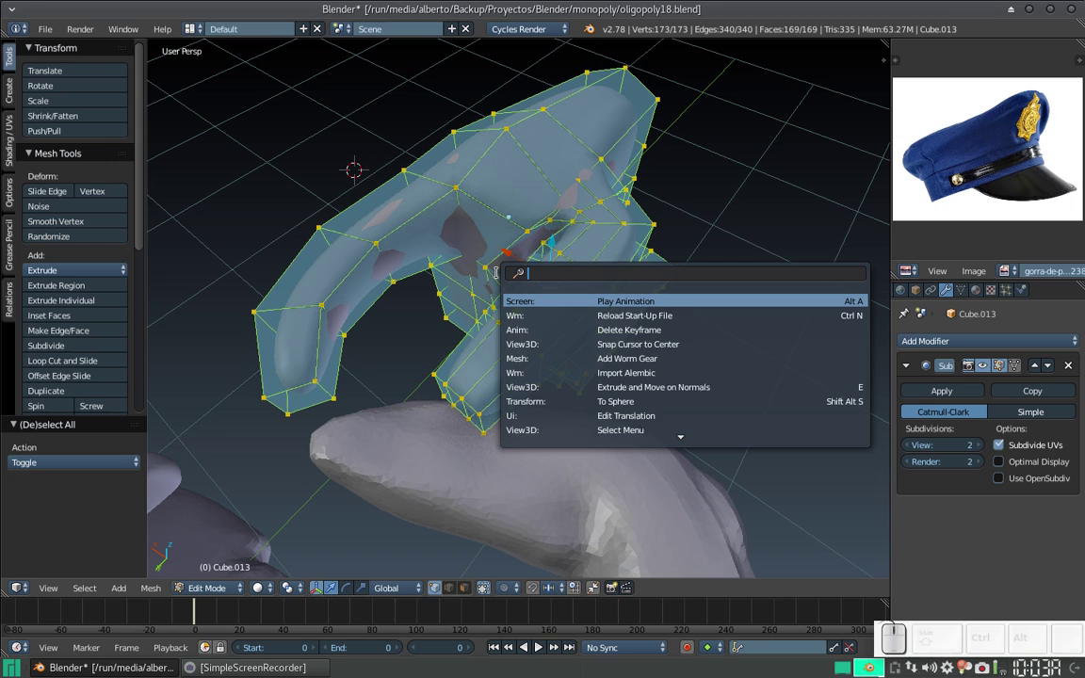
key("space")
key("BackSpace")
key("o")
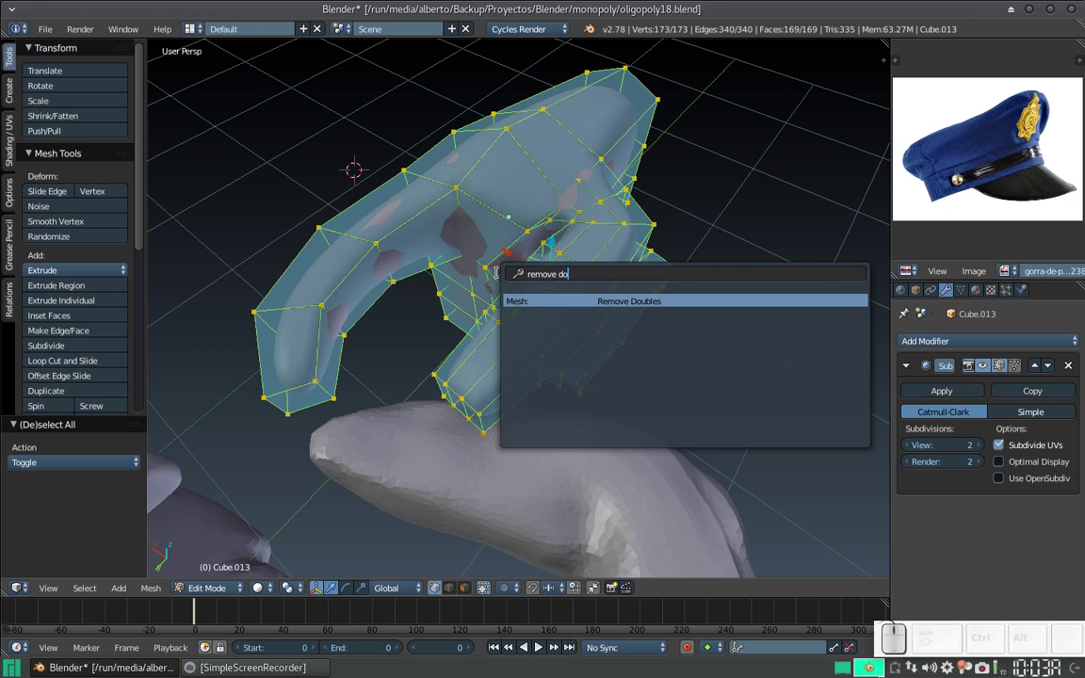
key("Return")
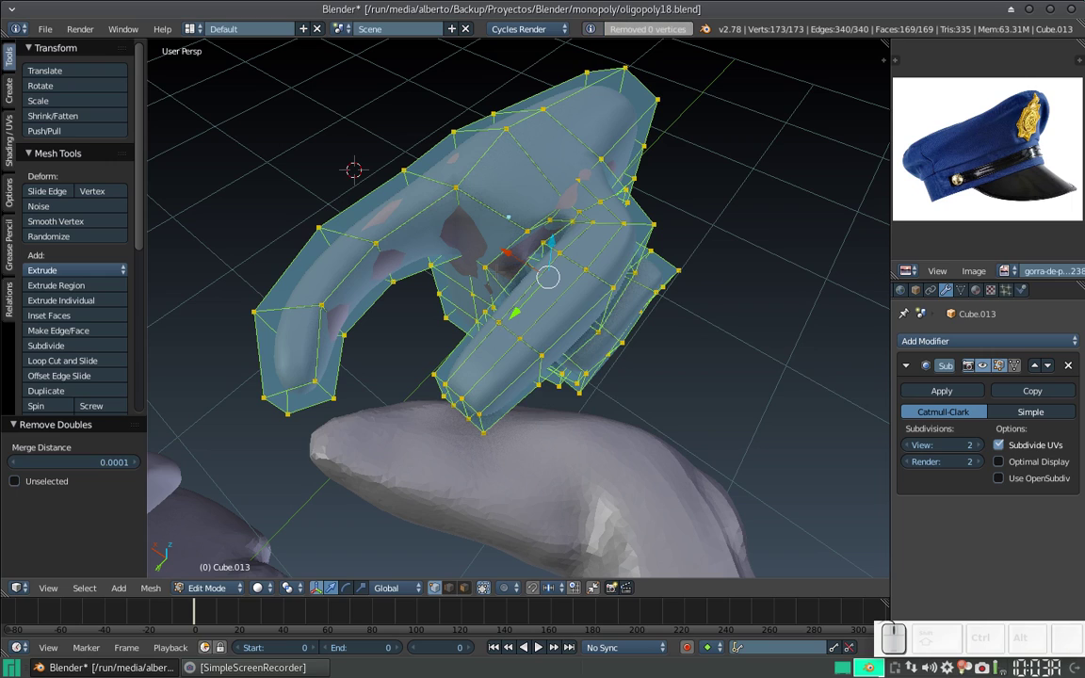
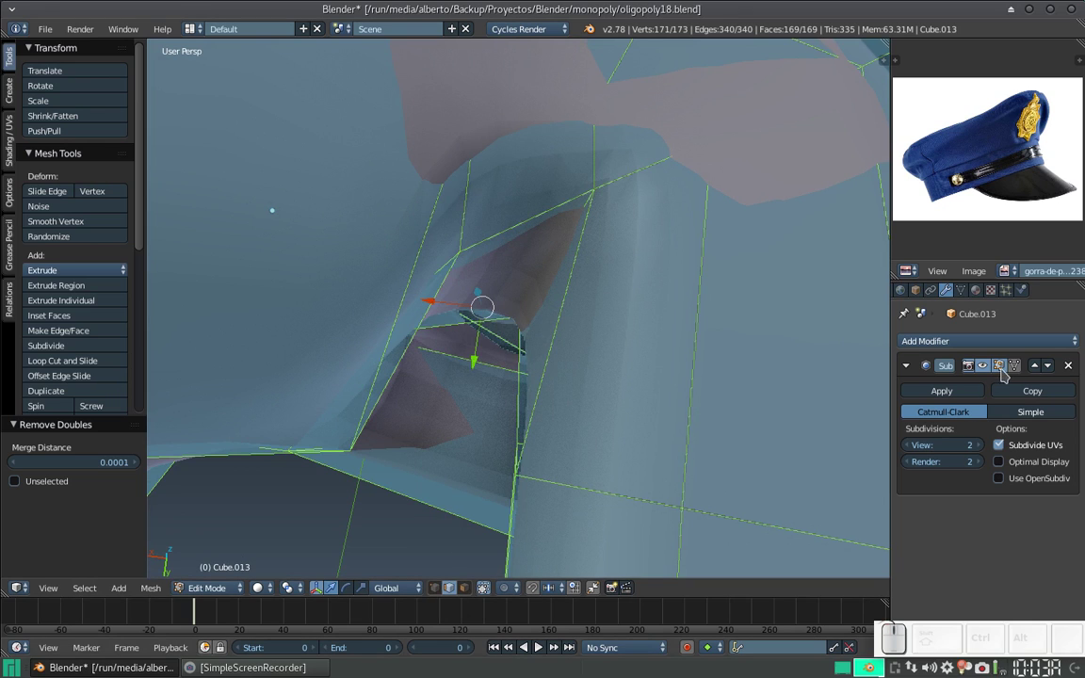
Step: Show the modifier on cage and move the gap edge to close the hole at the thumb
left_click(1003, 370)
left_click(1002, 371)
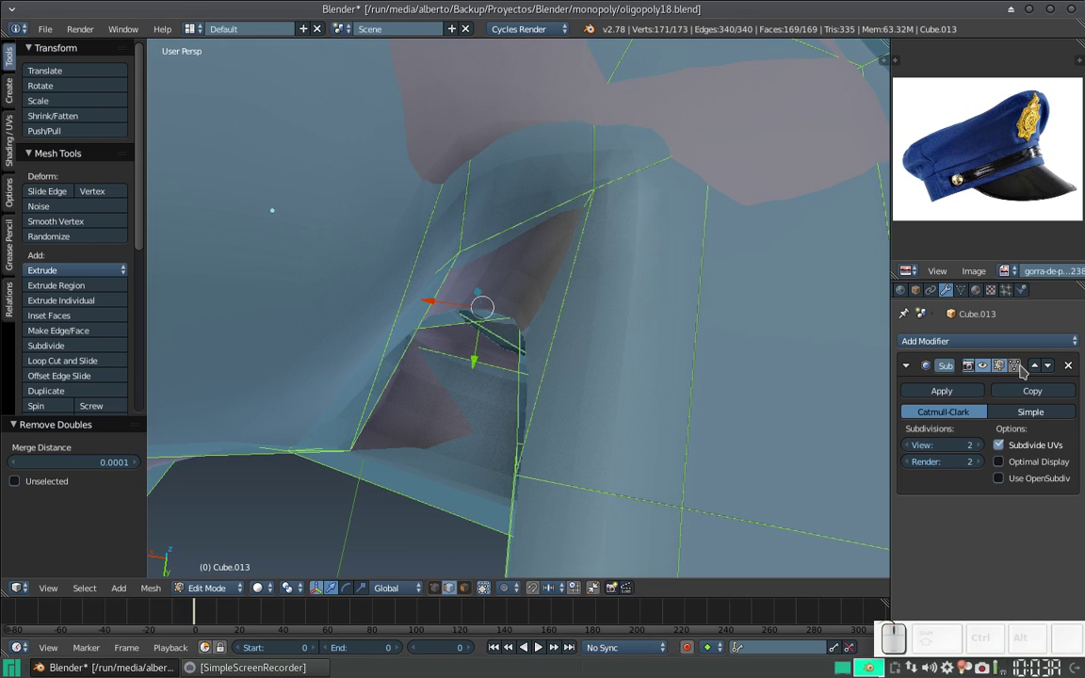
left_click(1020, 369)
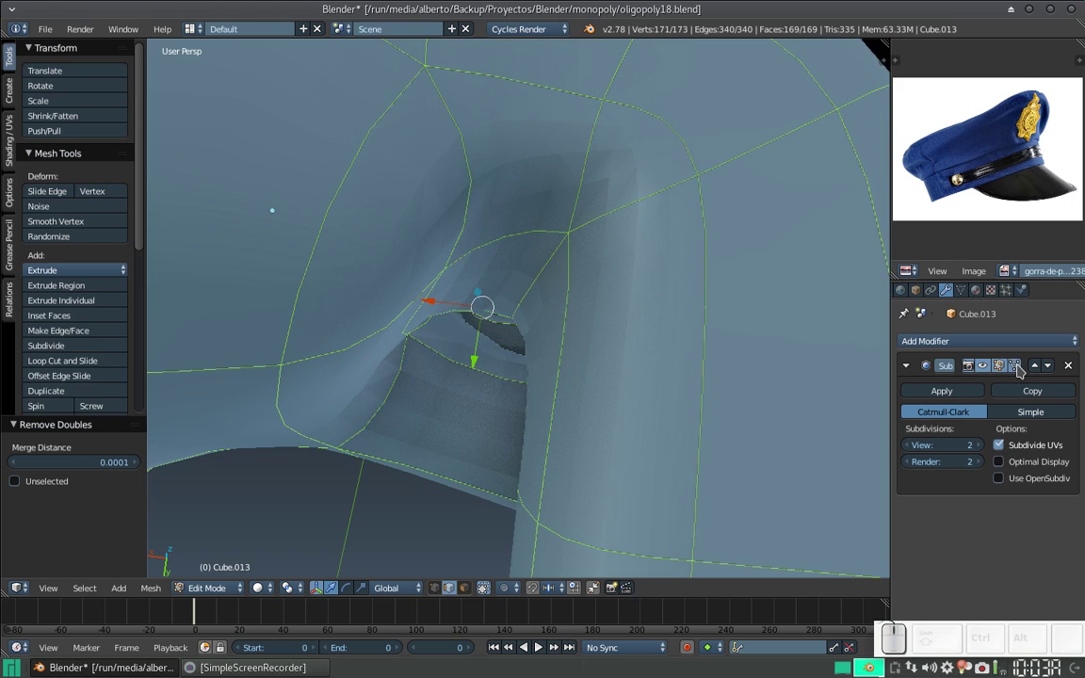
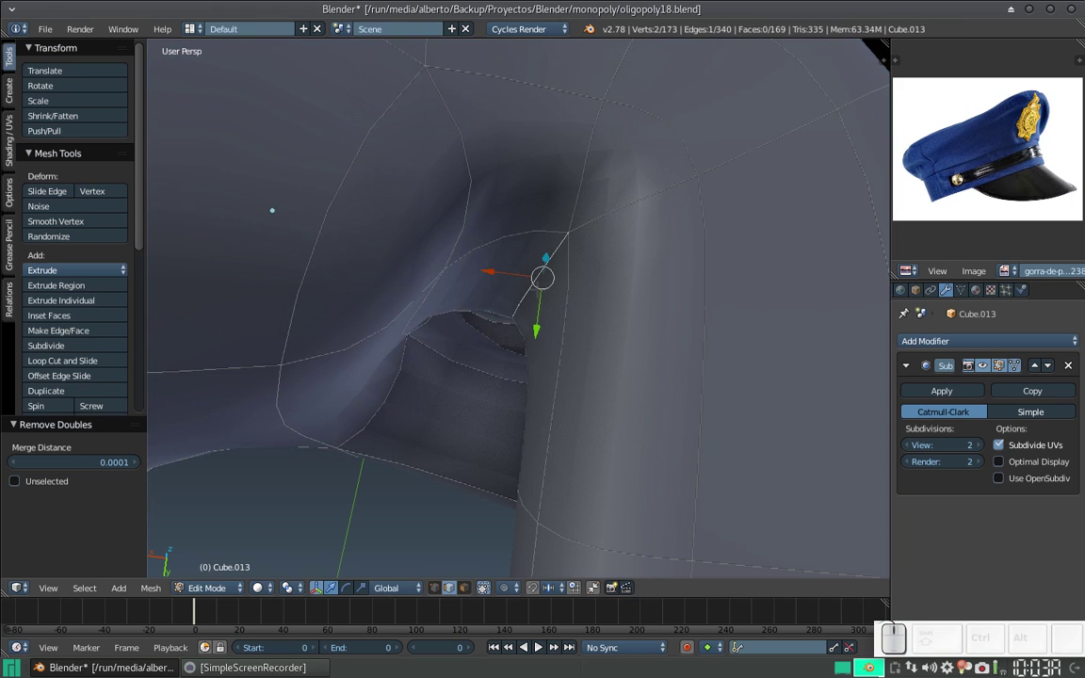
key("g")
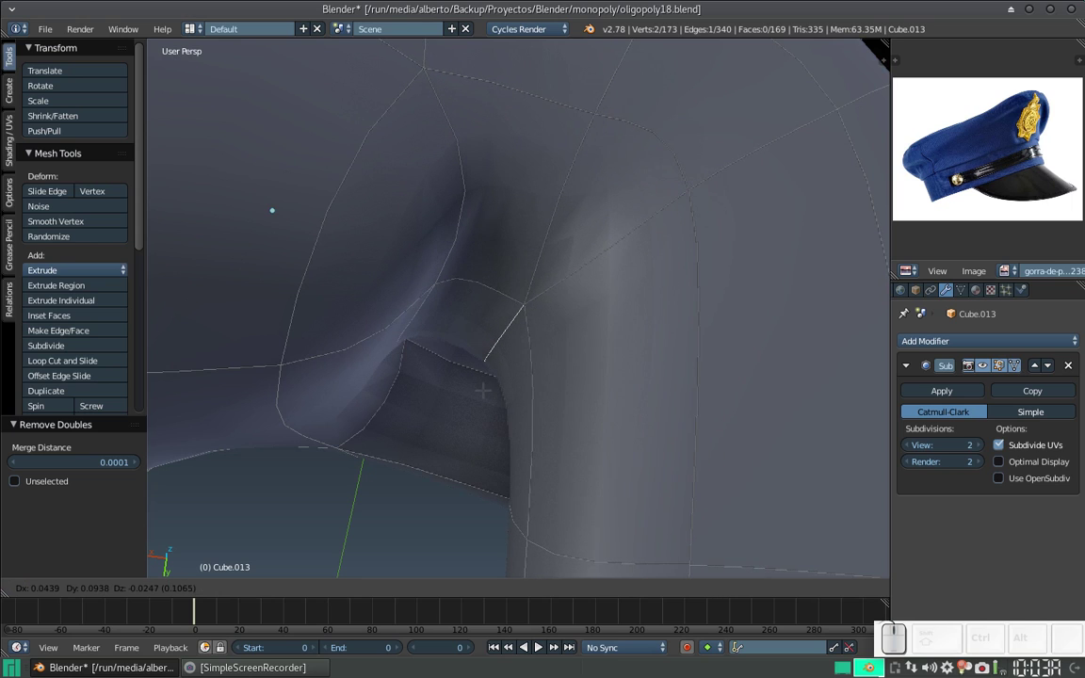
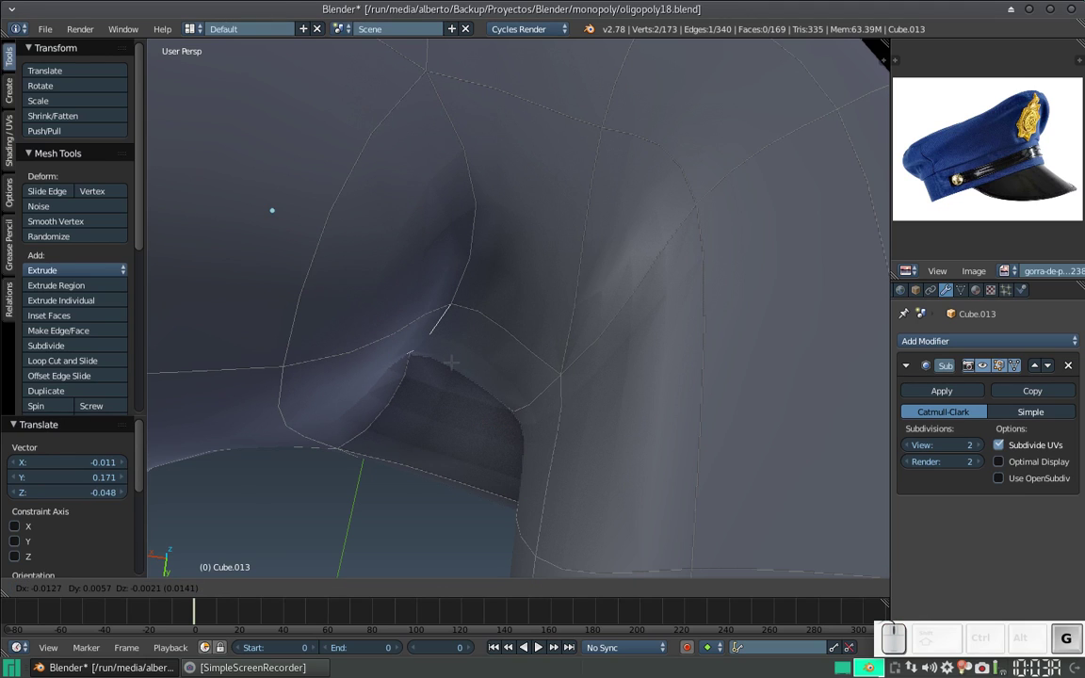
Step: From a top view, nudge the crease vertices to tidy where thumb meets fingers
scroll("down", 3)
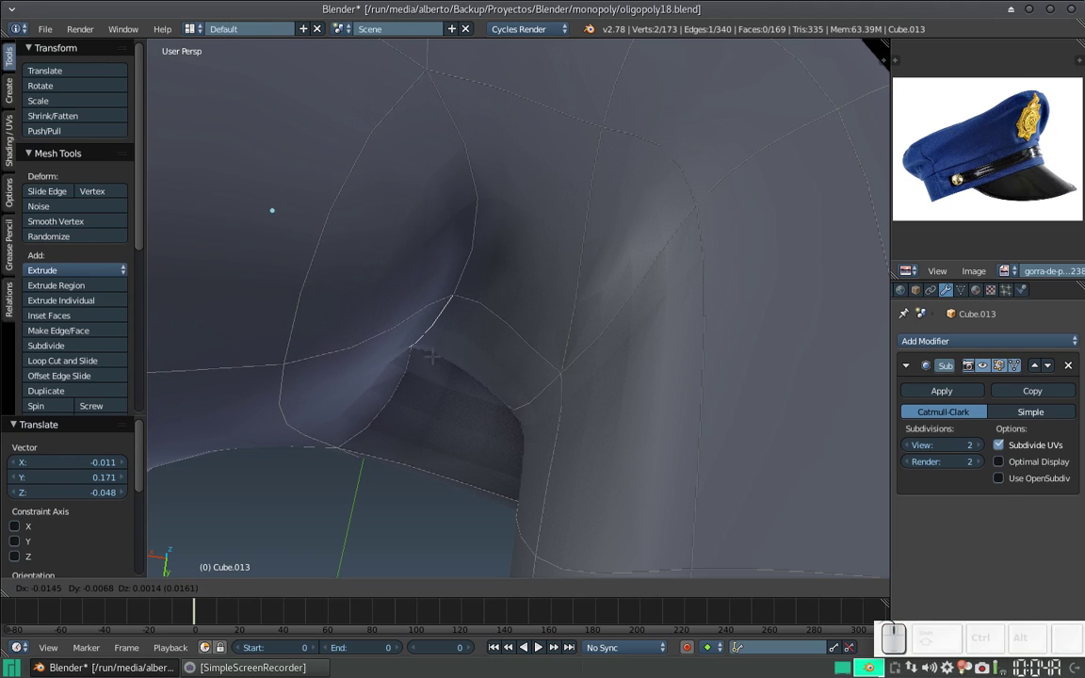
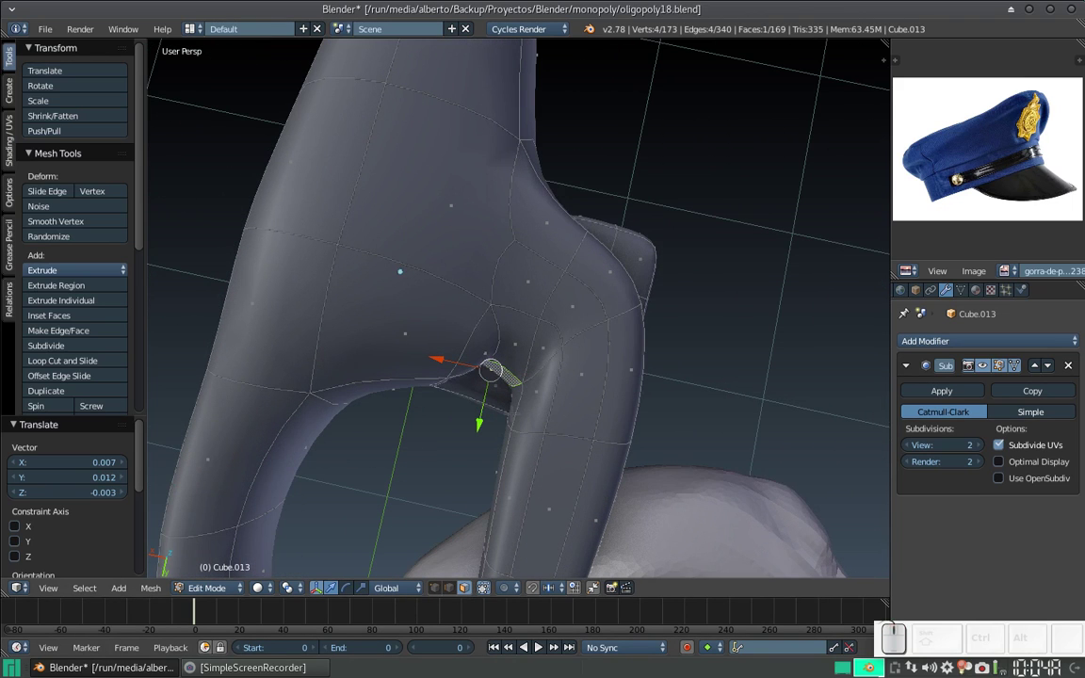
key("KP_7")
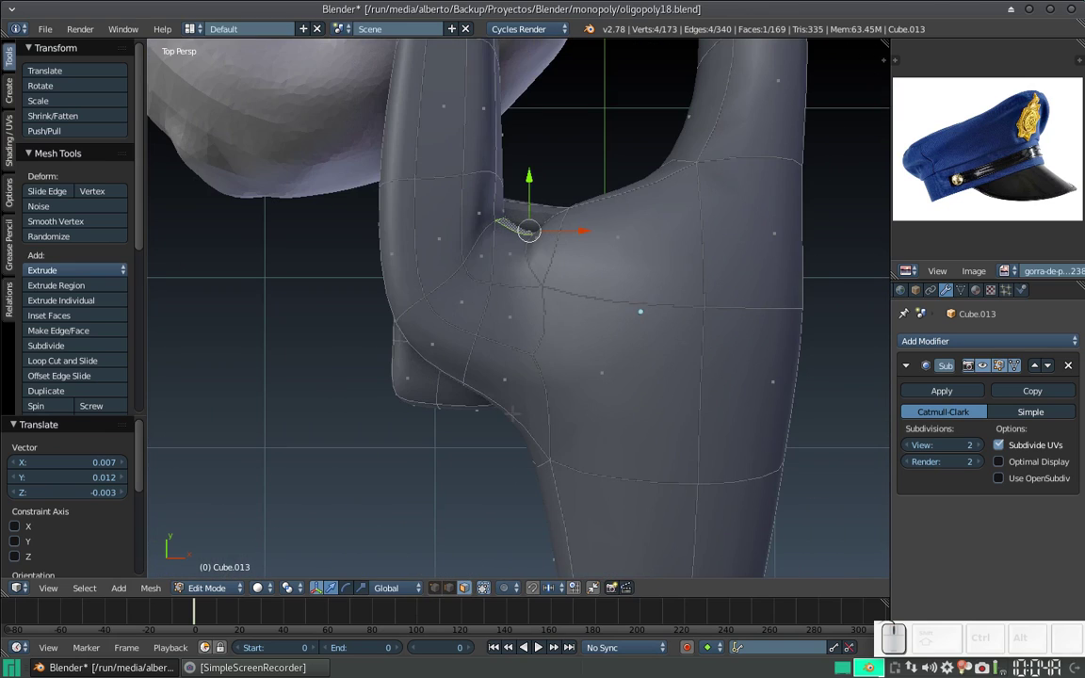
key("g")
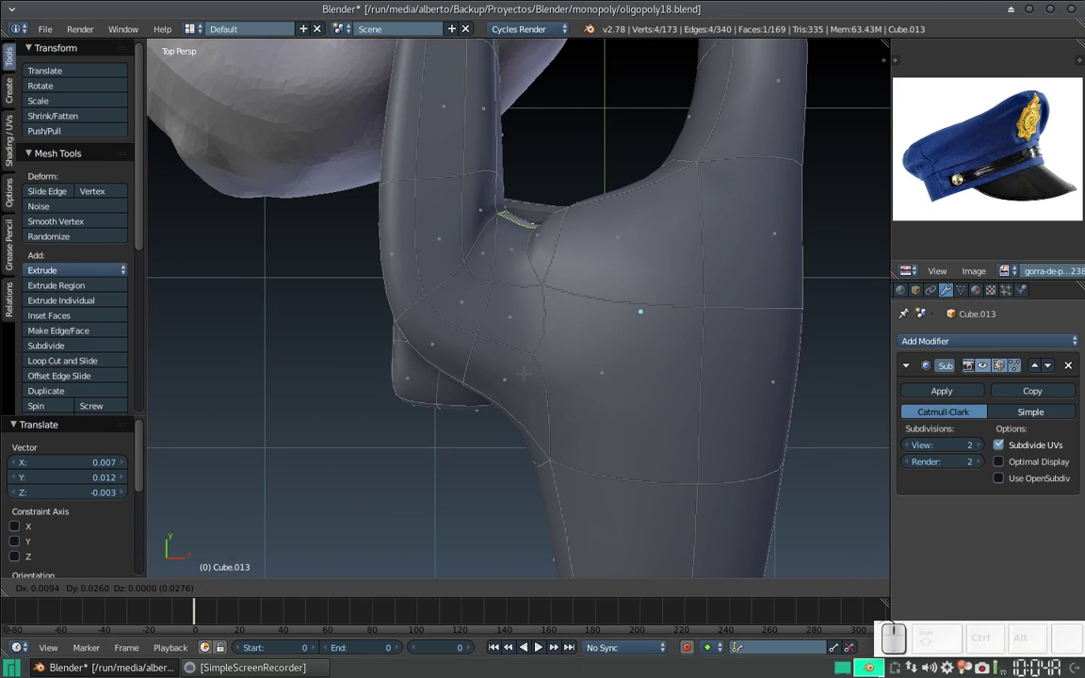
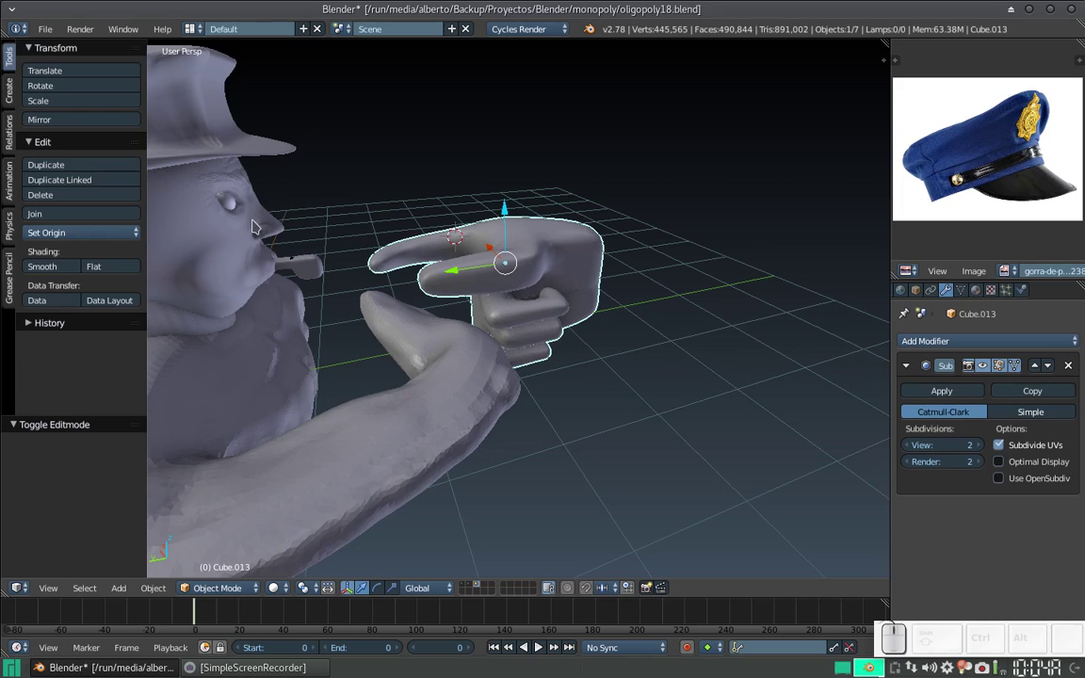
right_click(237, 228)
scroll("down", 3)
right_click(325, 354)
right_click(298, 318)
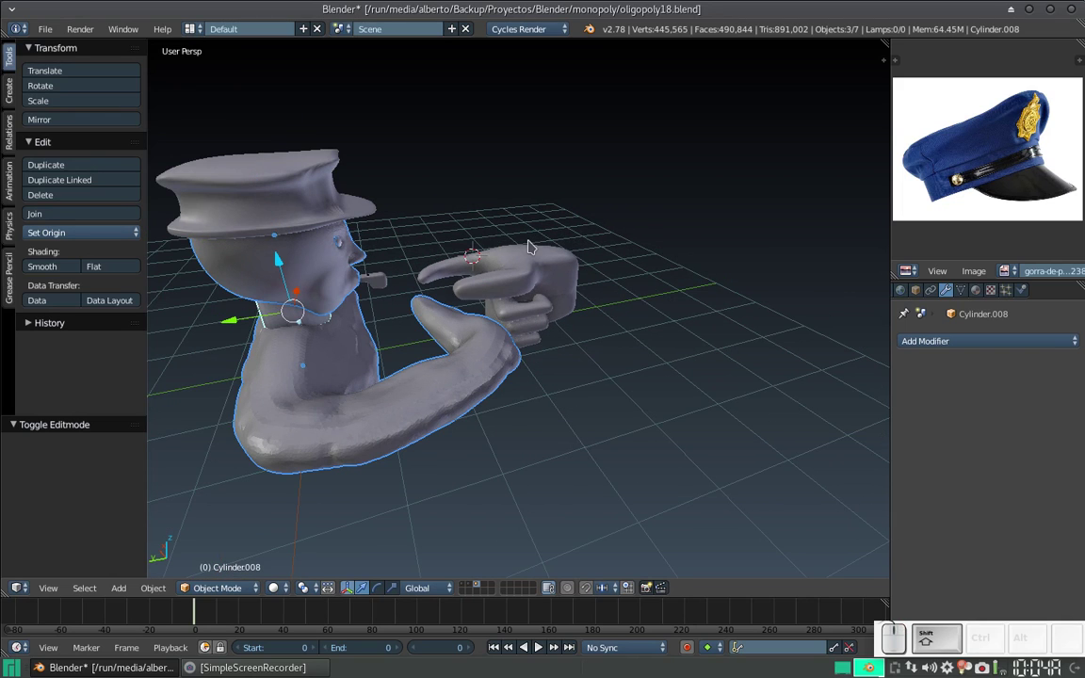
left_click_drag(604, 165, 510, 248)
scroll("up", 3)
left_click(386, 254)
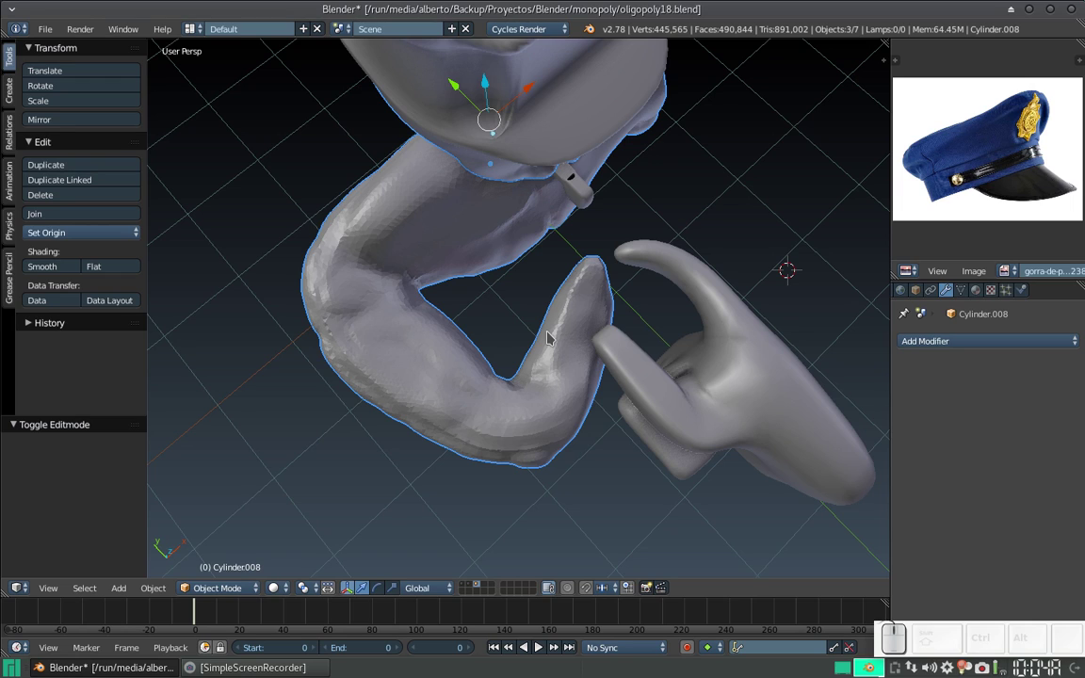
right_click(721, 387)
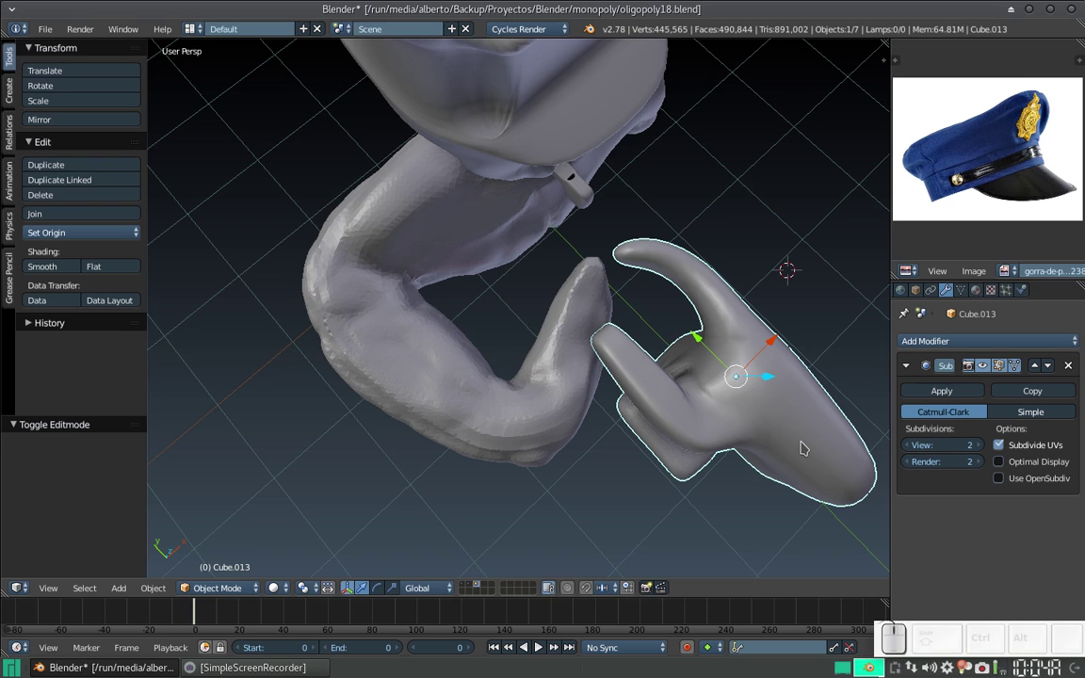
Step: Rotate the fist about Z and rescale it to about 1.29 times its size
key("r")
key("z")
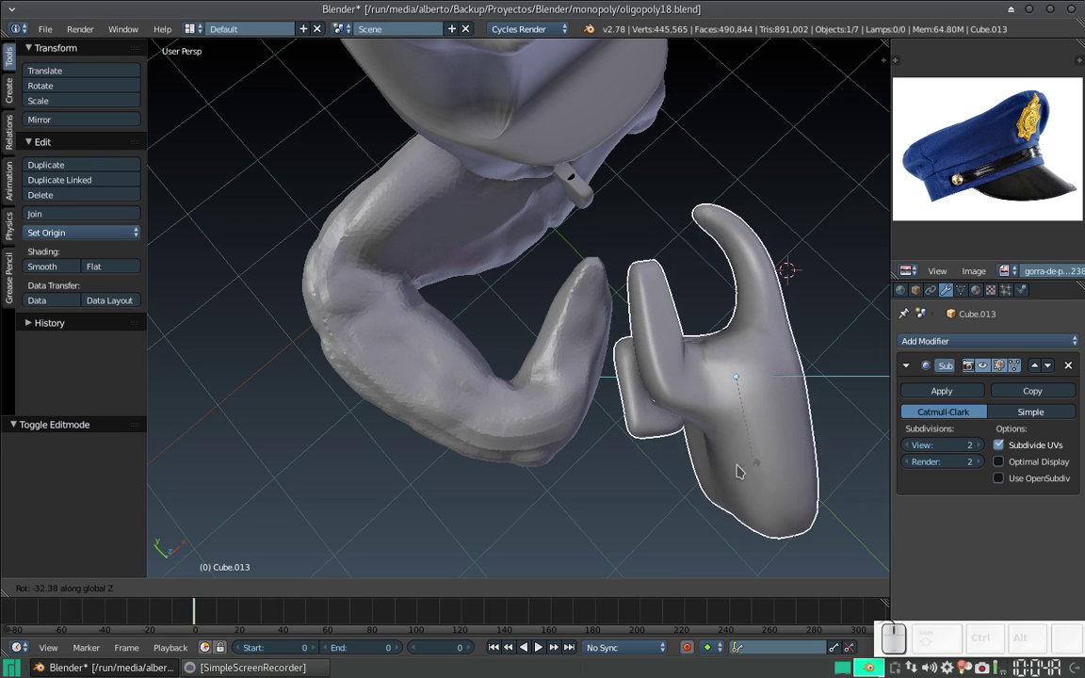
left_click(722, 474)
left_click_drag(702, 349, 567, 280)
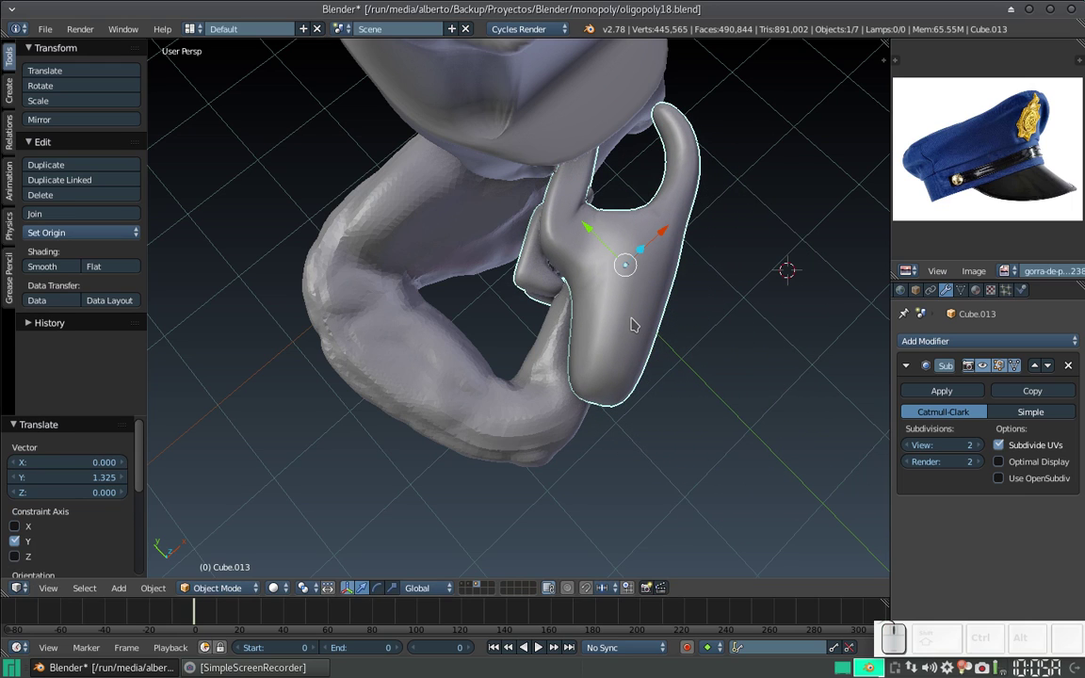
key("s")
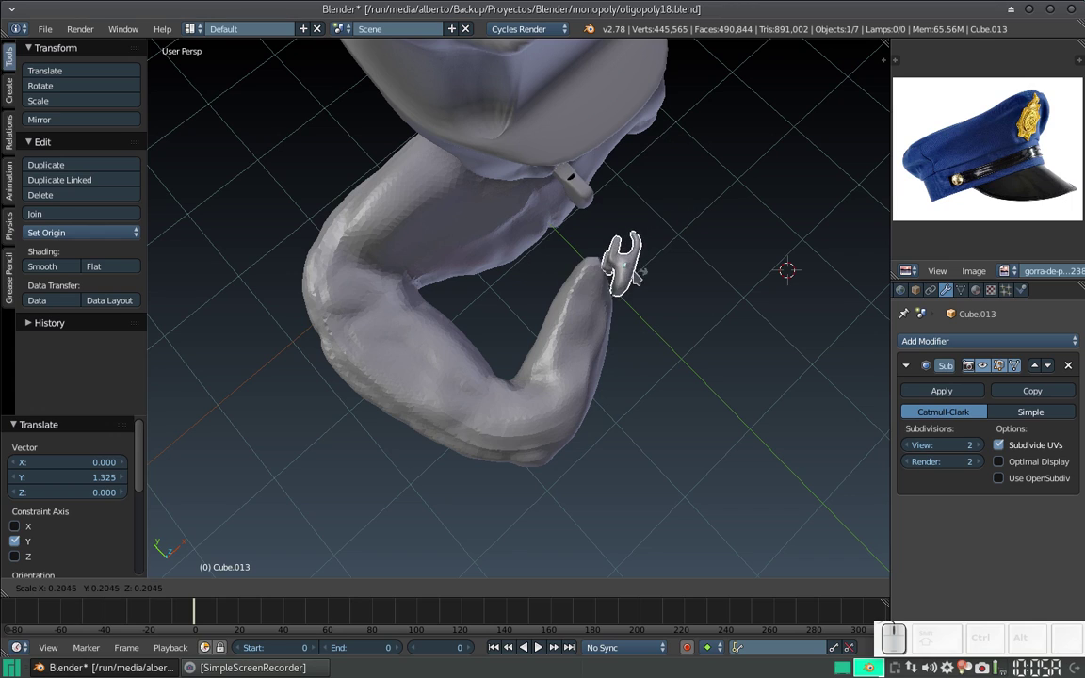
left_click(634, 300)
left_click_drag(620, 303, 602, 330)
scroll("up", 3)
left_click(605, 329)
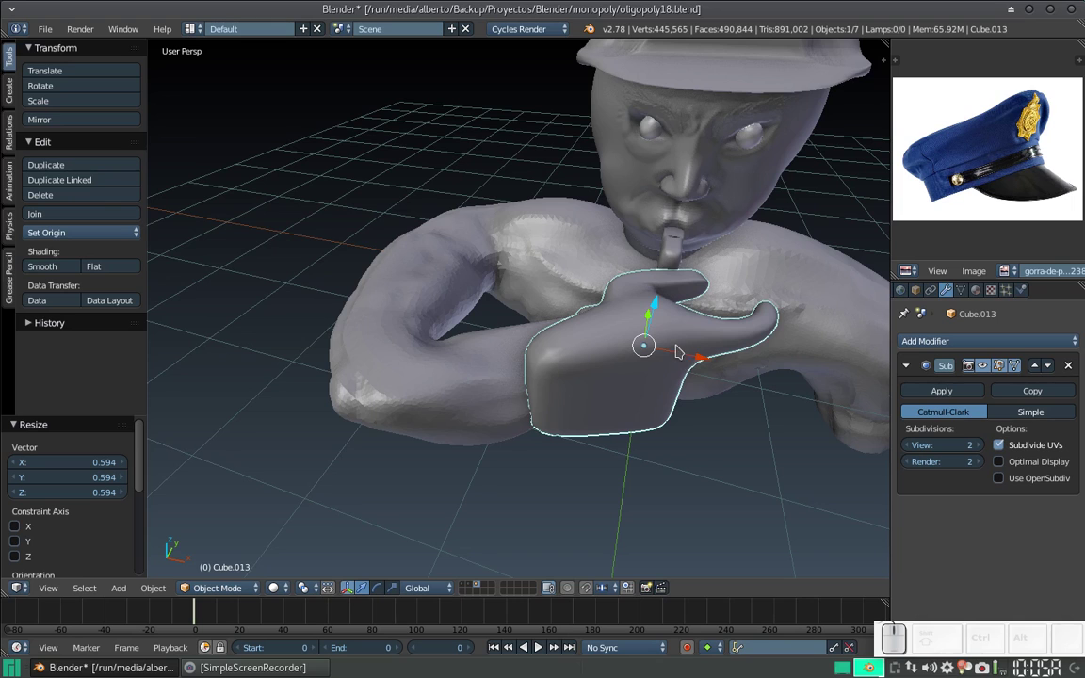
Step: Shift the hand sideways and down so it sits beside the whistle before the mouth
middle_click(665, 348)
left_click_drag(703, 333, 641, 342)
middle_click(606, 318)
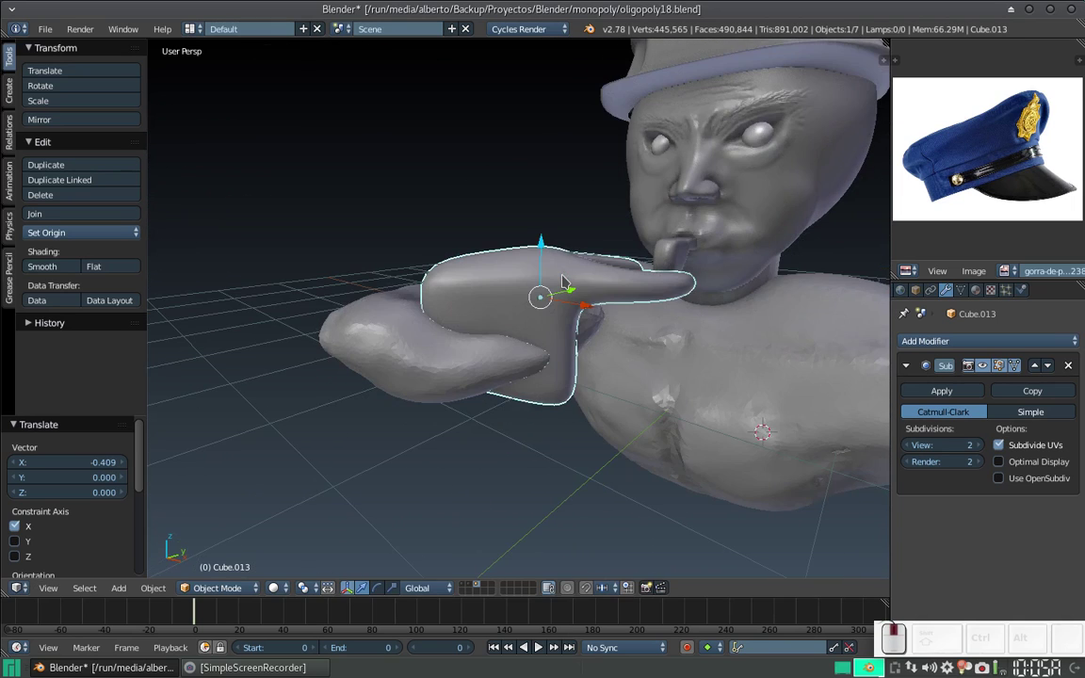
left_click(545, 253)
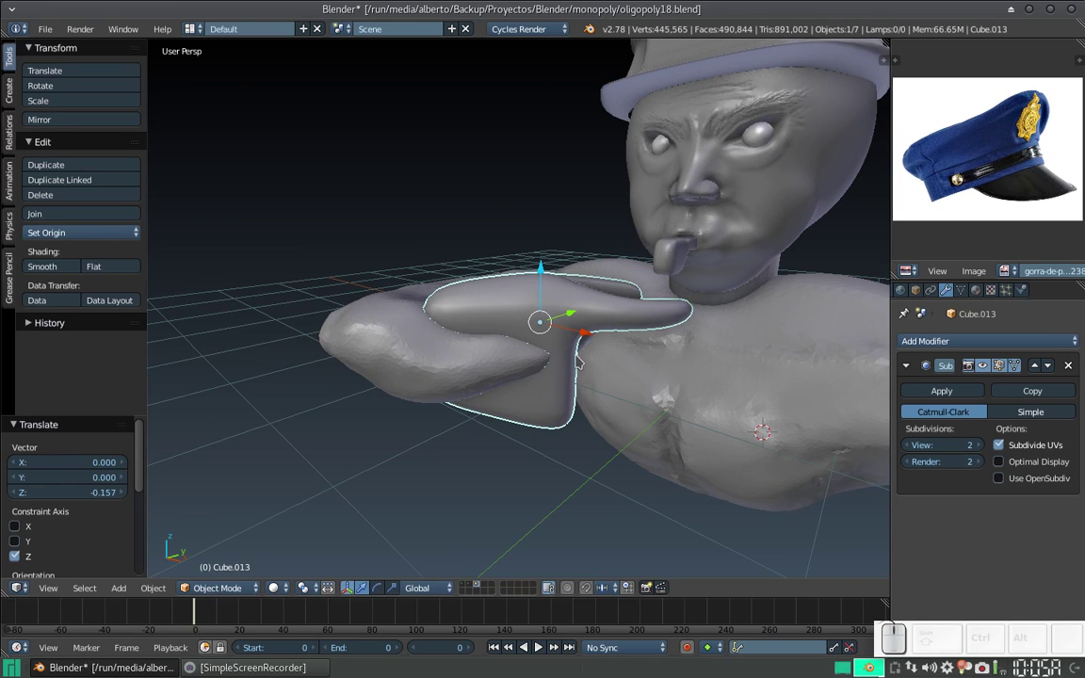
key("s")
left_click(566, 360)
middle_click(591, 330)
left_click_drag(548, 356, 586, 364)
left_click_drag(585, 399, 646, 449)
key("s")
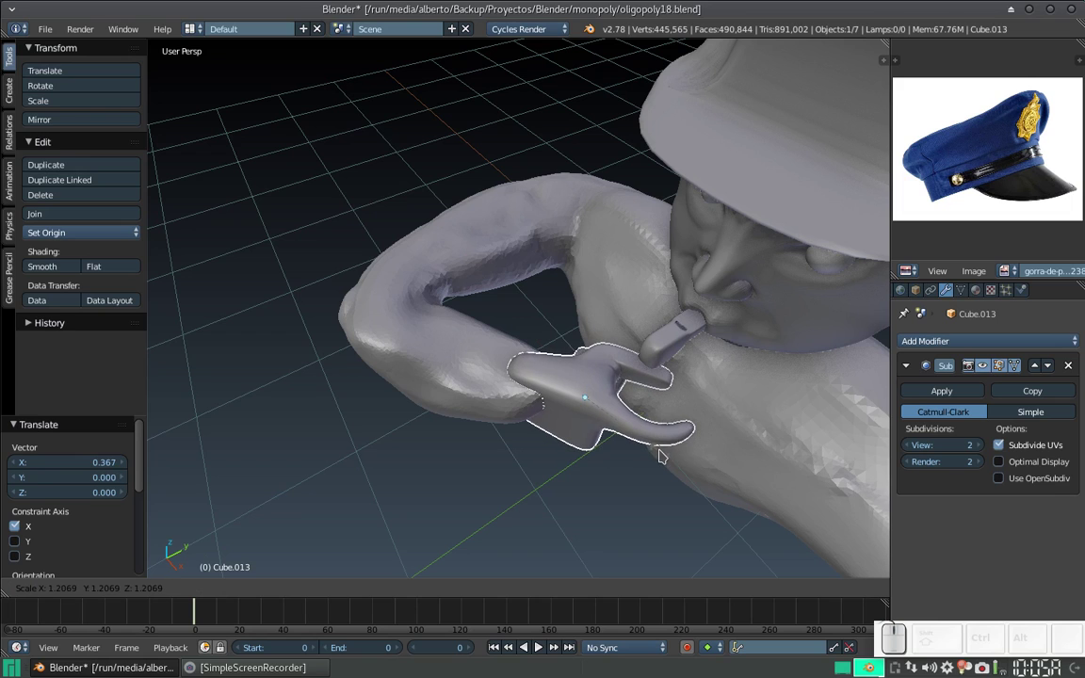
left_click(669, 453)
Step: View hand and whistle from underneath, select the whistle and hide it
middle_click(626, 418)
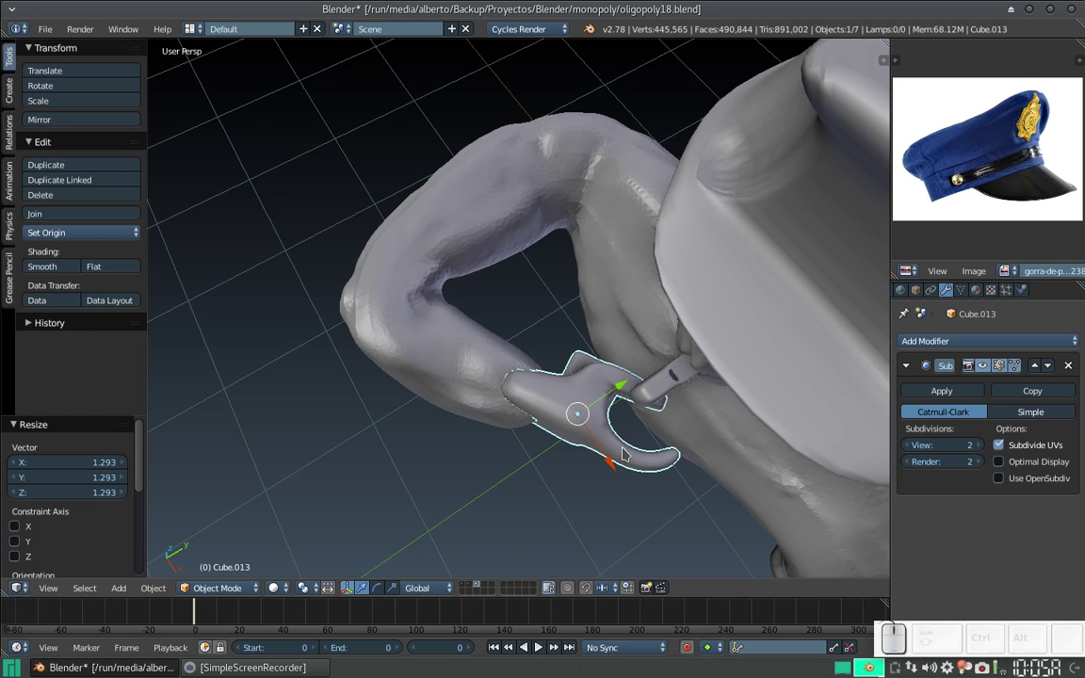
key("KP_7")
middle_click(635, 310)
scroll("up", 3)
left_click_drag(737, 359, 720, 231)
right_click(721, 231)
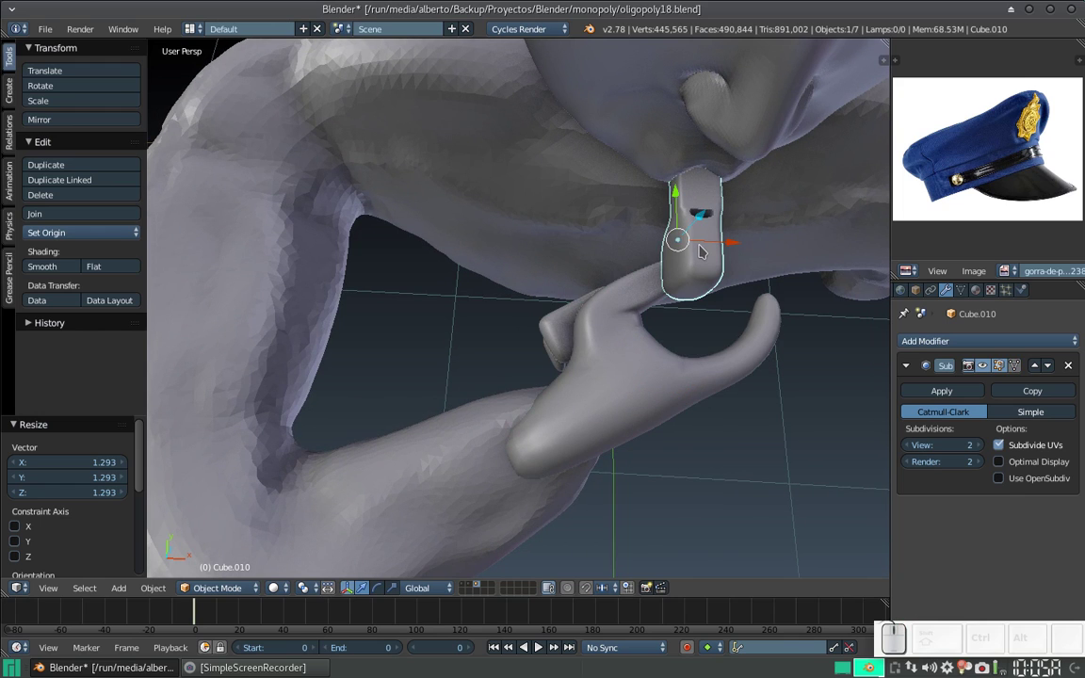
key("h")
Step: Orbit back to the hand, select it and enter mesh editing with its cage visible
key("KP_7")
left_click_drag(691, 201, 684, 118)
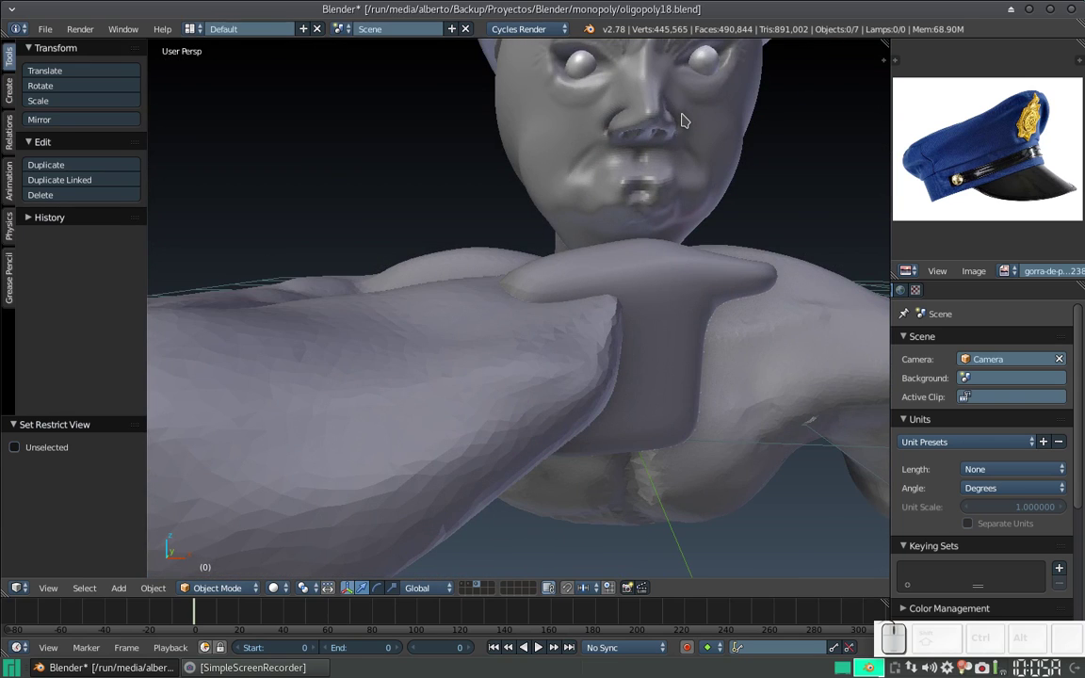
key("KP_7")
left_click_drag(681, 334, 575, 308)
key("shift+Tab")
right_click(539, 332)
key("Tab")
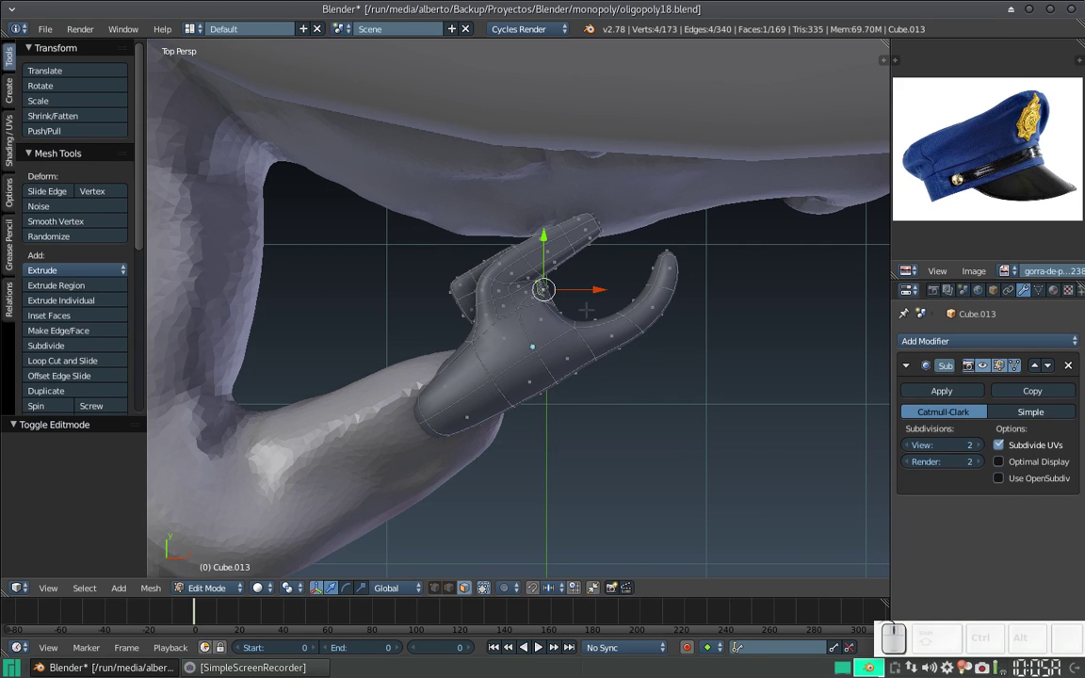
Step: Rotate the finger vertices about 35° around Z, unhide the whistle and resume editing
left_click(486, 587)
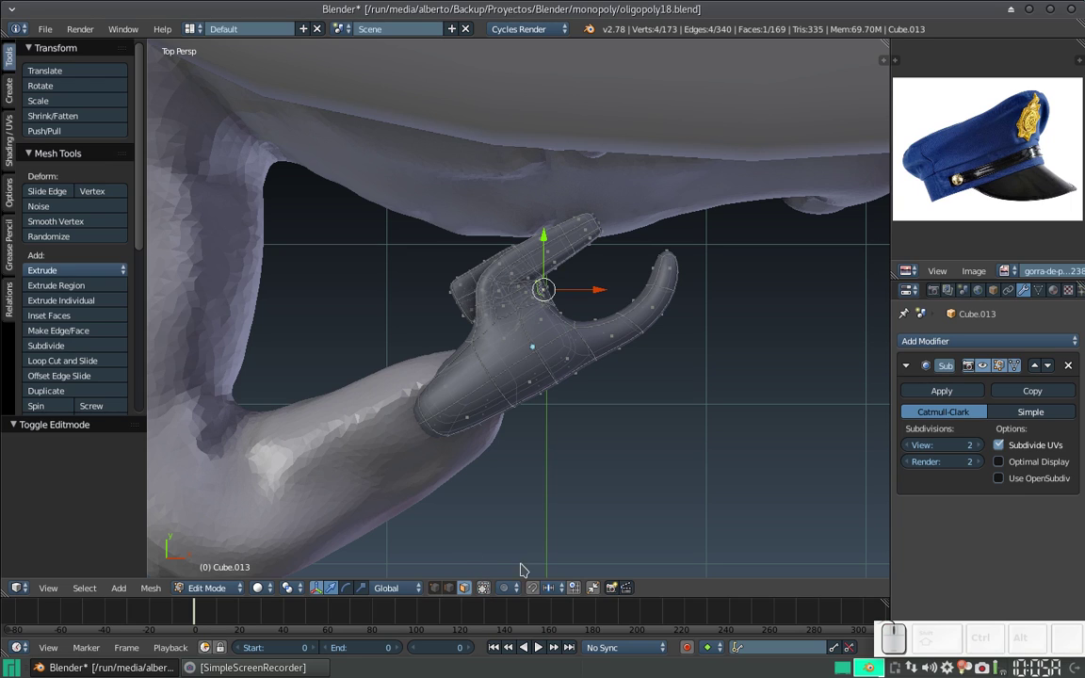
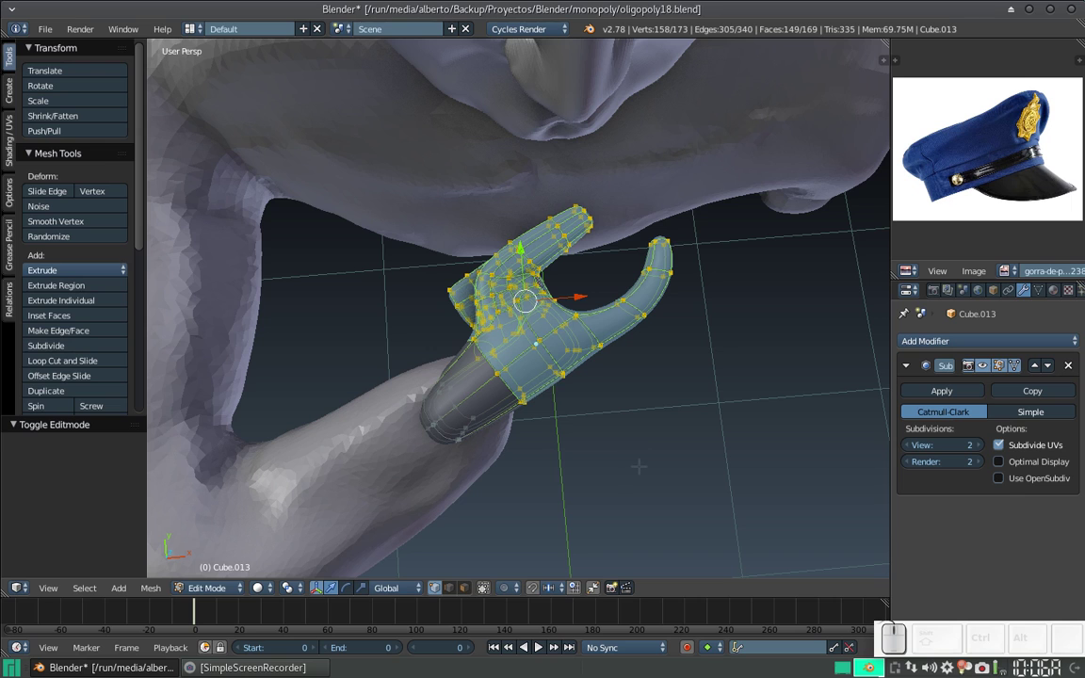
key("r")
key("z")
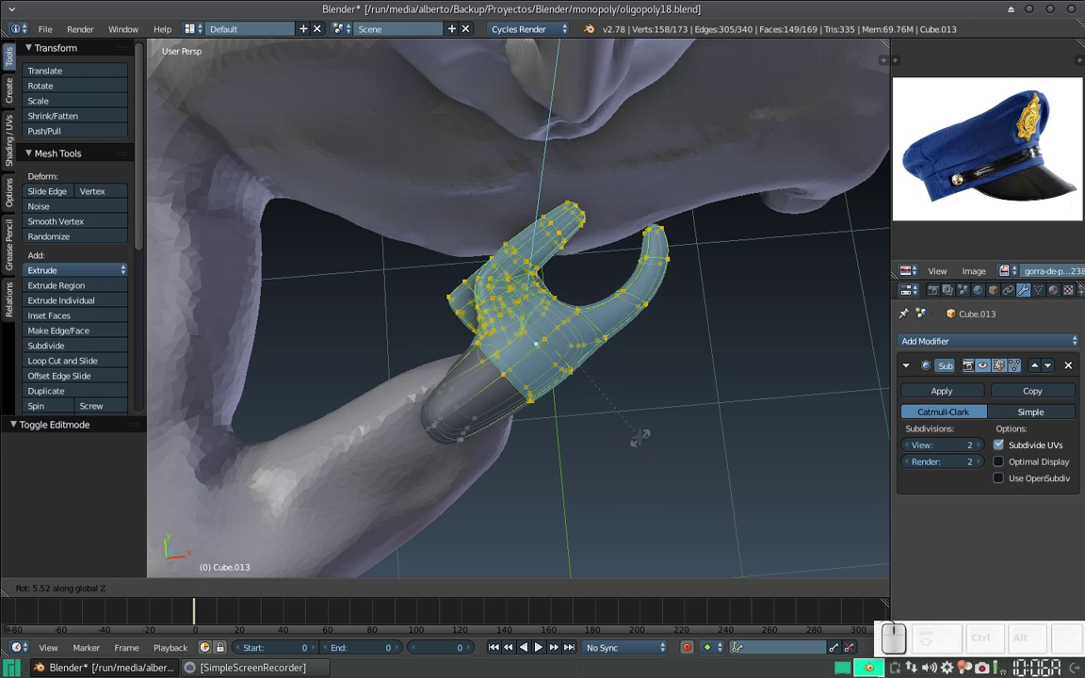
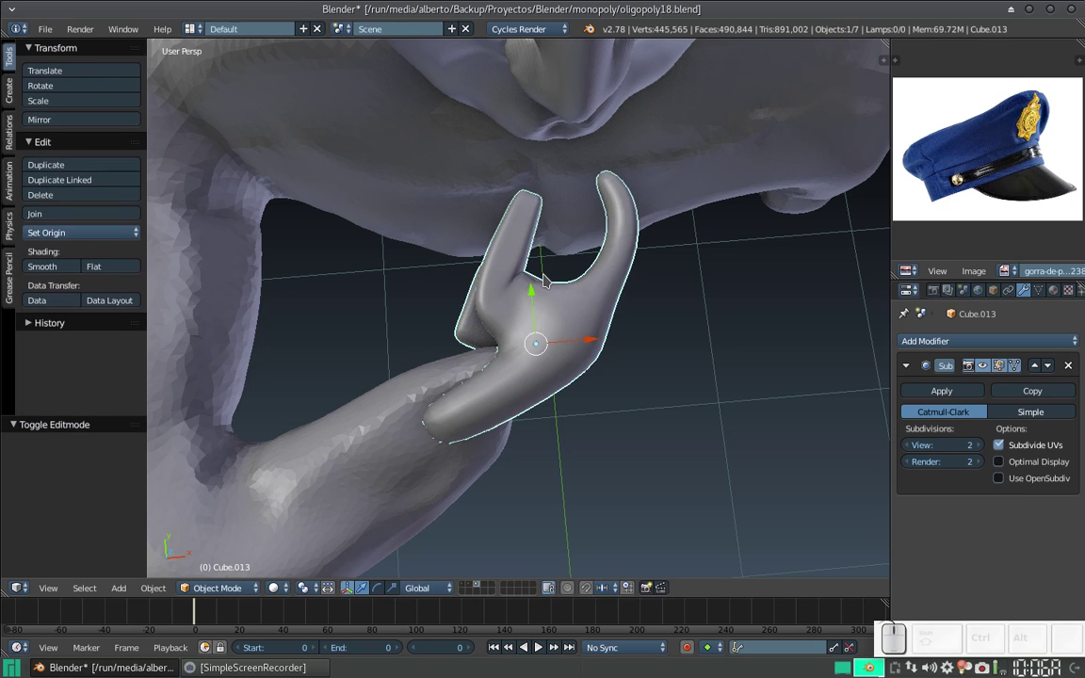
key("alt+h")
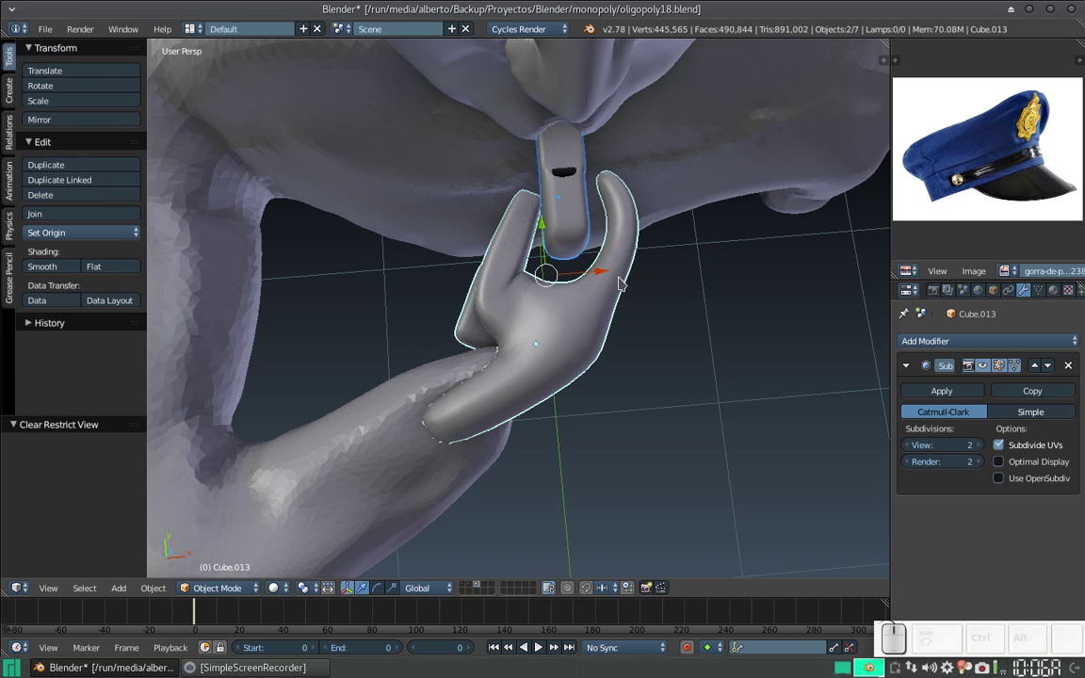
key("Tab")
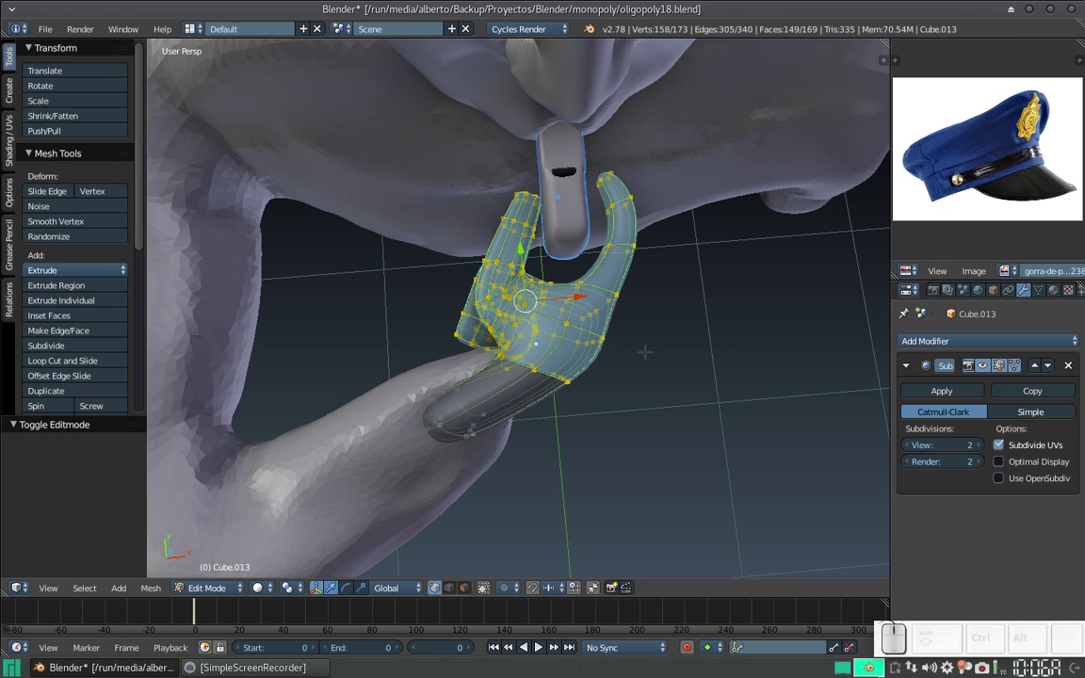
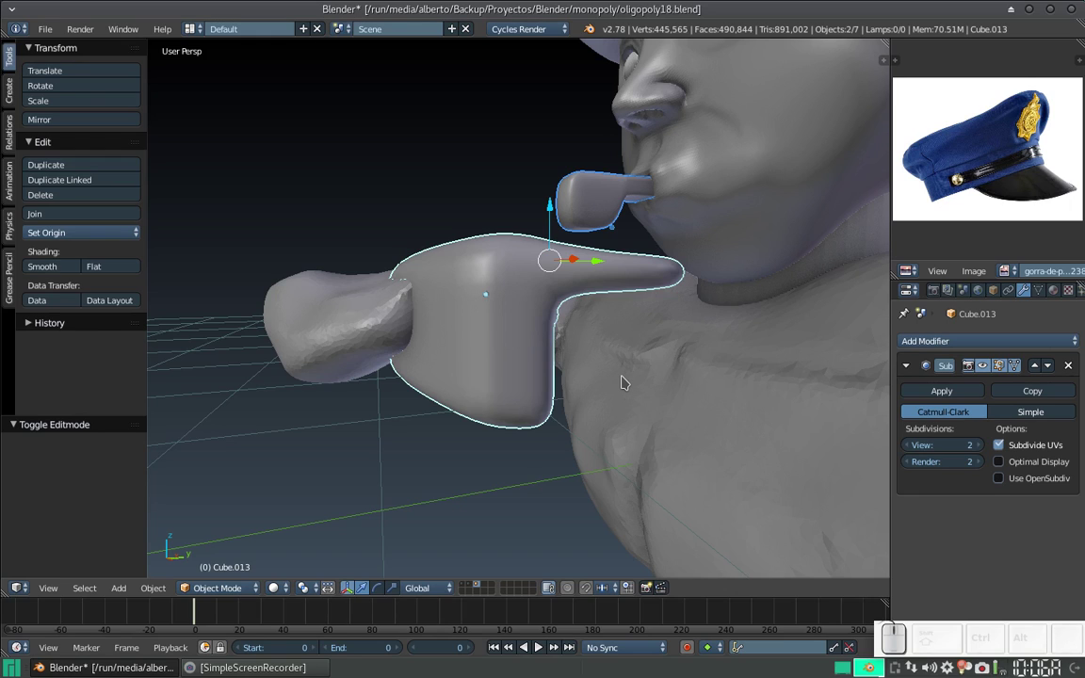
Step: Trackball-rotate the hand from a side view until the fist tilts toward the mouth
left_click_drag(613, 380, 577, 383)
key("r")
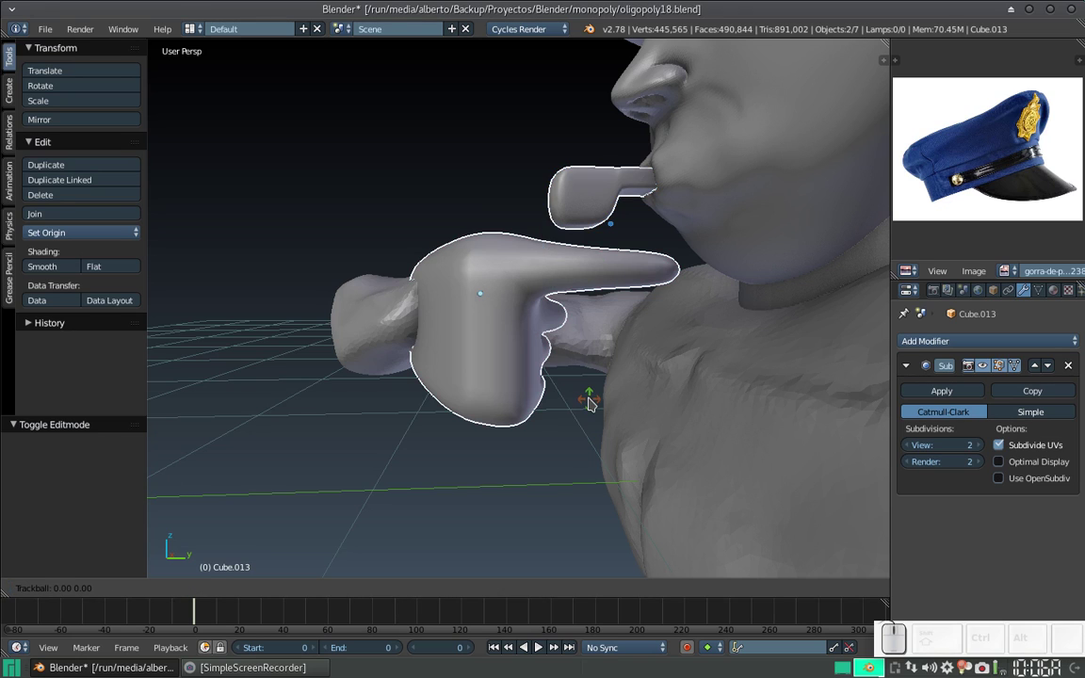
key("Escape")
right_click(498, 296)
key("r")
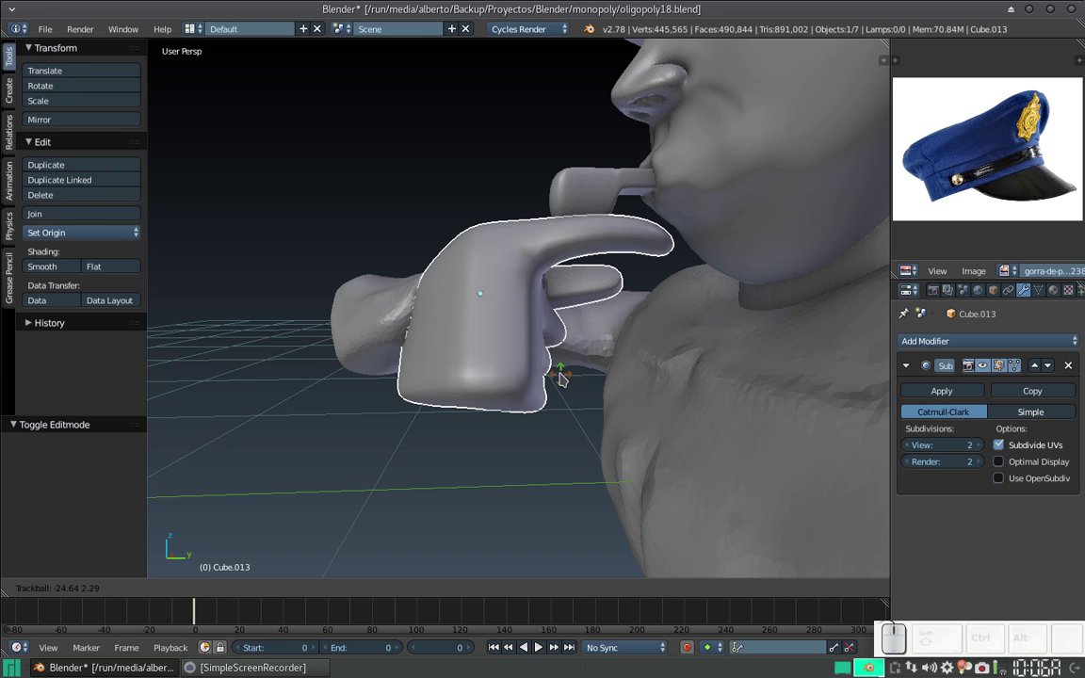
left_click(562, 376)
Step: Raise the hand 0.154 along Z so the fist holds the whistle at the mouth
left_click_drag(487, 270, 469, 253)
left_click_drag(469, 253, 594, 291)
scroll("down", 3)
left_click(515, 333)
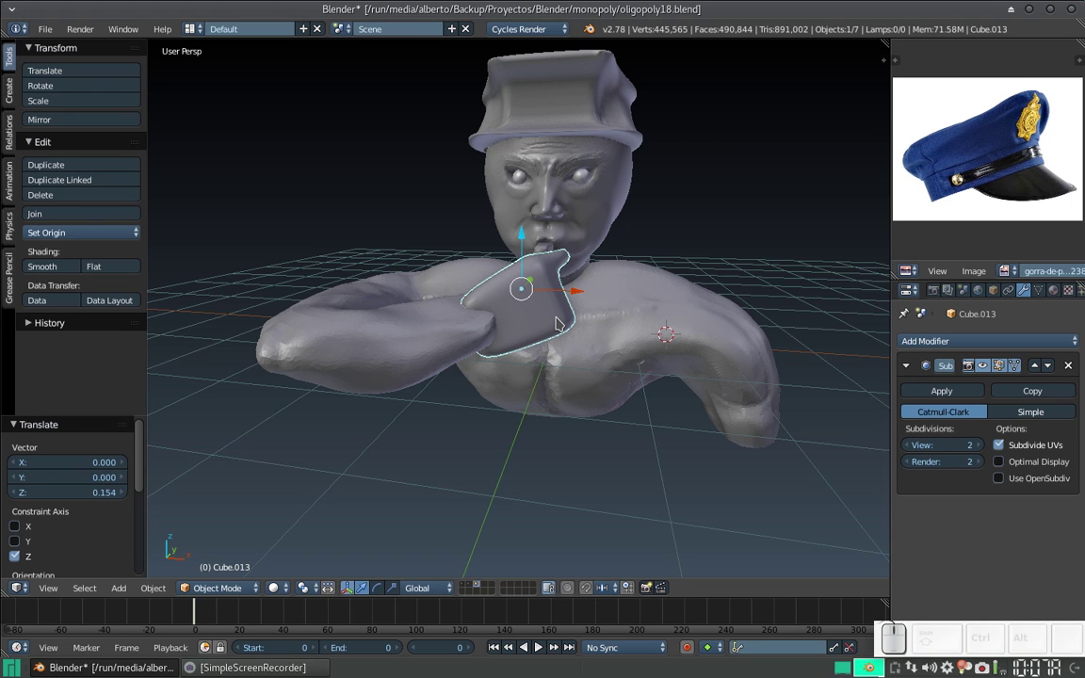
Step: Box-select all seven bust parts, join them into one ~1.1M-vertex object, then undo
scroll("down", 3)
middle_click(482, 325)
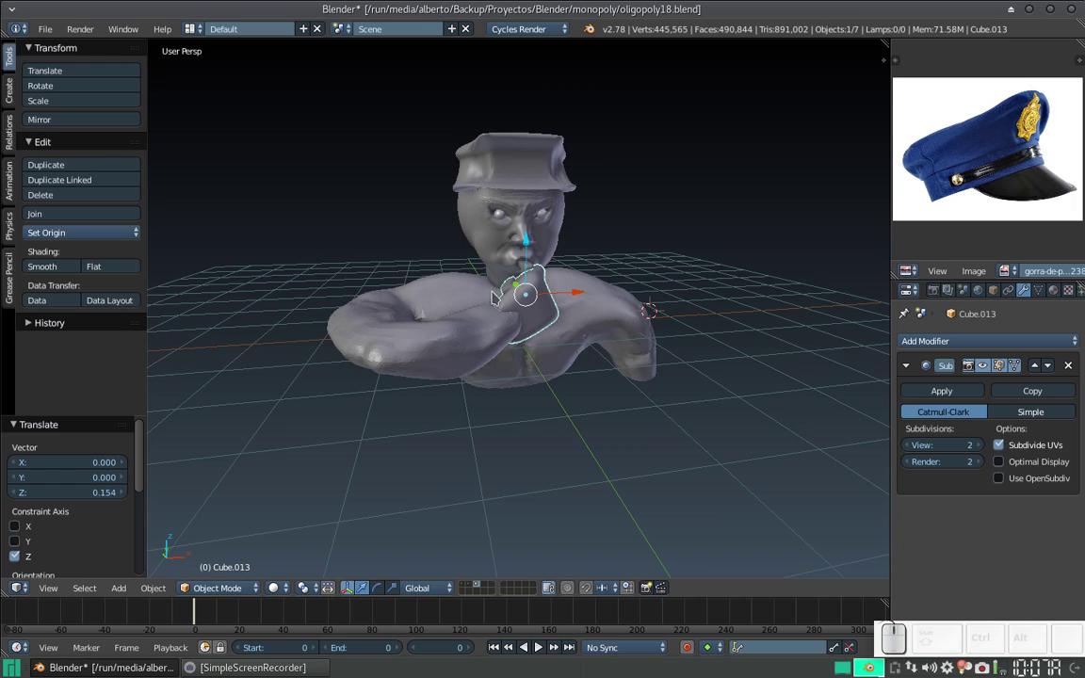
key("b")
left_click(322, 191)
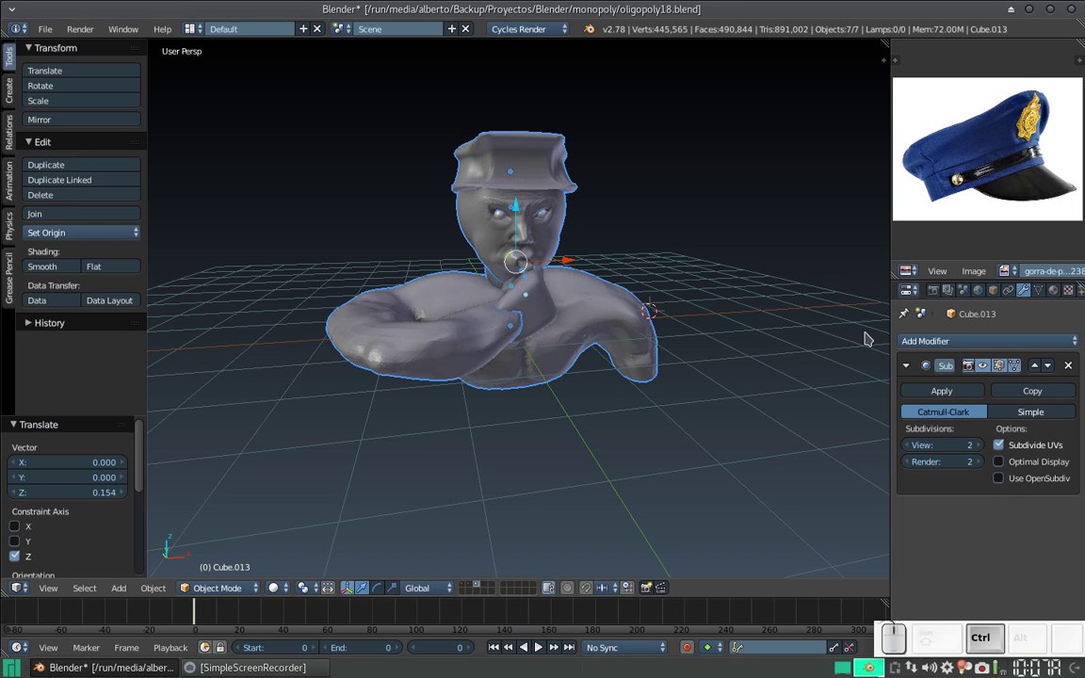
key("ctrl+j")
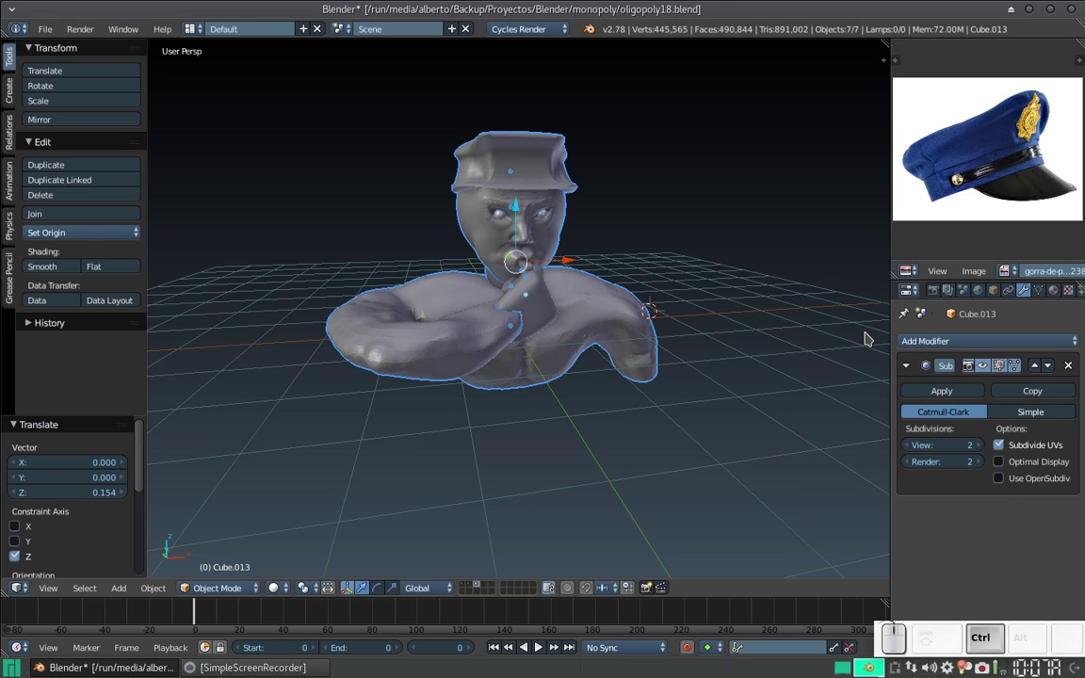
key("Tab")
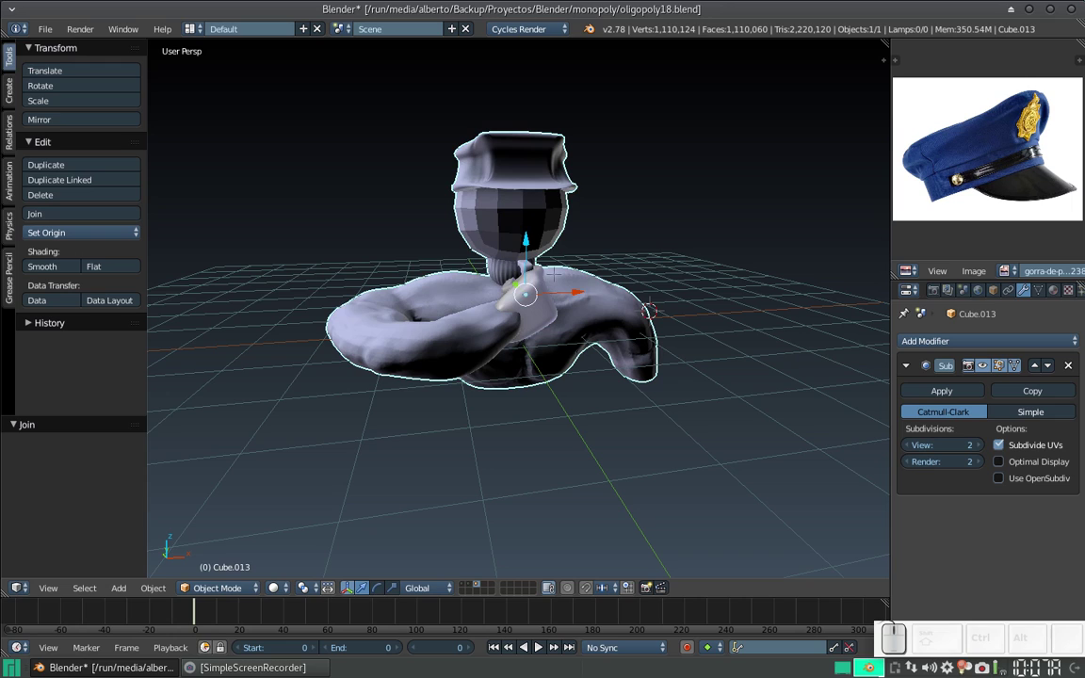
key("ctrl+z")
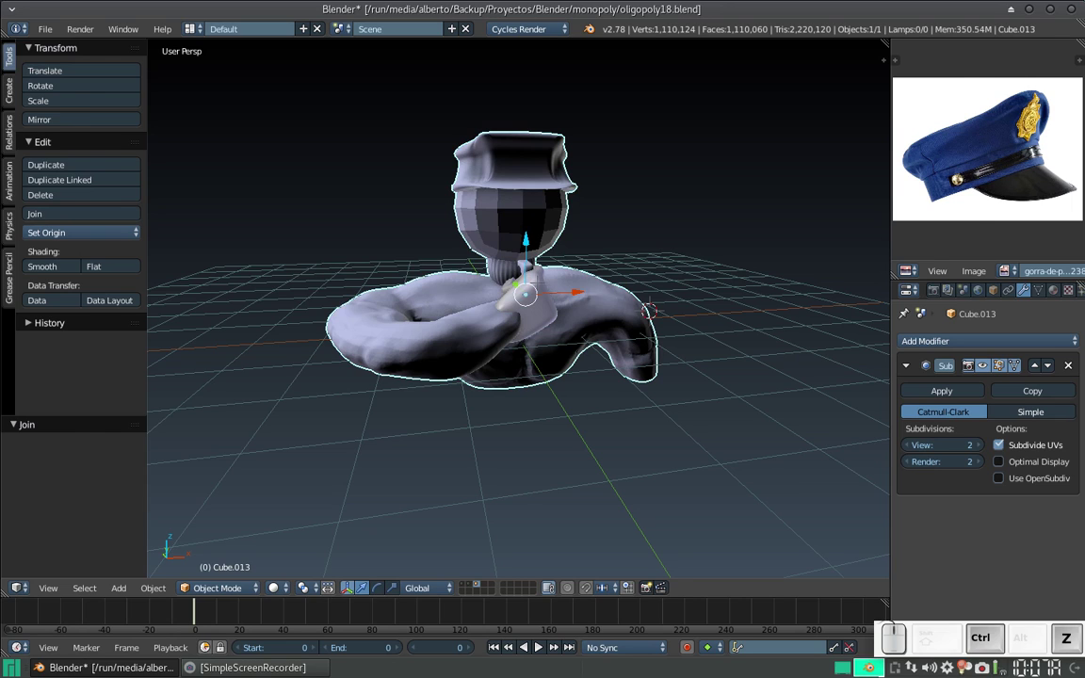
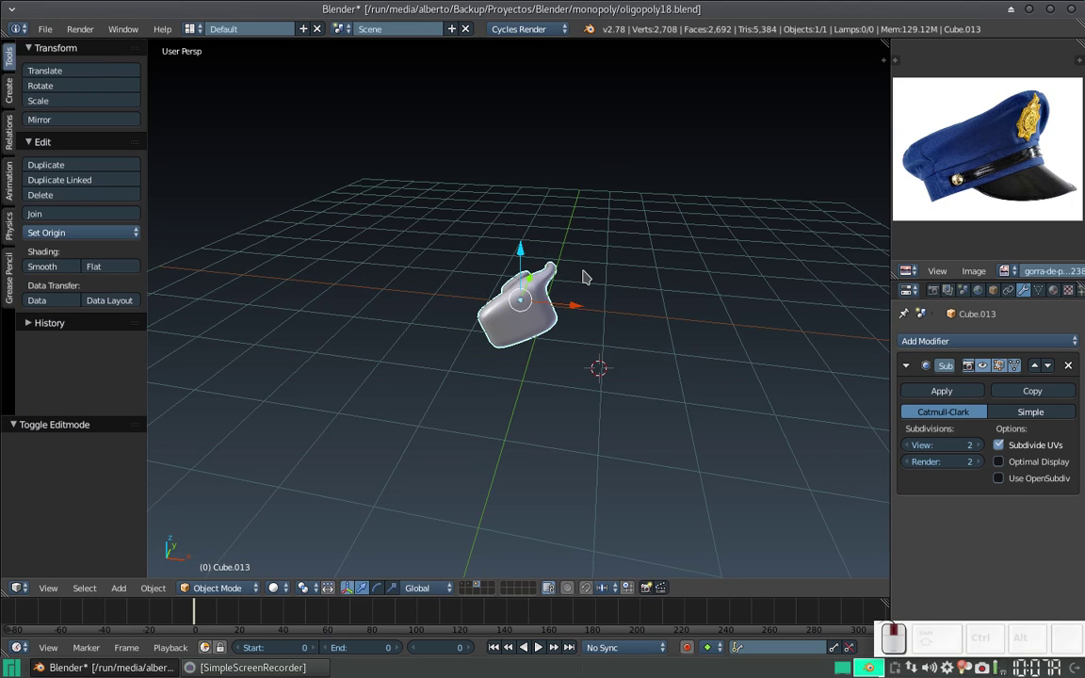
scroll("down", 3)
left_click(519, 317)
scroll("up", 3)
left_click_drag(535, 317, 527, 298)
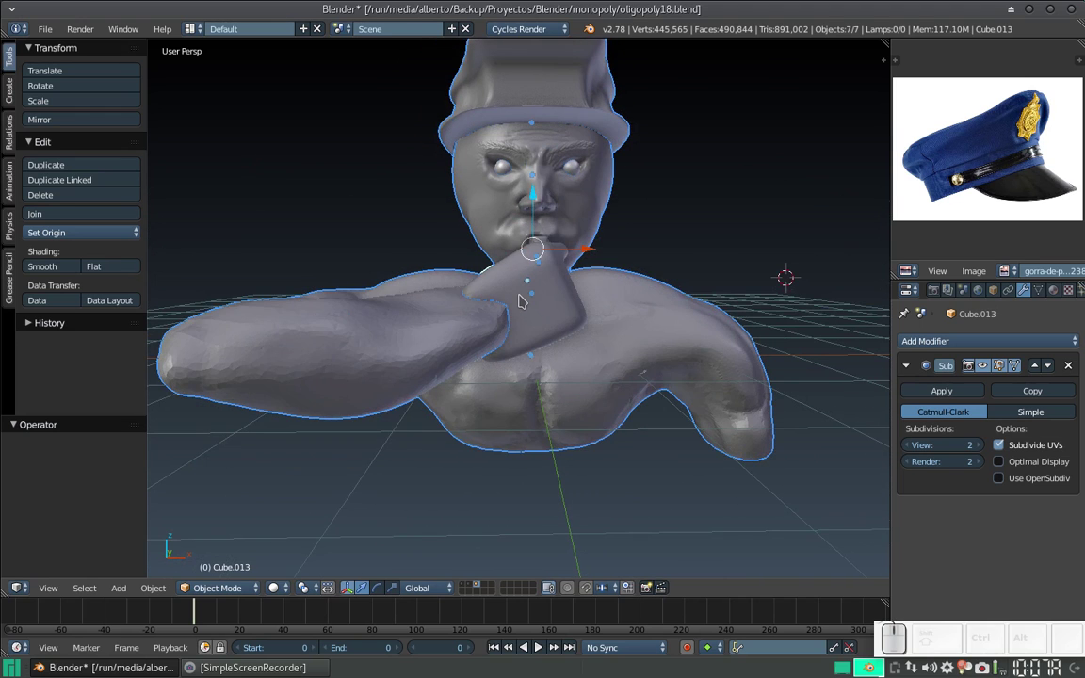
right_click(523, 300)
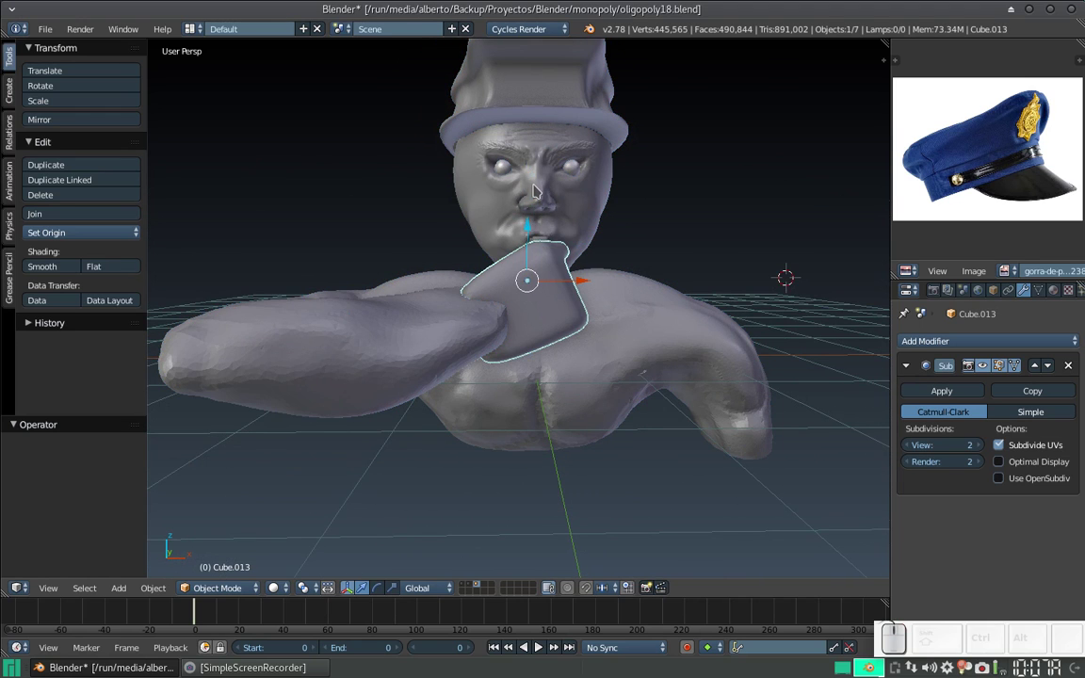
right_click(539, 168)
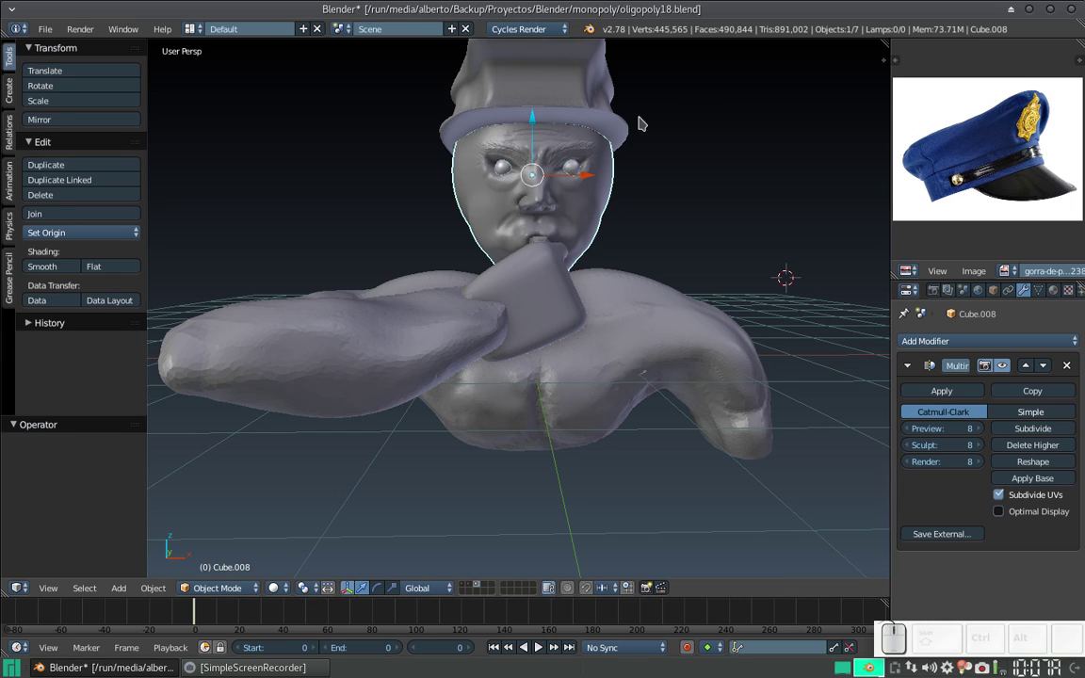
left_click_drag(508, 163, 632, 211)
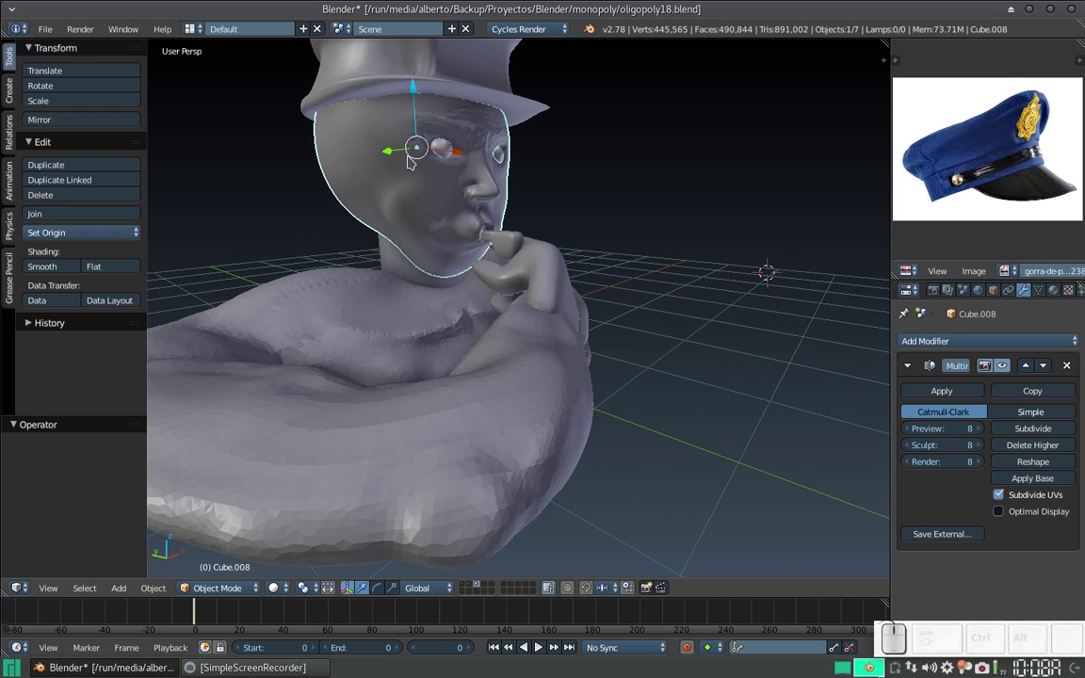
key("Tab")
key("Tab")
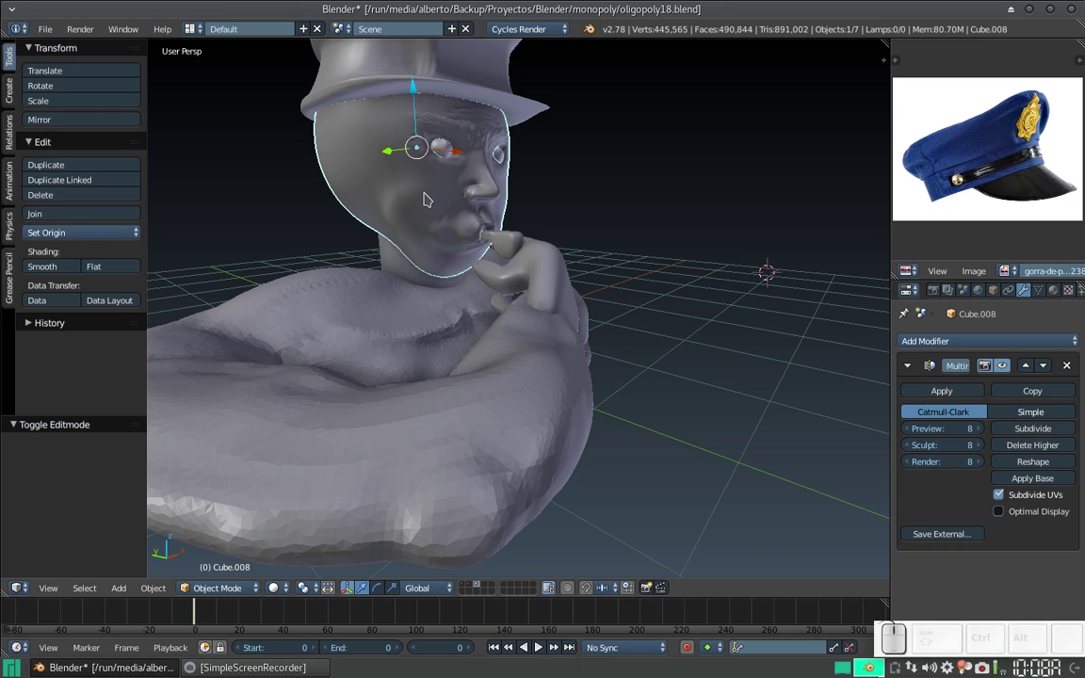
right_click(553, 272)
left_click_drag(632, 269, 584, 276)
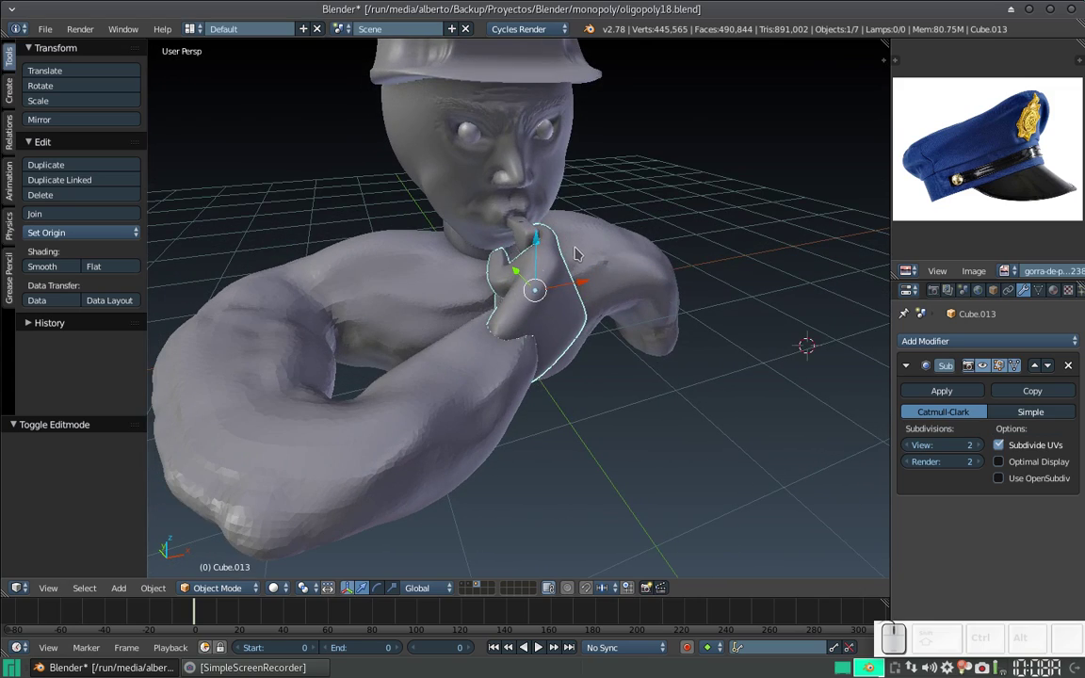
scroll("down", 3)
left_click_drag(561, 282, 598, 224)
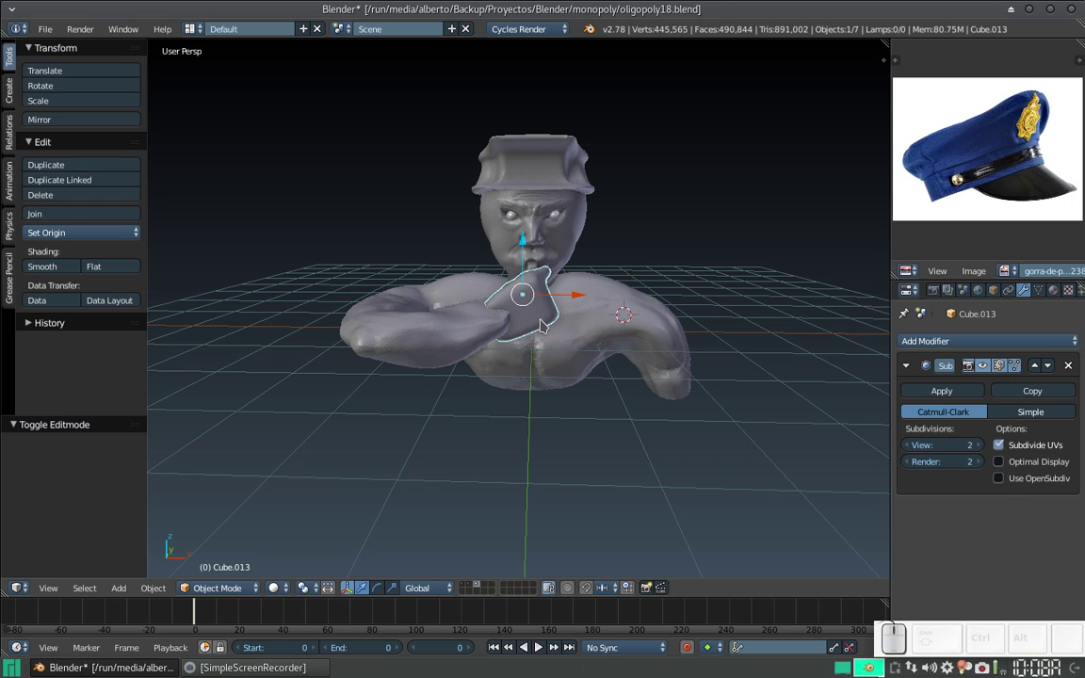
right_click(564, 233)
Step: Apply the head's multires and the hand's subdivision modifiers, checking cap and whistle
middle_click(547, 277)
left_click(946, 394)
right_click(453, 157)
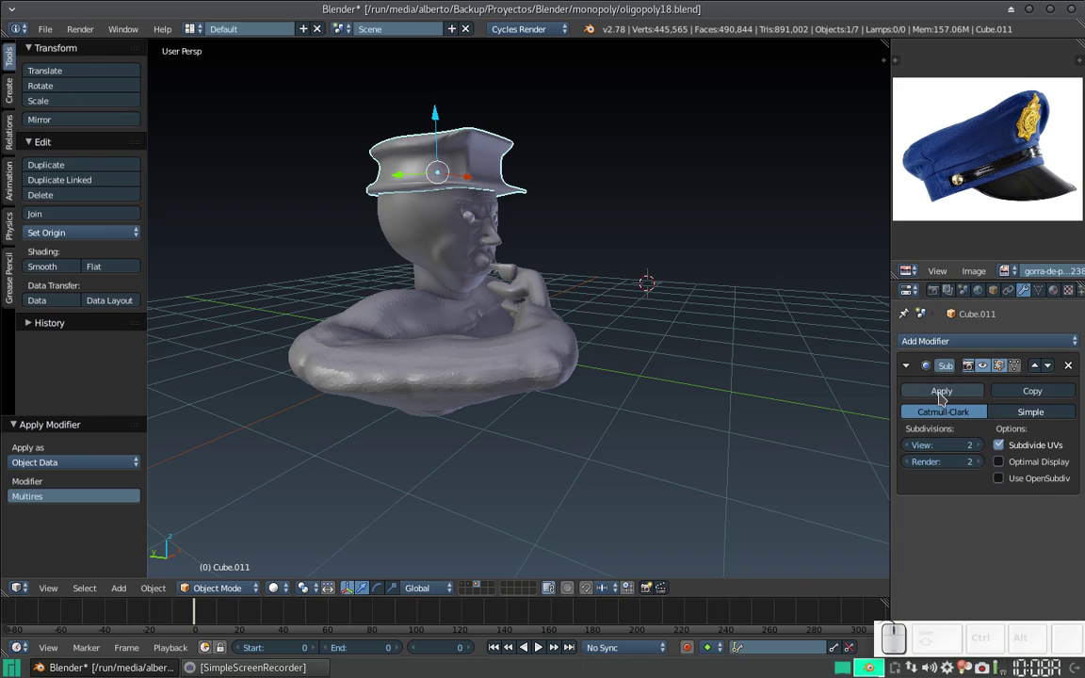
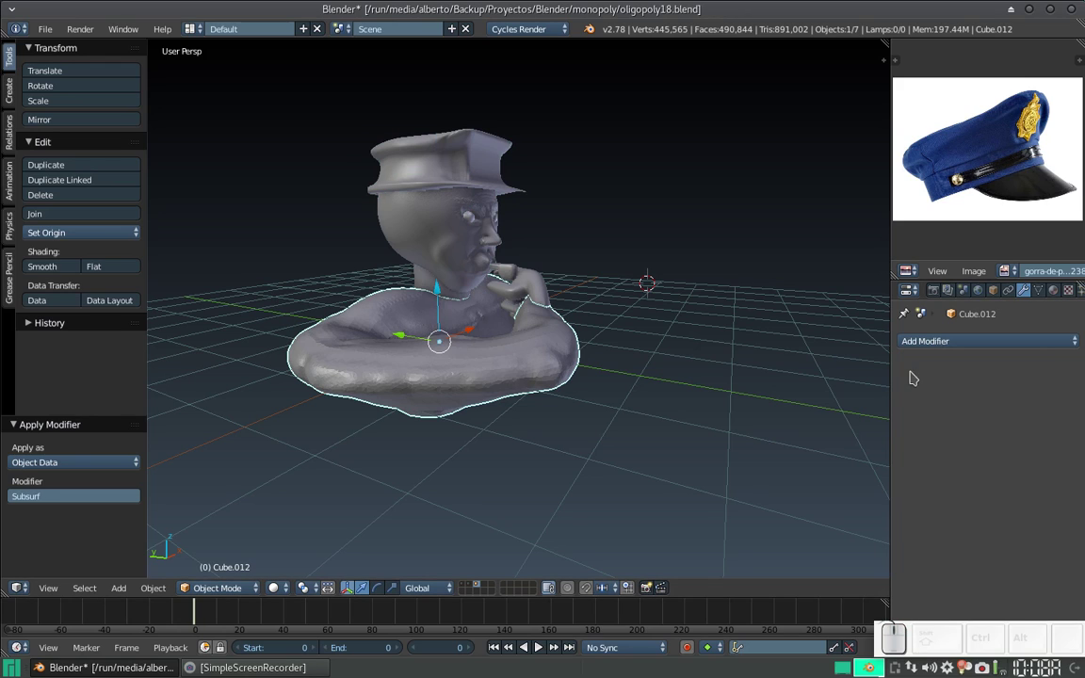
right_click(427, 286)
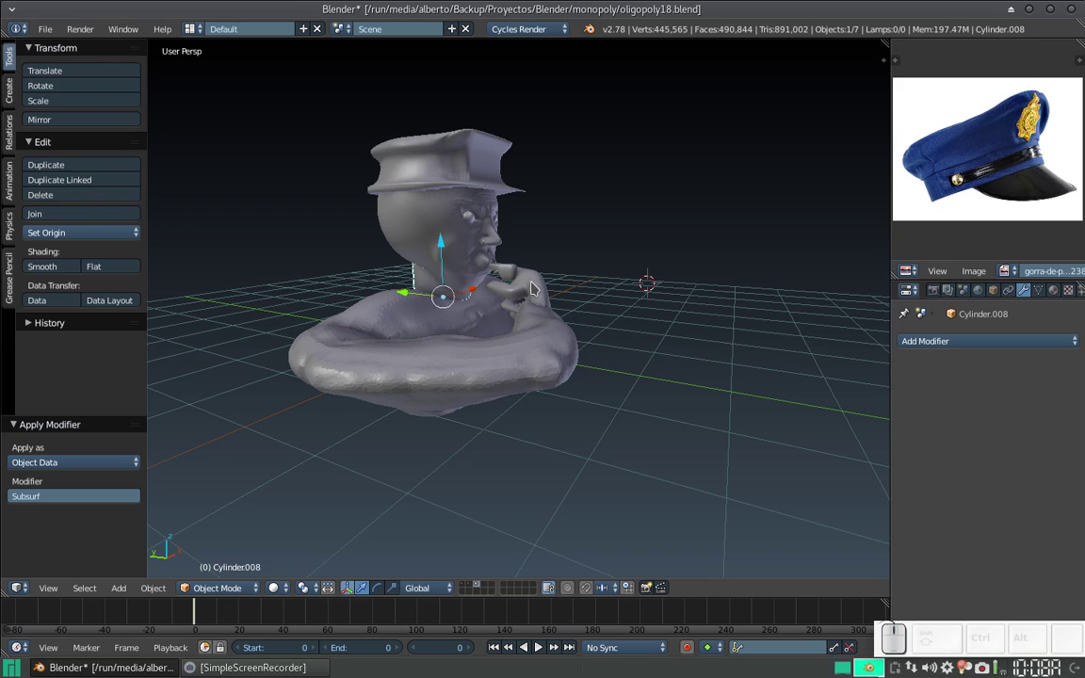
right_click(542, 285)
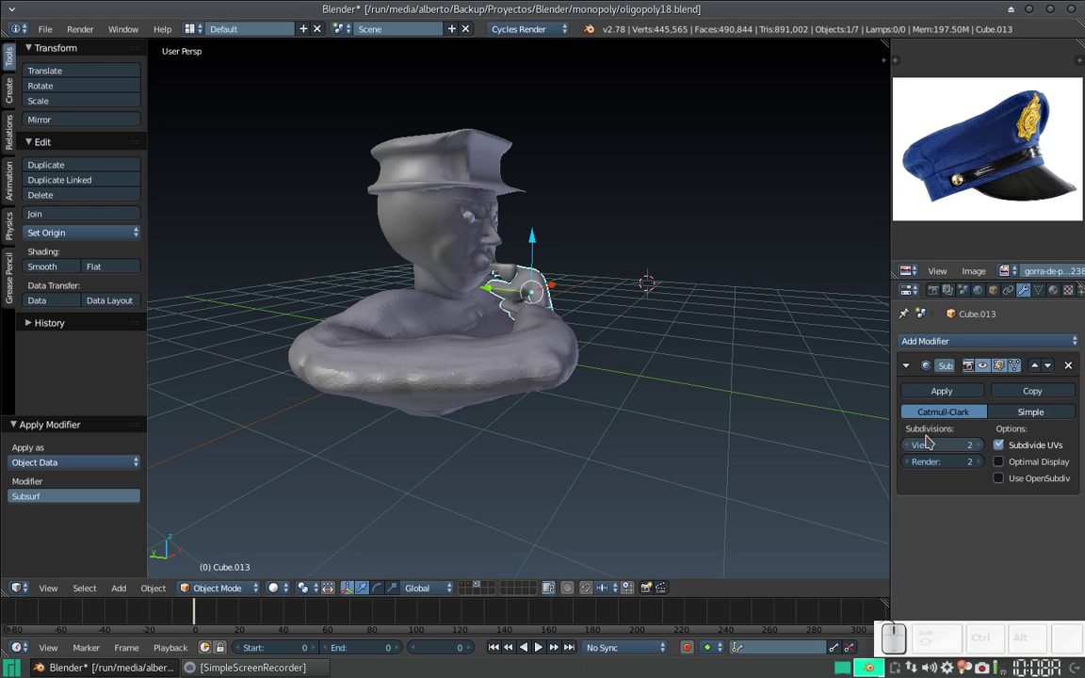
left_click(936, 391)
Step: Select every part, join into one 444,764-vertex object and enter mesh editing
right_click(426, 167)
key("b")
left_click_drag(591, 399, 395, 159)
key("ctrl+j")
left_click_drag(584, 245, 539, 280)
scroll("up", 3)
key("Tab")
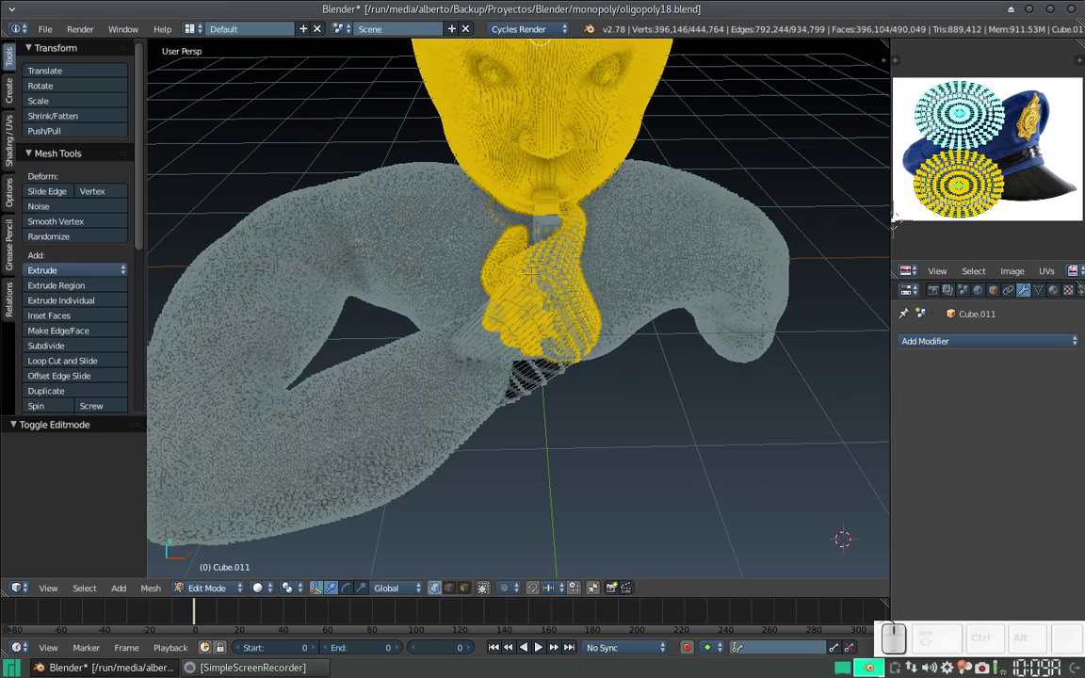
Step: Leave mesh editing for the whole bust and reopen the interaction mode list
key("Tab")
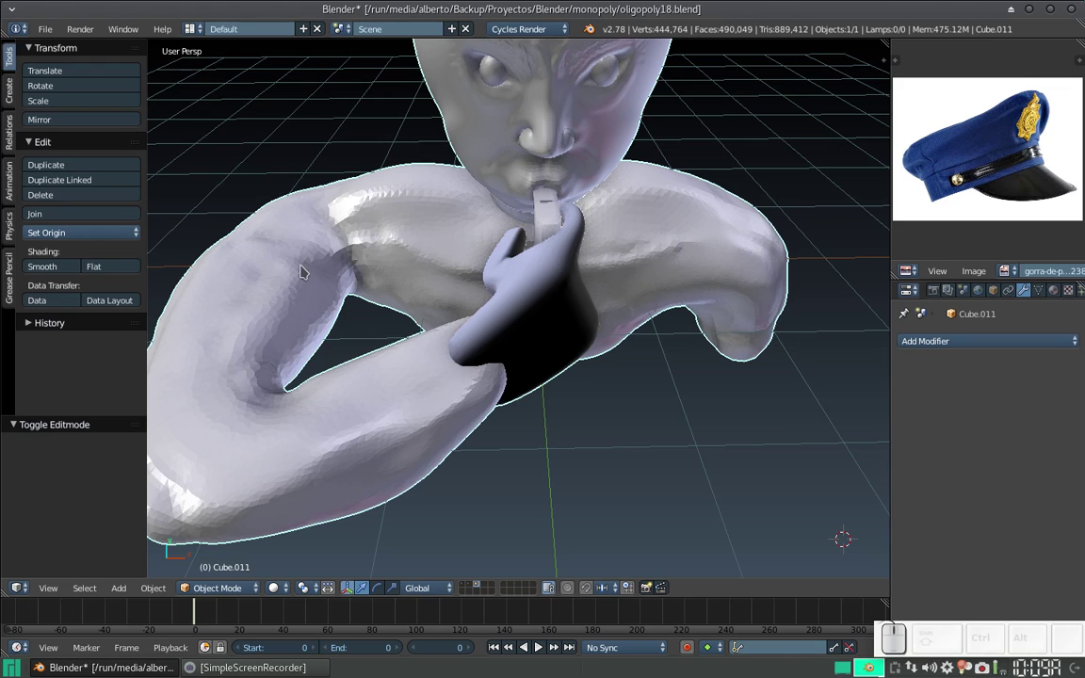
middle_click(100, 325)
middle_click(459, 348)
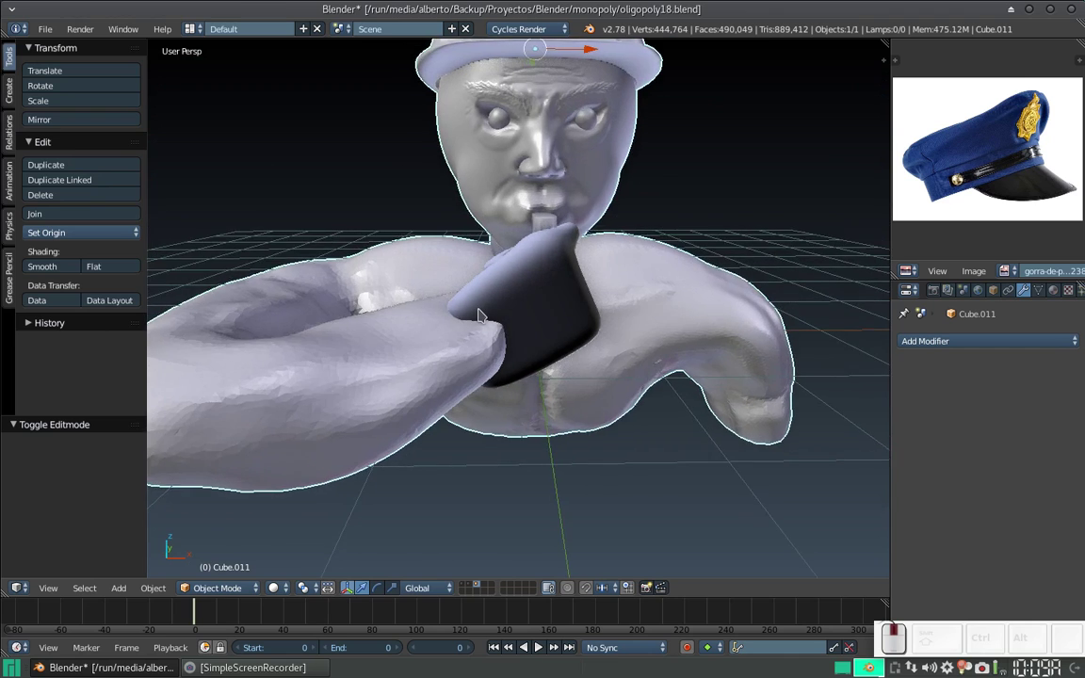
left_click(235, 589)
Step: Enter sculpt mode on the bust, then return to object mode facing it
left_click(238, 545)
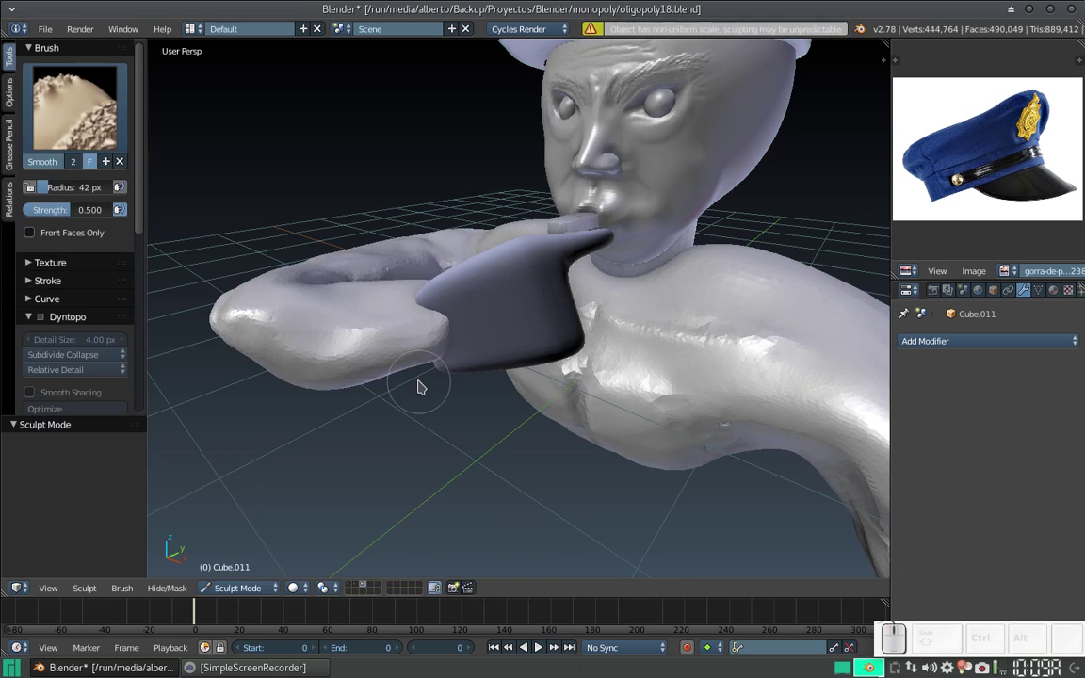
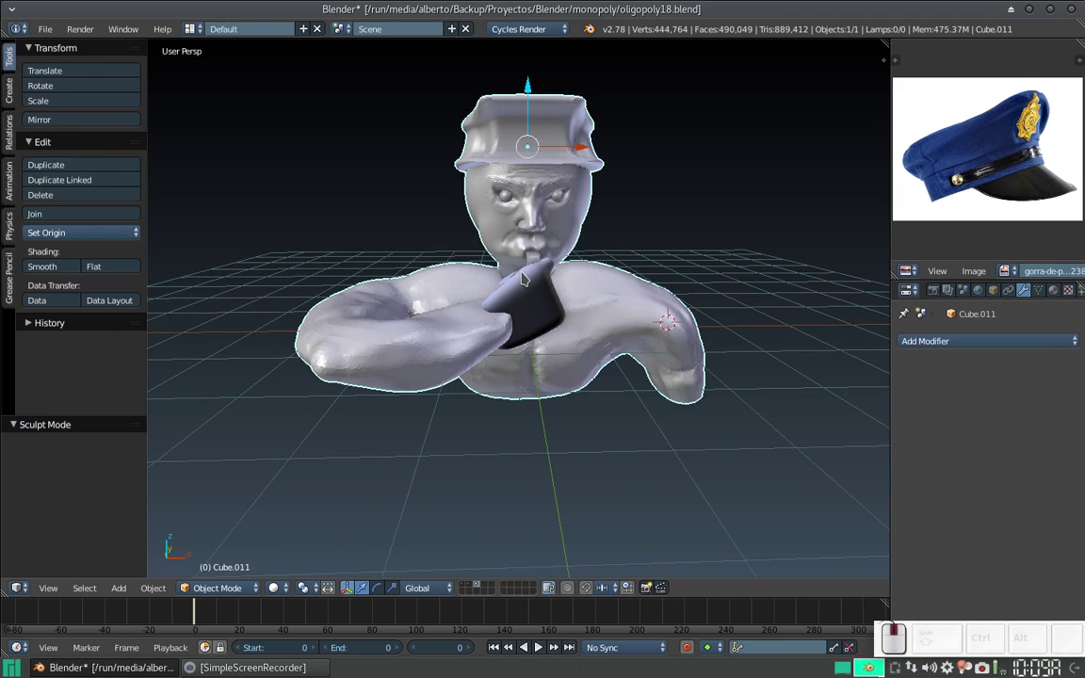
key("shift+c")
scroll("up", 3)
middle_click(538, 285)
scroll("down", 3)
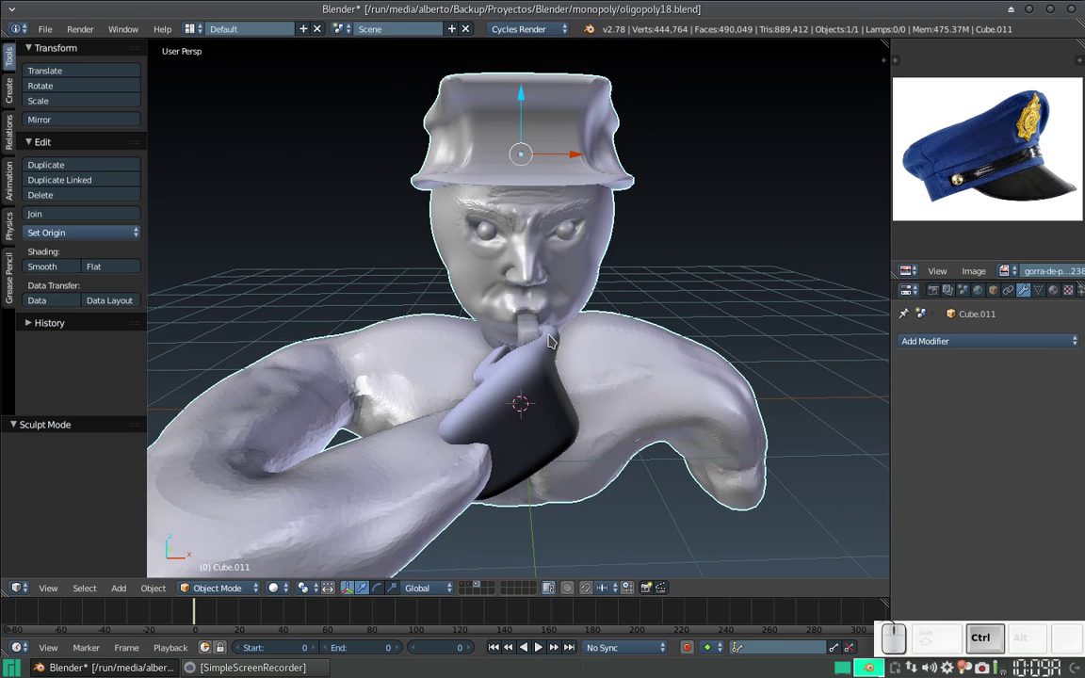
Step: Apply the merged bust's rotation and scale to its mesh via Ctrl+A
key("ctrl+a")
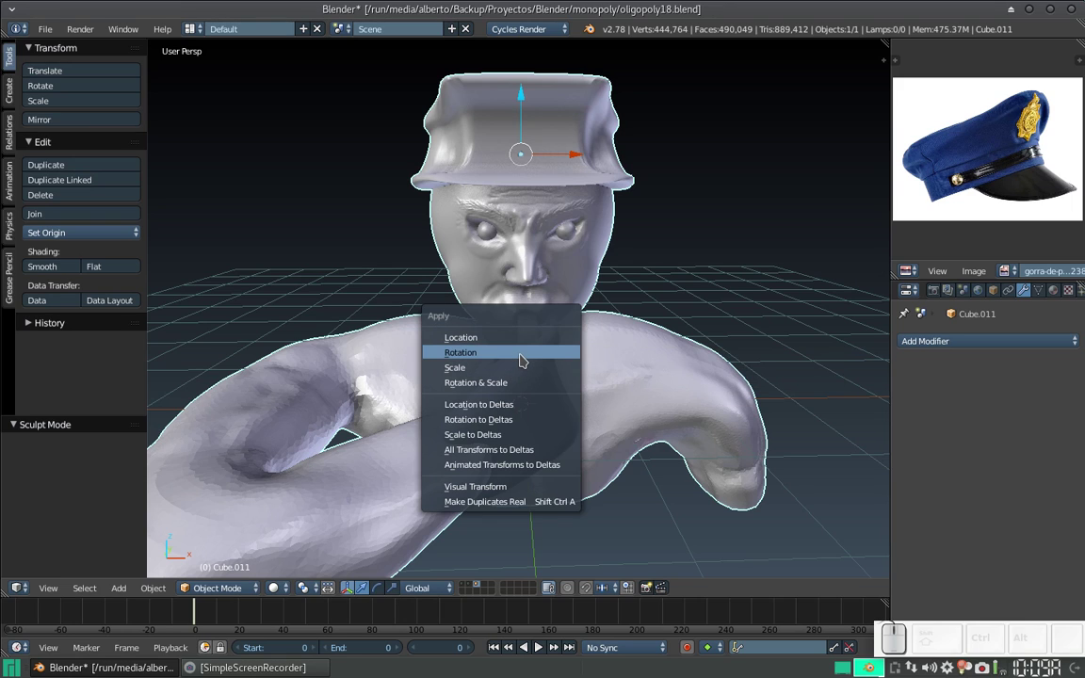
left_click(525, 346)
key("ctrl+a")
left_click(523, 388)
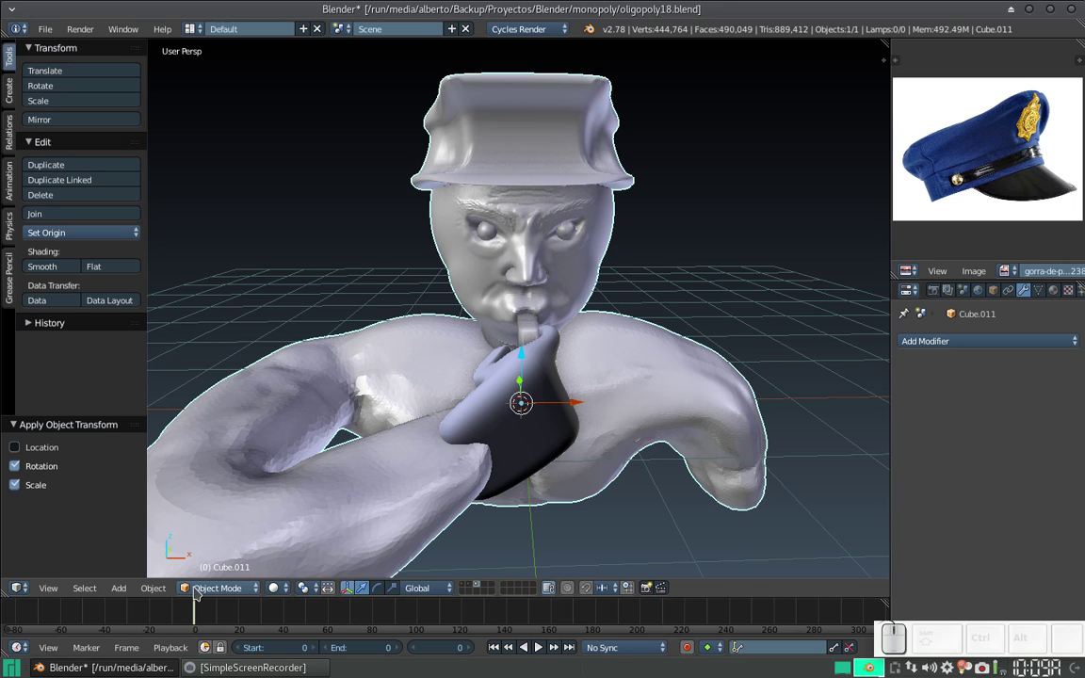
left_click(195, 589)
Step: Enter sculpt mode and select the Clay brush, viewing the wrist
left_click(218, 539)
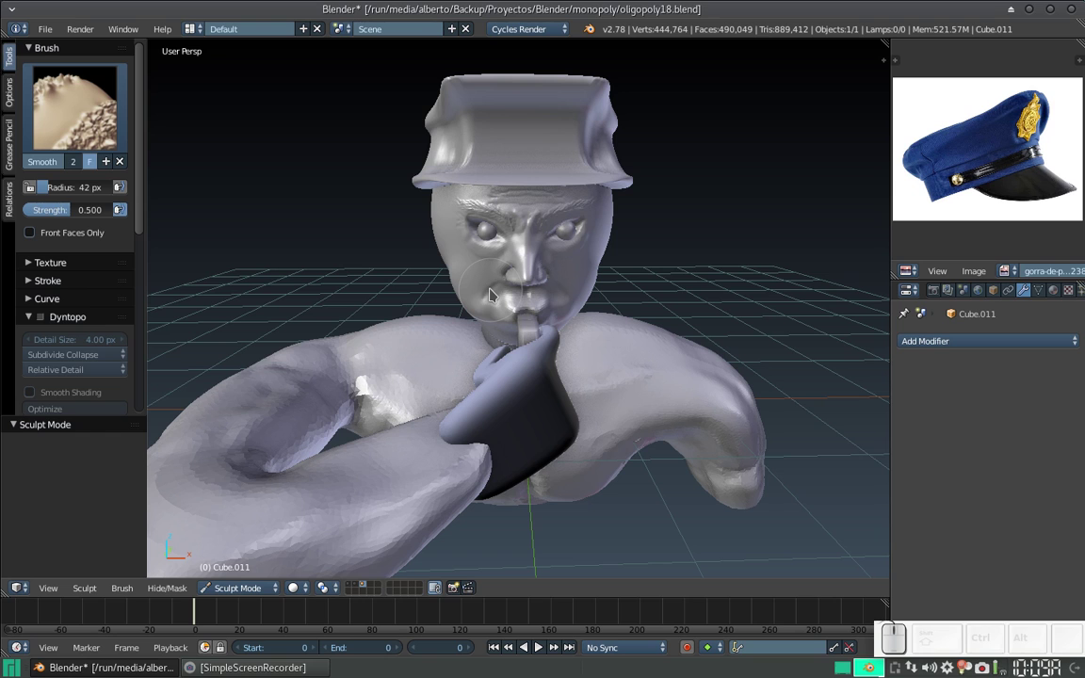
left_click(66, 102)
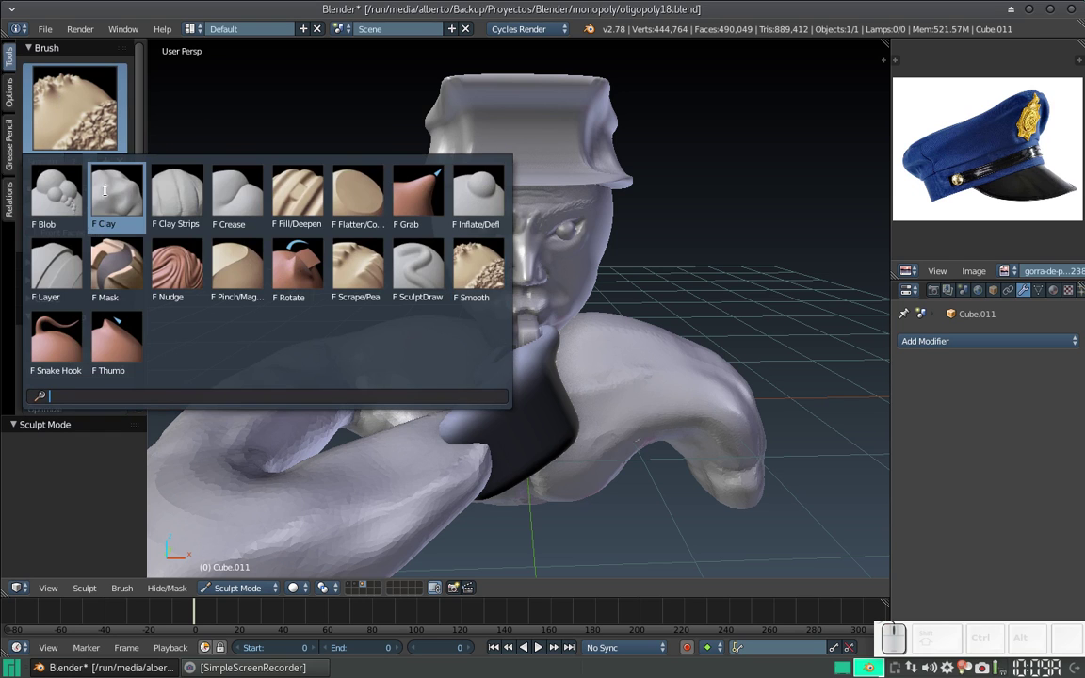
left_click(116, 196)
left_click_drag(446, 311, 493, 329)
middle_click(499, 327)
left_click_drag(506, 323, 529, 317)
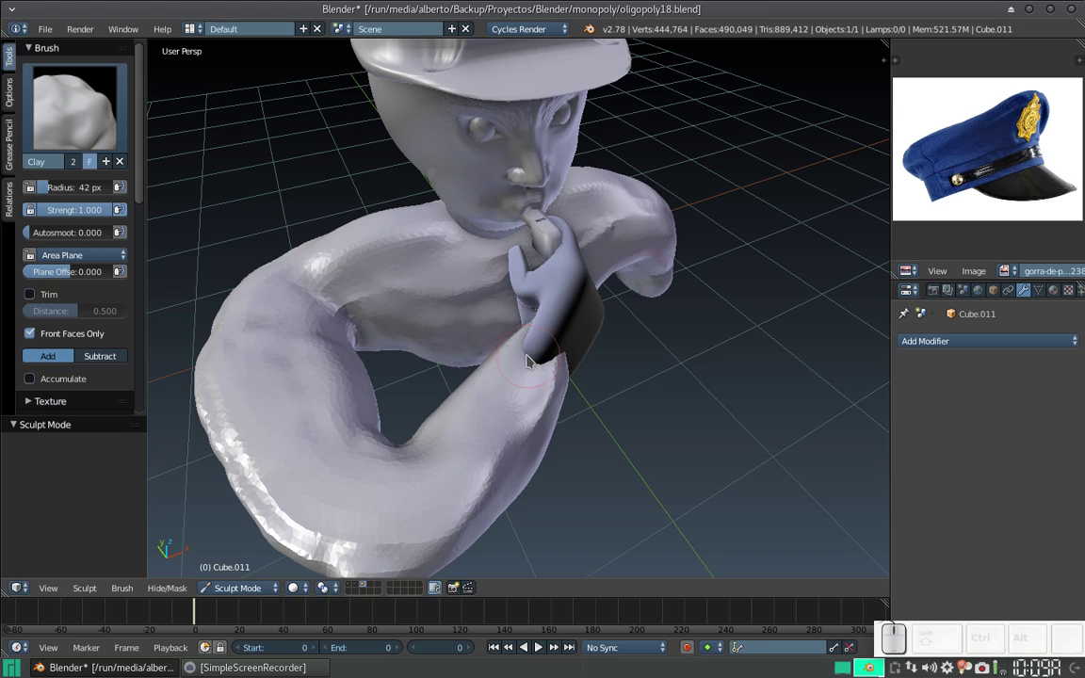
Step: Lower the brush radius to 28 px and build up clay on the wrist joint
key("f")
left_click(524, 364)
left_click(547, 337)
left_click_drag(541, 353, 548, 327)
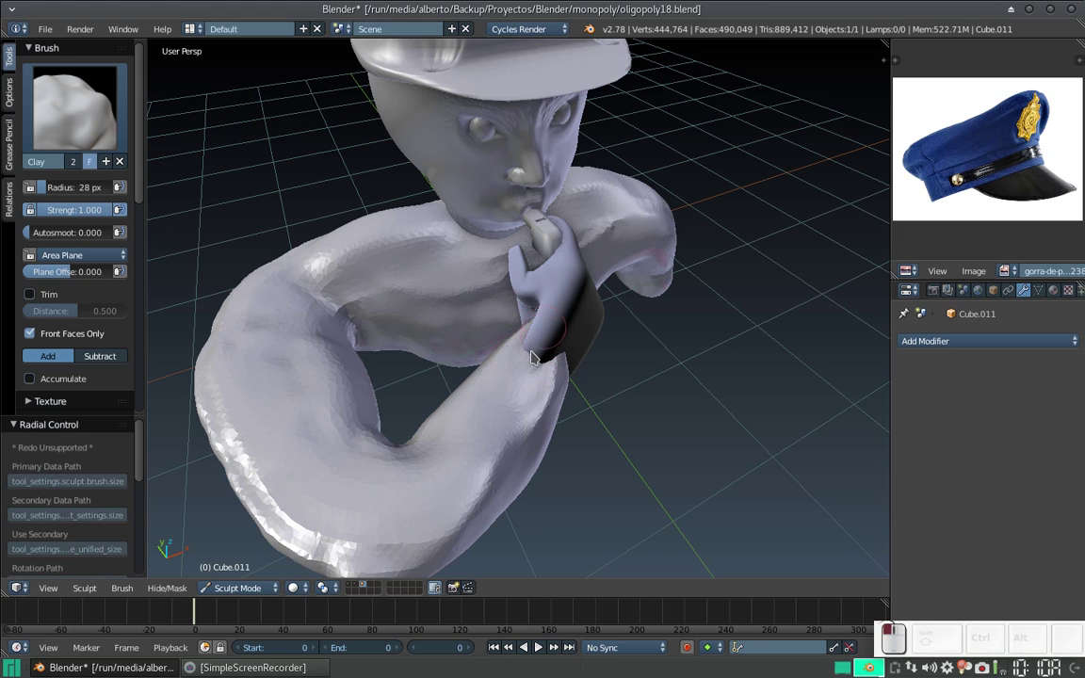
middle_click(504, 332)
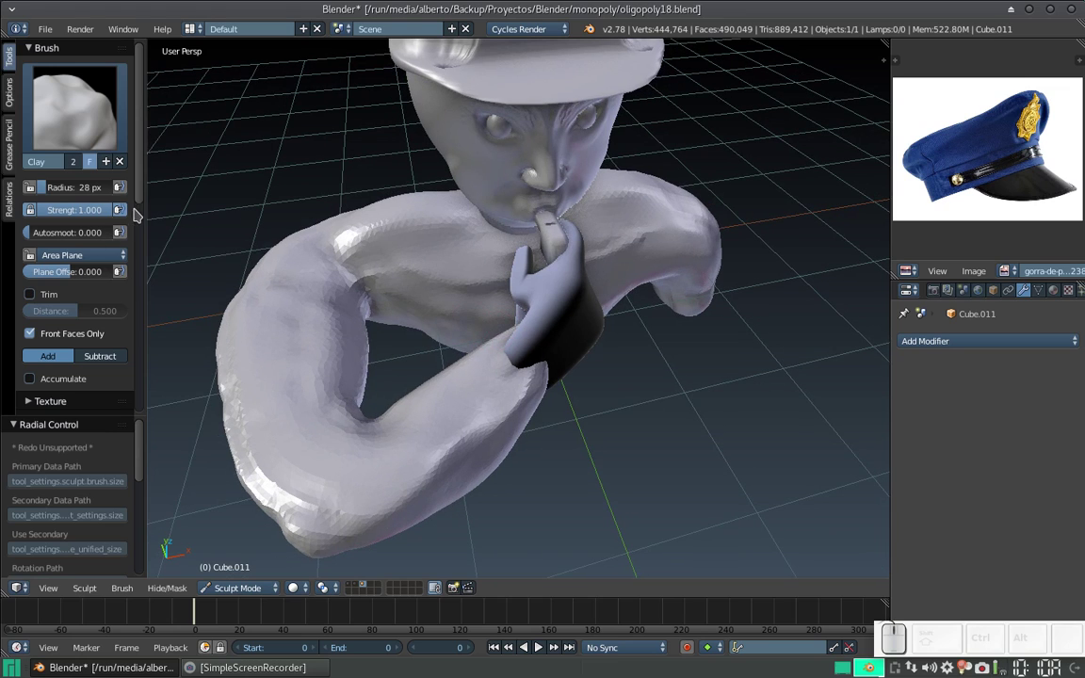
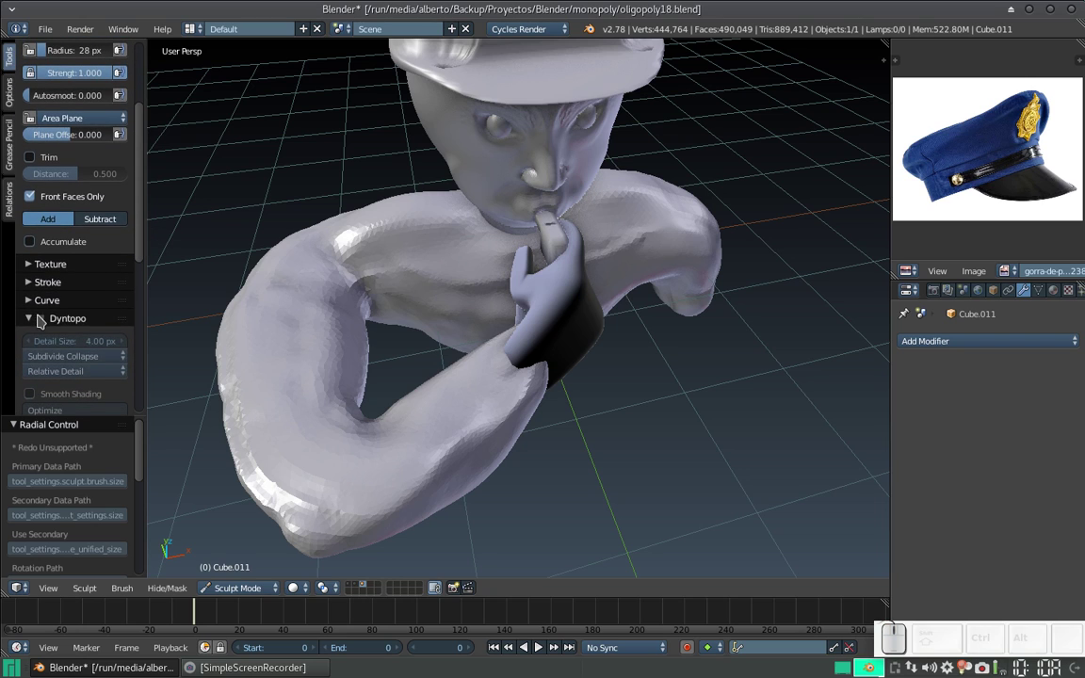
Step: Dismiss the Dyntopo warning, view the mesh's data properties, and switch to a Cycles rendered preview
left_click(45, 317)
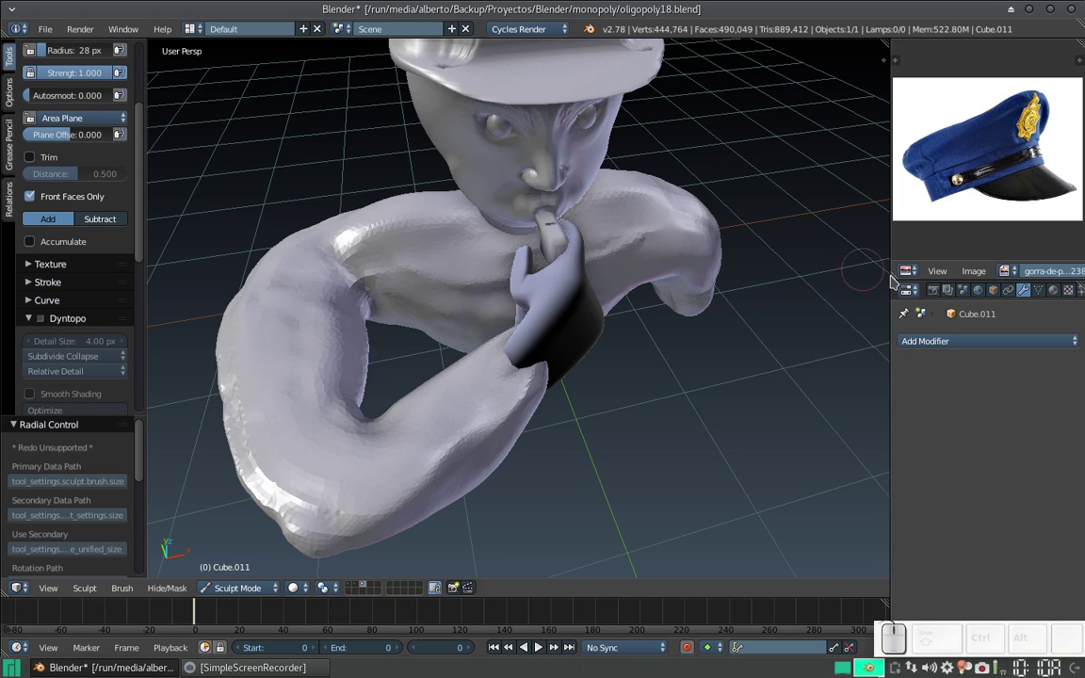
left_click(1043, 296)
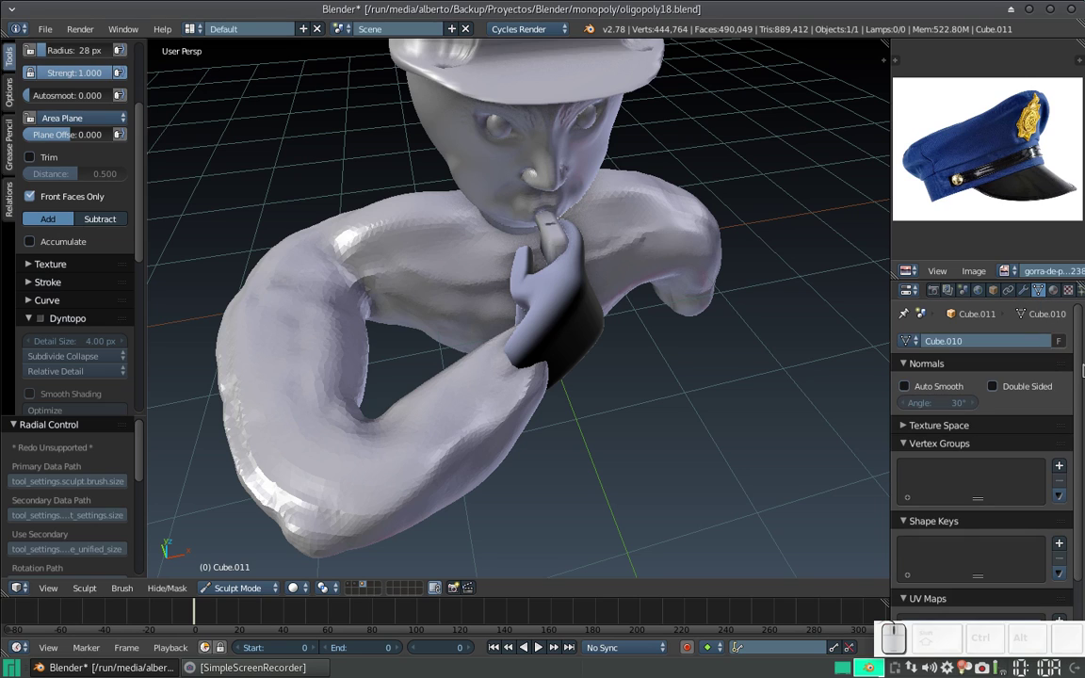
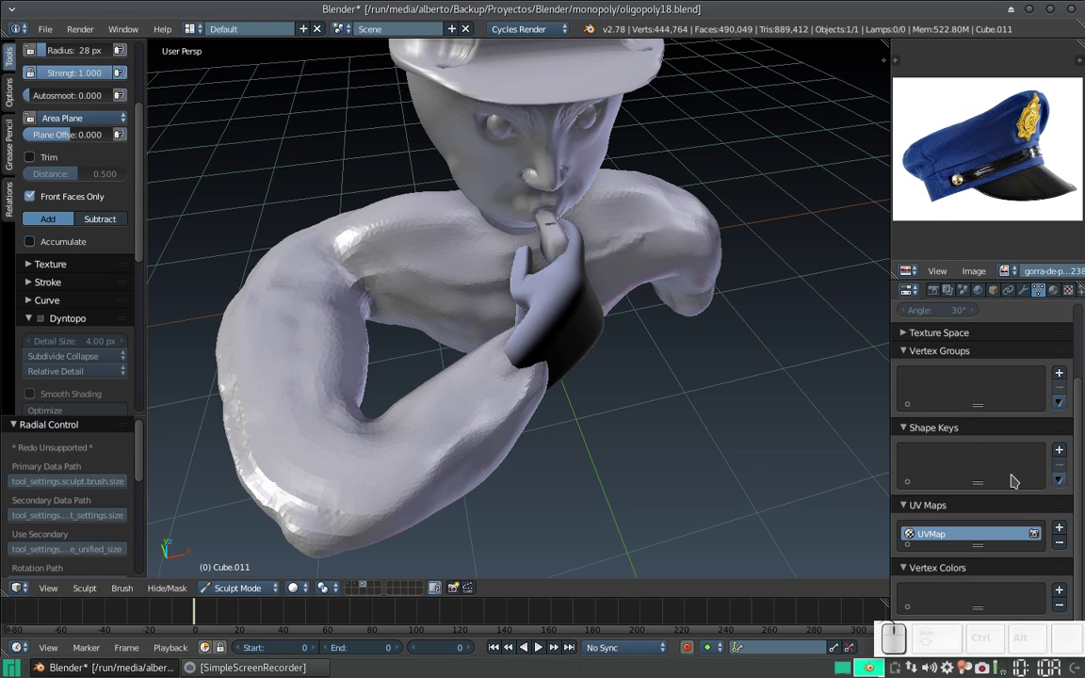
middle_click(639, 270)
middle_click(610, 237)
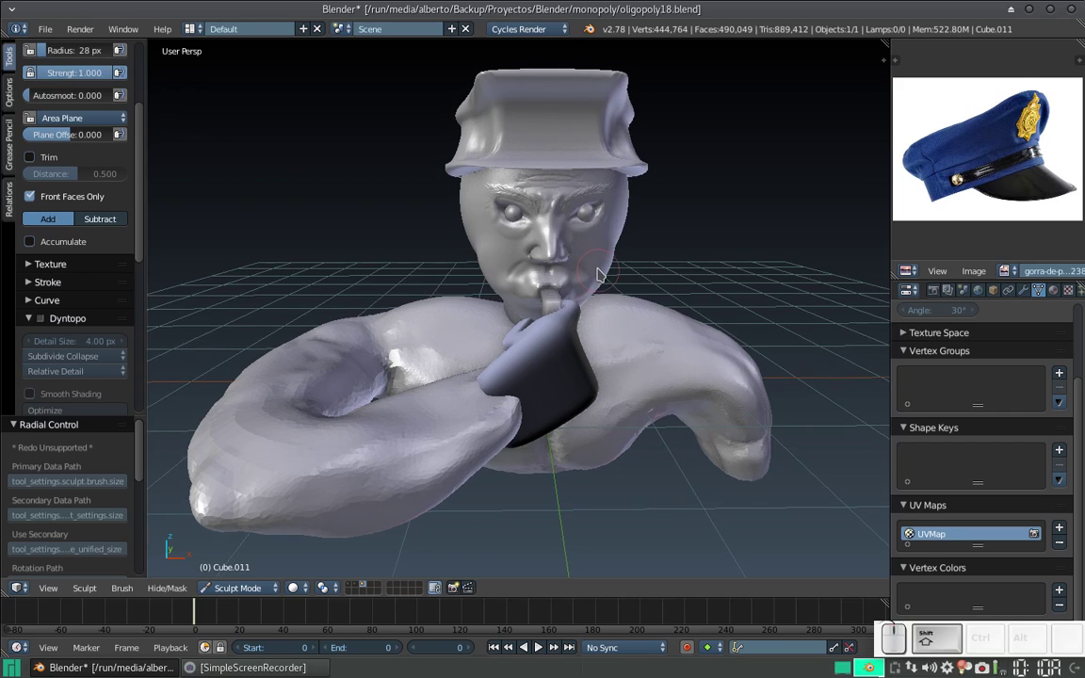
middle_click(603, 282)
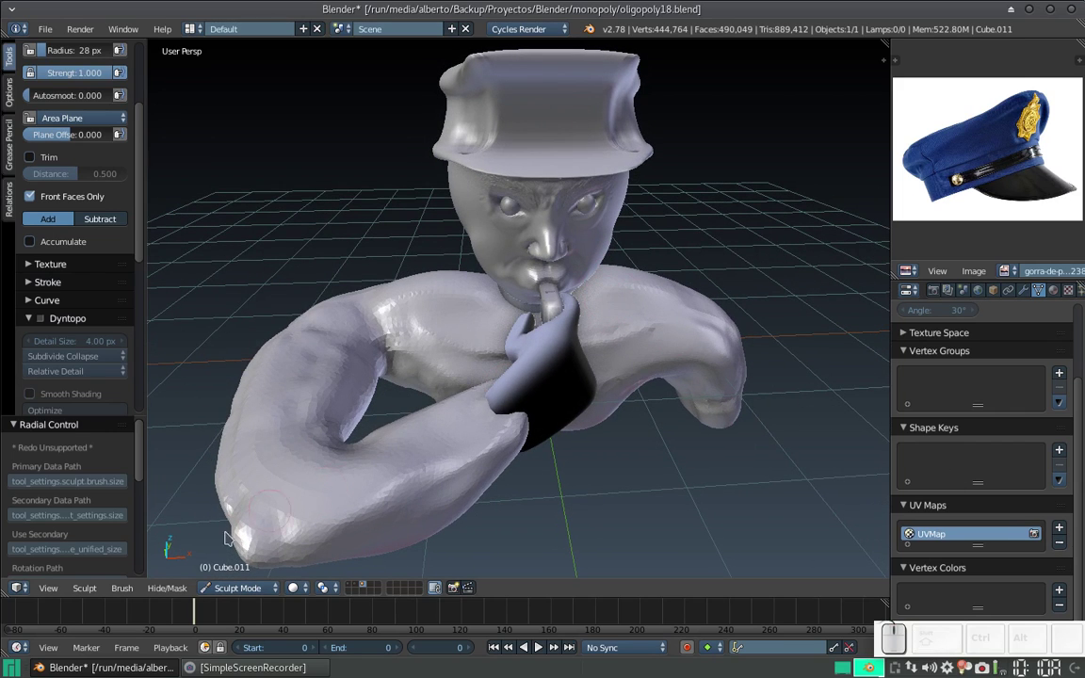
double_click(298, 589)
Step: Return the bust to object mode and end the rendered preview for material shading
left_click(322, 488)
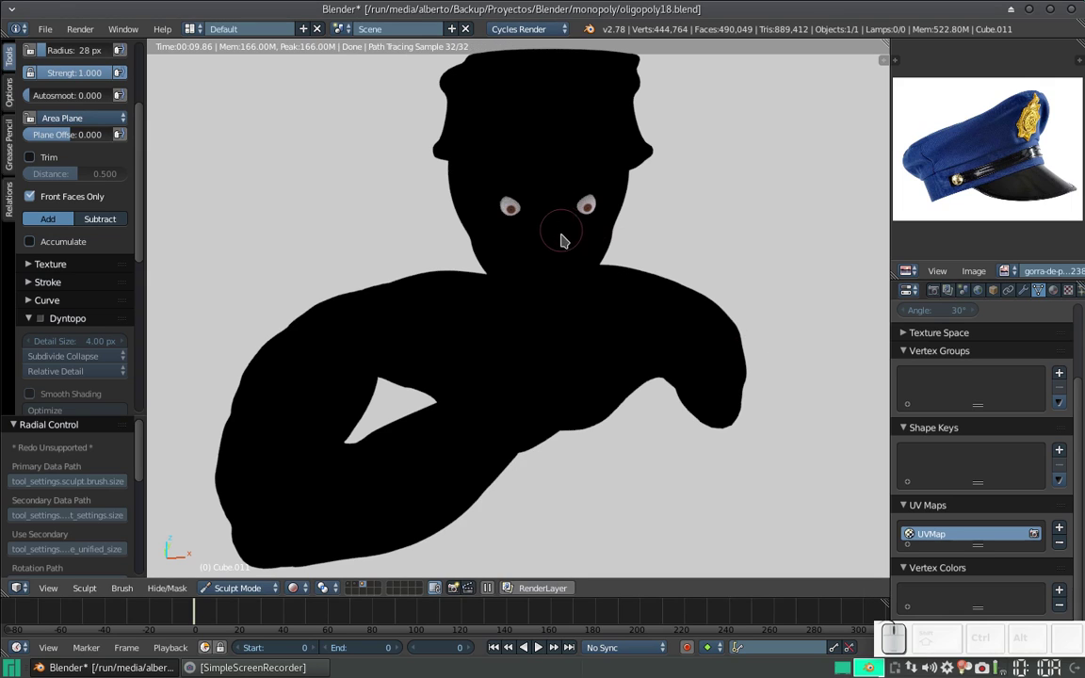
left_click(252, 590)
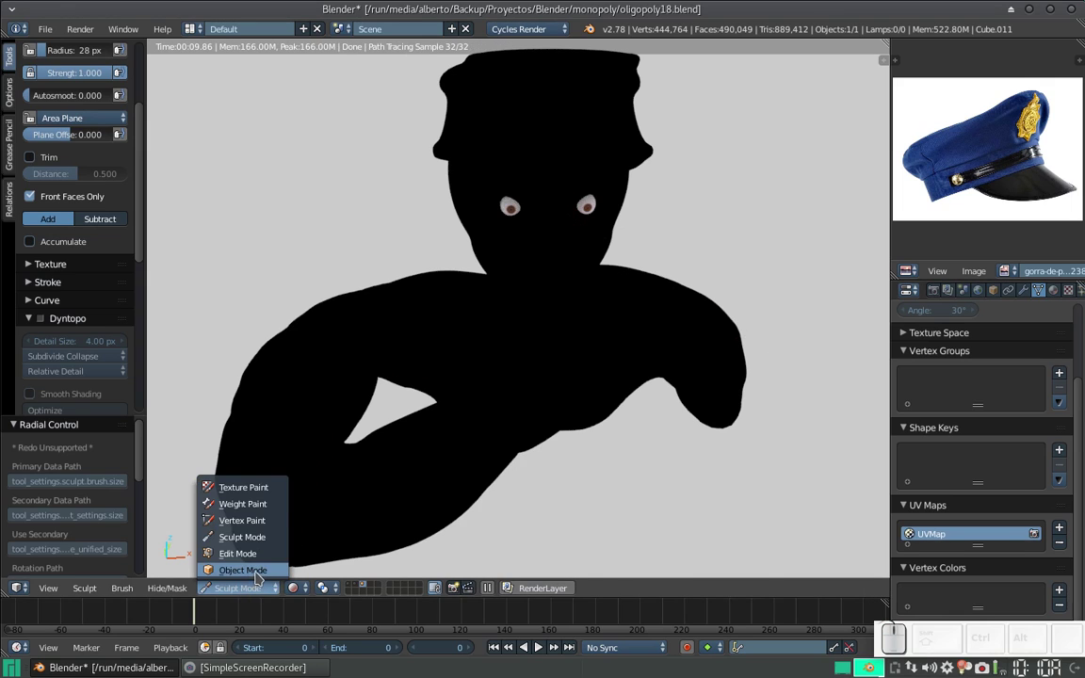
left_click(263, 574)
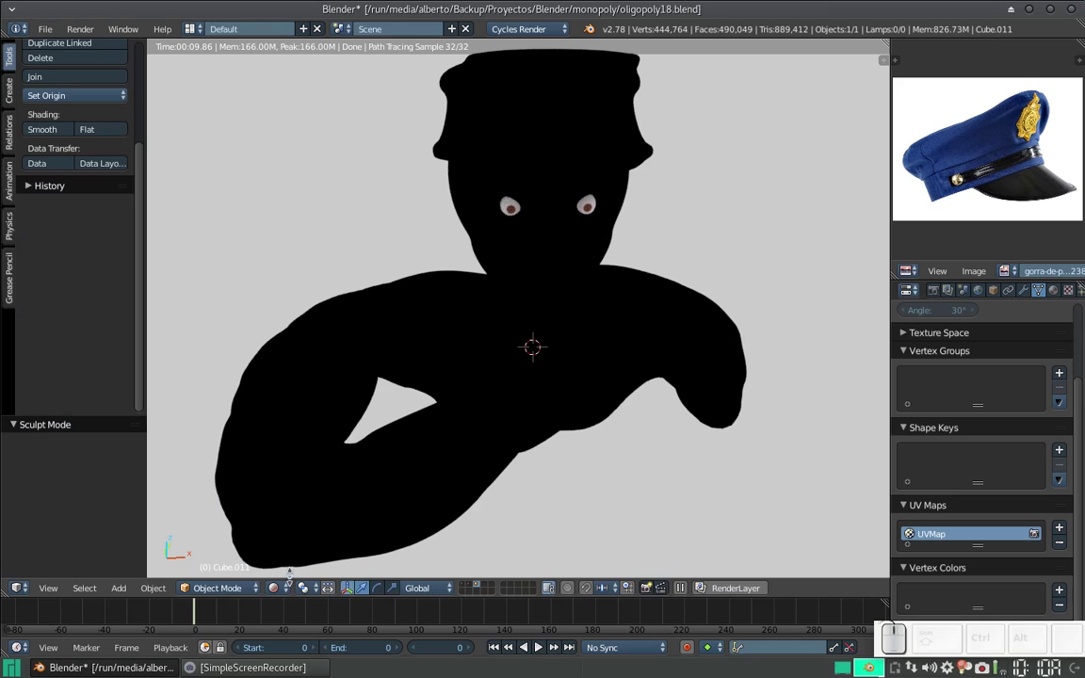
left_click(280, 594)
left_click(310, 505)
Step: Zoom in close on the bust's face and enter mesh editing
left_click_drag(510, 265, 508, 294)
key("KP_Add")
key("Tab")
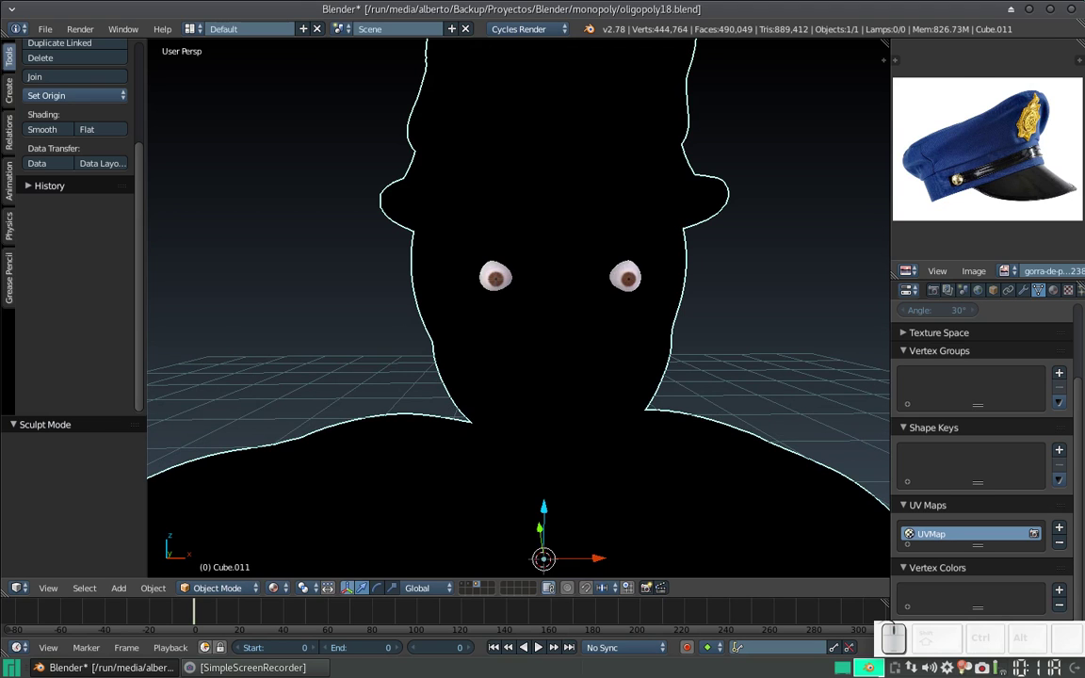
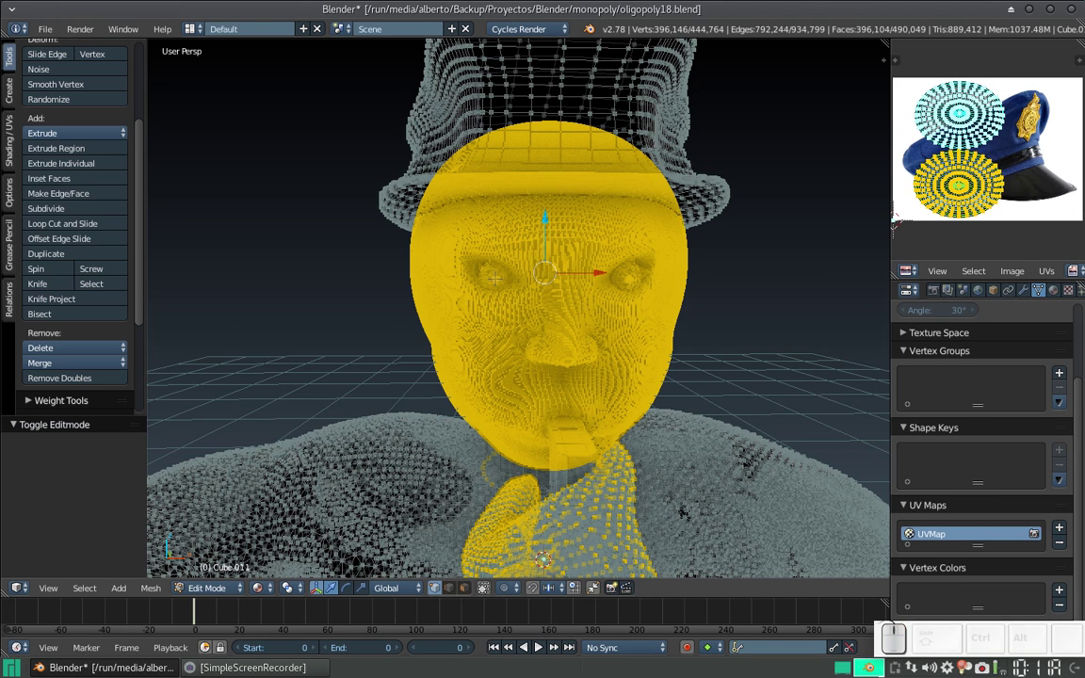
Step: Select both linked eyeball discs and delete their vertices, leaving 443,799
key("l")
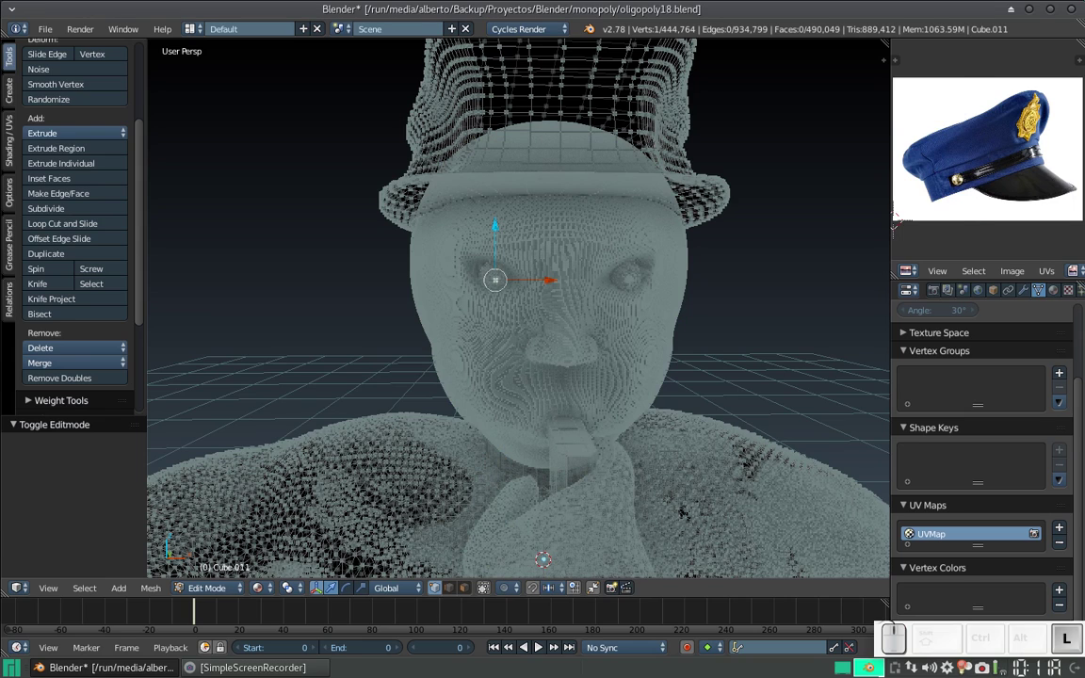
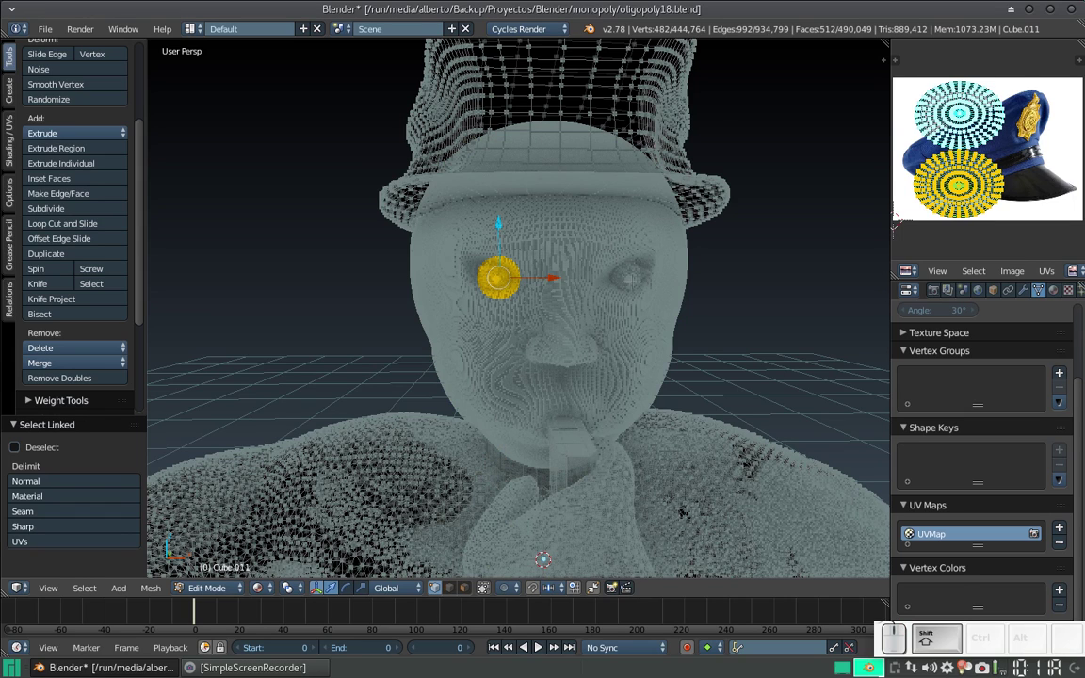
key("l")
key("x")
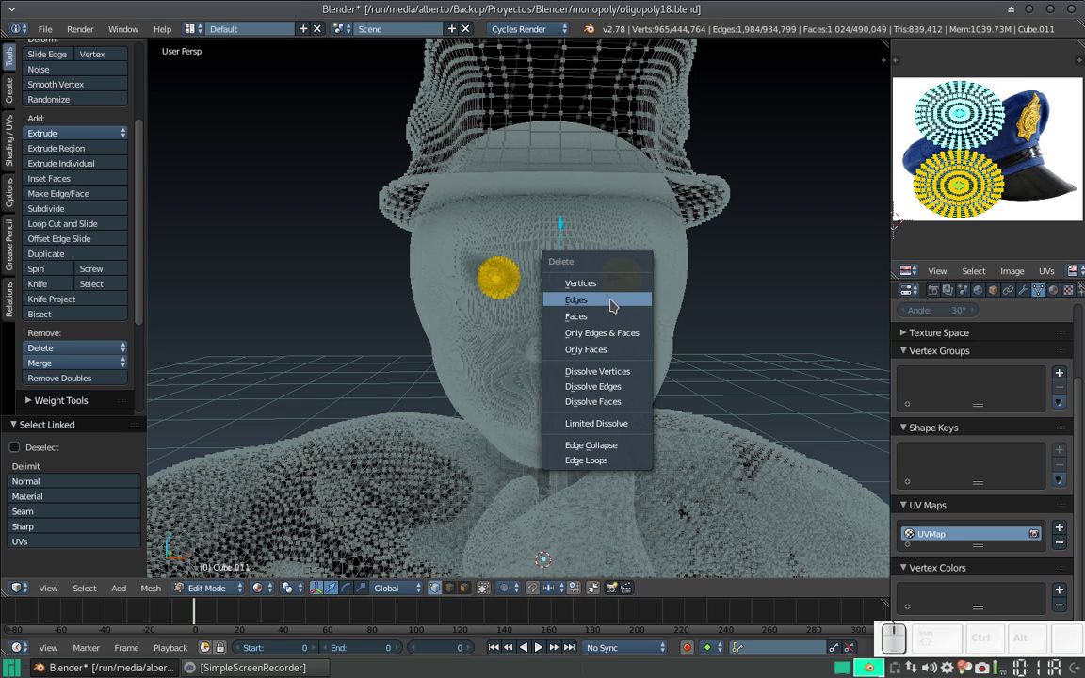
left_click(620, 288)
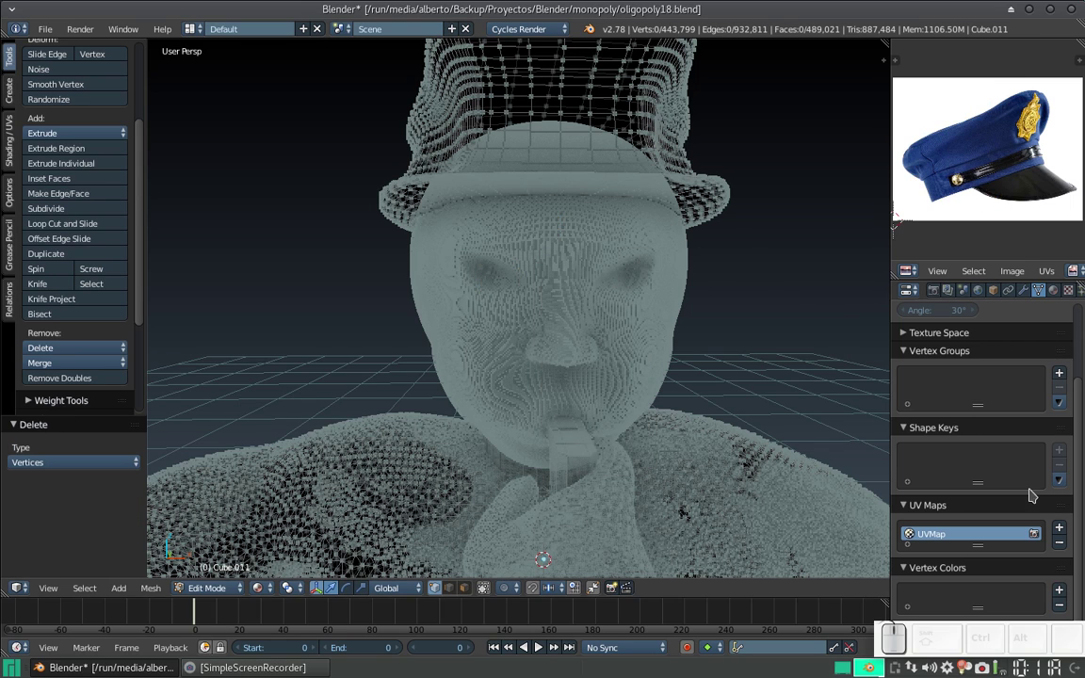
Step: Remove the bust's UV map, return to object mode and check the eyeball layer
left_click(1066, 546)
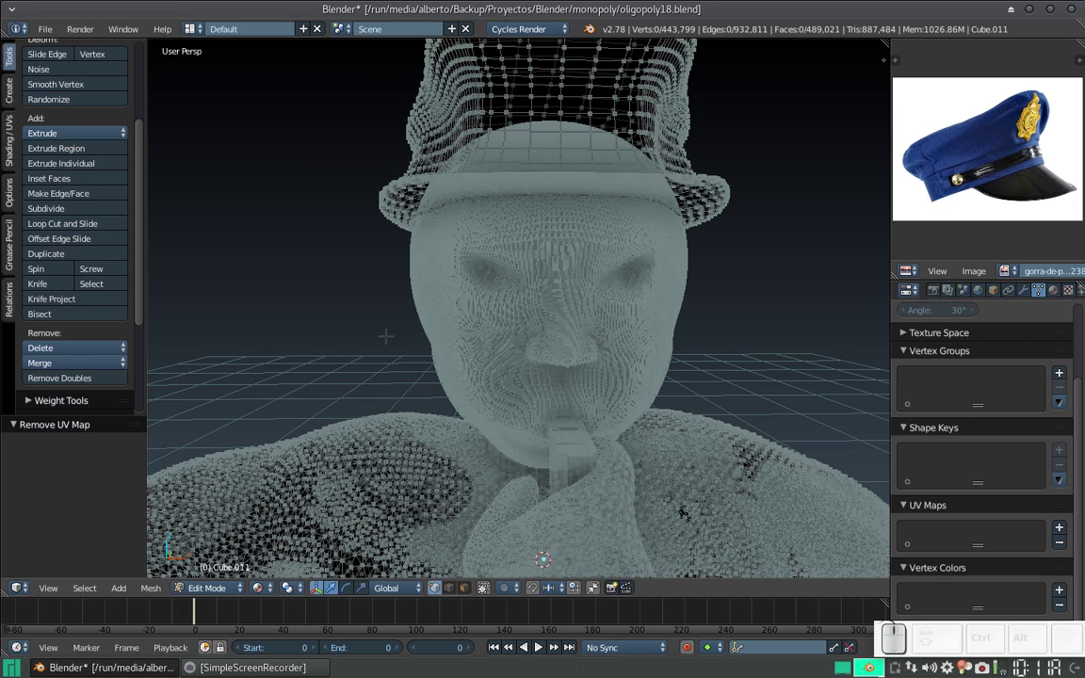
left_click(217, 591)
left_click(221, 573)
left_click(471, 585)
middle_click(716, 409)
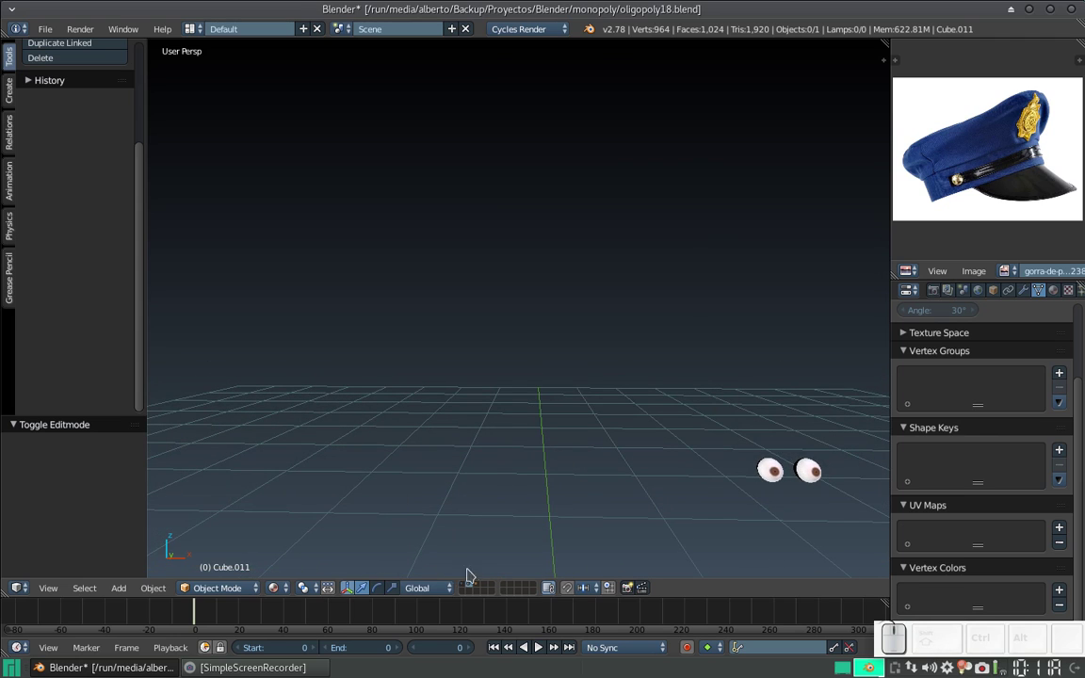
left_click(481, 589)
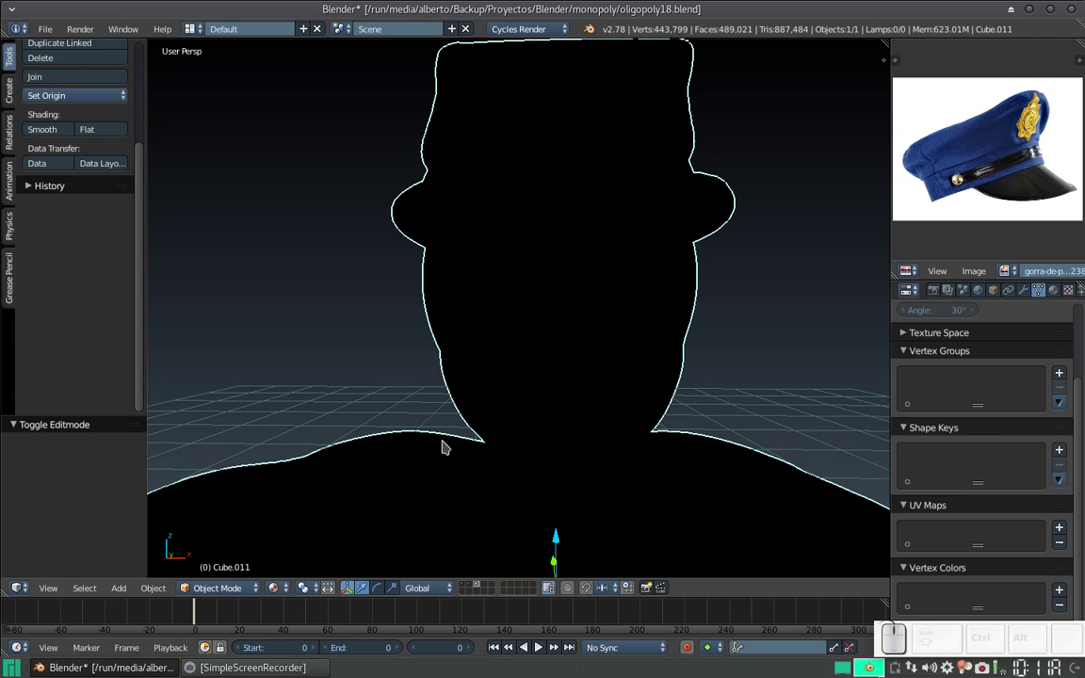
Step: Try texture shading, then set the viewport to solid shading
left_click(284, 587)
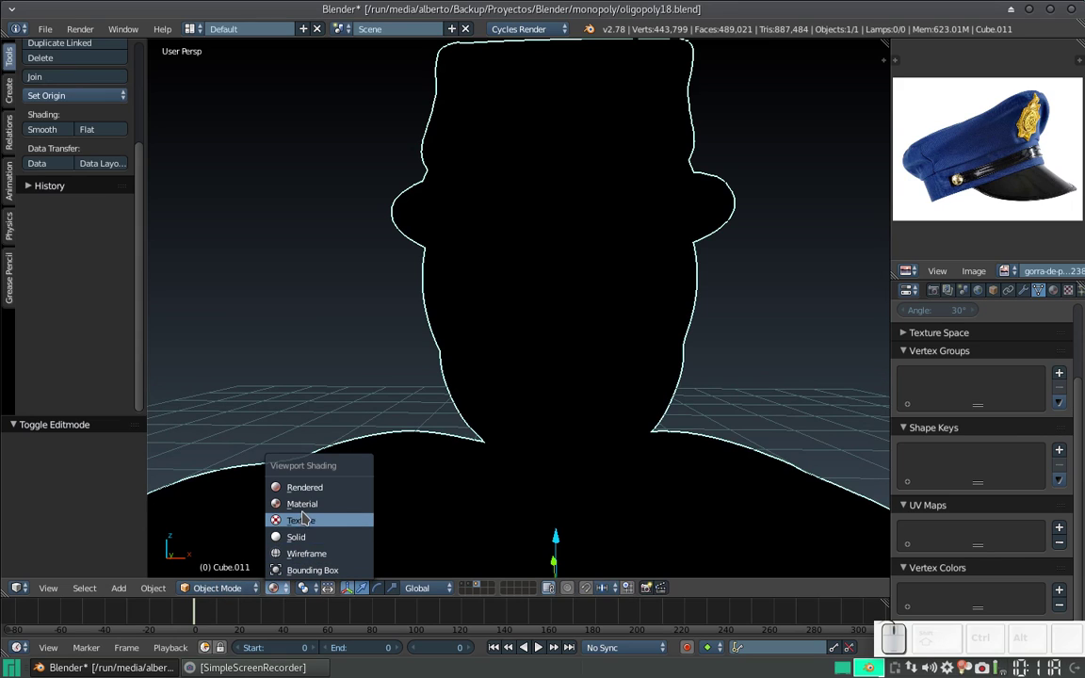
left_click(306, 523)
left_click(274, 591)
left_click(302, 540)
left_click(220, 591)
Step: Enter sculpt mode, enable Dyntopo at 4 px detail, and close in on the fist
left_click(238, 541)
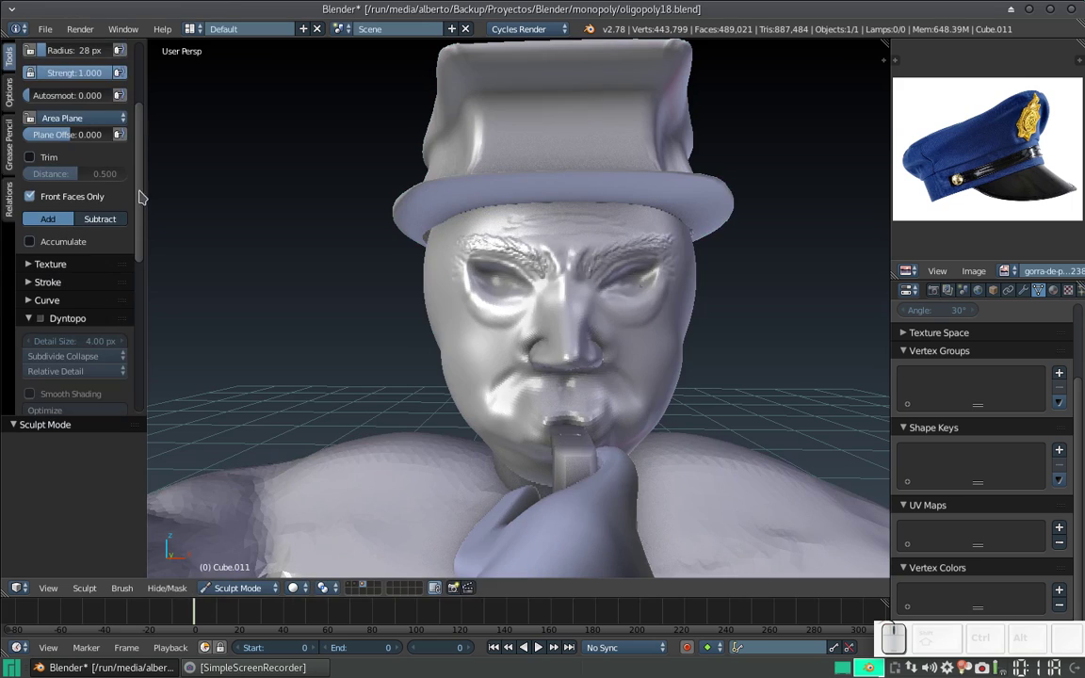
left_click_drag(141, 216, 136, 282)
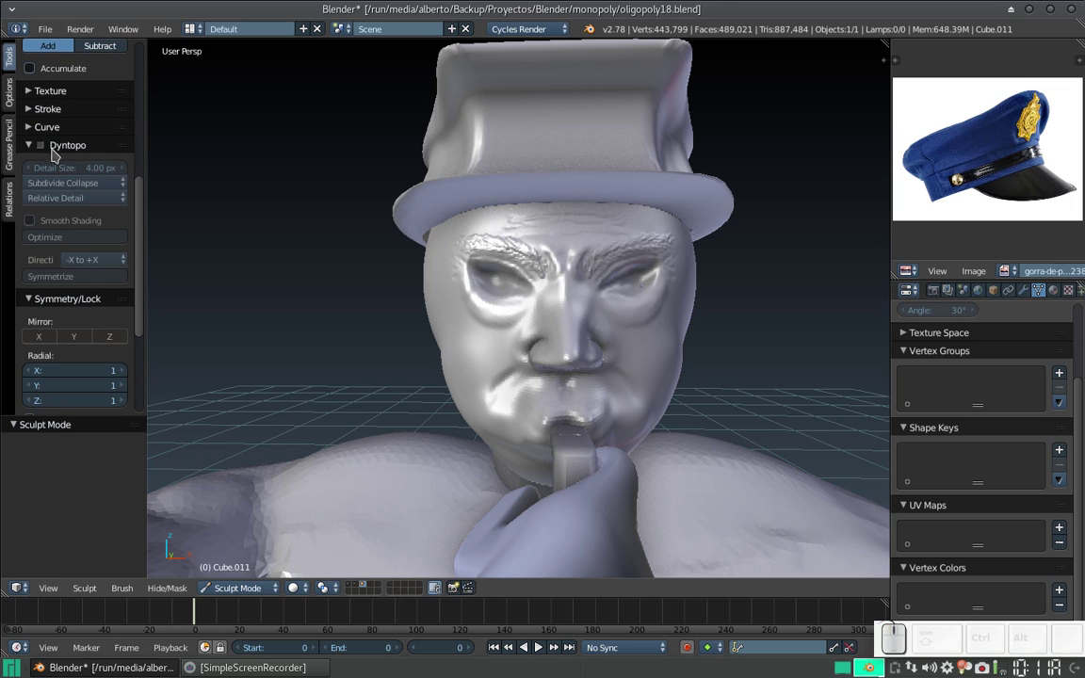
left_click(43, 153)
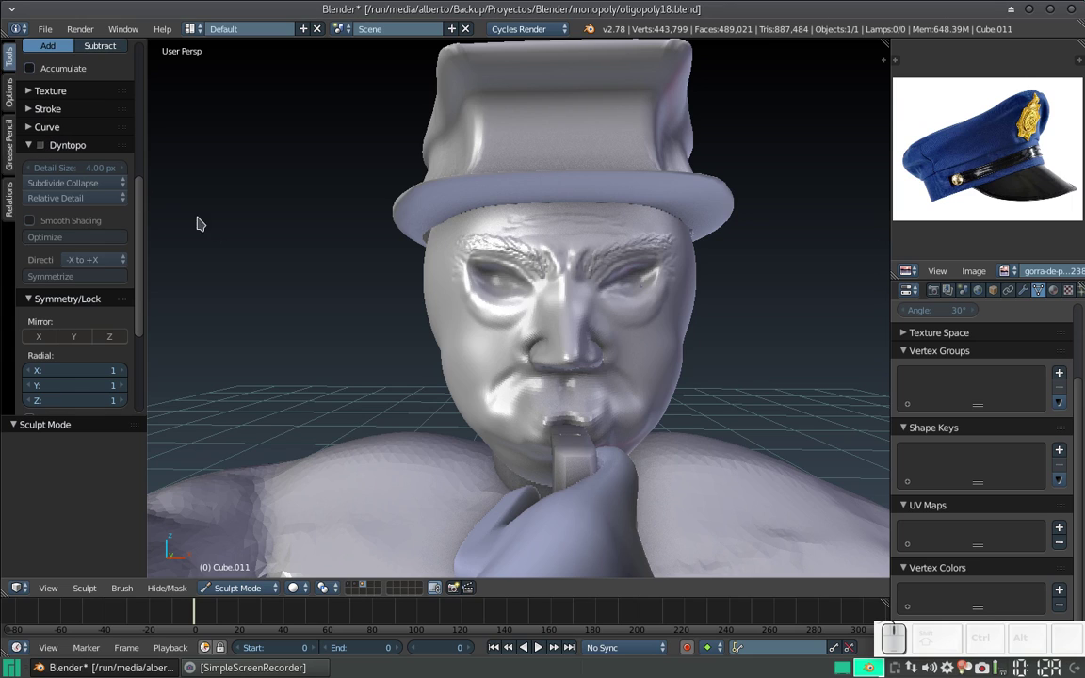
left_click_drag(507, 381, 562, 258)
middle_click(533, 327)
left_click_drag(545, 289, 548, 322)
left_click_drag(550, 318, 568, 347)
middle_click(571, 338)
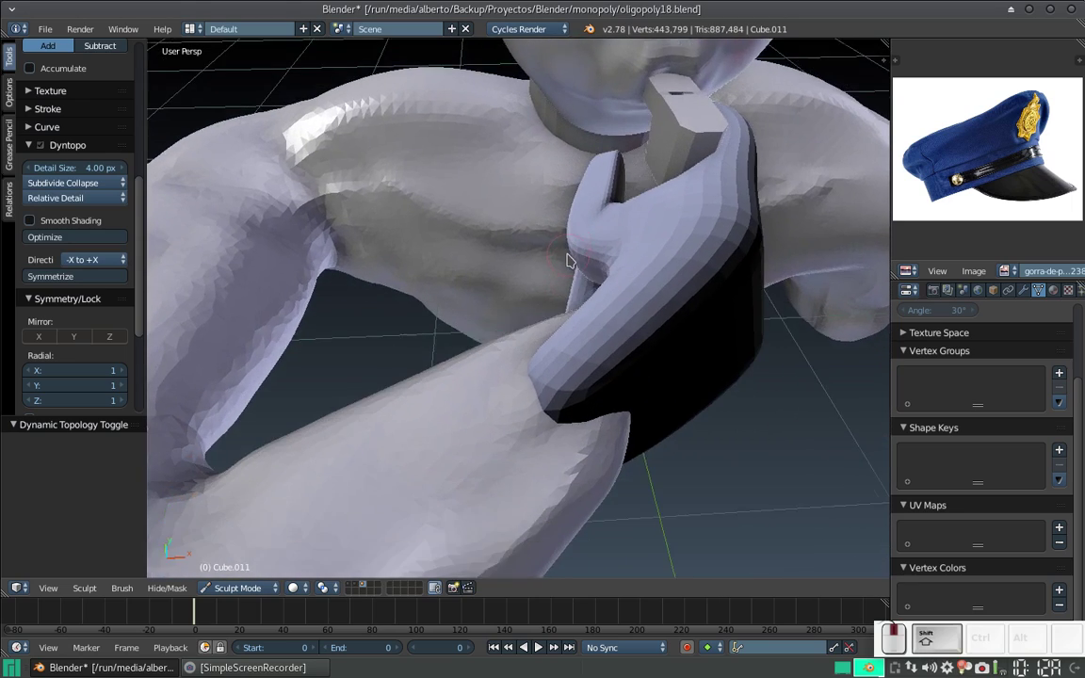
middle_click(583, 295)
middle_click(595, 321)
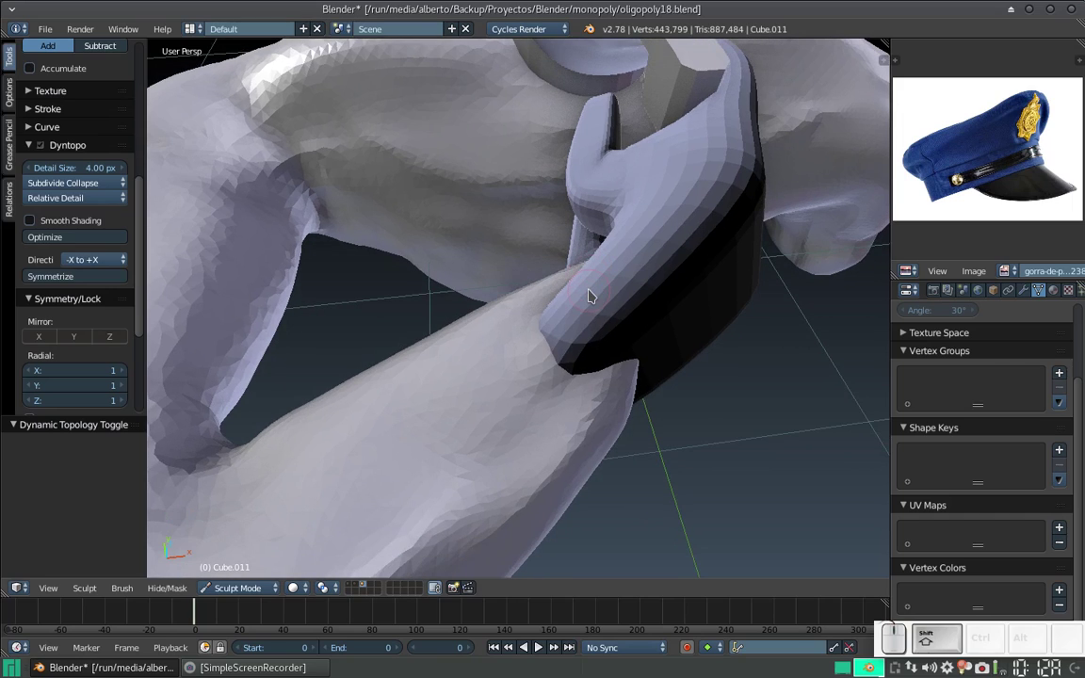
Step: Build up Clay strokes over the fist, wrist and sleeve join, reaching 444,029 vertices
left_click(567, 342)
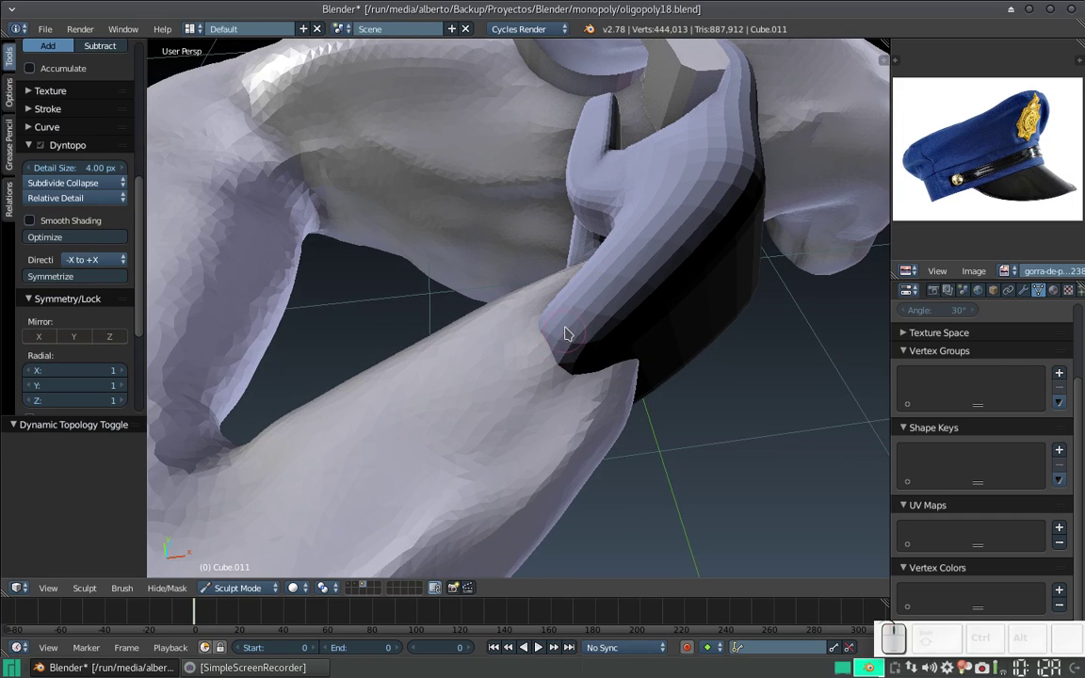
left_click(567, 338)
left_click(594, 307)
left_click(592, 313)
left_click(600, 297)
left_click(602, 305)
right_click(612, 282)
right_click(614, 285)
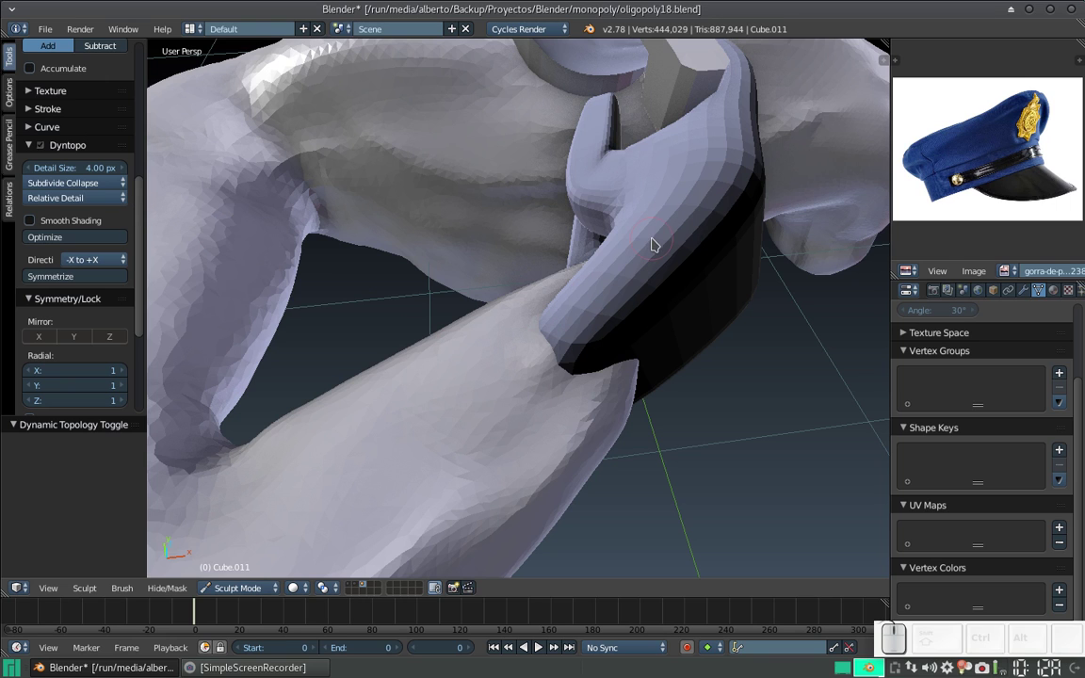
left_click(654, 239)
middle_click(631, 244)
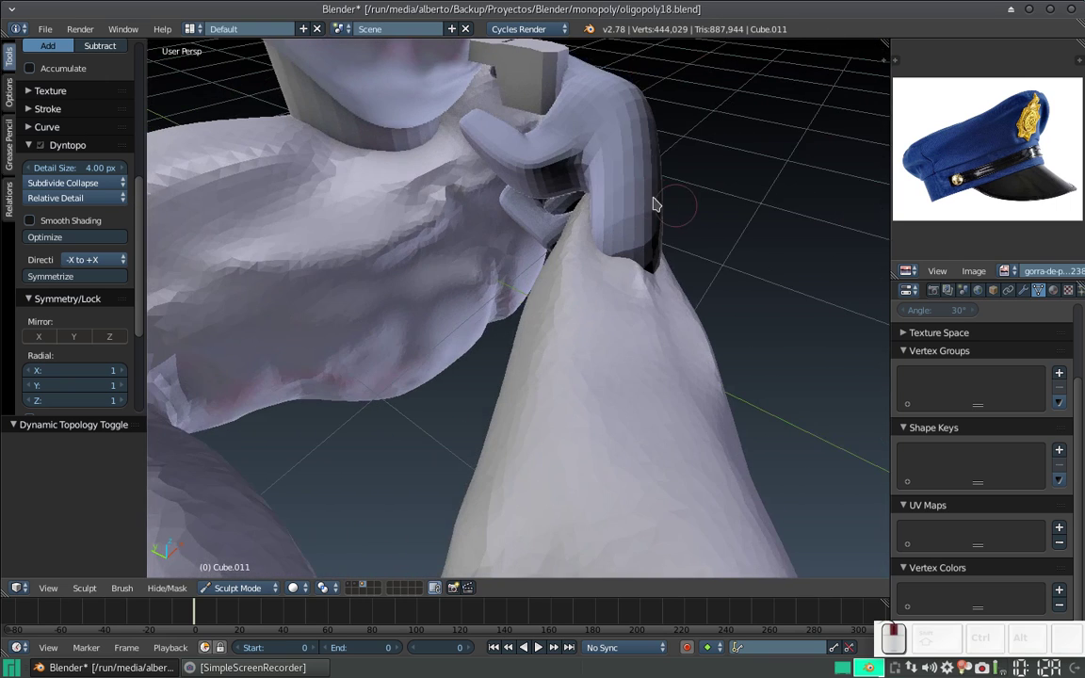
left_click(555, 156)
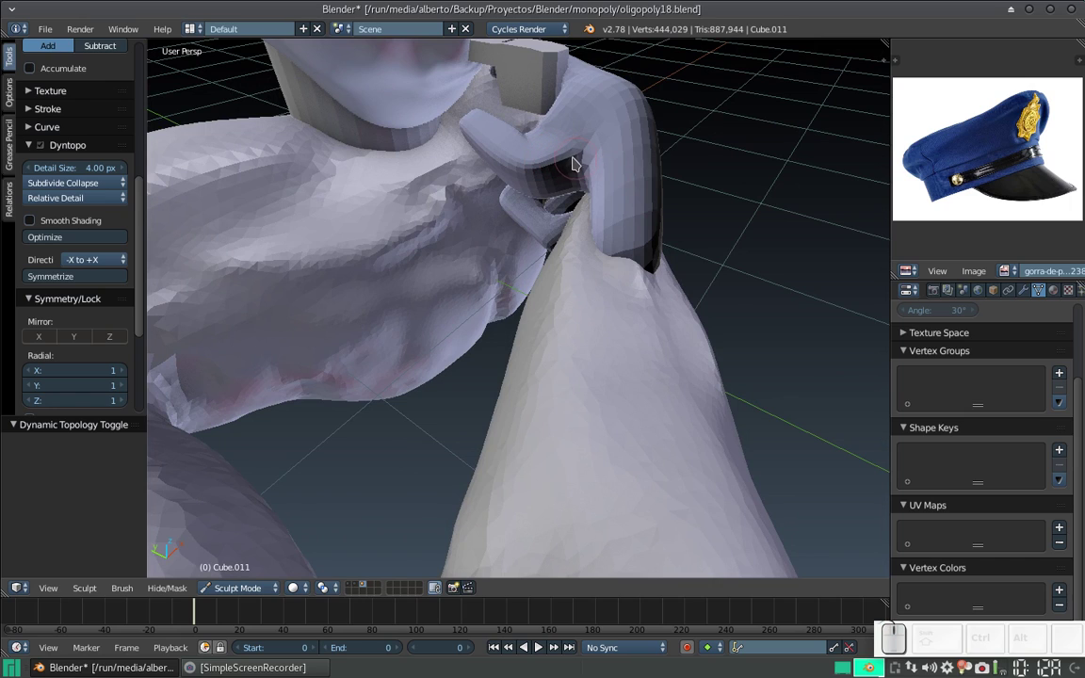
key("Tab")
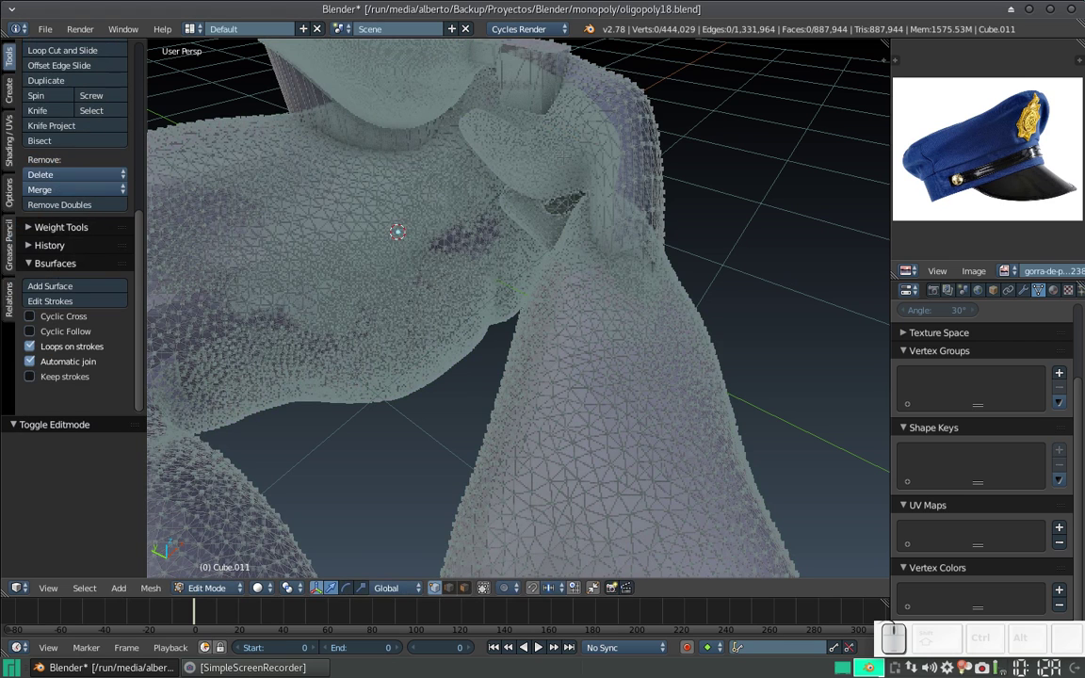
key("Tab")
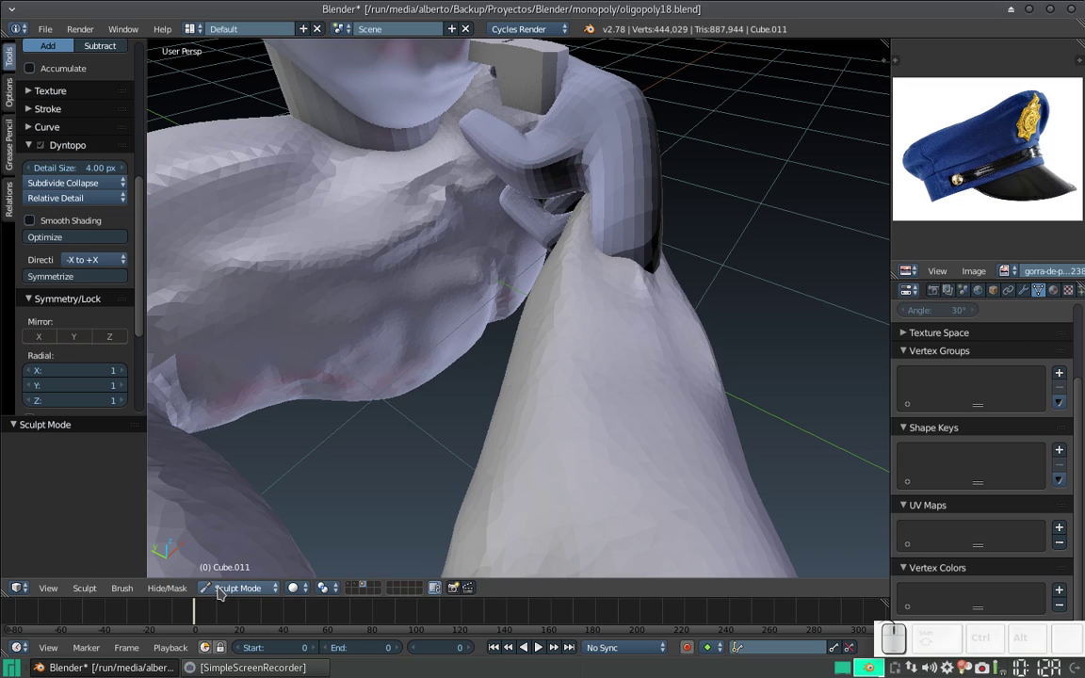
double_click(143, 114)
left_click_drag(568, 137, 619, 180)
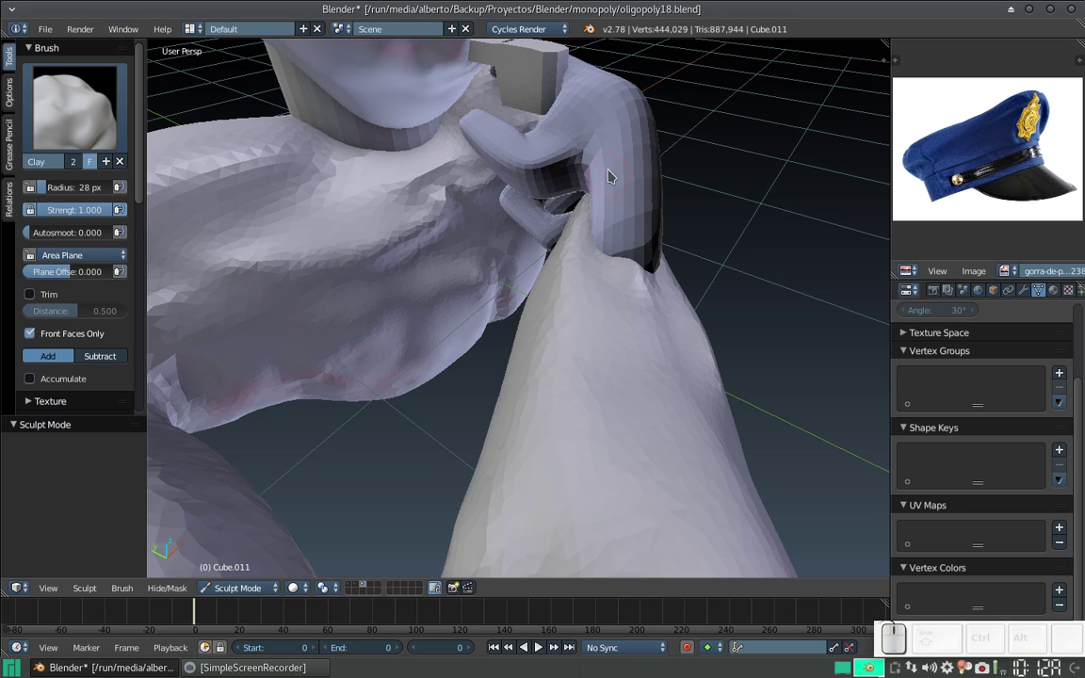
key("KP_Add")
left_click_drag(611, 177, 593, 224)
left_click_drag(584, 253, 730, 385)
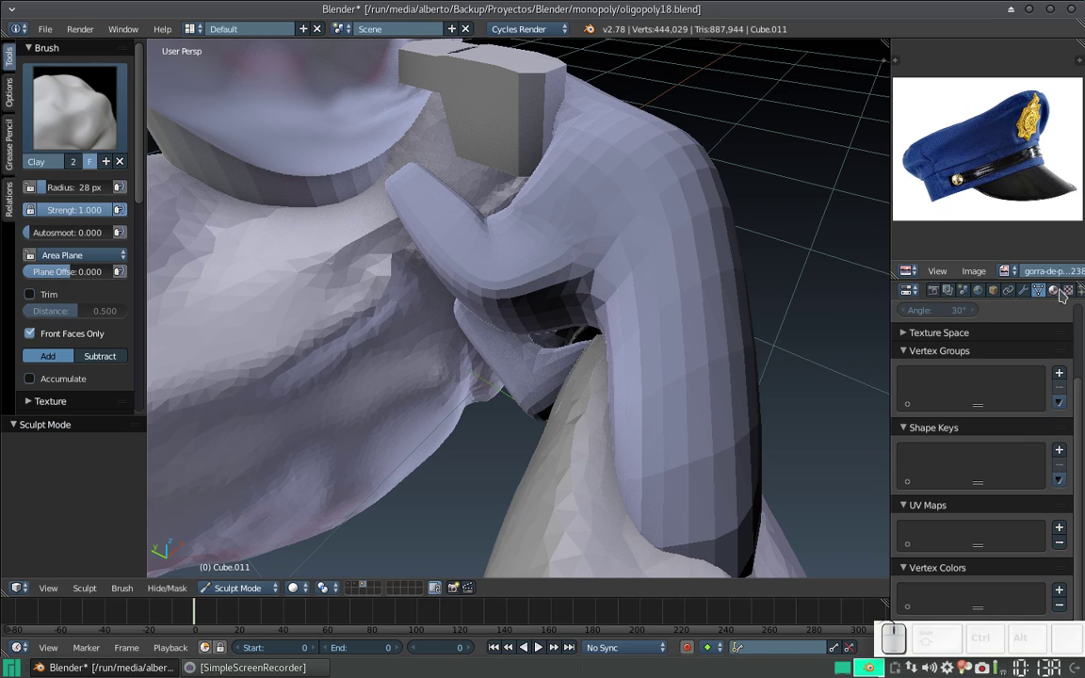
left_click_drag(1053, 296, 994, 295)
Step: Show the bust's image-texture material settings and orbit to the fist's side
left_click(997, 294)
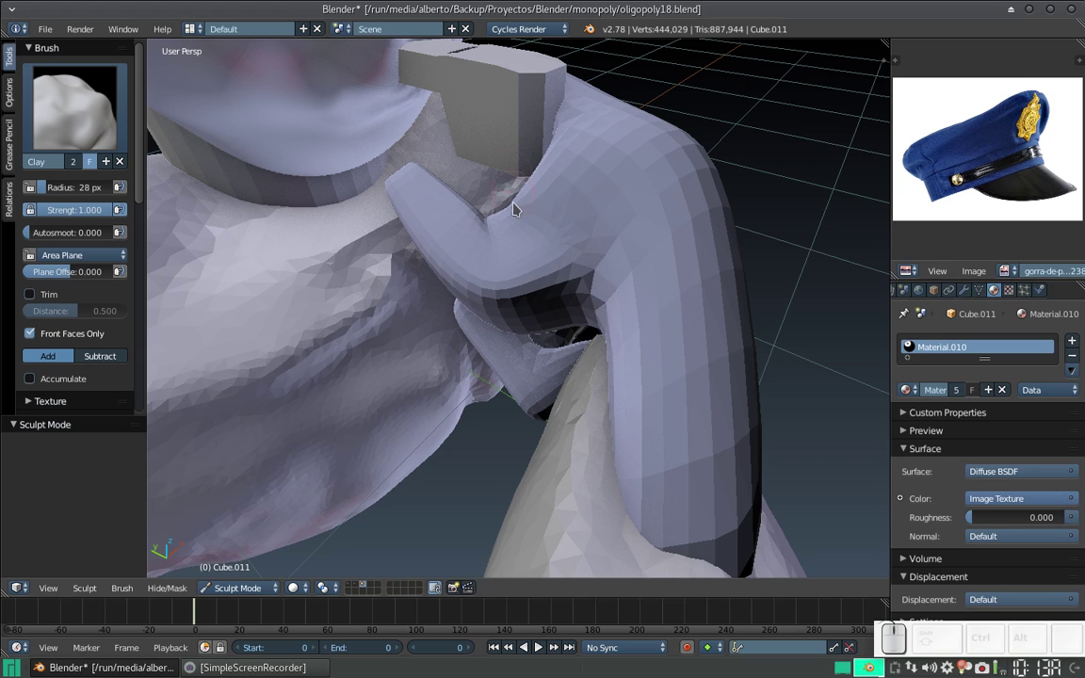
left_click_drag(496, 235, 526, 199)
scroll("up", 3)
left_click_drag(488, 251, 446, 259)
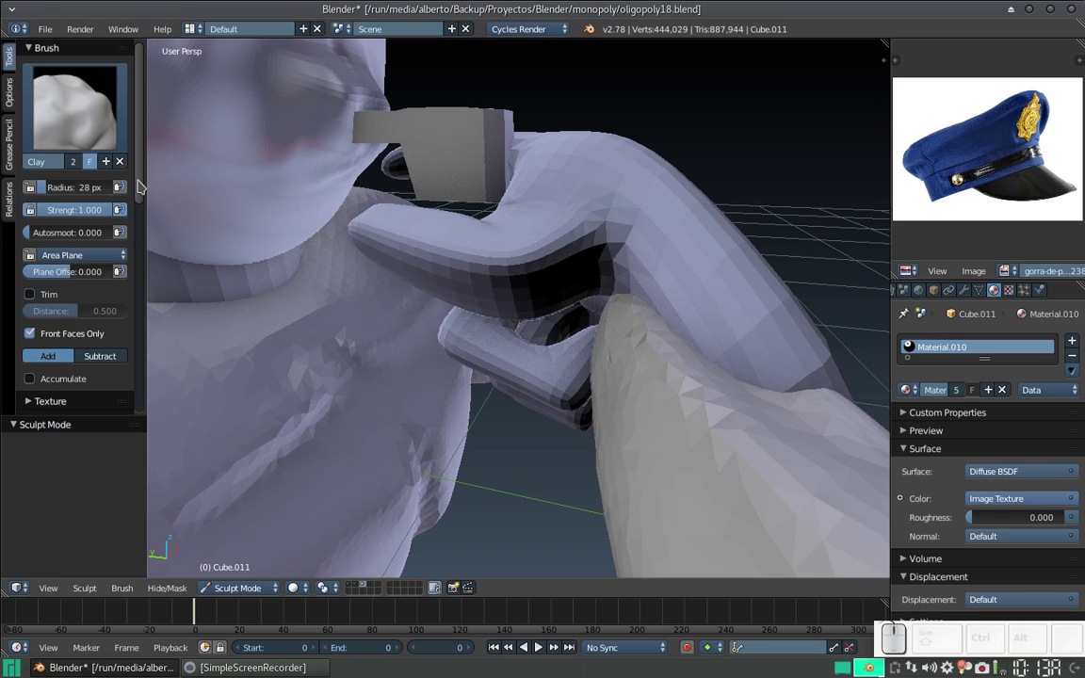
left_click_drag(143, 185, 133, 237)
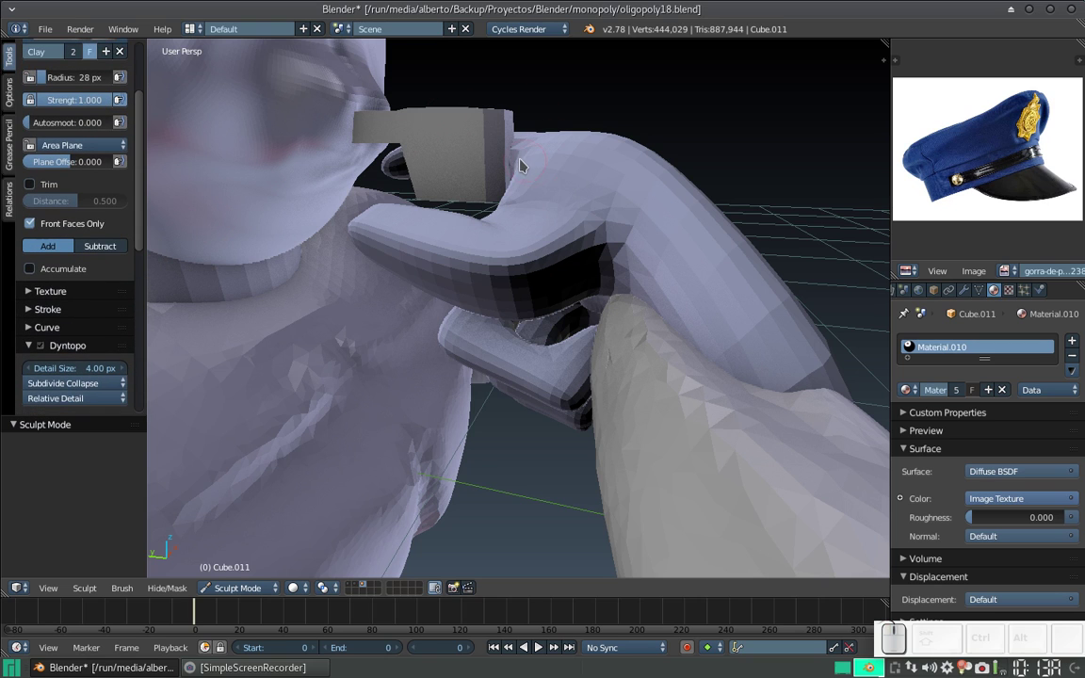
Step: Add clay to the back of the hand, then undo the stroke
left_click(529, 182)
left_click(477, 82)
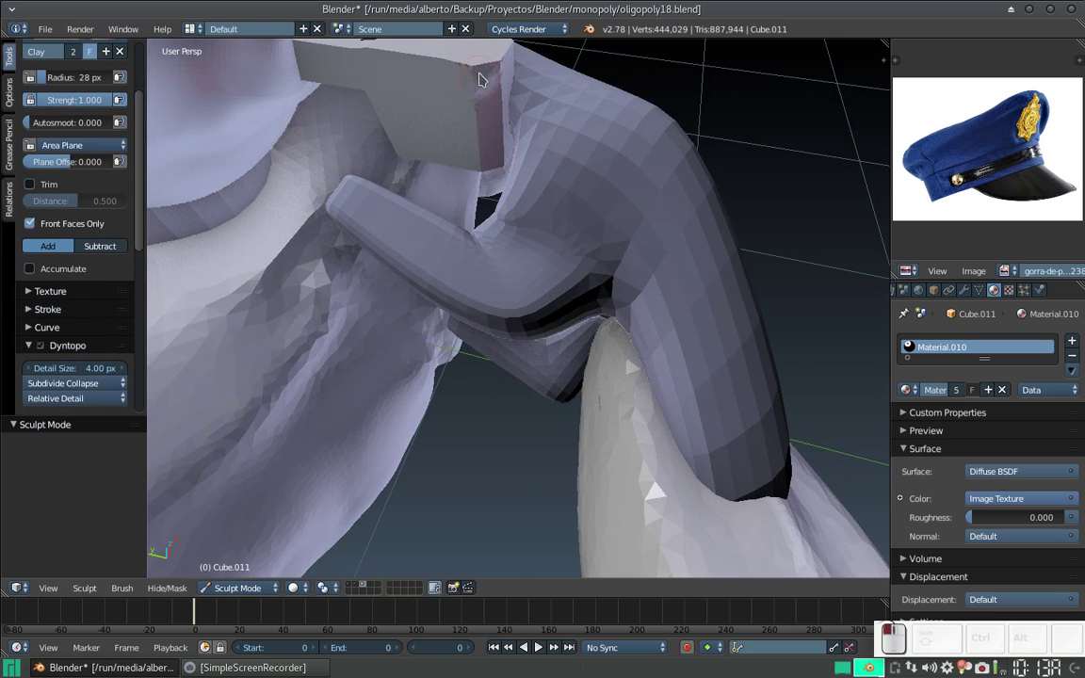
key("ctrl+z")
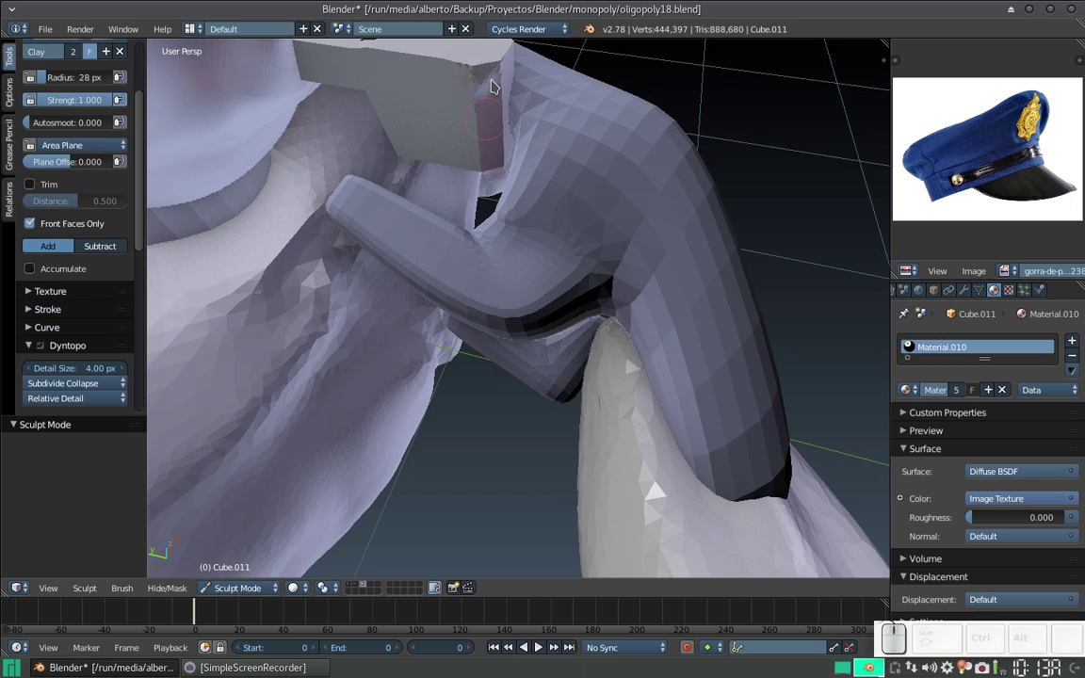
left_click_drag(512, 217, 518, 62)
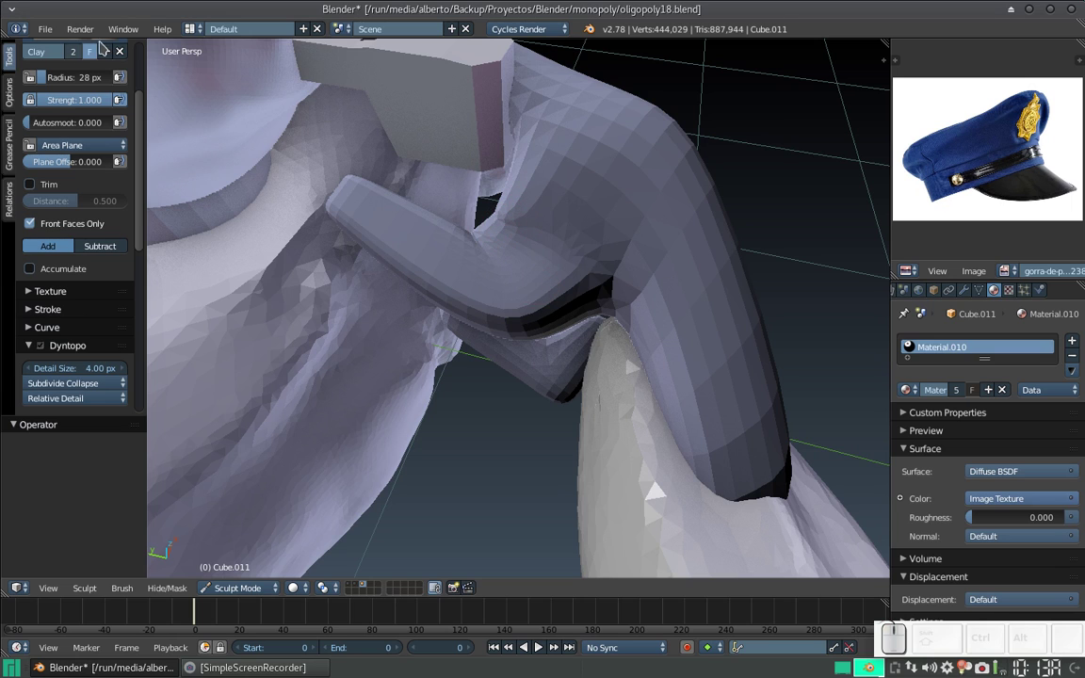
Step: Switch to the Clay Strips brush and build up the knuckles, back of the hand and wrist
double_click(518, 62)
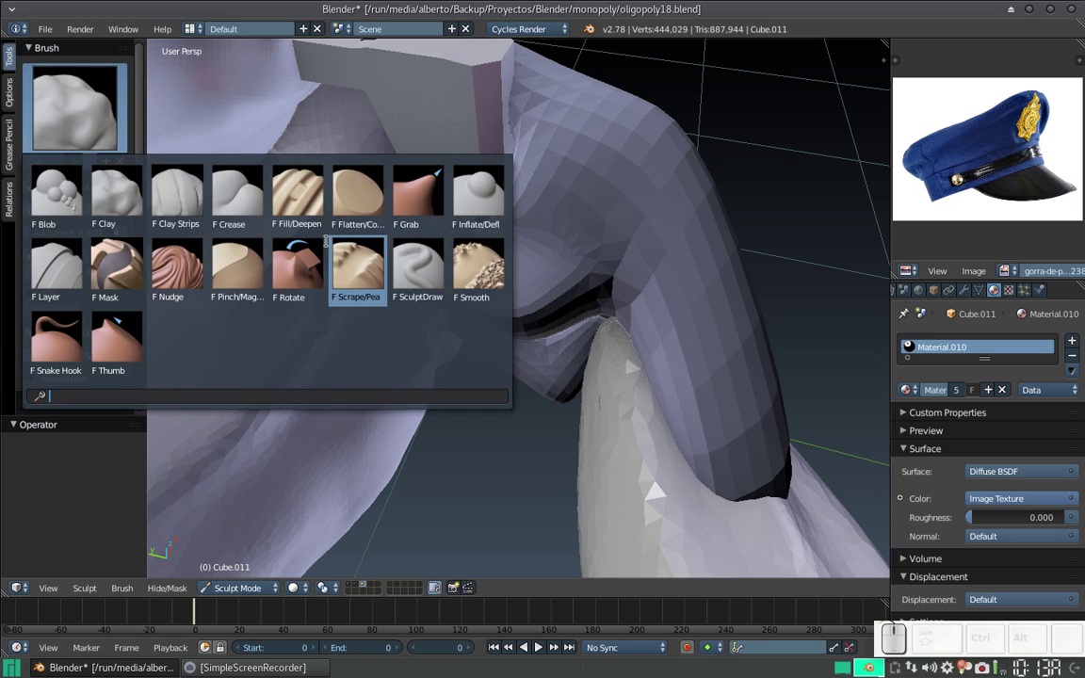
left_click(518, 62)
left_click(590, 202)
key("ctrl+z")
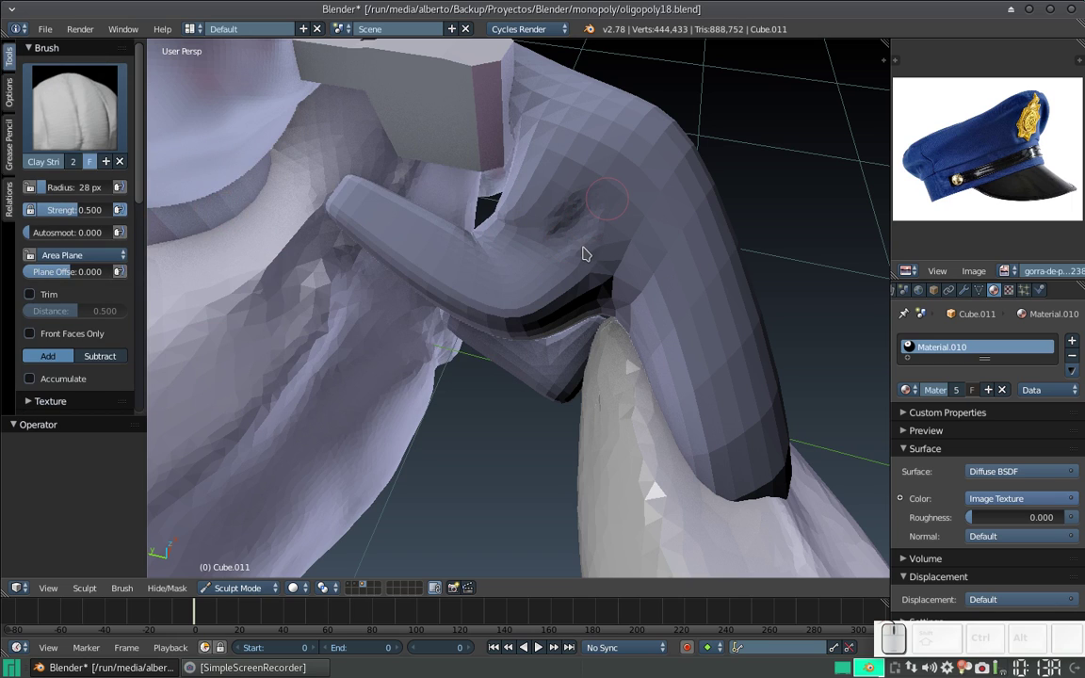
left_click_drag(597, 249, 573, 179)
left_click_drag(610, 234, 767, 366)
left_click_drag(775, 388, 752, 414)
left_click_drag(736, 417, 551, 379)
left_click_drag(563, 378, 578, 358)
Step: Resize the brush and dab clay along the finger curled over the whistle
middle_click(598, 345)
left_click(451, 282)
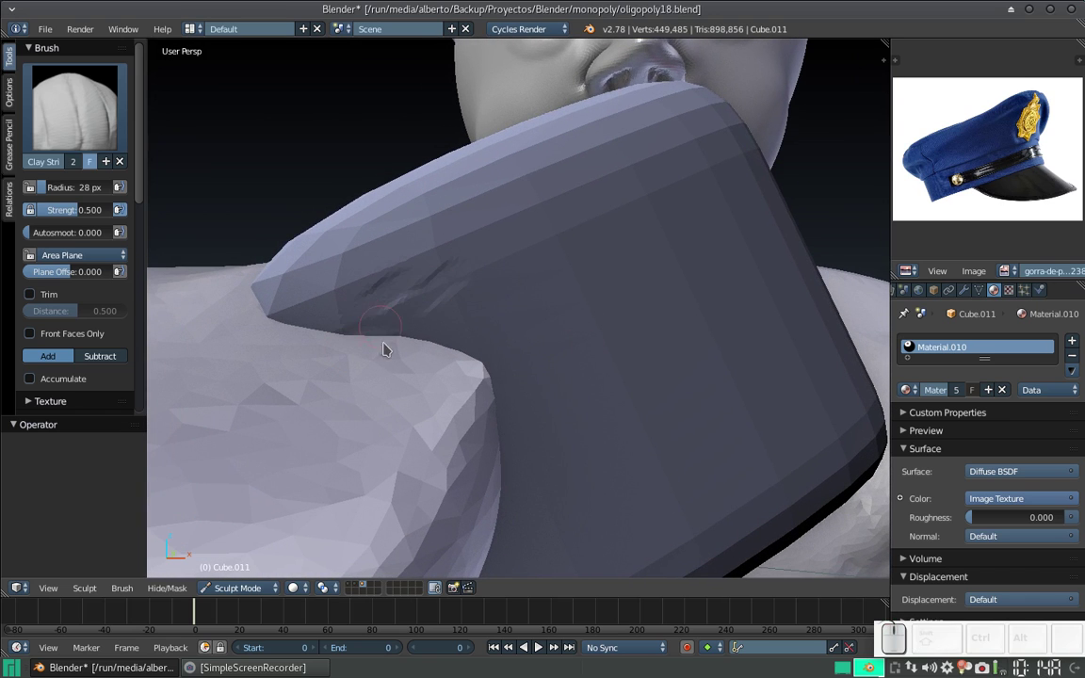
key("f")
left_click(428, 378)
left_click(391, 249)
left_click(335, 266)
left_click(541, 352)
left_click(564, 360)
left_click(455, 309)
left_click(370, 329)
Step: Enlarge the brush to 121 px and view the fist from below, adding a dab of clay
key("KP_Subtract")
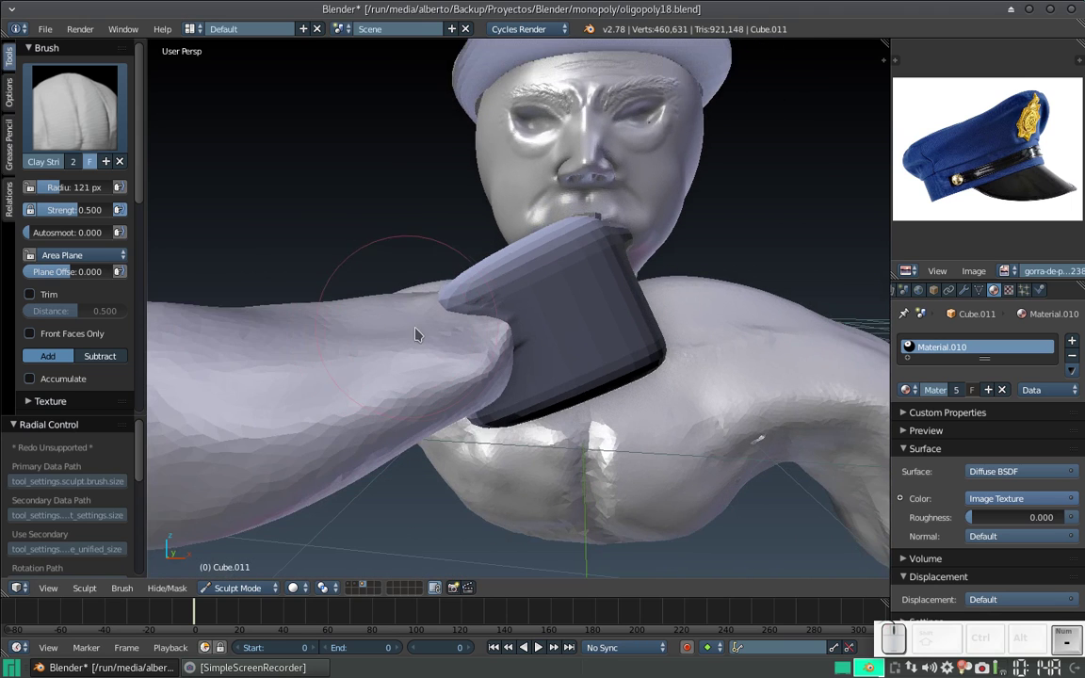
left_click_drag(379, 334, 381, 277)
middle_click(375, 279)
left_click(443, 279)
Step: Shrink the brush and add clay dabs and a stroke along the fist
left_click(442, 280)
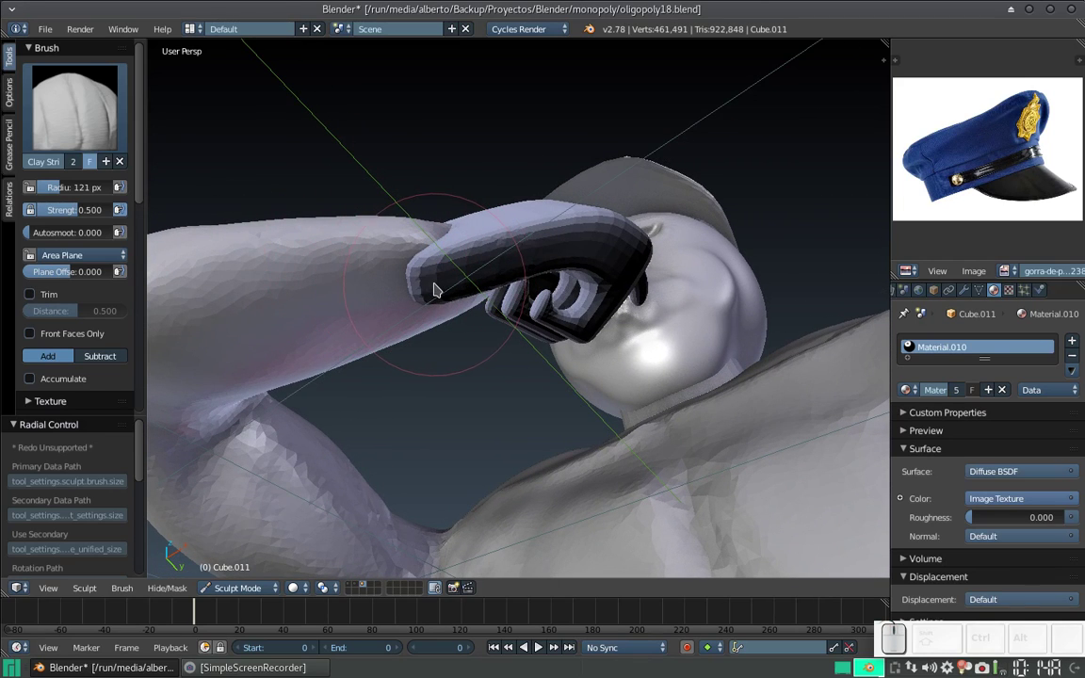
key("f")
left_click(398, 296)
left_click(449, 279)
left_click(457, 277)
left_click_drag(403, 304, 414, 243)
Step: Reduce the radius further to 49 px and lay clay strokes around the whistle grip
key("f")
left_click(398, 294)
left_click_drag(430, 266, 454, 343)
left_click_drag(428, 352, 462, 286)
left_click_drag(478, 290, 469, 253)
left_click_drag(469, 246, 421, 327)
right_click(404, 286)
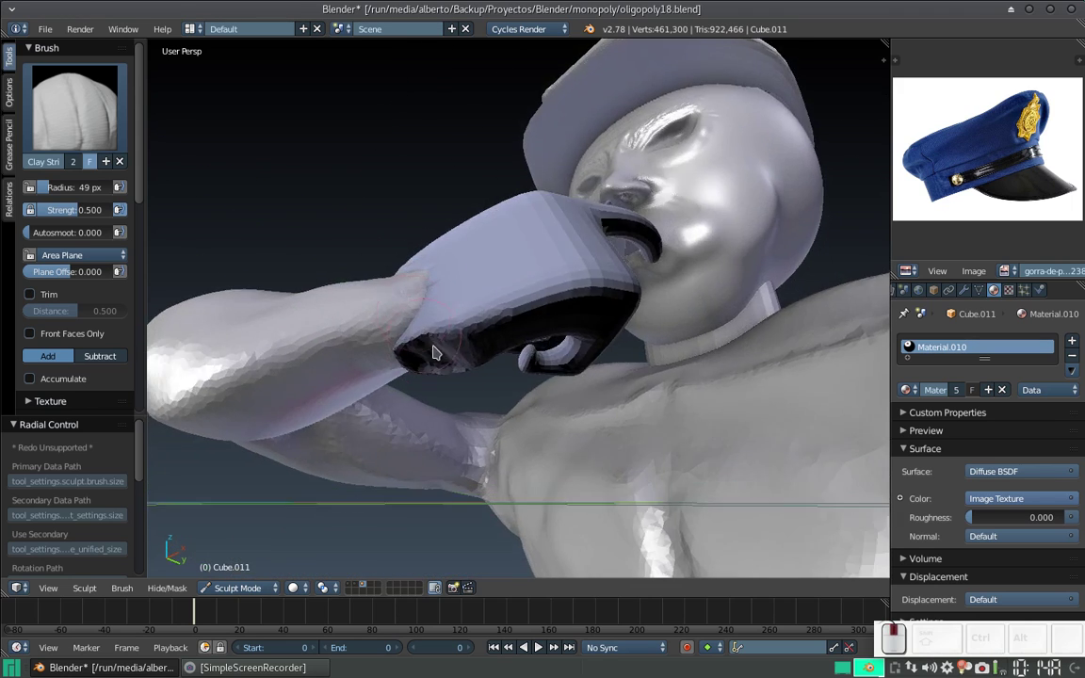
Step: Orbit below the whistle adding clay touches, then switch the body mesh into Edit Mode
left_click_drag(446, 311, 447, 333)
middle_click(444, 344)
left_click_drag(462, 332, 470, 368)
middle_click(427, 343)
right_click(438, 410)
left_click(463, 368)
middle_click(454, 377)
left_click(486, 368)
middle_click(465, 394)
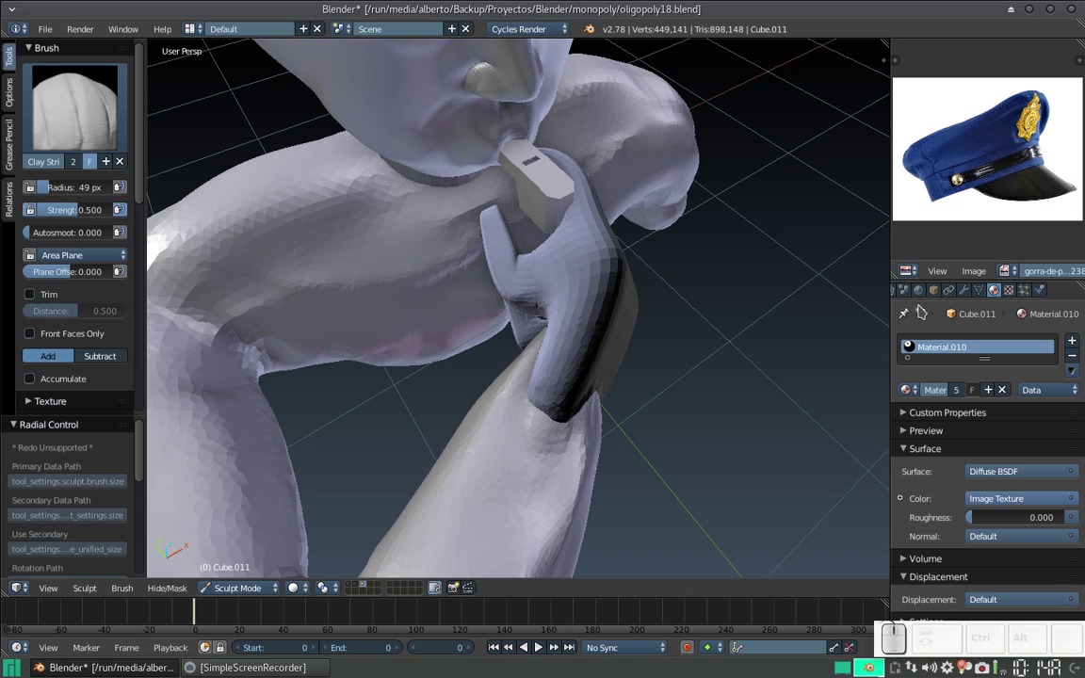
left_click(579, 175)
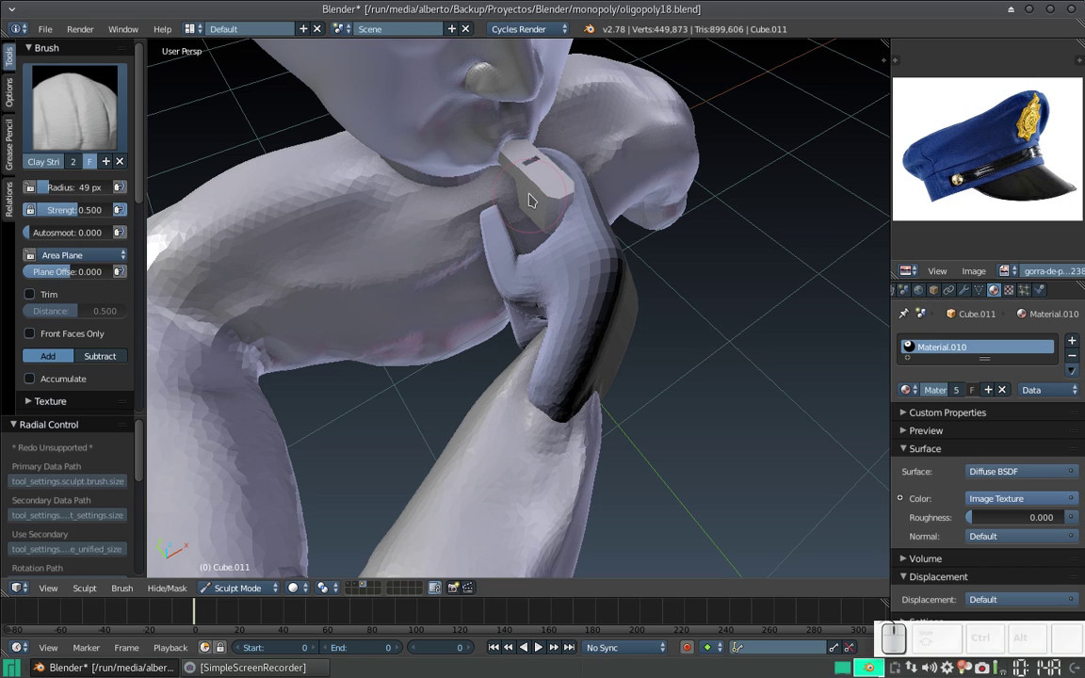
right_click(555, 193)
key("Tab")
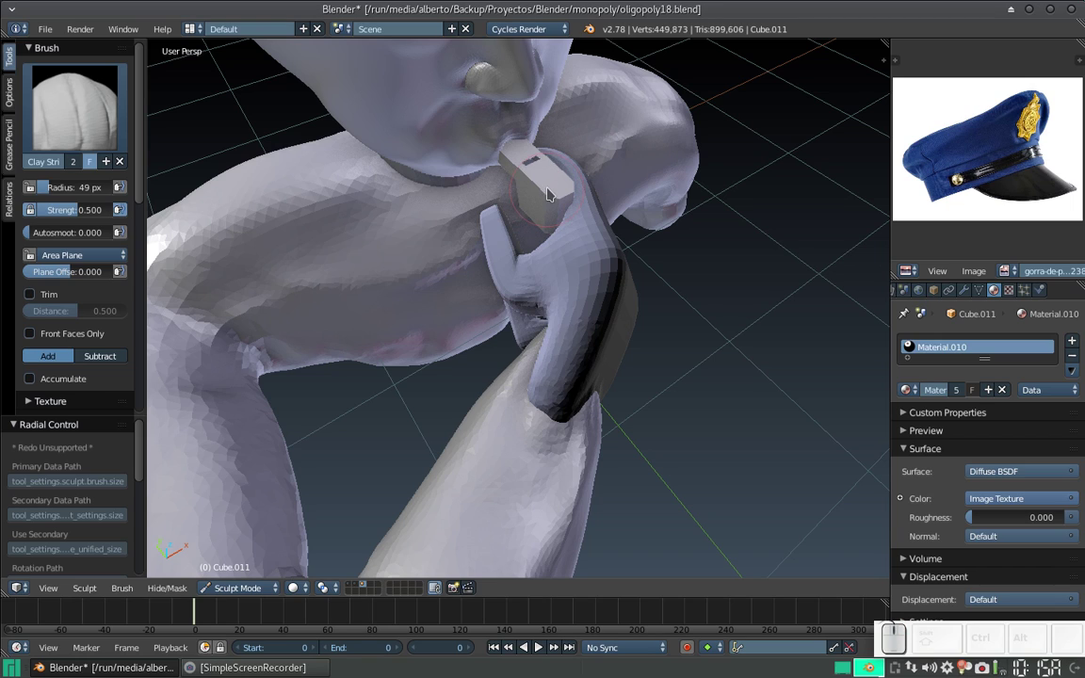
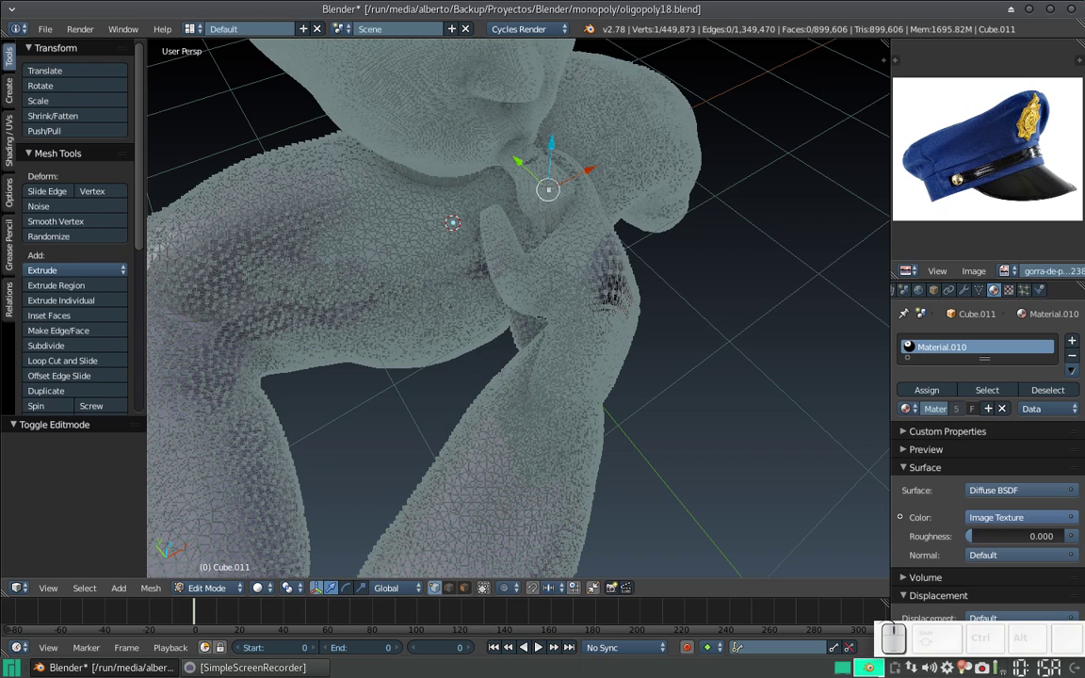
Step: Select the linked geometry with L to check connectivity, then return to Sculpt Mode
key("l")
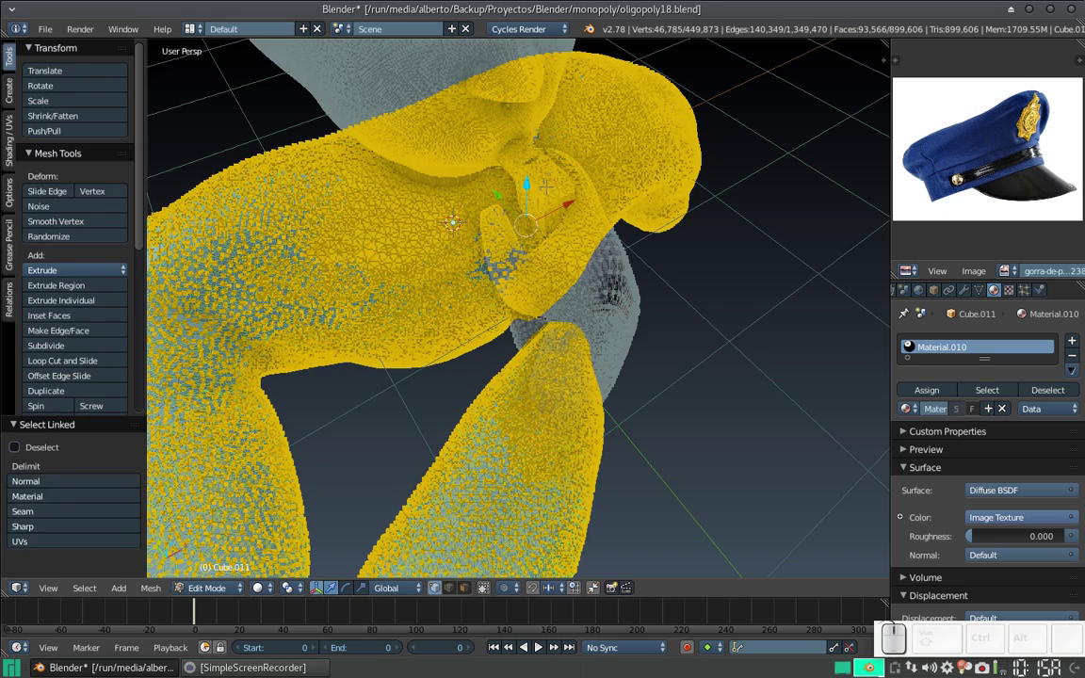
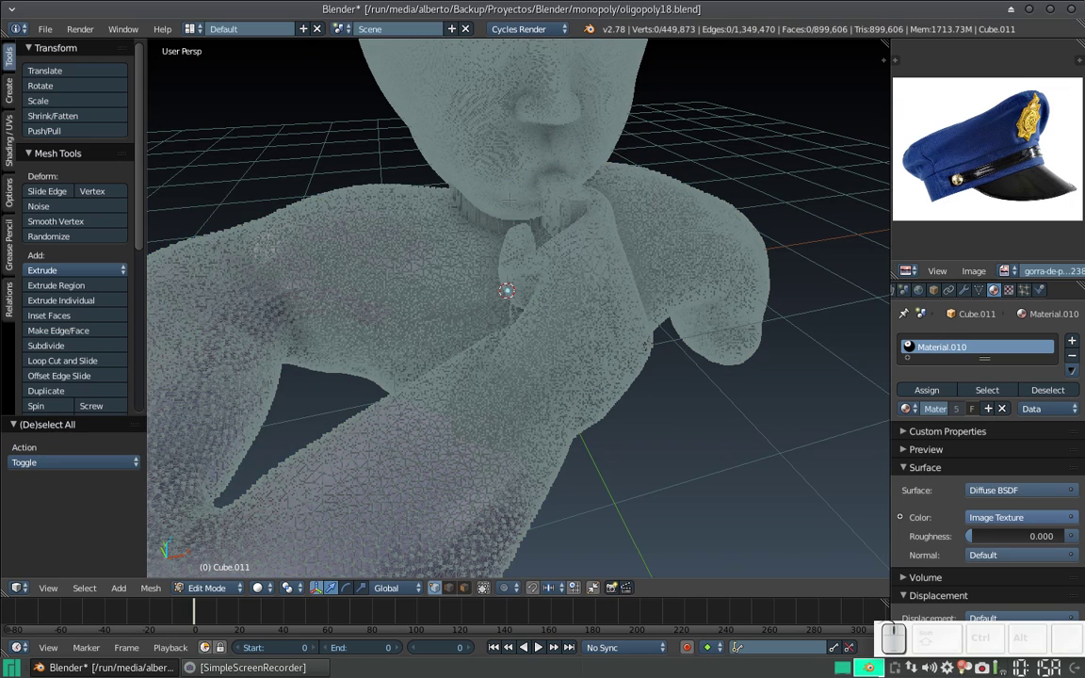
key("Tab")
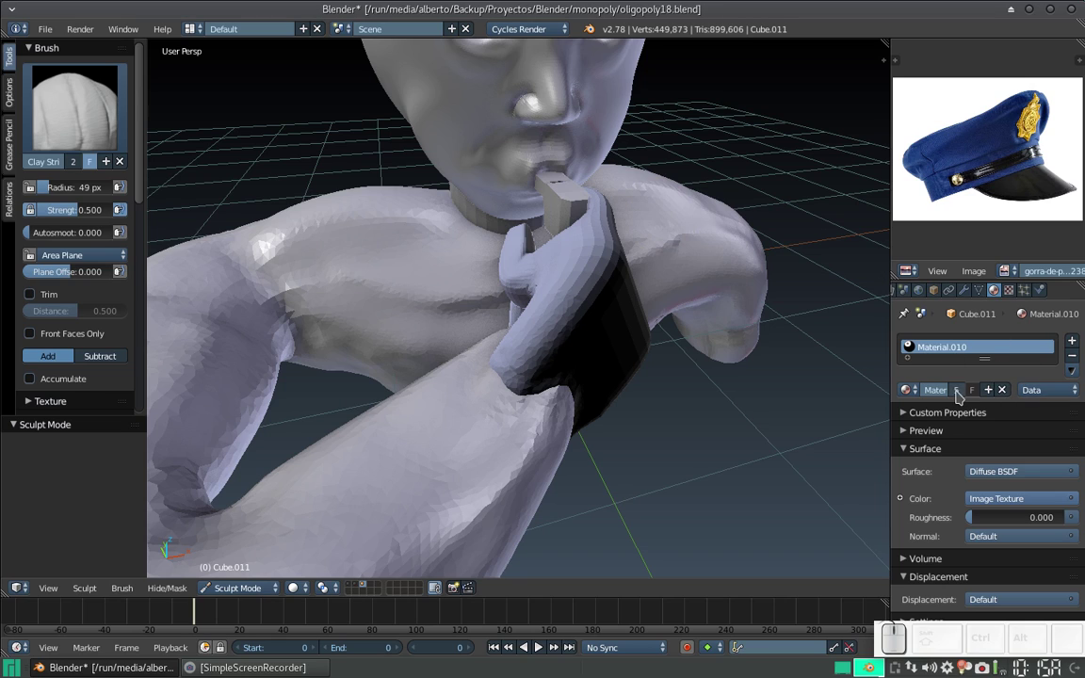
Step: Remove the body mesh's material slot and orbit to a side view of the hand
left_click(1080, 360)
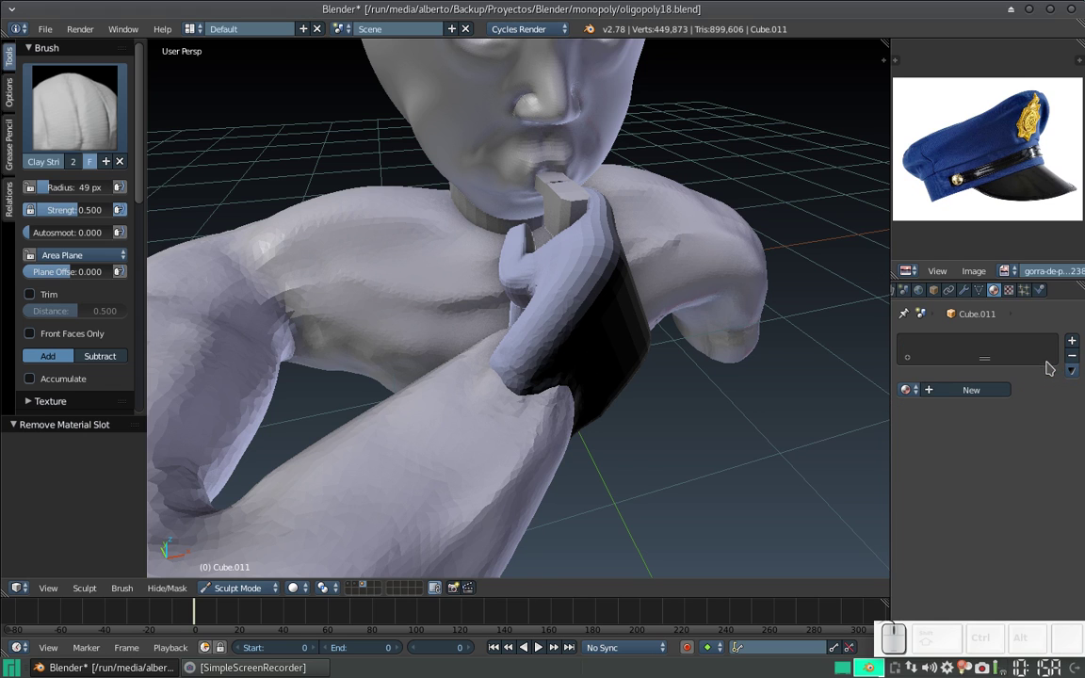
middle_click(566, 317)
left_click_drag(551, 339, 528, 286)
middle_click(529, 287)
middle_click(543, 274)
left_click_drag(544, 245, 535, 312)
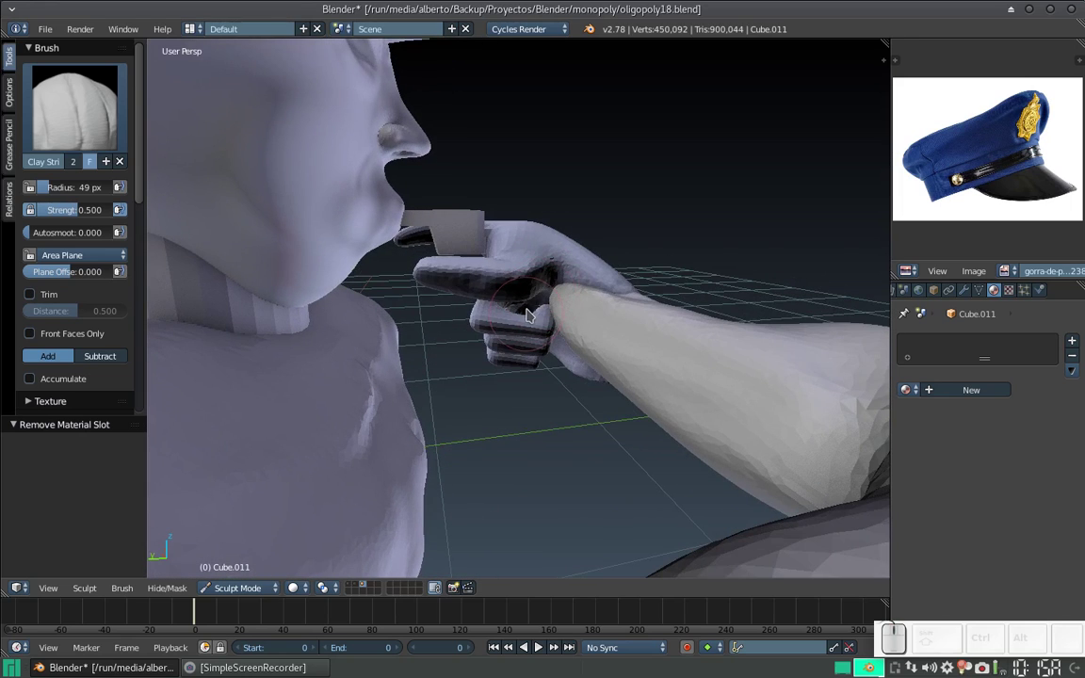
Step: Zoom and orbit in close on the curled fingers, adding a dab of clay
key("KP_Add")
middle_click(525, 325)
left_click_drag(507, 326, 365, 319)
middle_click(368, 345)
left_click(344, 372)
left_click_drag(488, 361, 458, 333)
middle_click(458, 333)
left_click_drag(466, 351, 517, 331)
middle_click(517, 332)
left_click_drag(624, 408, 605, 337)
middle_click(594, 353)
left_click_drag(620, 316, 408, 300)
Step: Build up Clay Strips strokes along the lower finger of the fist
left_click_drag(420, 363, 407, 300)
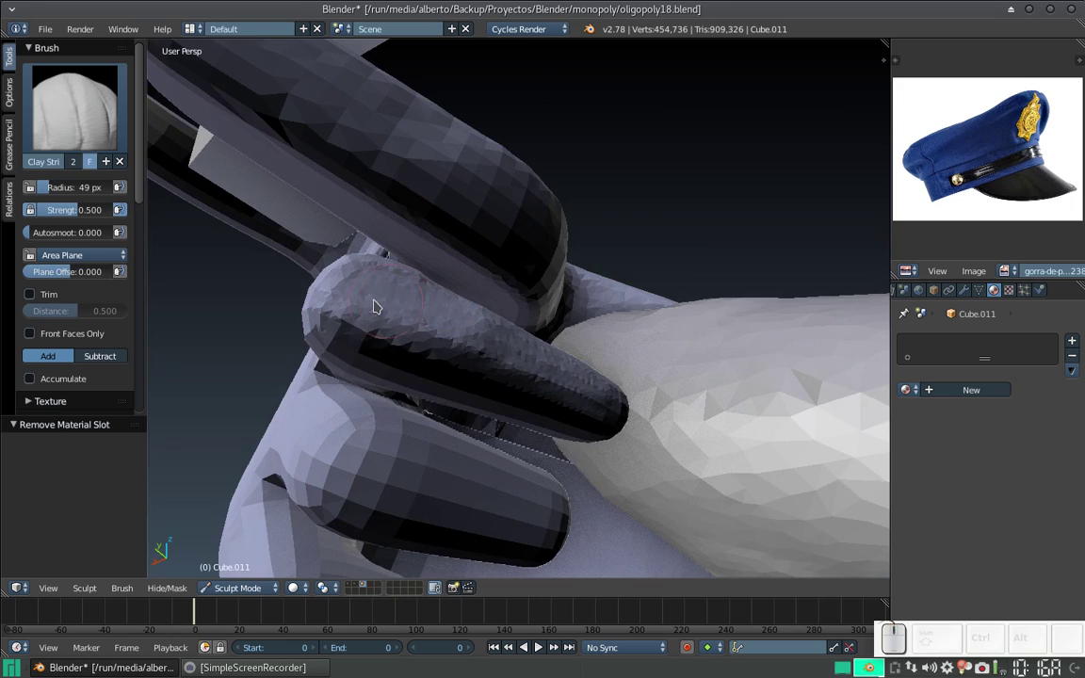
left_click_drag(346, 329, 361, 288)
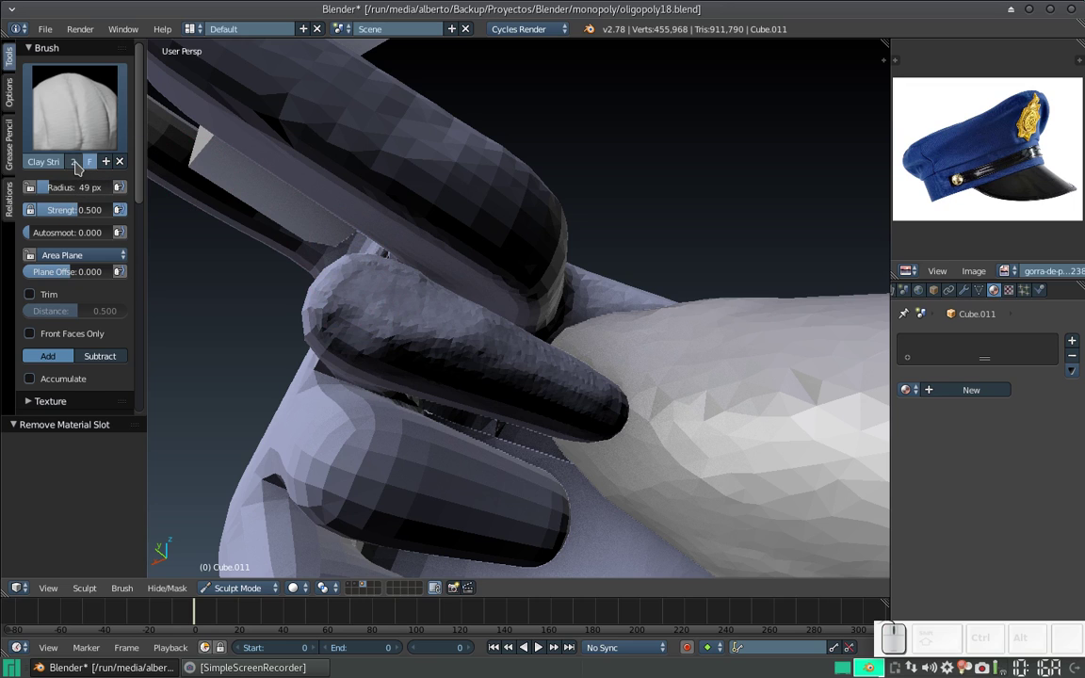
Step: Raise the brush Strength to 1.0, shrink the radius and start adding clay to a finger
left_click(79, 134)
left_click(114, 196)
left_click_drag(365, 298, 219, 204)
left_click(89, 131)
left_click(187, 205)
left_click(82, 213)
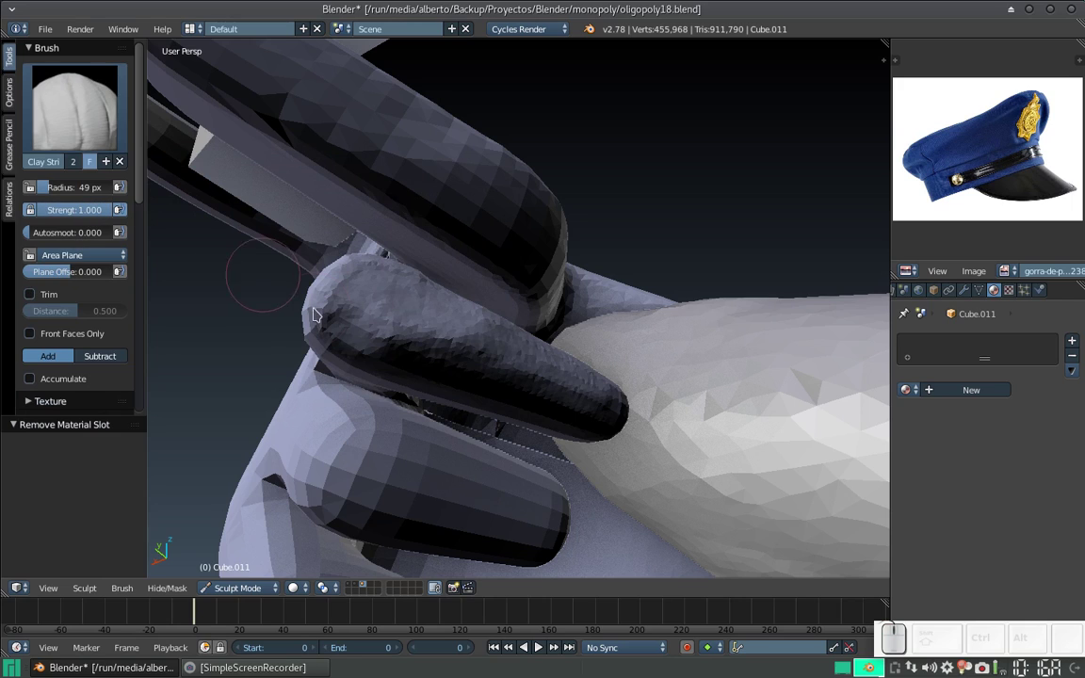
key("f")
left_click(373, 327)
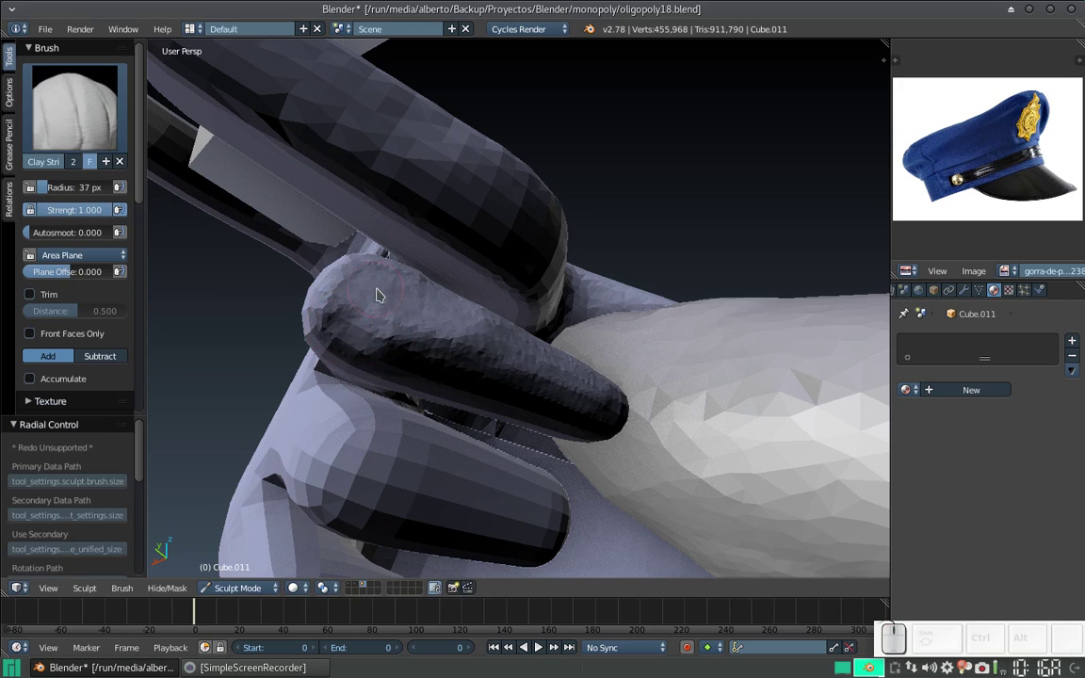
Step: Build up clay strokes along the finger, undoing two and redoing them
left_click_drag(383, 293, 348, 303)
left_click_drag(372, 303, 420, 320)
left_click_drag(412, 321, 391, 298)
left_click_drag(386, 322, 371, 313)
middle_click(368, 310)
key("ctrl+z")
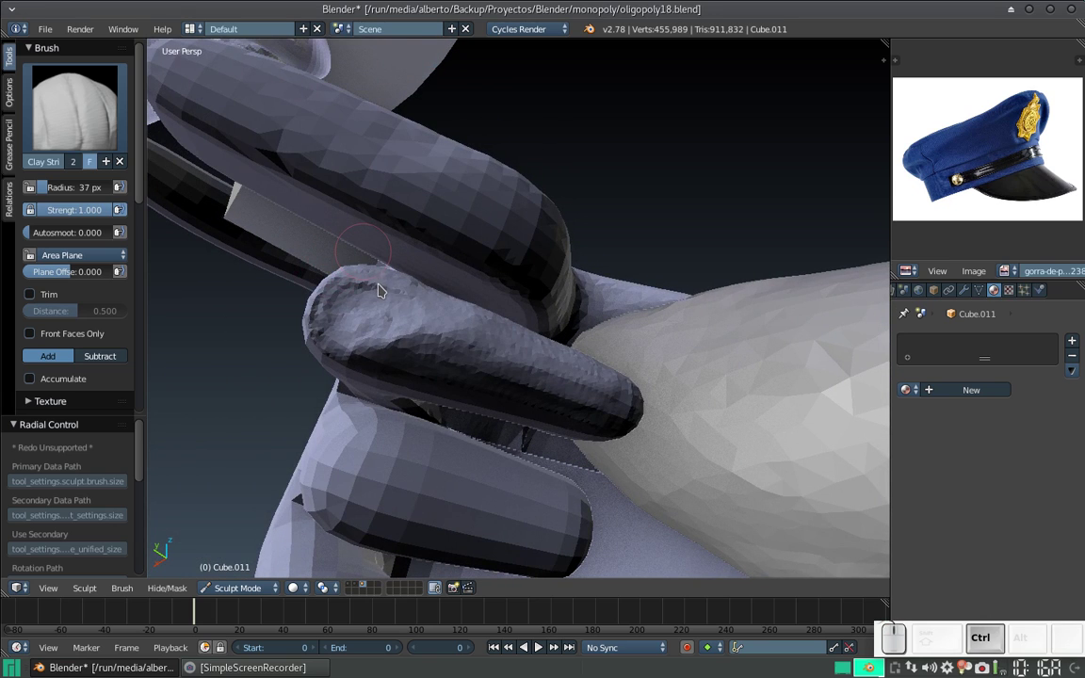
key("ctrl+z")
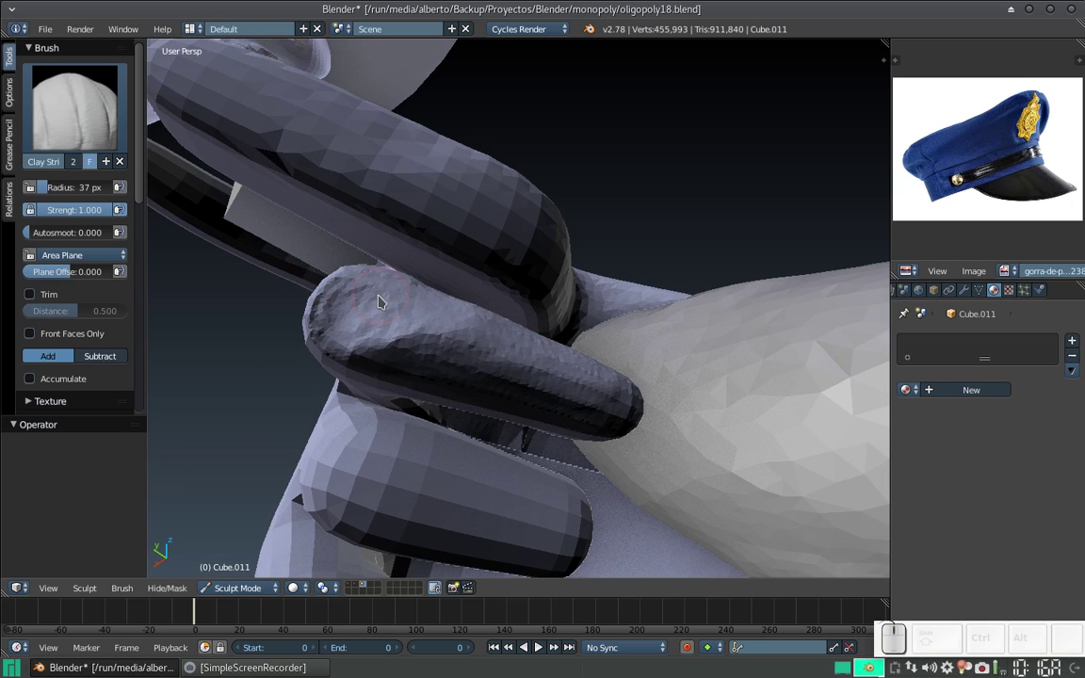
left_click_drag(392, 299, 407, 317)
left_click_drag(423, 373, 435, 379)
Step: Roughen the middle finger's surface with short strokes and dabs of clay
middle_click(434, 378)
left_click_drag(449, 336, 410, 341)
left_click_drag(405, 346, 461, 390)
left_click(418, 368)
left_click_drag(483, 388, 458, 391)
left_click(483, 387)
left_click(464, 413)
left_click(488, 453)
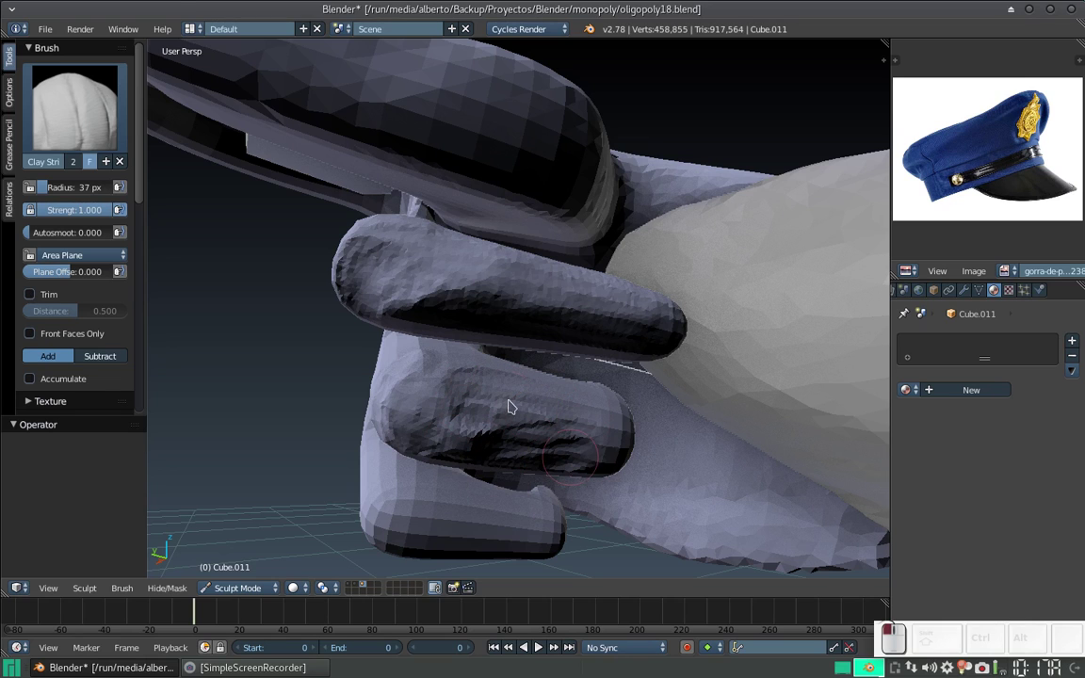
left_click(536, 391)
left_click_drag(436, 375, 603, 356)
Step: Zoom in and build clay along another finger while orbiting around the fist
scroll("up", 3)
left_click_drag(592, 353, 603, 366)
left_click_drag(586, 386, 571, 369)
middle_click(604, 374)
scroll("up", 3)
left_click_drag(595, 360, 637, 338)
left_click_drag(631, 337, 674, 295)
middle_click(676, 315)
left_click_drag(687, 318, 669, 355)
middle_click(680, 340)
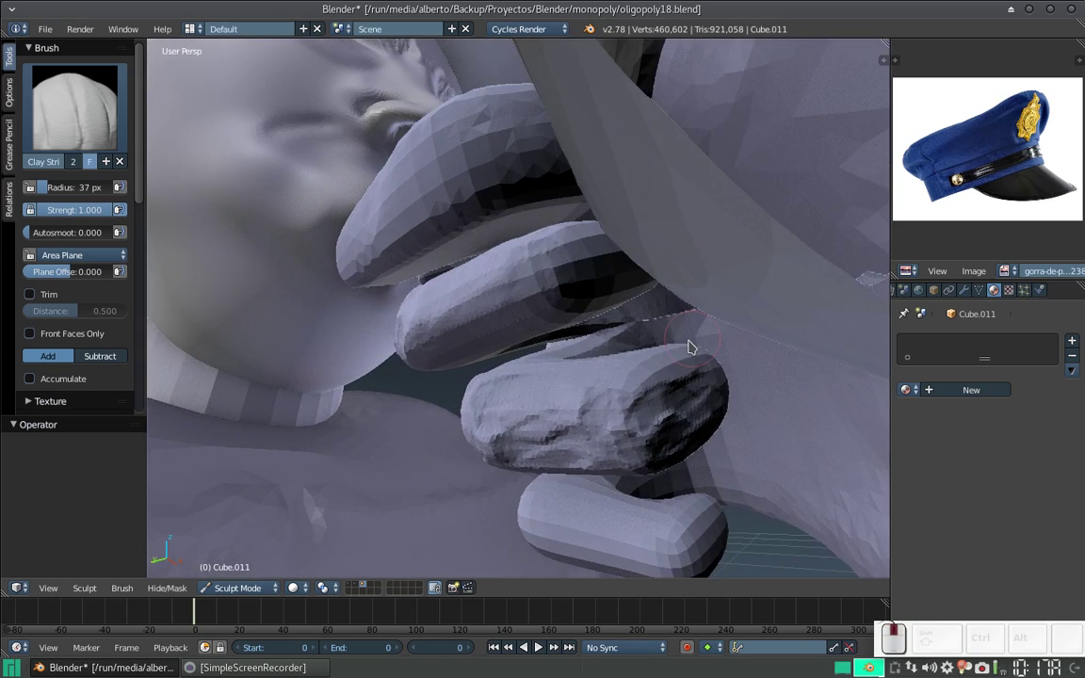
left_click_drag(695, 350, 602, 370)
middle_click(602, 371)
middle_click(589, 376)
left_click_drag(577, 391, 558, 365)
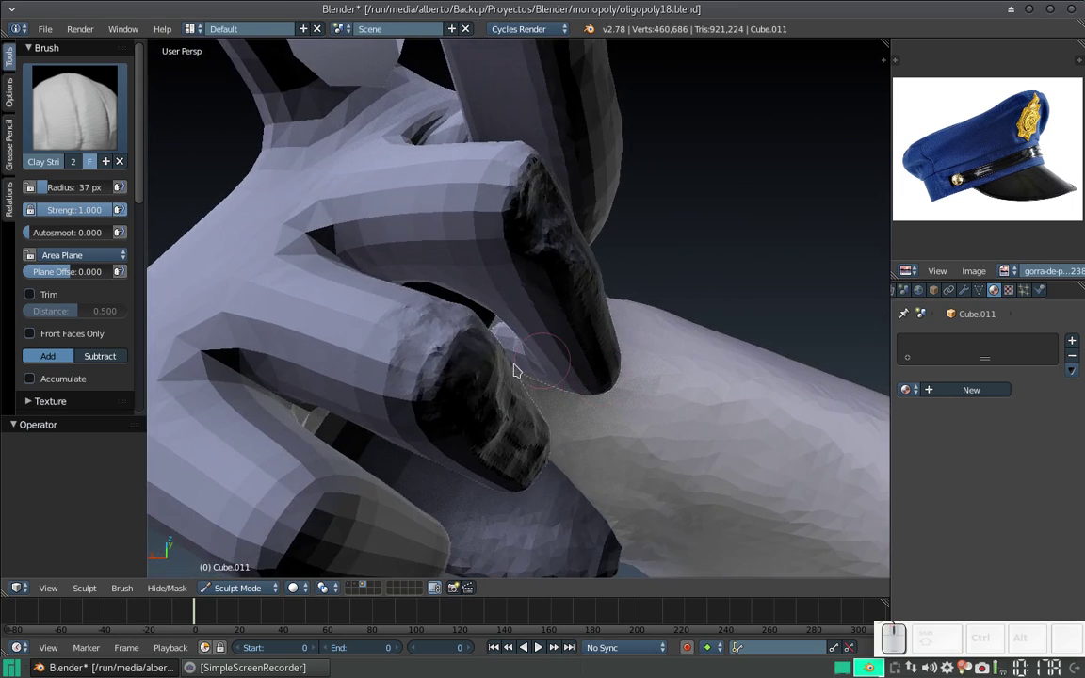
Step: Build up a knuckly clay surface on the fingertip with strokes and dabs
middle_click(523, 387)
left_click_drag(315, 270, 274, 280)
left_click_drag(262, 273, 314, 265)
left_click_drag(320, 266, 300, 309)
left_click(258, 310)
left_click_drag(243, 325, 322, 279)
left_click(321, 275)
left_click(106, 361)
left_click_drag(285, 298, 451, 330)
left_click(453, 328)
Step: Add final clay strokes and dabs along a finger, then toggle the brush to Subtract
middle_click(387, 322)
middle_click(378, 328)
left_click_drag(412, 347, 471, 378)
right_click(476, 386)
left_click_drag(476, 378, 466, 281)
middle_click(438, 262)
scroll("up", 3)
left_click(397, 211)
left_click(484, 245)
left_click(529, 271)
left_click(551, 276)
left_click(578, 273)
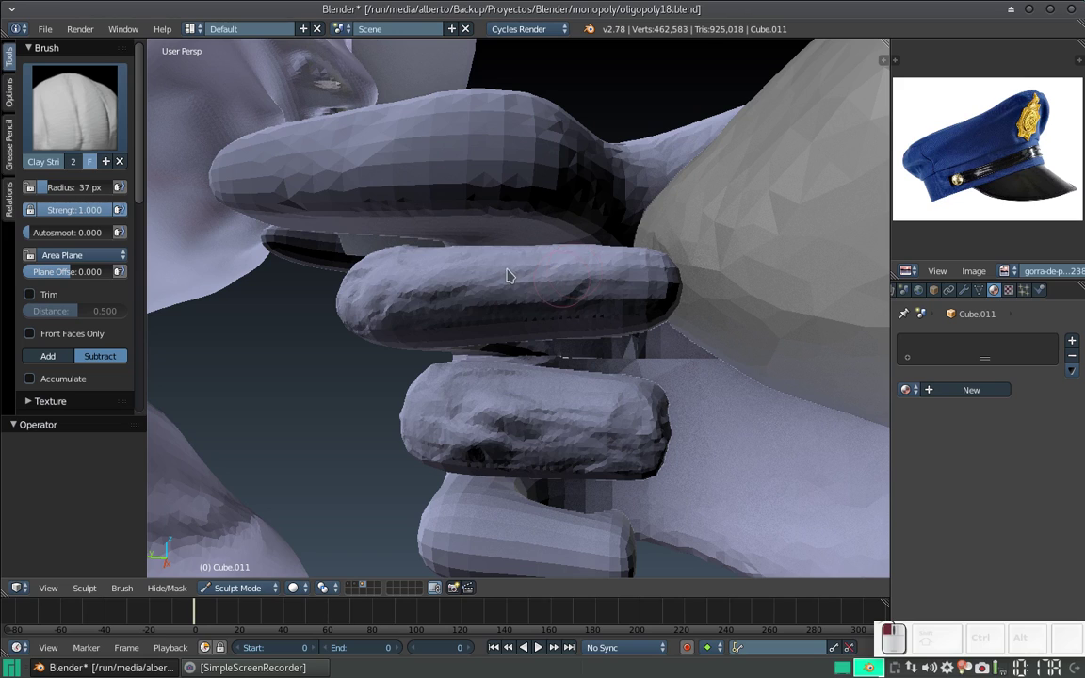
Step: Carve Subtract Clay Strips grooves into the ring finger of the fist
left_click_drag(495, 278, 481, 246)
left_click_drag(490, 249, 537, 301)
left_click_drag(543, 296, 588, 275)
left_click(586, 273)
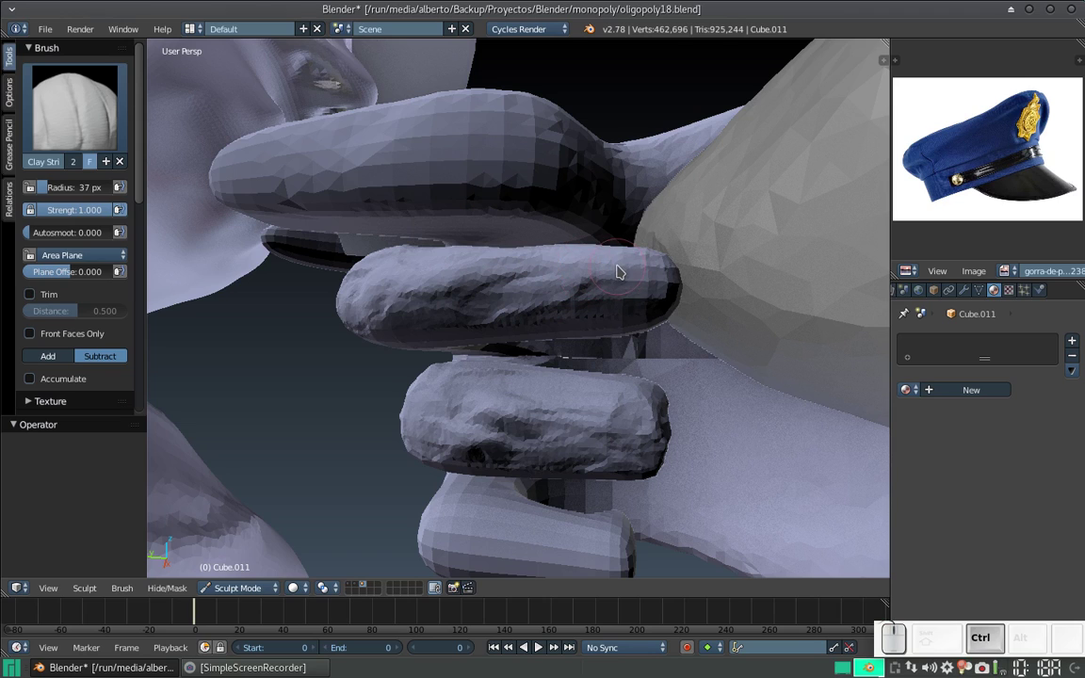
Step: Shrink the brush and carve finer grooves along the finger curled over the whistle
key("f")
left_click(616, 272)
left_click_drag(661, 272, 638, 288)
middle_click(638, 289)
left_click_drag(612, 258, 612, 264)
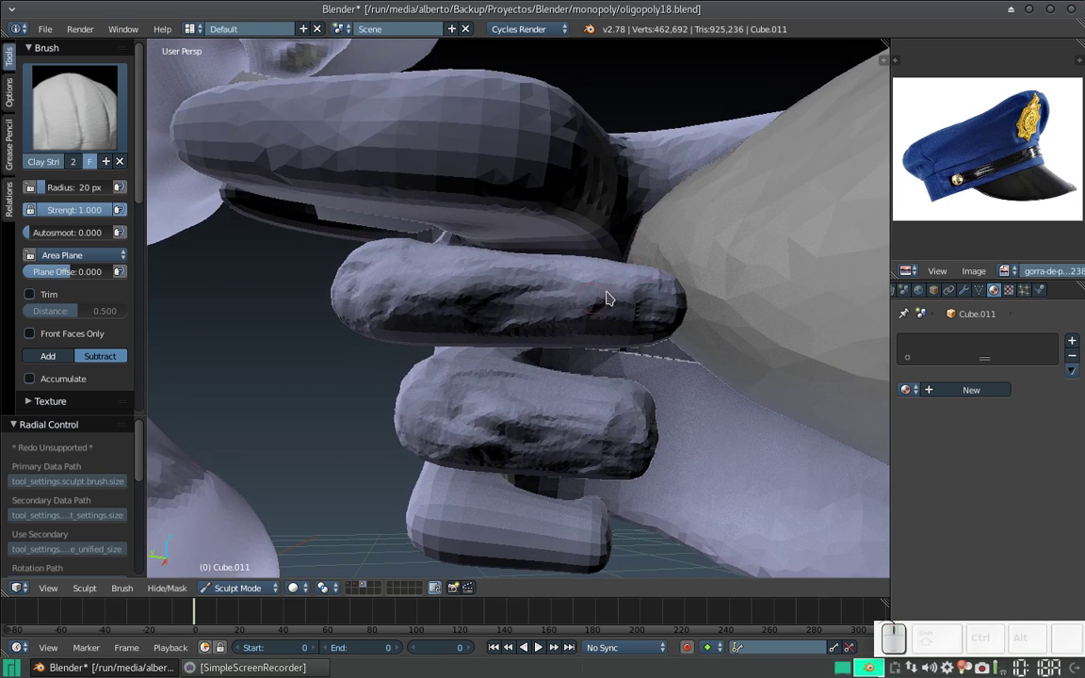
left_click(622, 305)
left_click(618, 297)
left_click(594, 336)
Step: Carve grooves and dents along the underside of the fist
middle_click(551, 265)
left_click_drag(538, 271, 571, 323)
left_click_drag(572, 323, 529, 325)
left_click(529, 328)
left_click(539, 305)
left_click(565, 241)
left_click(570, 255)
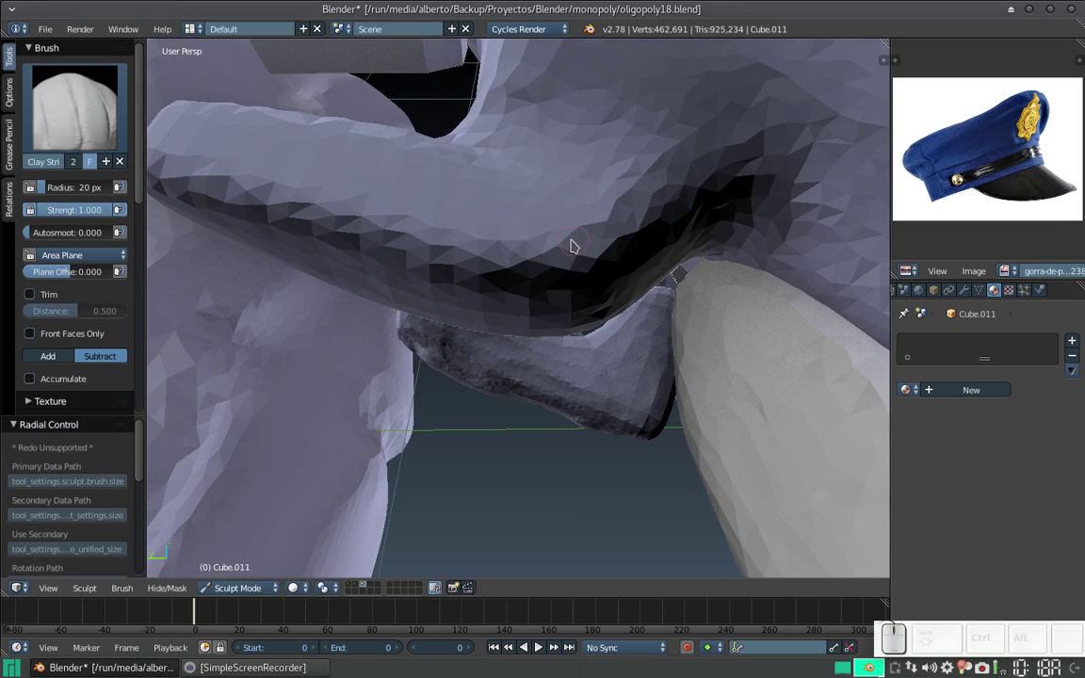
Step: Enlarge the brush and carve grooves along the index finger
key("KP_Subtract")
key("f")
left_click(530, 279)
left_click_drag(528, 241, 521, 250)
left_click_drag(522, 248, 559, 217)
left_click_drag(542, 236, 401, 226)
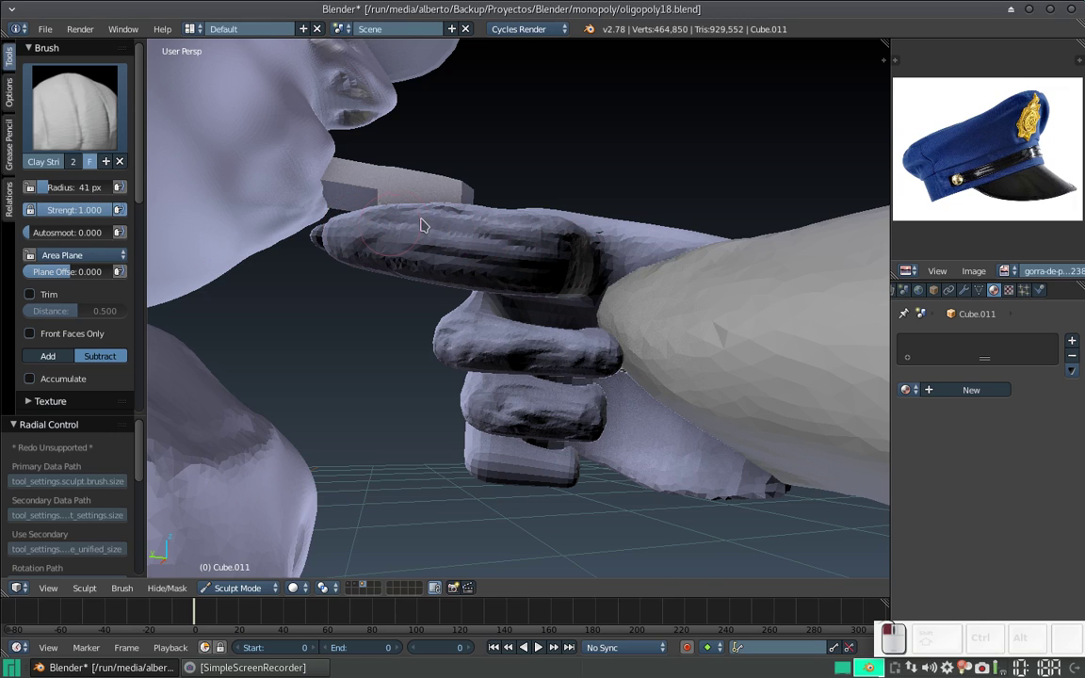
Step: Carve once more on the index finger and orbit to view the thumb from below
left_click(553, 247)
middle_click(540, 266)
left_click_drag(552, 263, 573, 230)
right_click(573, 239)
left_click_drag(593, 205, 545, 277)
middle_click(545, 276)
middle_click(553, 257)
Step: Carve long Subtract grooves along the length of the thumb
left_click(434, 130)
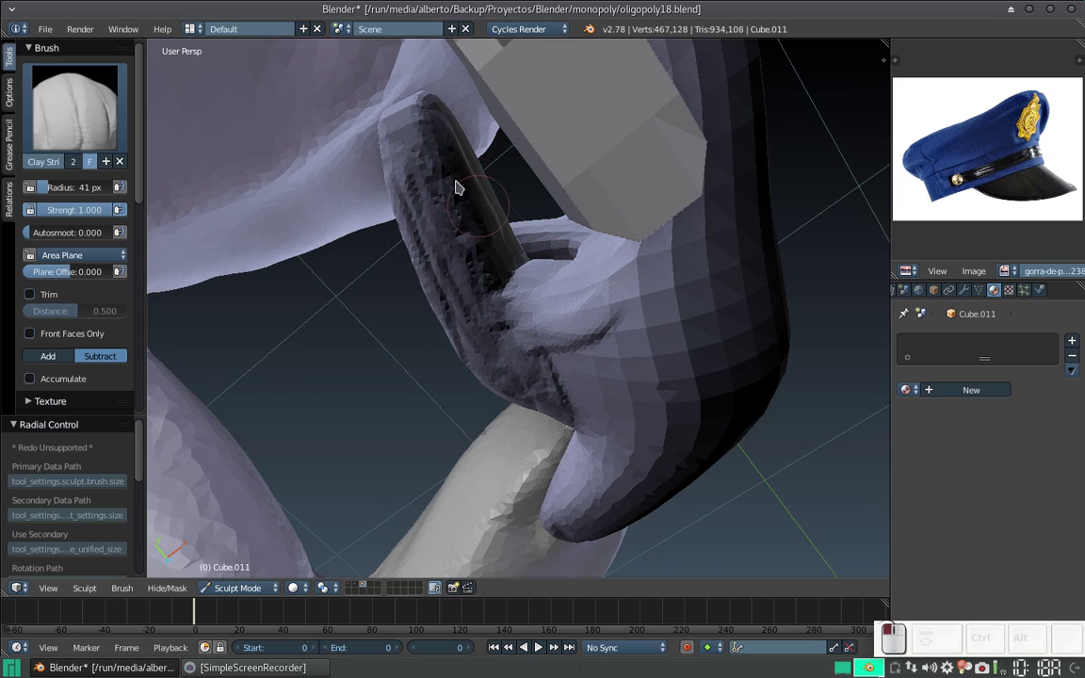
left_click(461, 181)
left_click_drag(452, 134, 427, 269)
left_click_drag(492, 279, 562, 320)
left_click_drag(607, 313, 575, 283)
middle_click(576, 282)
left_click_drag(695, 264, 607, 217)
left_click_drag(606, 213, 606, 295)
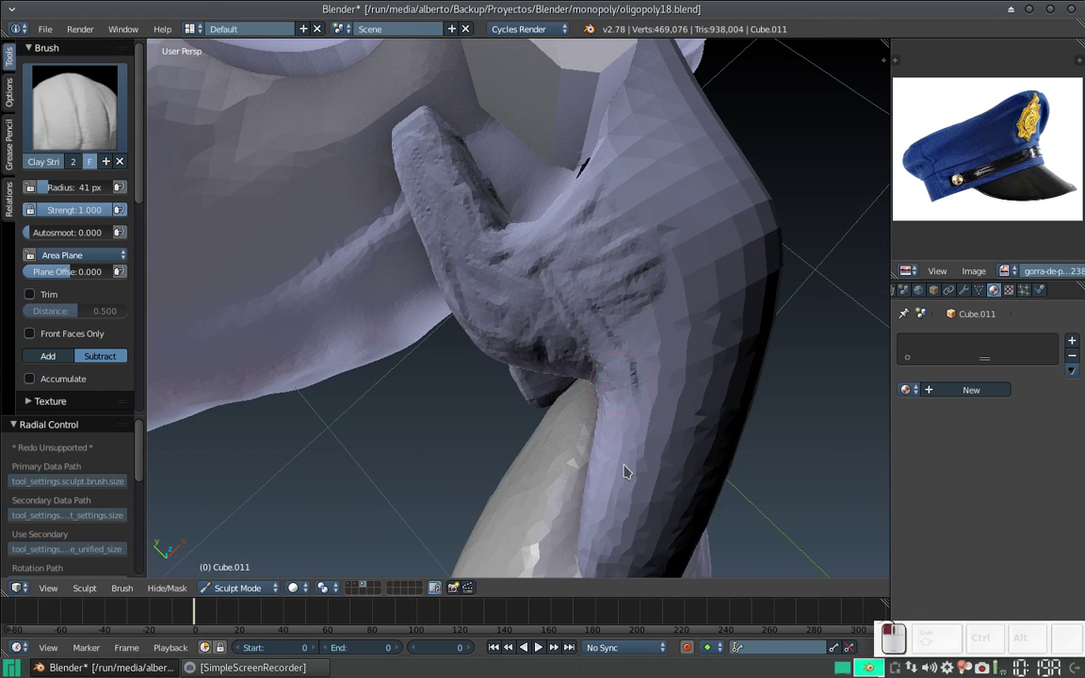
Step: Dent the thumb with short strokes and carve down the finger beside the whistle
left_click(646, 322)
left_click(651, 228)
left_click(639, 326)
left_click(637, 344)
left_click(649, 388)
left_click_drag(628, 129, 641, 403)
Step: Carve grooves and dents into the finger pressed against the whistle
middle_click(644, 384)
left_click(613, 281)
left_click(582, 251)
left_click(575, 225)
left_click(570, 224)
left_click(547, 232)
left_click_drag(556, 292, 553, 334)
left_click_drag(546, 333, 602, 234)
middle_click(632, 231)
left_click(618, 248)
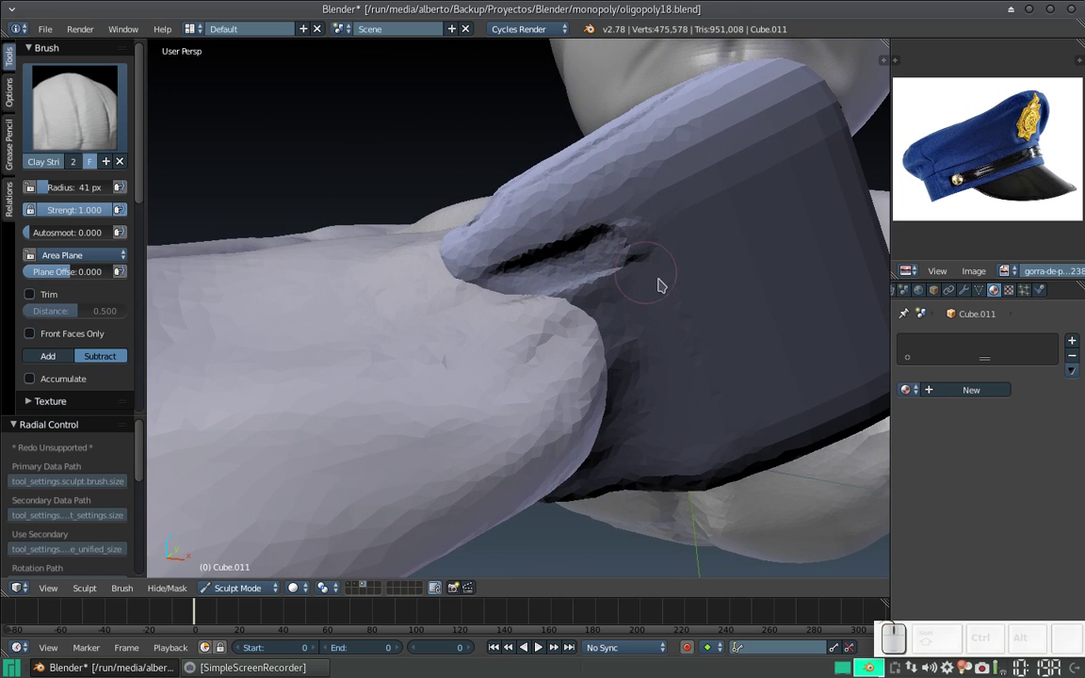
Step: Carve long creases between the fingers along the side of the fist
left_click(629, 303)
left_click(664, 222)
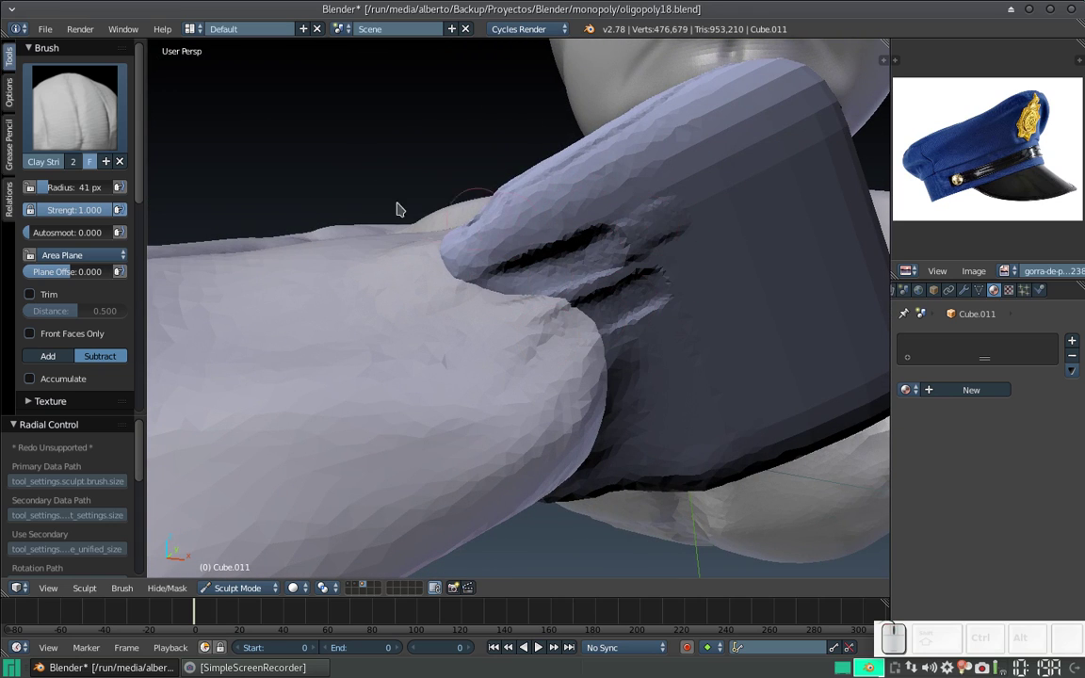
left_click(55, 366)
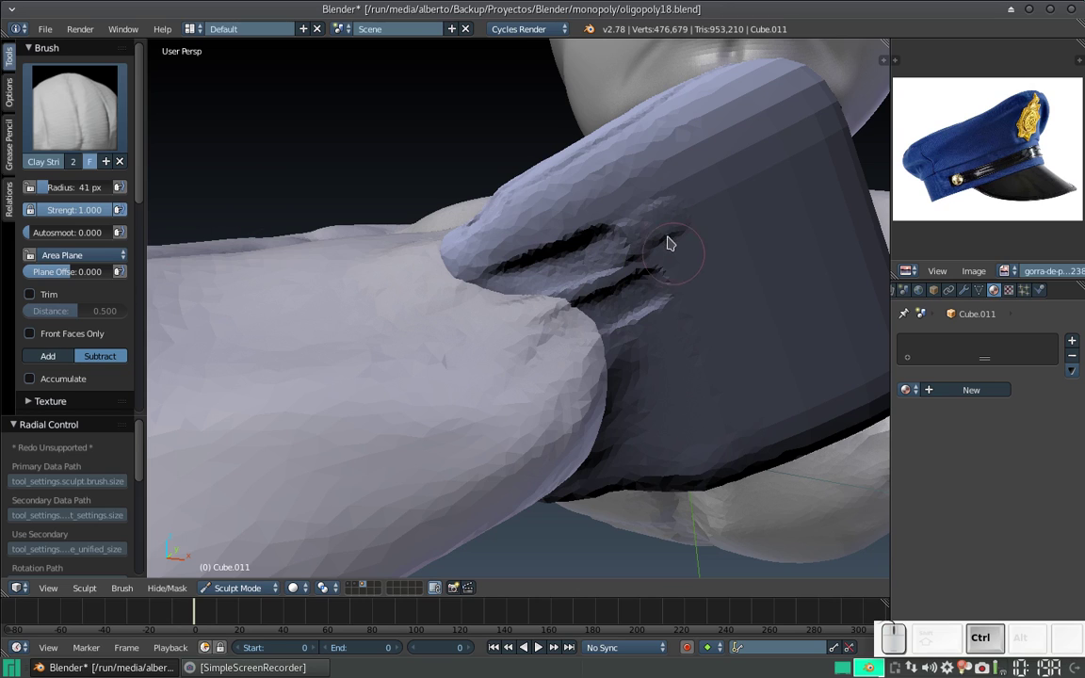
left_click_drag(674, 221, 666, 238)
left_click_drag(679, 217, 637, 239)
left_click_drag(630, 239, 643, 355)
Step: Dent the side of the fist and carve more creases near the knuckle
left_click(631, 333)
left_click(577, 297)
middle_click(592, 283)
left_click_drag(512, 304, 600, 259)
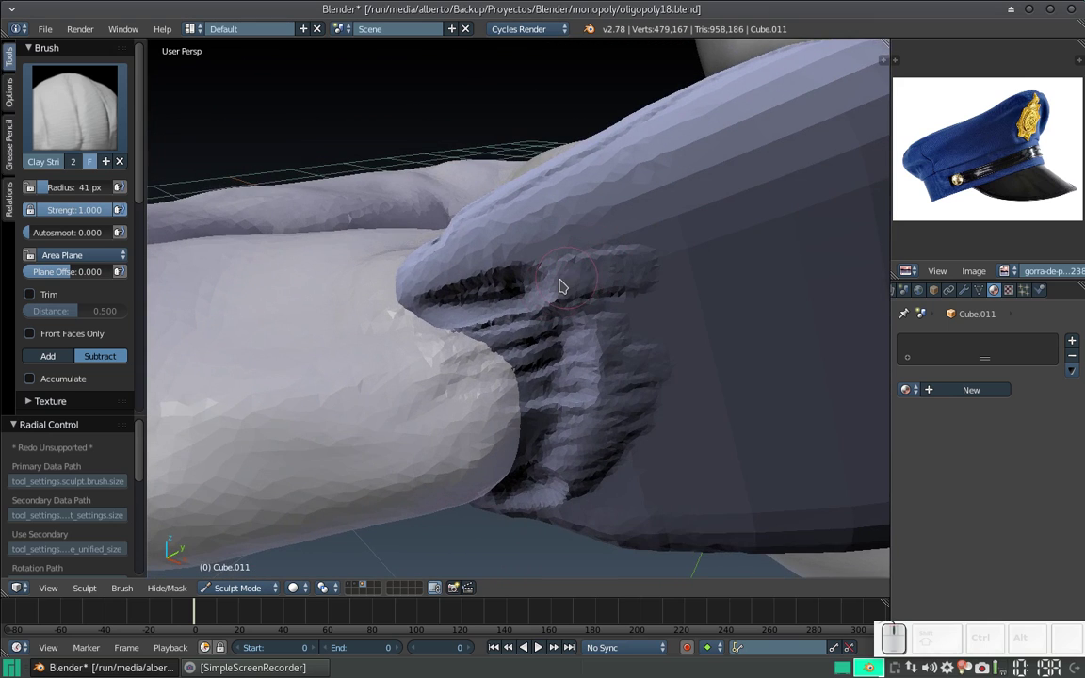
left_click(562, 280)
left_click(570, 256)
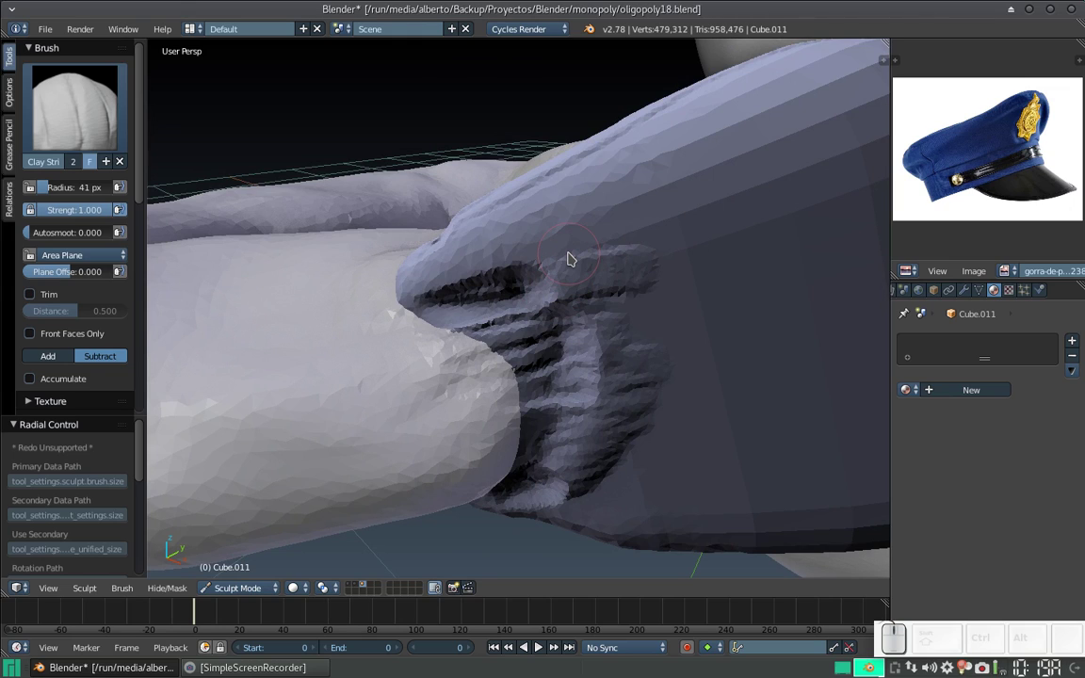
key("Tab")
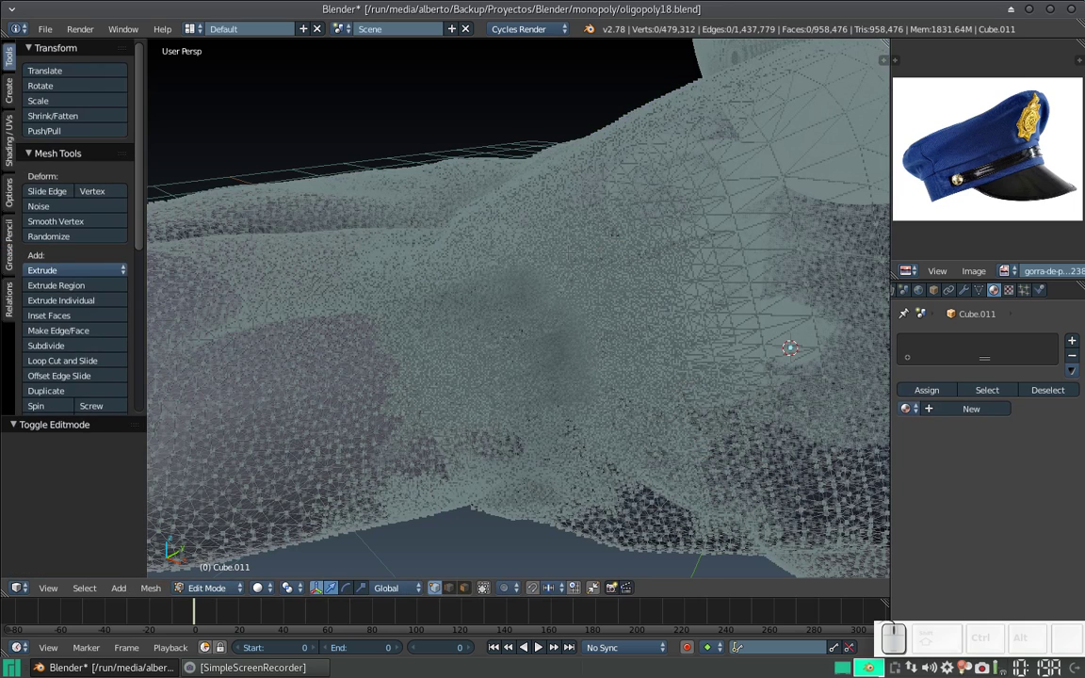
key("a")
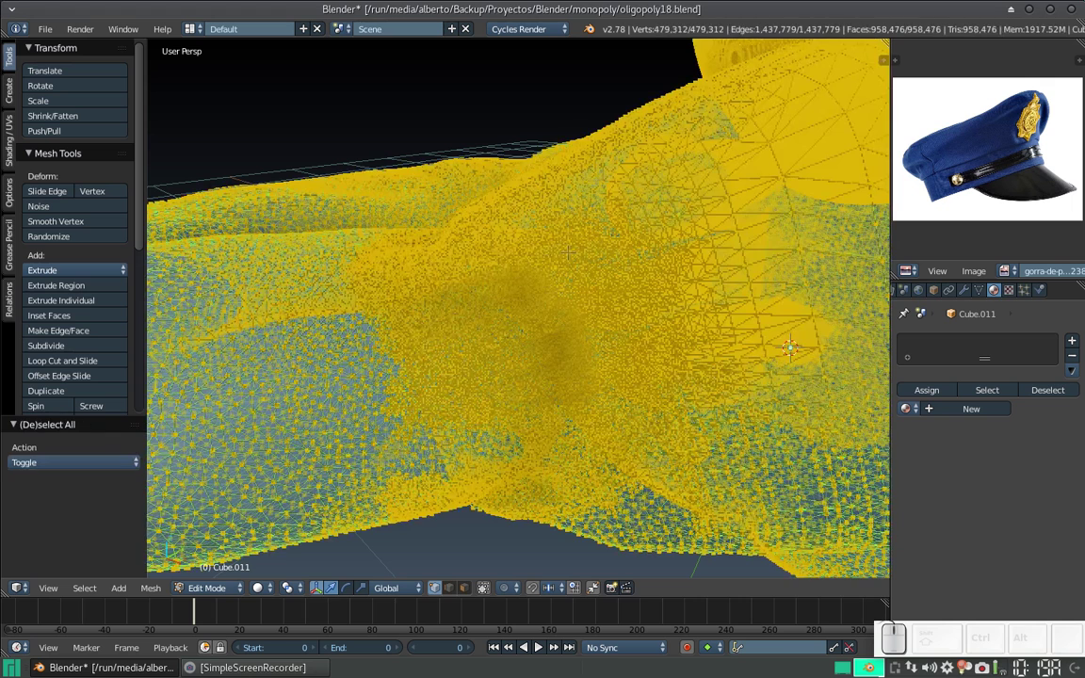
key("ctrl+n")
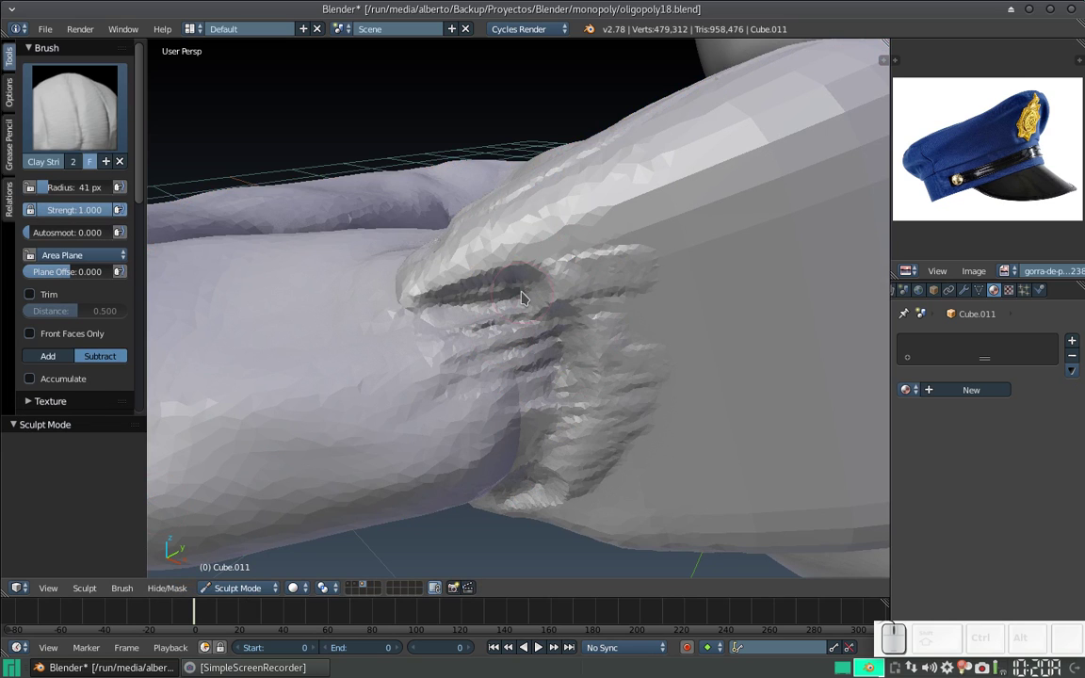
Step: Switch Clay Strips to Add and build up finger ridges on the fist
scroll("down", 3)
scroll("up", 3)
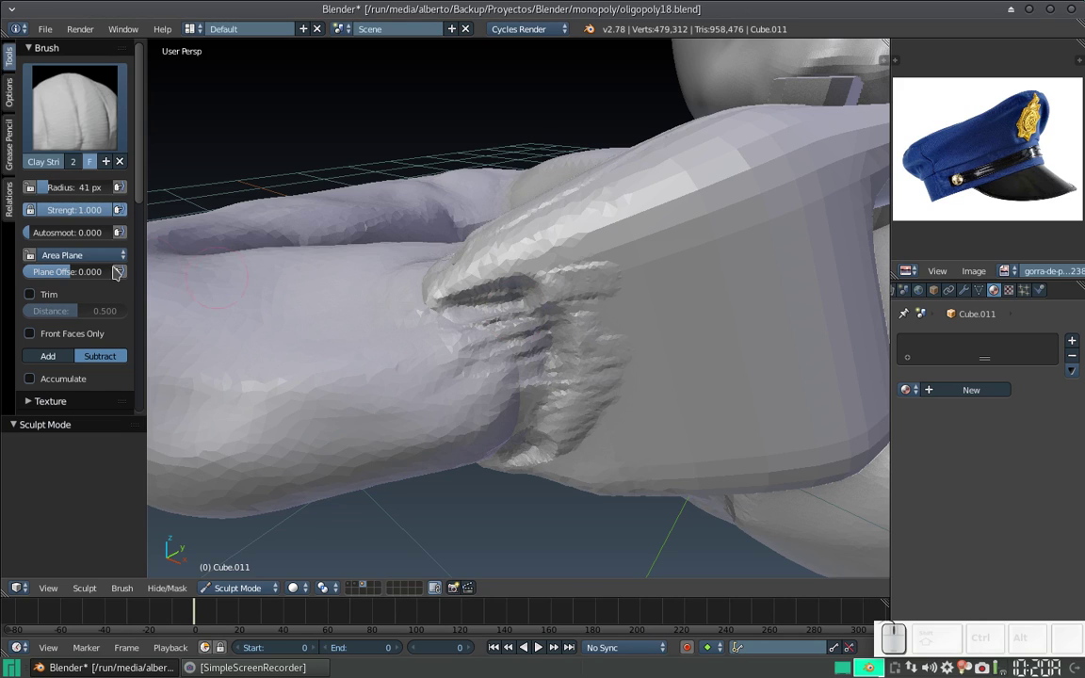
left_click(56, 361)
left_click_drag(513, 305, 497, 361)
left_click(498, 360)
middle_click(497, 358)
left_click_drag(503, 371, 516, 243)
left_click_drag(526, 223, 552, 241)
Step: Add knuckle wrinkles and build up the fingertips over the whistle
middle_click(555, 258)
left_click_drag(537, 391, 556, 284)
middle_click(560, 287)
left_click_drag(536, 273, 637, 375)
middle_click(599, 380)
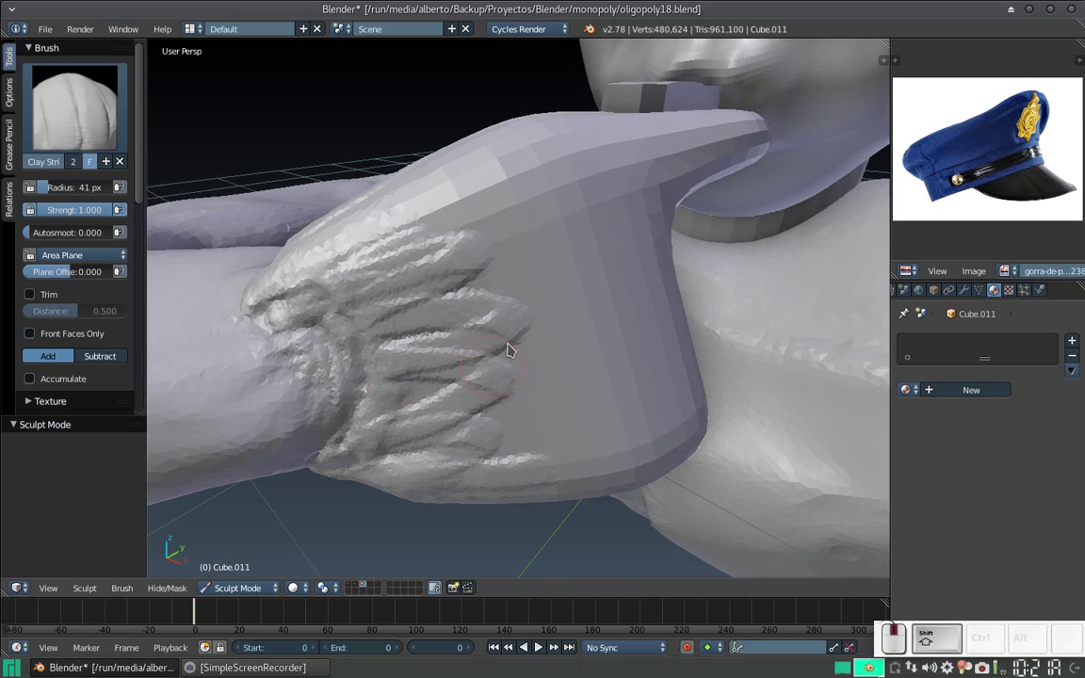
left_click_drag(428, 282, 472, 253)
left_click_drag(385, 229, 469, 220)
Step: Add clay to the finger curled around the whistle from the front
middle_click(471, 222)
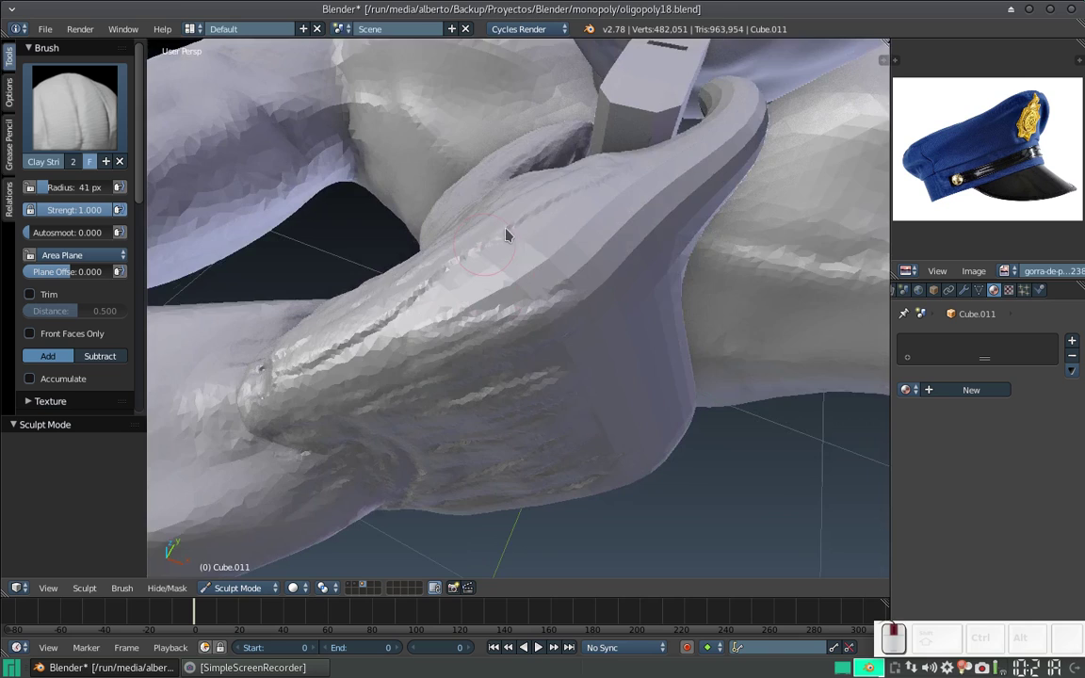
middle_click(517, 251)
left_click_drag(451, 221, 456, 214)
middle_click(467, 222)
left_click_drag(462, 308, 440, 234)
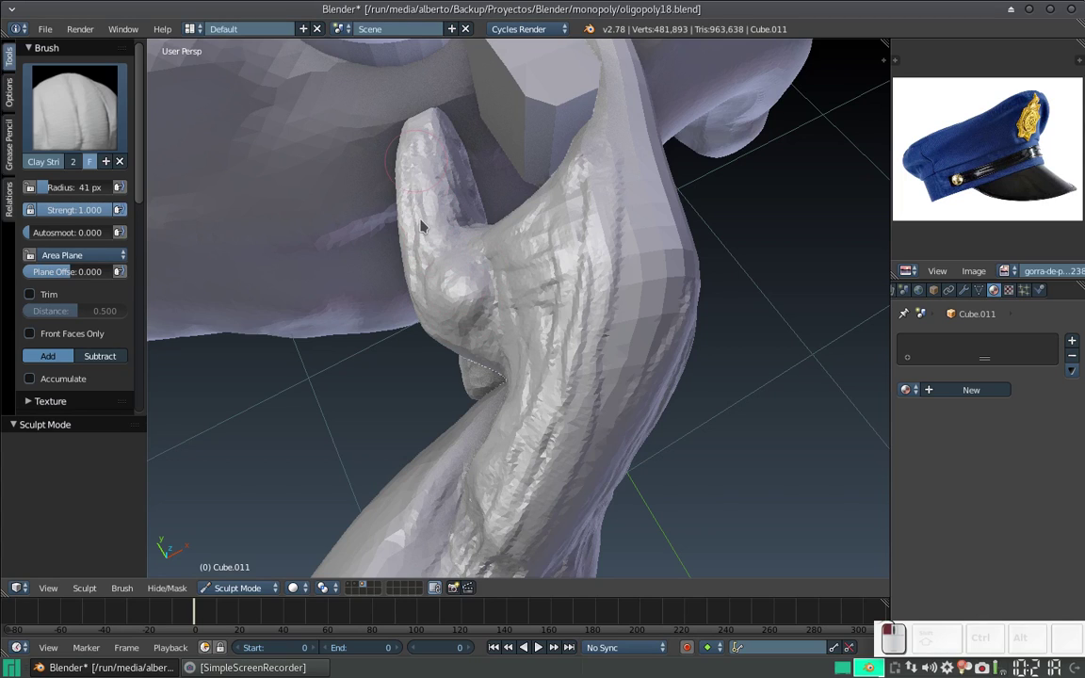
left_click(462, 286)
left_click(549, 268)
left_click(584, 251)
left_click(567, 252)
left_click(598, 307)
left_click(630, 229)
Step: Raise finger shapes on the side of the fist and fill between the ridges
middle_click(543, 287)
left_click_drag(487, 232, 545, 178)
left_click_drag(564, 170, 551, 224)
left_click_drag(585, 260, 588, 177)
left_click_drag(613, 163, 583, 151)
left_click_drag(633, 328, 621, 332)
middle_click(620, 332)
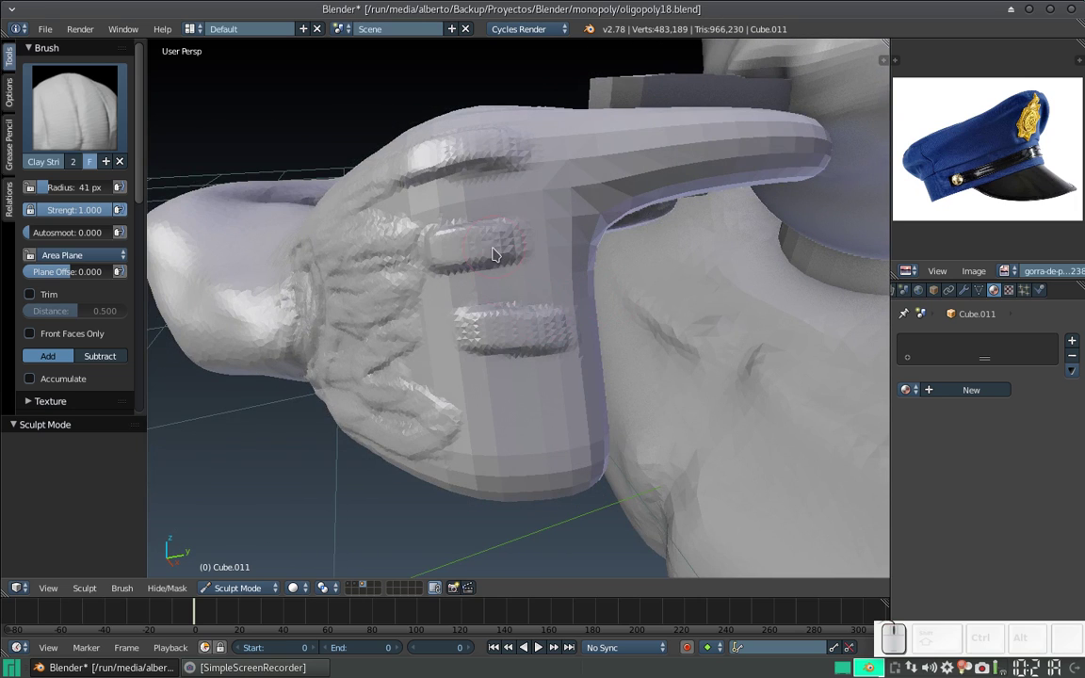
left_click(530, 239)
left_click(449, 327)
left_click(534, 239)
Step: Switch to the Clay brush with Front Faces Only and add wrinkles and knuckle detail to the back of the hand
left_click_drag(543, 432, 527, 357)
middle_click(518, 355)
middle_click(572, 303)
right_click(414, 179)
left_click(71, 172)
left_click(85, 107)
left_click(124, 200)
left_click_drag(568, 246, 483, 261)
middle_click(482, 296)
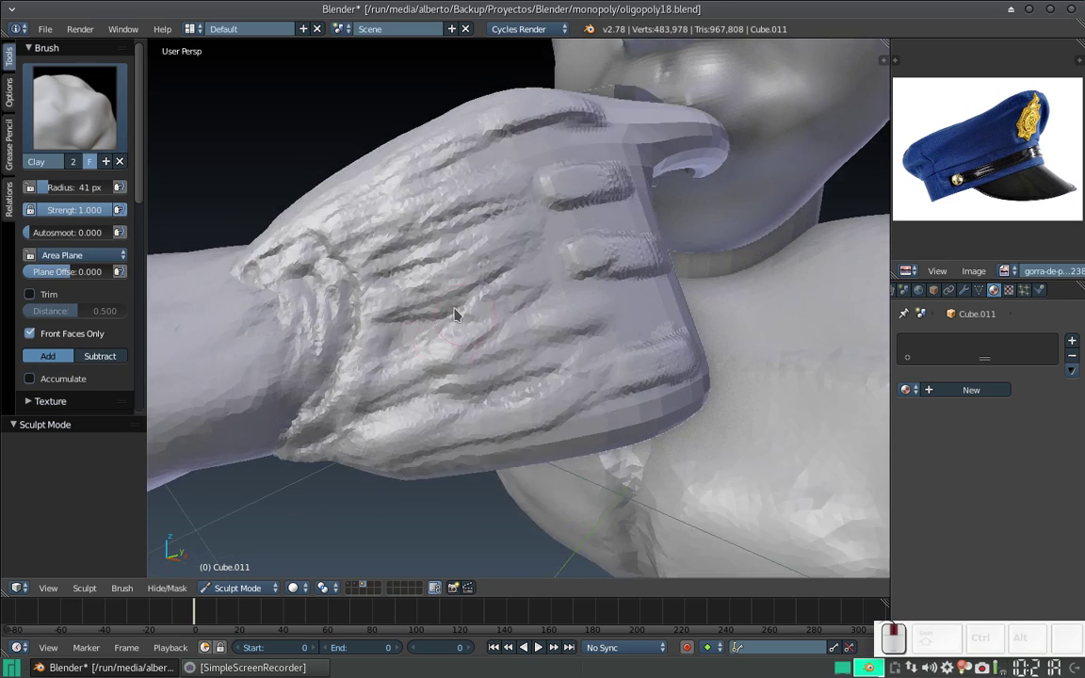
Step: Pick the Smooth brush and orbit to look under the fist
left_click(542, 271)
left_click(62, 130)
left_click(482, 265)
left_click_drag(423, 240, 470, 213)
middle_click(486, 194)
Step: Smooth the underside and tip of the curled thumb
left_click_drag(537, 192, 600, 196)
middle_click(536, 220)
left_click_drag(494, 222, 428, 342)
middle_click(428, 341)
left_click_drag(540, 316, 548, 342)
middle_click(548, 308)
left_click_drag(537, 251, 368, 383)
middle_click(368, 383)
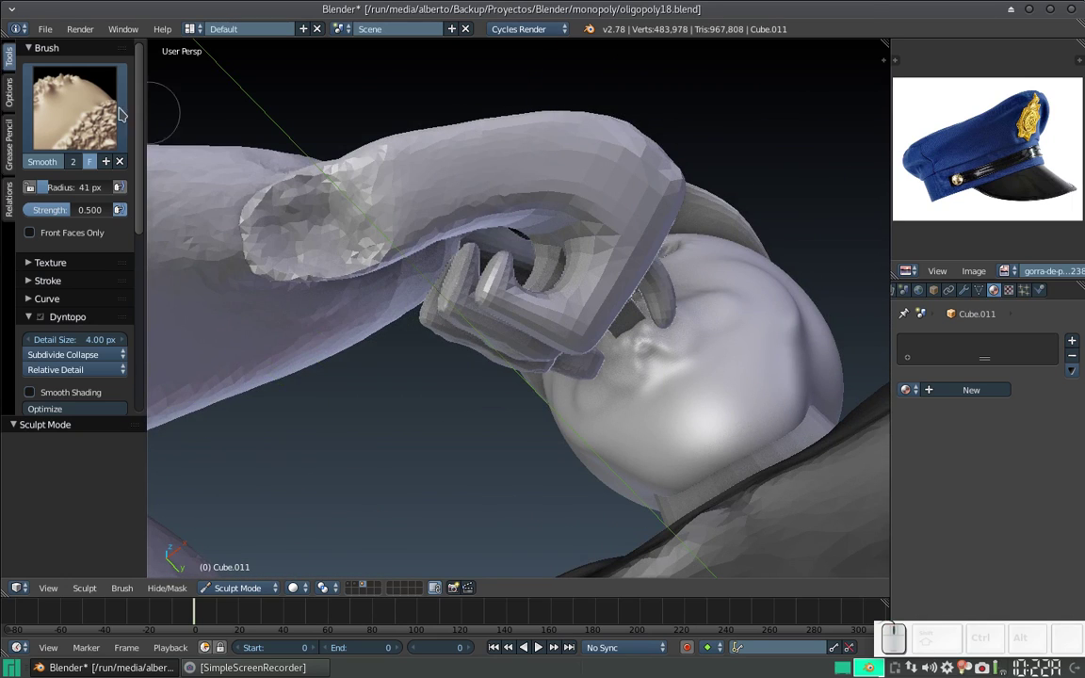
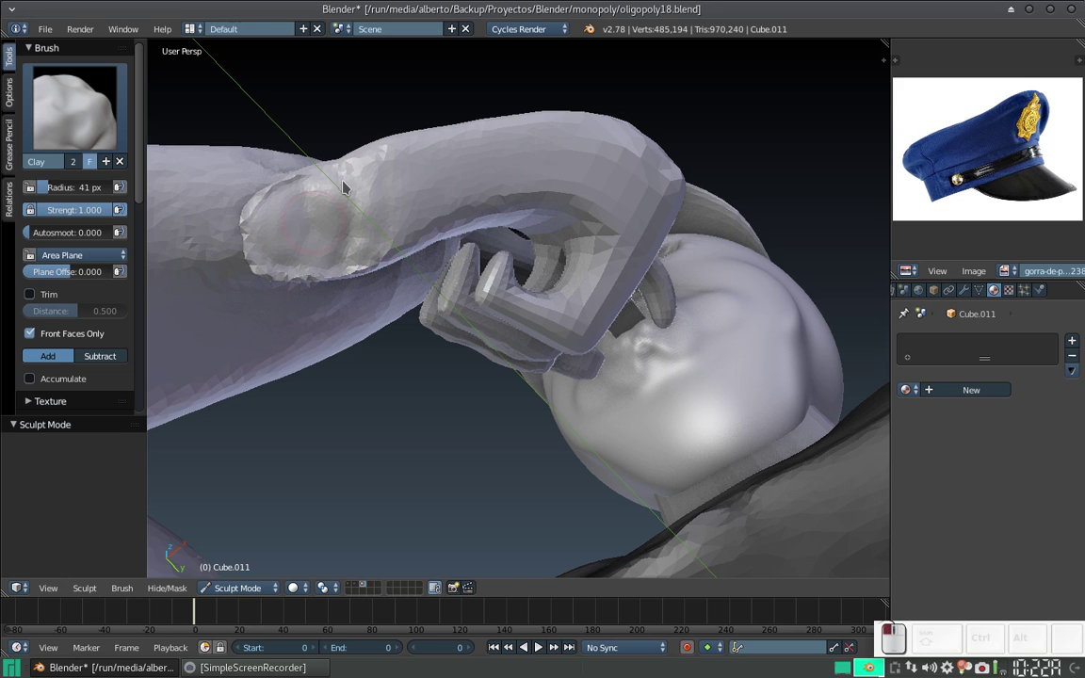
Step: Build up the curled thumb tip with Clay strokes from beneath the hand
middle_click(347, 224)
middle_click(335, 294)
middle_click(354, 277)
left_click_drag(371, 199, 402, 126)
middle_click(390, 130)
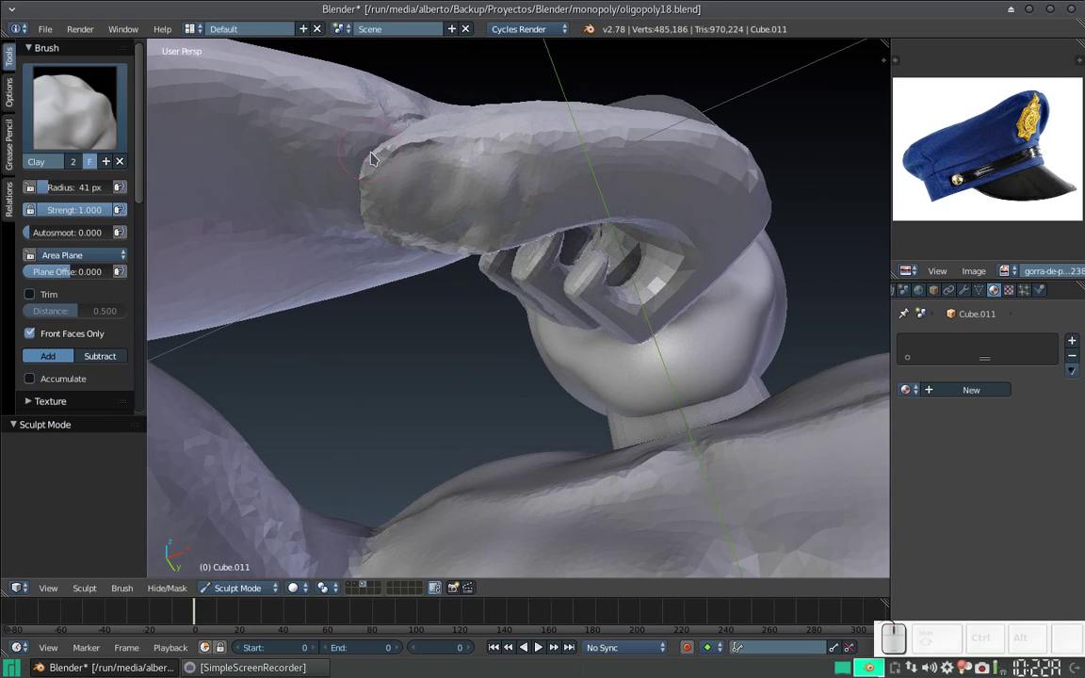
left_click(366, 164)
left_click_drag(369, 176, 370, 175)
left_click_drag(380, 182, 401, 155)
left_click_drag(390, 144, 361, 156)
middle_click(360, 167)
left_click(401, 235)
left_click(367, 253)
Step: Shape the curled fingers from the side and fill out the palm beneath them
left_click_drag(393, 235, 317, 224)
middle_click(318, 224)
left_click(343, 202)
middle_click(369, 203)
middle_click(409, 175)
left_click_drag(463, 307, 439, 322)
left_click_drag(478, 315, 466, 344)
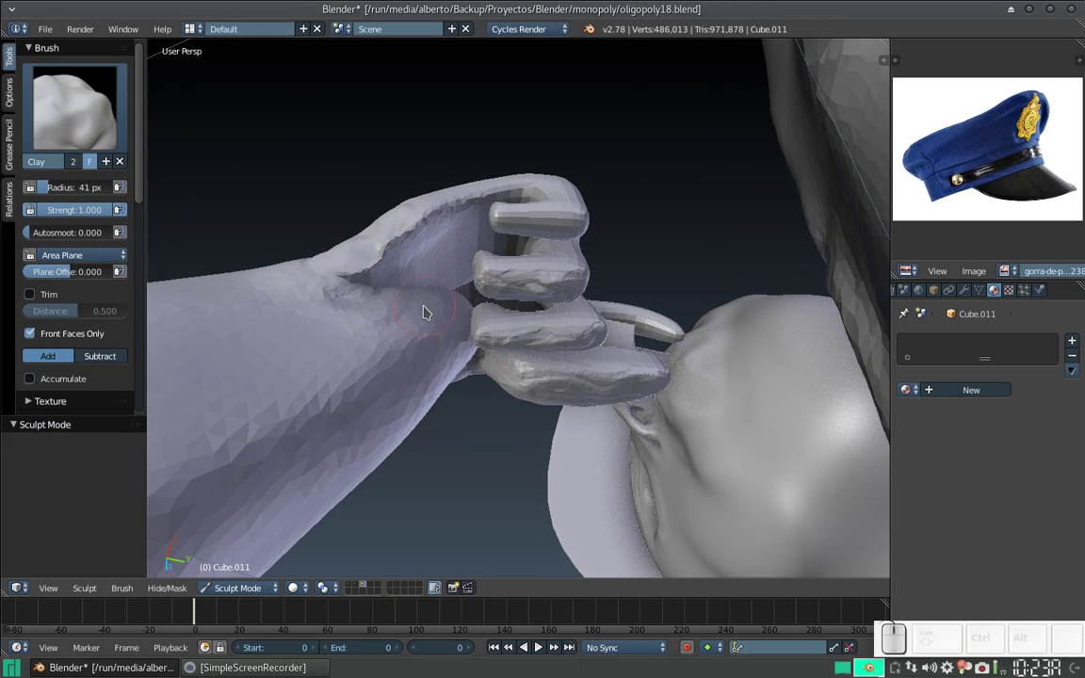
key("f")
left_click(429, 331)
left_click_drag(427, 321, 417, 295)
left_click_drag(416, 291, 417, 315)
left_click_drag(423, 323, 408, 315)
Step: Add clay to the base of the thumb and build it up from below
middle_click(408, 315)
left_click_drag(431, 386, 440, 340)
left_click_drag(434, 328, 451, 338)
key("f")
left_click(427, 364)
left_click_drag(450, 340, 413, 378)
key("ctrl+f")
left_click(410, 389)
left_click_drag(398, 333, 393, 307)
left_click_drag(397, 313, 470, 339)
left_click_drag(469, 325, 477, 347)
Step: Shape the thumb where it tucks under the fingers around the whistle
middle_click(476, 361)
middle_click(469, 342)
left_click_drag(462, 369, 467, 338)
left_click(459, 341)
middle_click(457, 342)
middle_click(445, 249)
middle_click(459, 285)
left_click_drag(464, 312, 432, 350)
left_click_drag(424, 352, 419, 311)
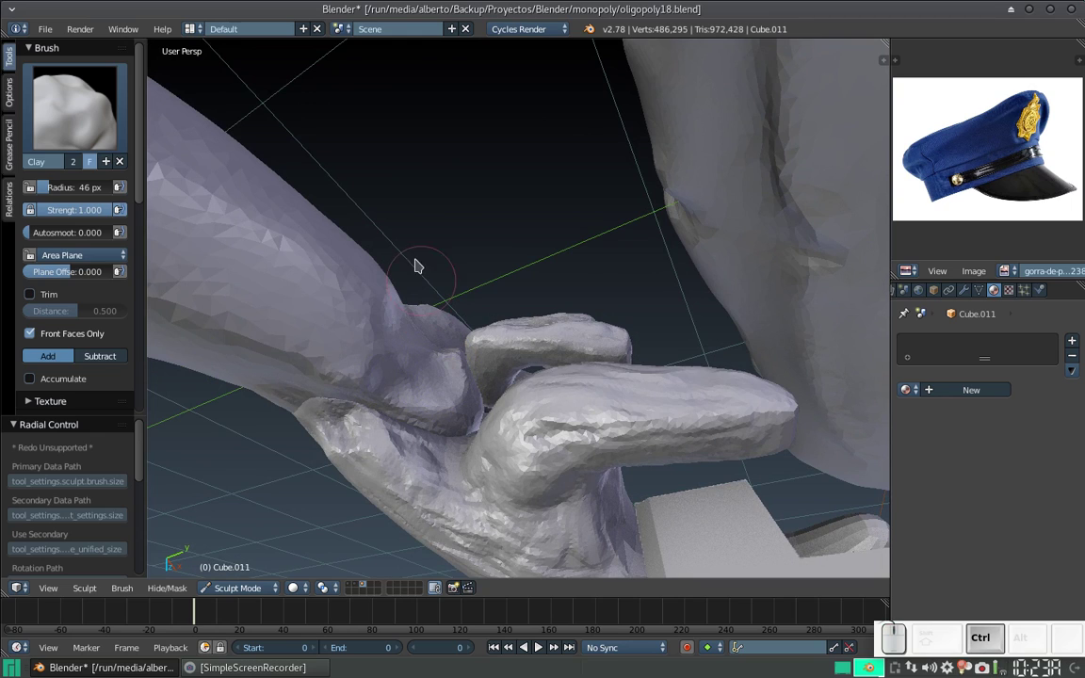
left_click(89, 112)
Step: Switch to the Grab brush at a larger radius and pull the thumb base into shape
left_click(418, 206)
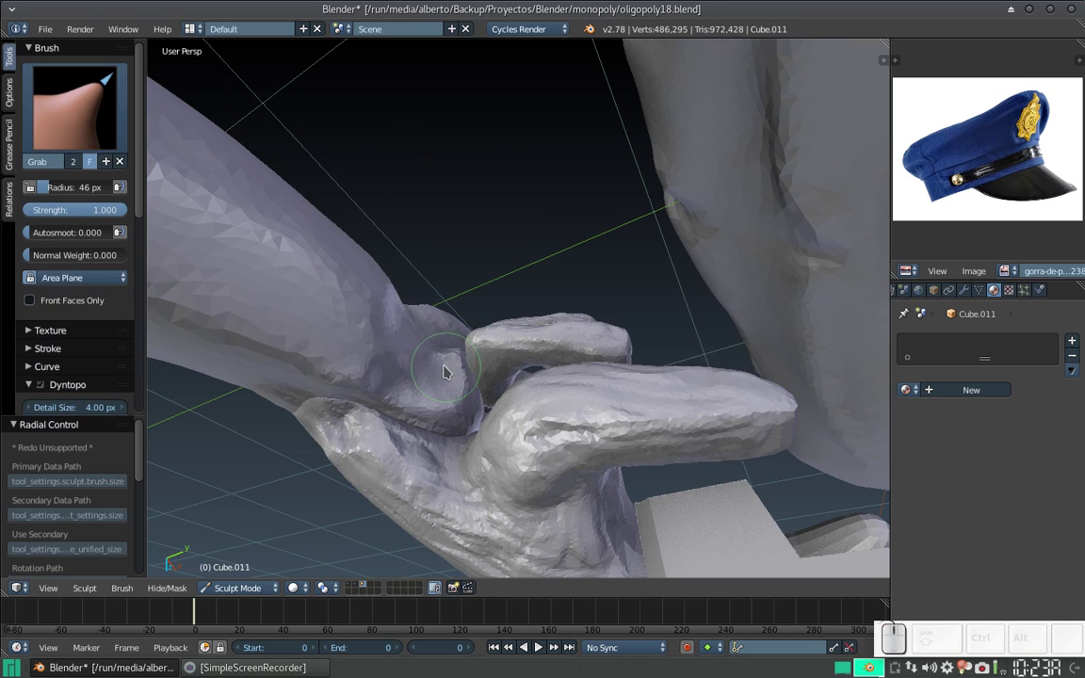
key("f")
left_click(458, 383)
left_click_drag(465, 367, 451, 373)
key("ctrl+z")
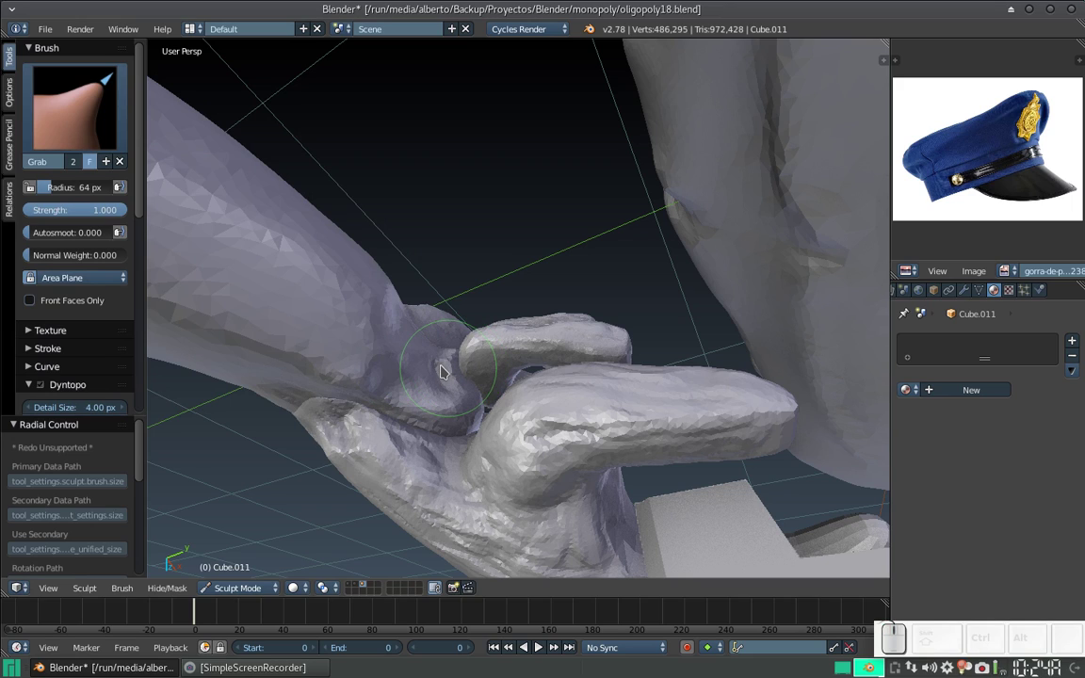
left_click_drag(459, 349, 481, 348)
scroll("up", 3)
left_click_drag(449, 366, 464, 401)
Step: Nudge the thumb base and finger bases inward into a tighter grip
left_click(463, 404)
left_click(460, 391)
left_click(447, 375)
middle_click(443, 368)
left_click(443, 347)
left_click(442, 360)
left_click(443, 356)
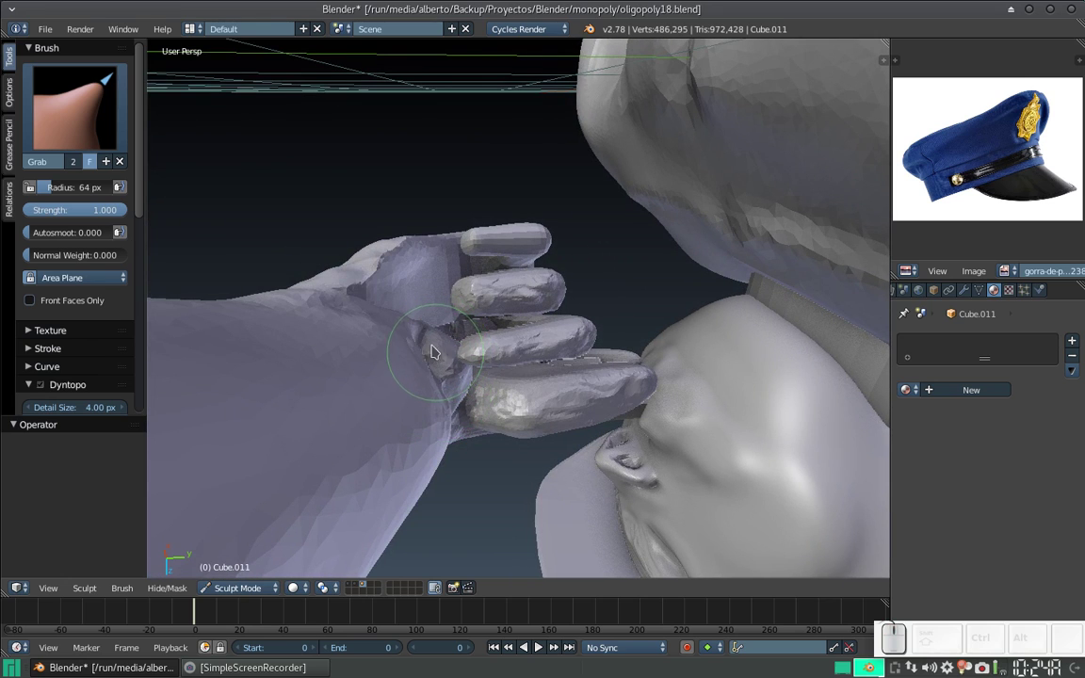
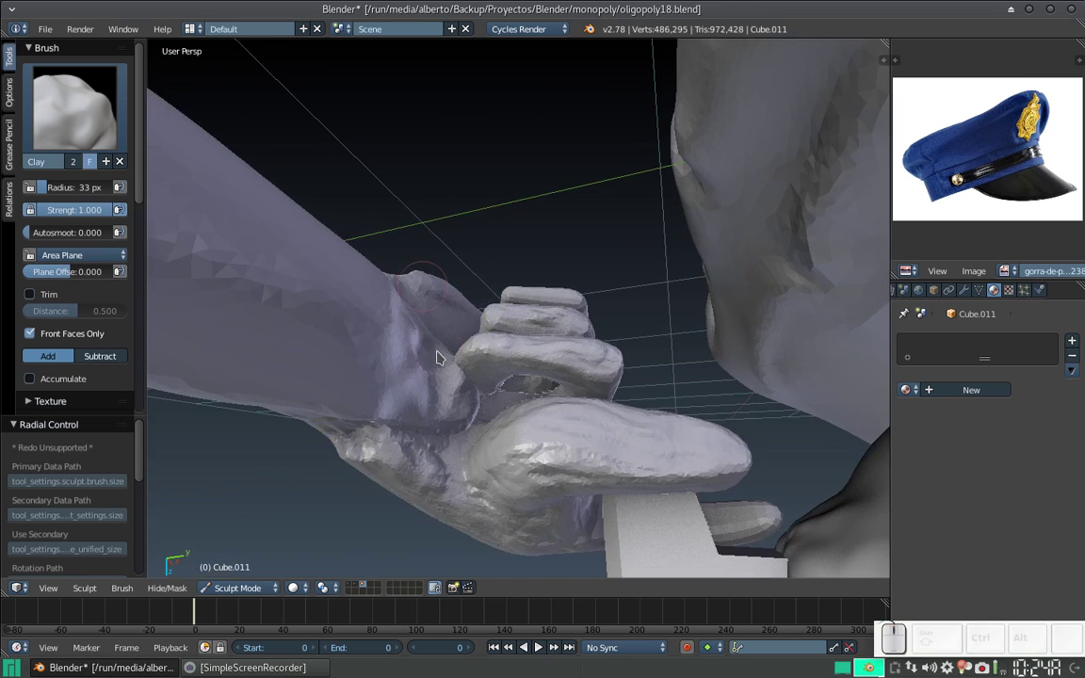
Step: View the thumb from below and switch back to the Clay brush at 33 px
left_click_drag(445, 346, 443, 368)
left_click_drag(444, 385, 437, 356)
middle_click(437, 356)
left_click(464, 364)
left_click(466, 357)
key("KP_Add")
left_click(453, 341)
middle_click(463, 350)
middle_click(398, 290)
Step: Build up the side of the hand beneath the thumb with Clay strokes
left_click_drag(412, 289, 443, 284)
left_click(450, 308)
left_click_drag(443, 434, 430, 425)
middle_click(470, 440)
middle_click(456, 432)
left_click(457, 410)
middle_click(439, 386)
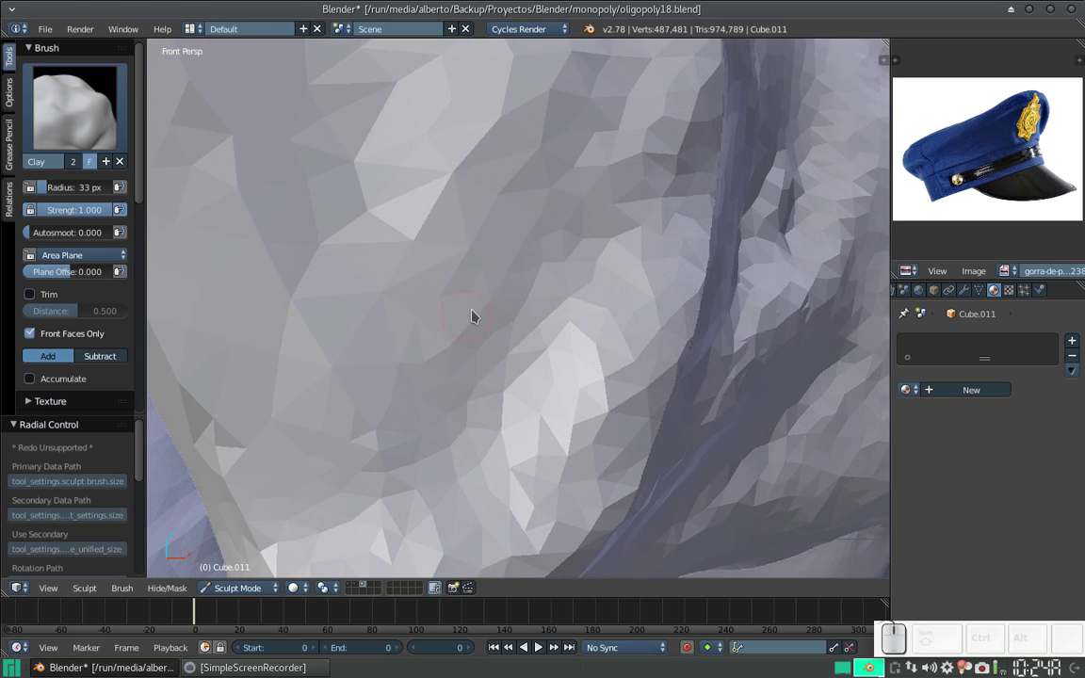
Step: Frame the whole bust facing the fist and shrink the Clay brush to 20 px
key("KP_1")
key("KP_Subtract")
left_click_drag(543, 260, 510, 267)
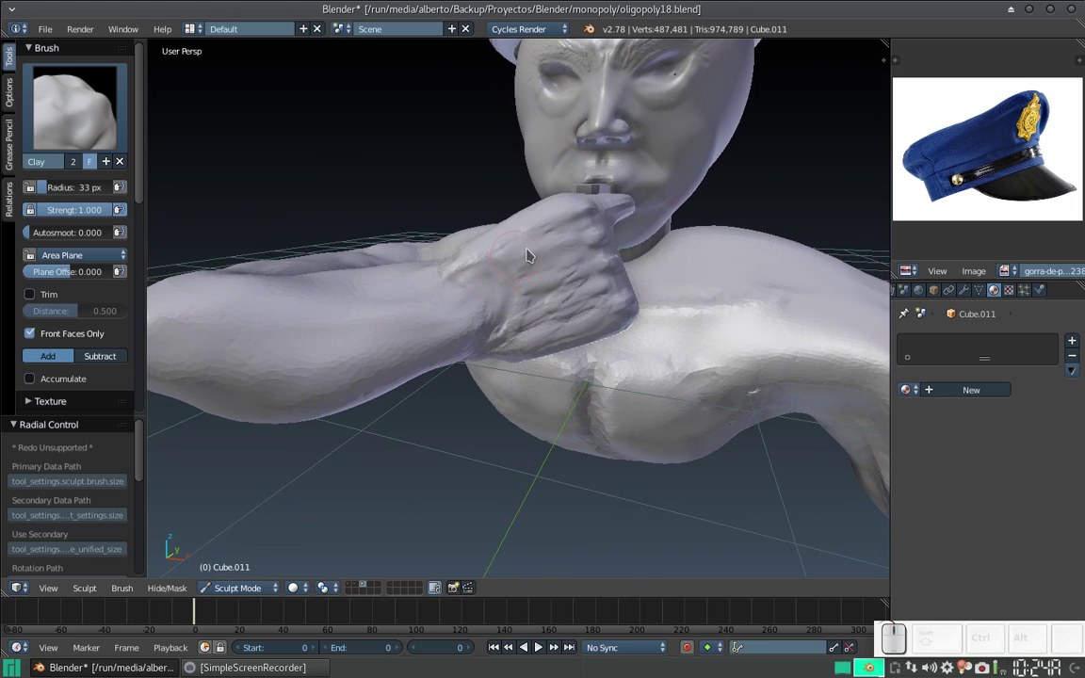
key("f")
left_click(495, 302)
Step: Dab wrinkles at the wrist and fine detail on the back of the hand
left_click(510, 296)
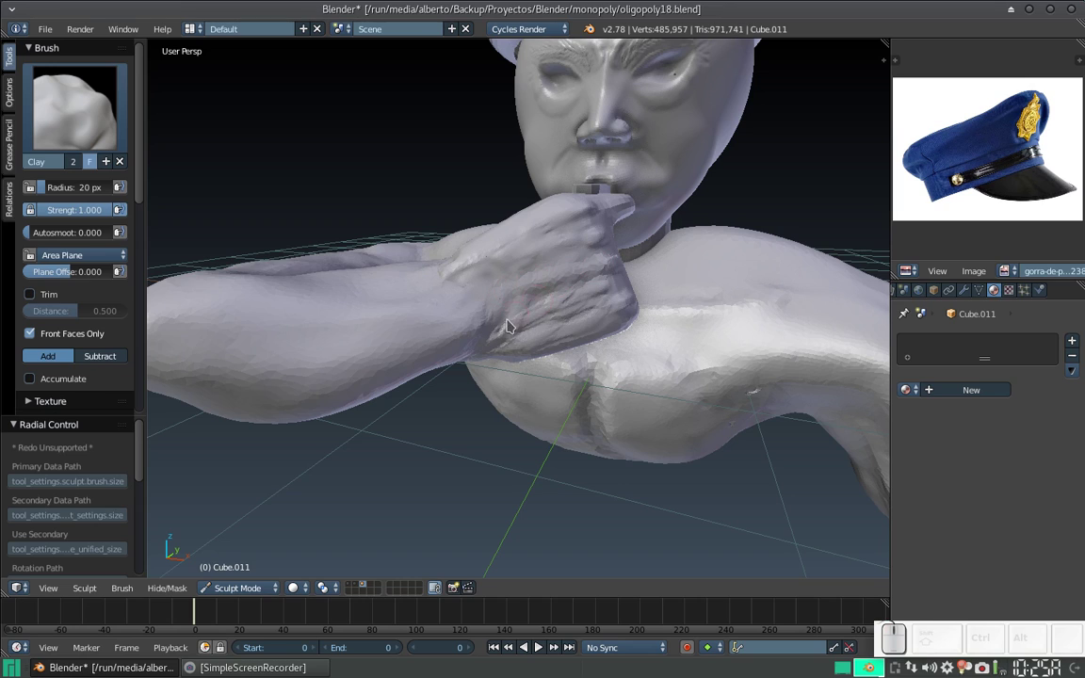
left_click(530, 321)
left_click(573, 242)
left_click(565, 213)
left_click(611, 319)
left_click(583, 272)
left_click(586, 280)
left_click(575, 246)
left_click(552, 222)
Step: Add clay to the fingers wrapped beside the whistle
left_click_drag(584, 327, 488, 320)
middle_click(488, 321)
left_click(549, 281)
middle_click(558, 311)
left_click_drag(575, 324, 561, 263)
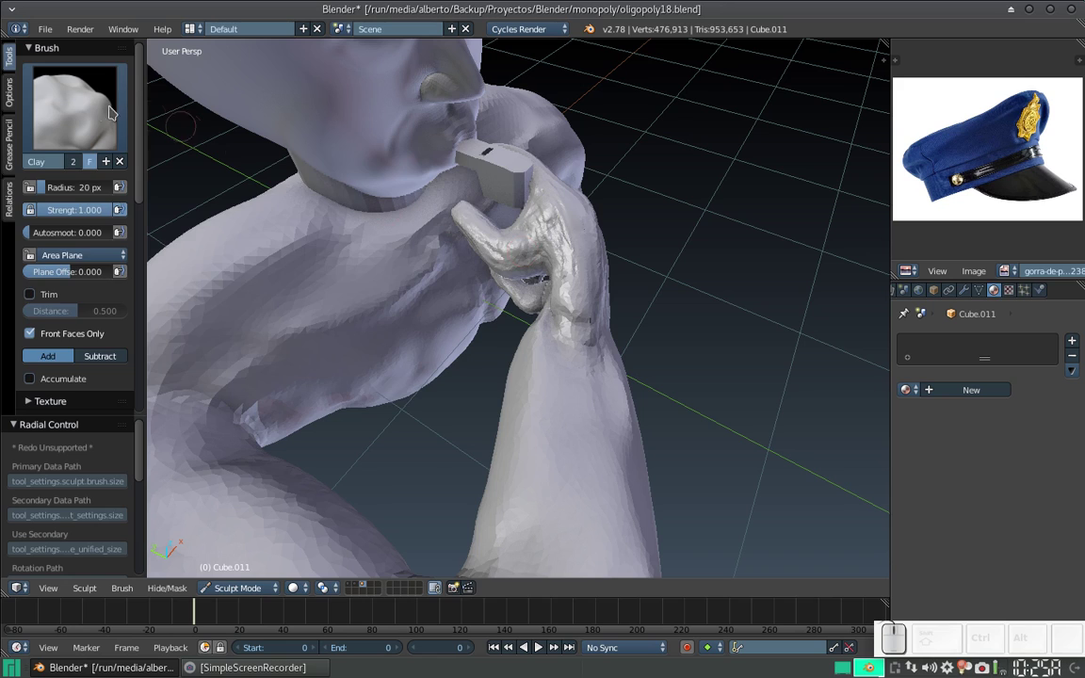
Step: Smooth the fingers around the whistle, the fist, wrist and underside of the forearm
left_click(96, 116)
left_click(473, 272)
left_click_drag(515, 240, 537, 223)
middle_click(548, 217)
left_click_drag(525, 239, 506, 273)
middle_click(524, 270)
left_click(515, 295)
left_click_drag(469, 285, 564, 292)
middle_click(511, 273)
left_click_drag(505, 251, 514, 200)
middle_click(511, 203)
left_click_drag(522, 235, 463, 255)
middle_click(461, 250)
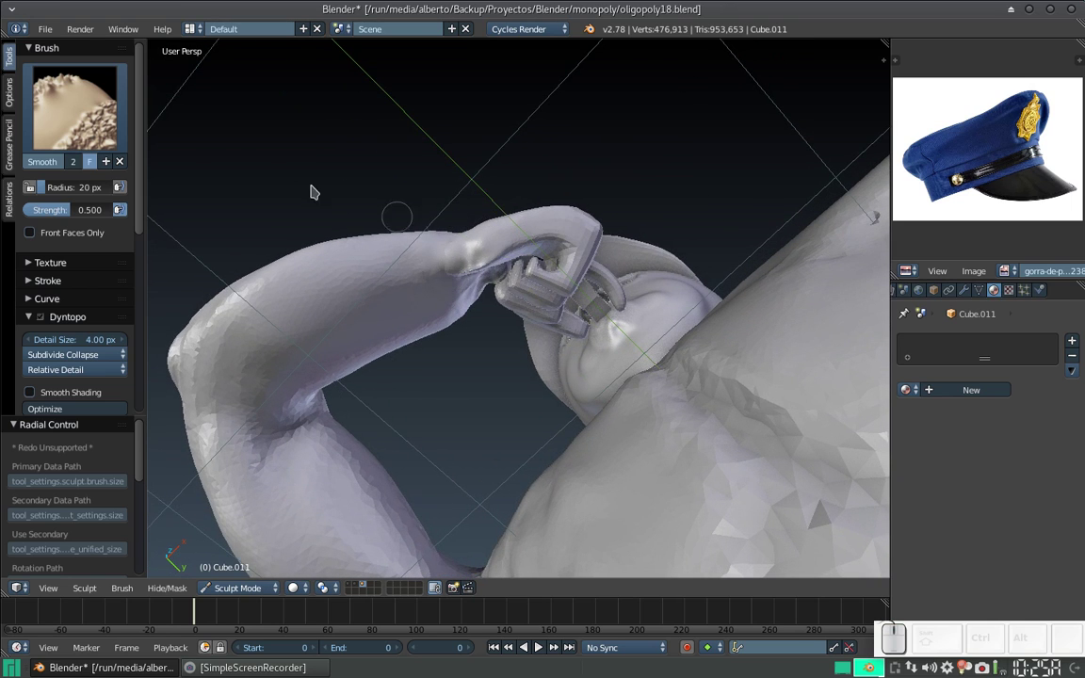
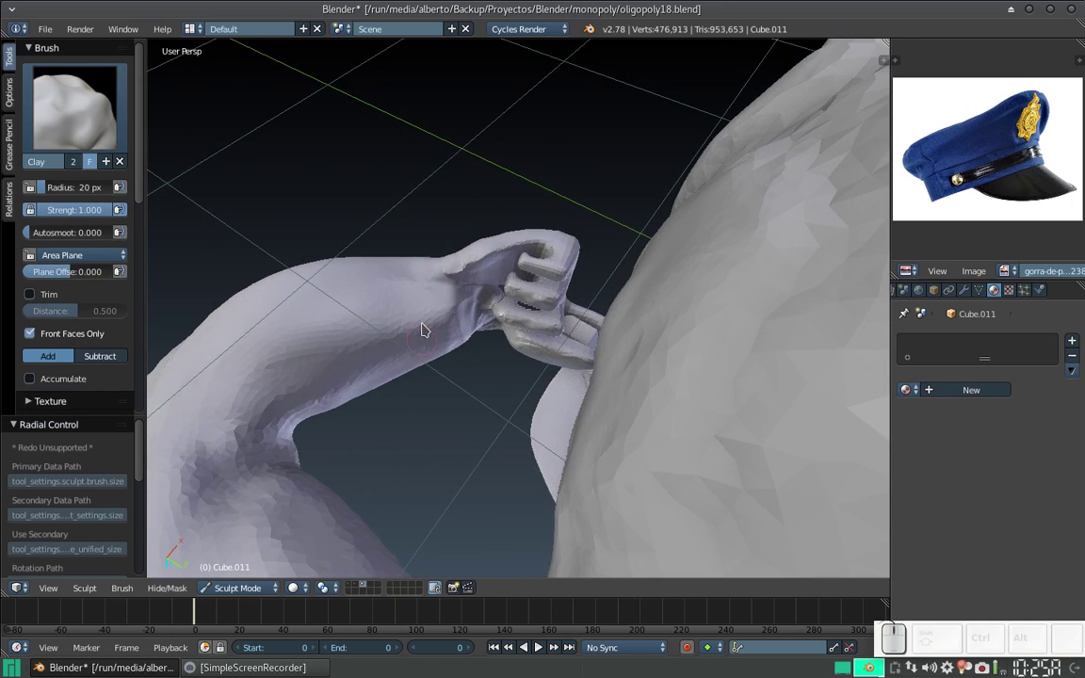
Step: Enlarge the Clay brush and build up the wrist where it meets the hand
middle_click(424, 318)
middle_click(432, 303)
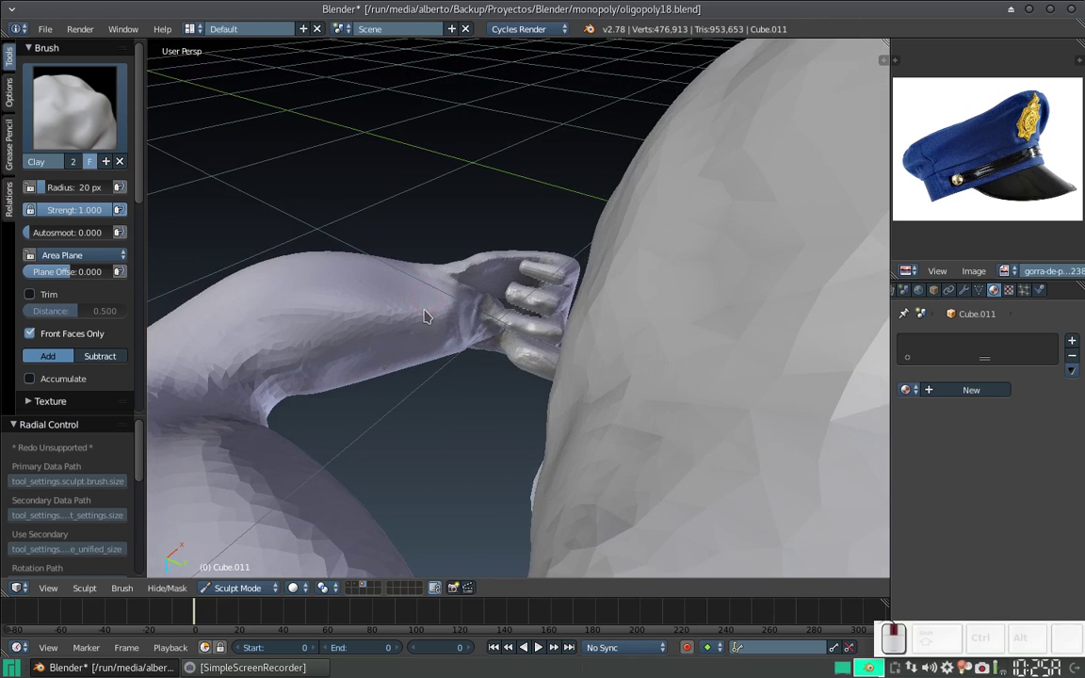
key("f")
left_click(439, 347)
left_click_drag(453, 314, 436, 274)
middle_click(440, 295)
left_click_drag(461, 365, 435, 325)
left_click_drag(404, 348, 401, 326)
Step: Add clay along the forearm below the fist and refine the wrist under the fingers
middle_click(400, 326)
left_click(402, 296)
left_click_drag(423, 301, 425, 287)
left_click_drag(427, 297, 387, 310)
middle_click(393, 316)
middle_click(482, 355)
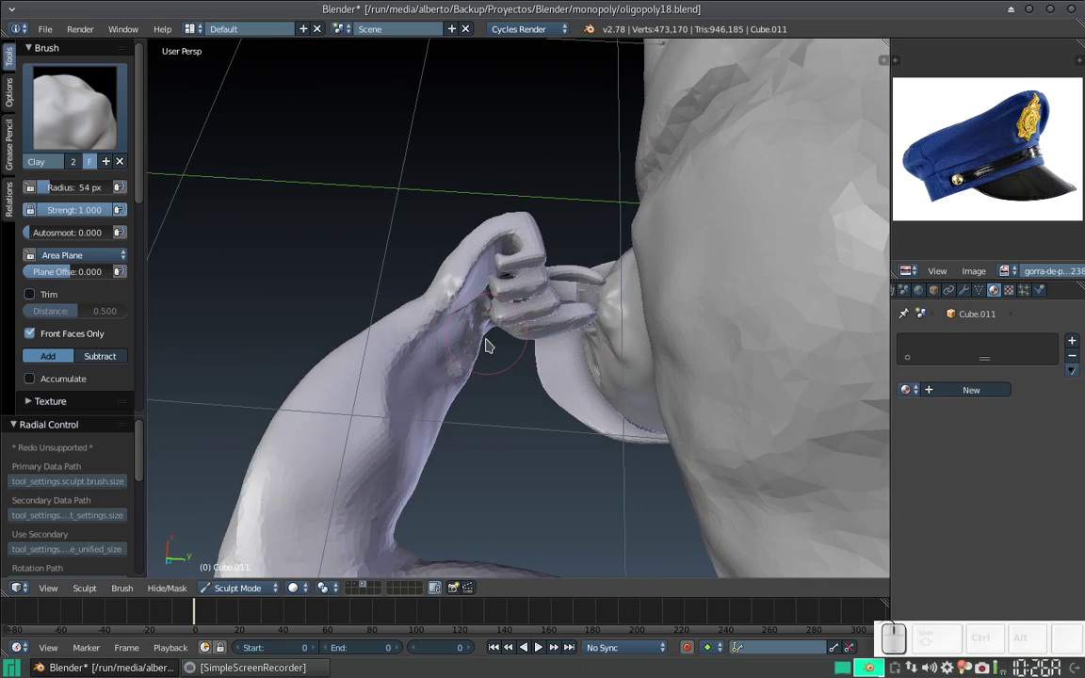
Step: Shrink the brush to 27 px and build the forearm and wrist into the clenched fist
left_click_drag(448, 353, 390, 276)
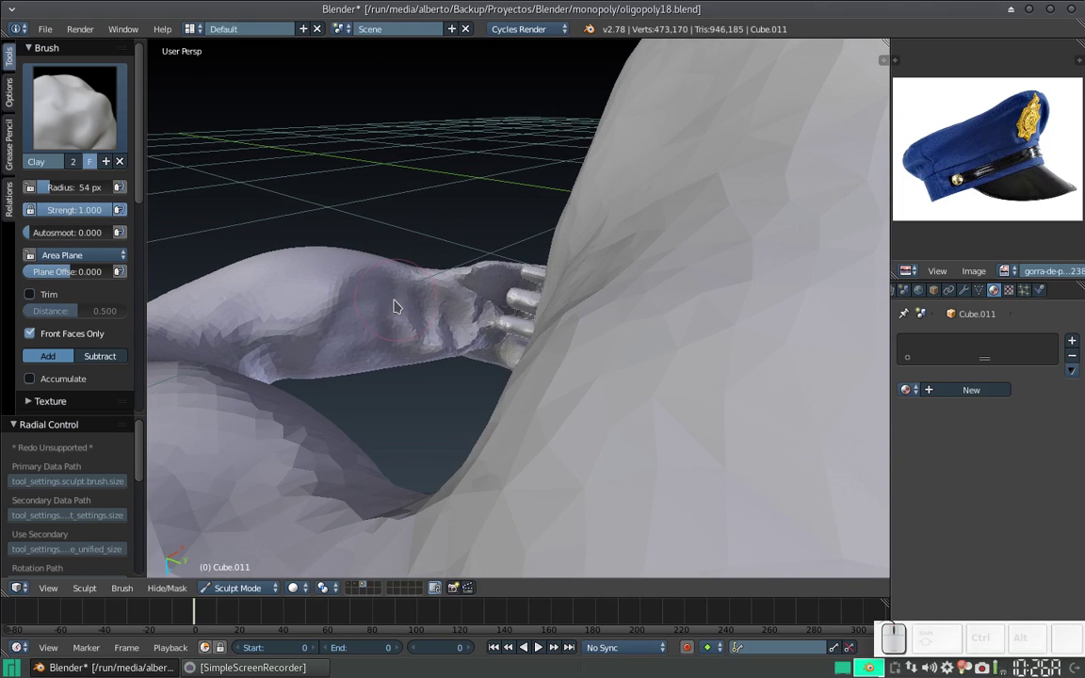
key("f")
left_click(365, 363)
left_click(434, 356)
left_click_drag(439, 352, 475, 287)
left_click_drag(473, 298, 307, 257)
left_click_drag(312, 291, 357, 286)
left_click_drag(361, 371, 408, 378)
left_click_drag(369, 340, 310, 248)
scroll("up", 3)
left_click_drag(418, 364, 348, 218)
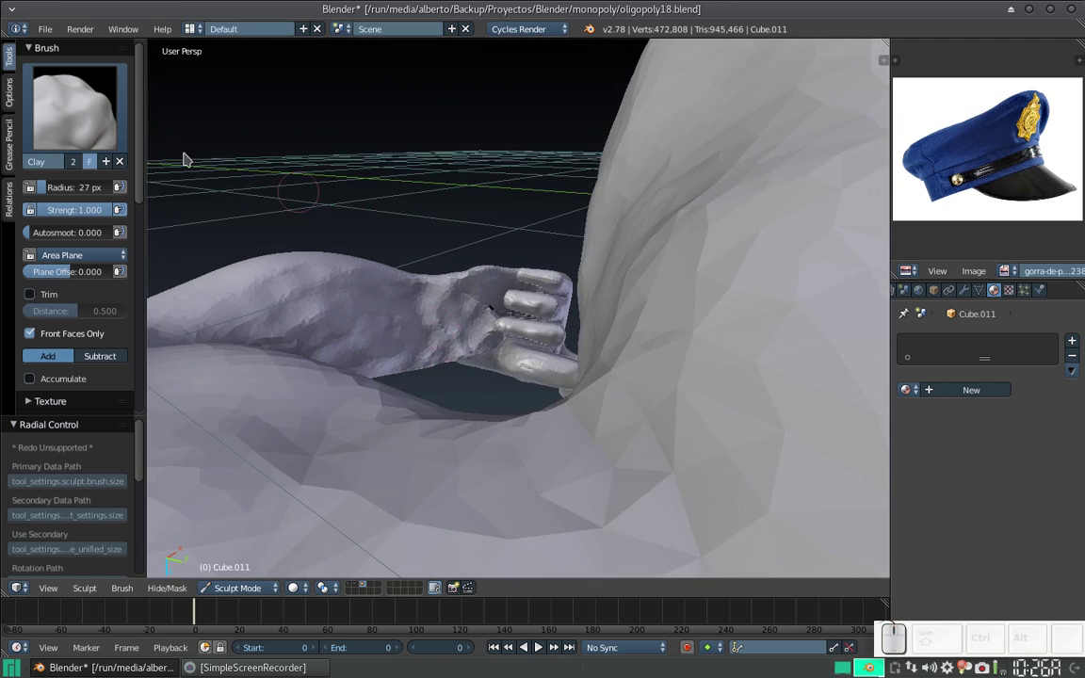
Step: Switch to the Smooth brush and smooth the lumpy forearm, wrist spot and inner elbow
left_click(70, 112)
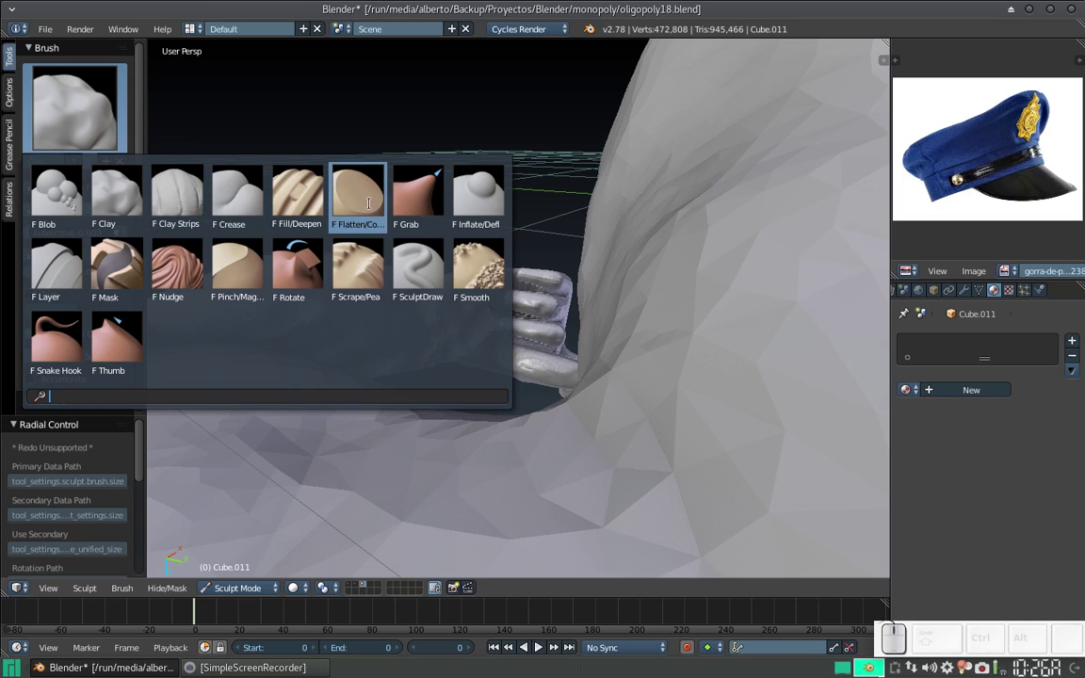
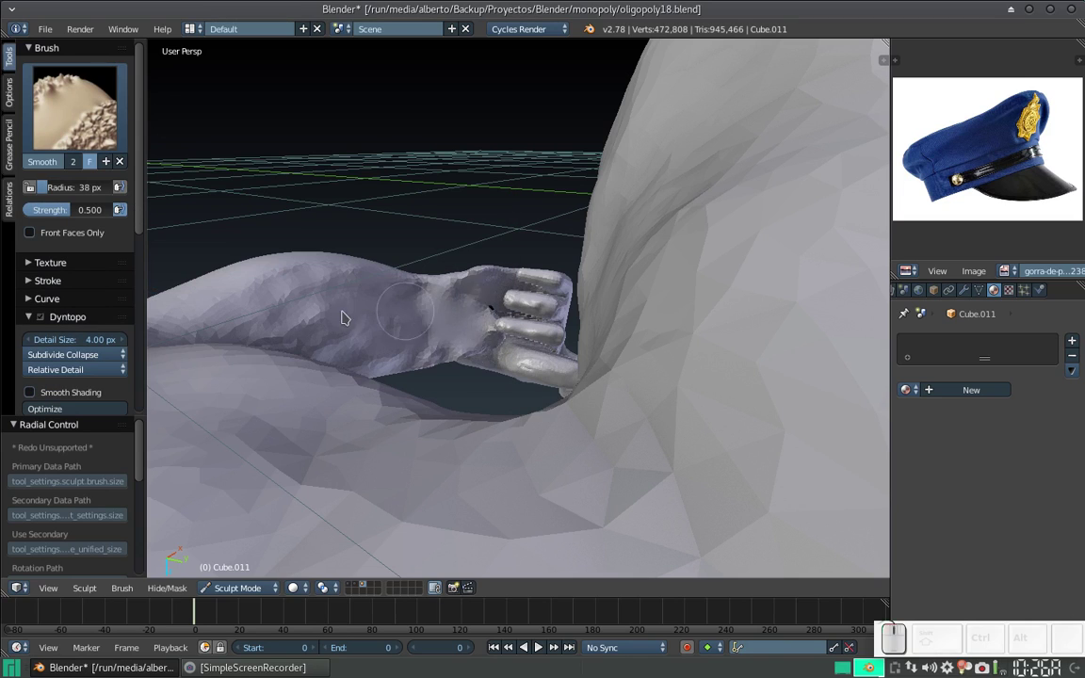
middle_click(402, 296)
left_click_drag(340, 361, 423, 300)
left_click(450, 337)
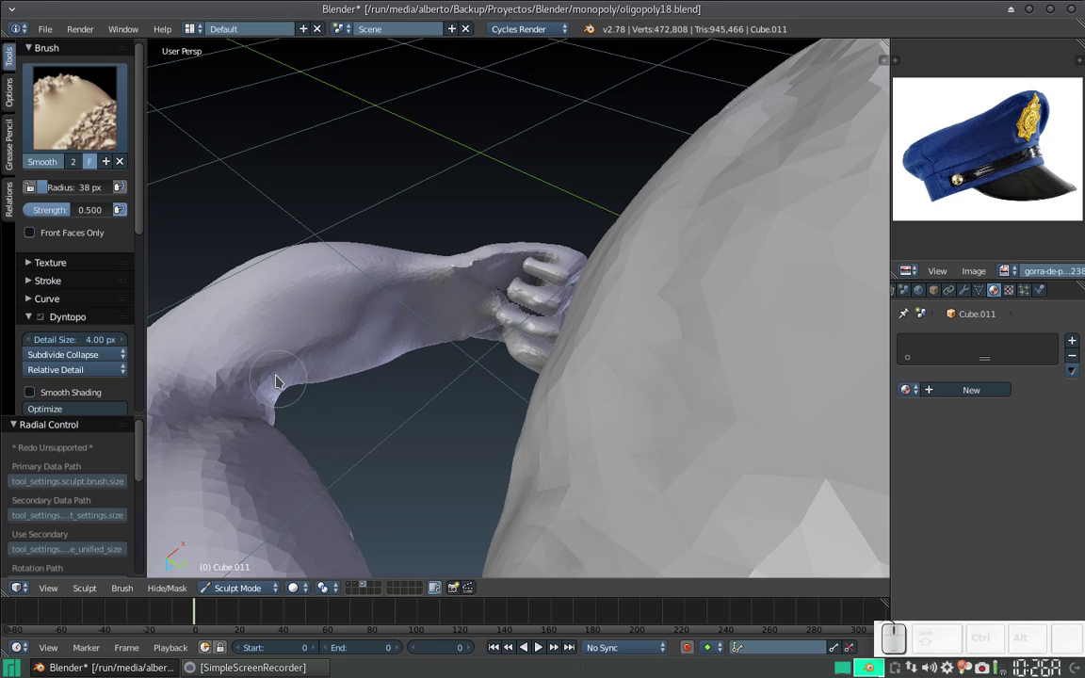
middle_click(389, 307)
left_click_drag(409, 344, 523, 264)
Step: From the front view, smooth the wrist below the hand and inspect around the hand and whistle
middle_click(523, 254)
key("KP_1")
left_click_drag(519, 256, 519, 310)
left_click_drag(520, 318, 499, 326)
middle_click(521, 310)
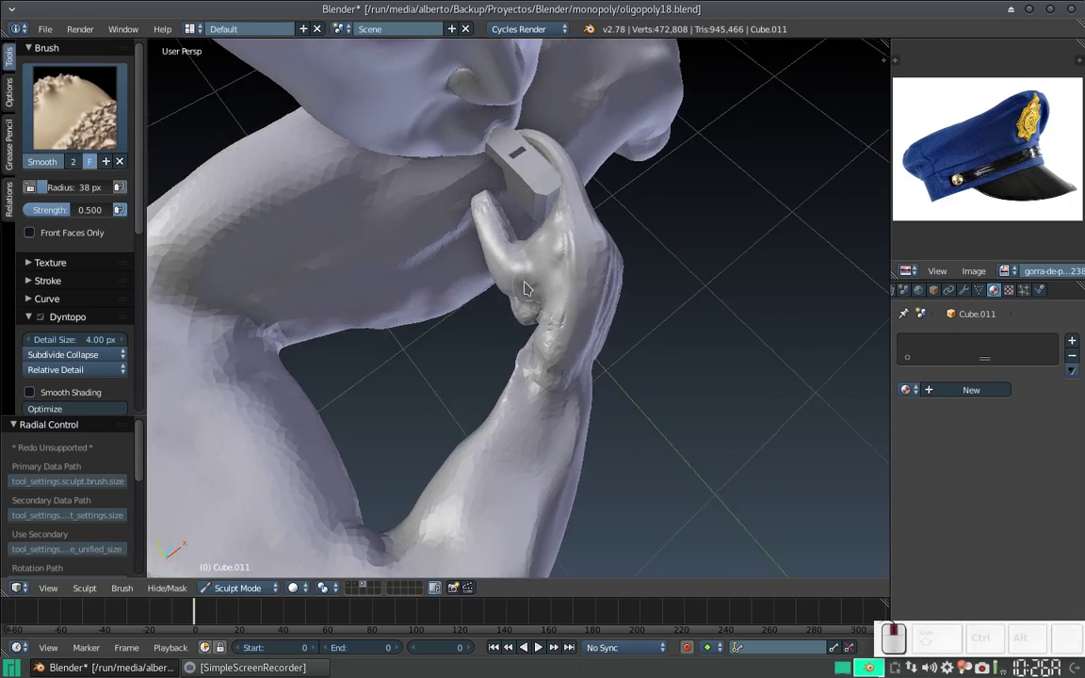
middle_click(523, 317)
middle_click(564, 300)
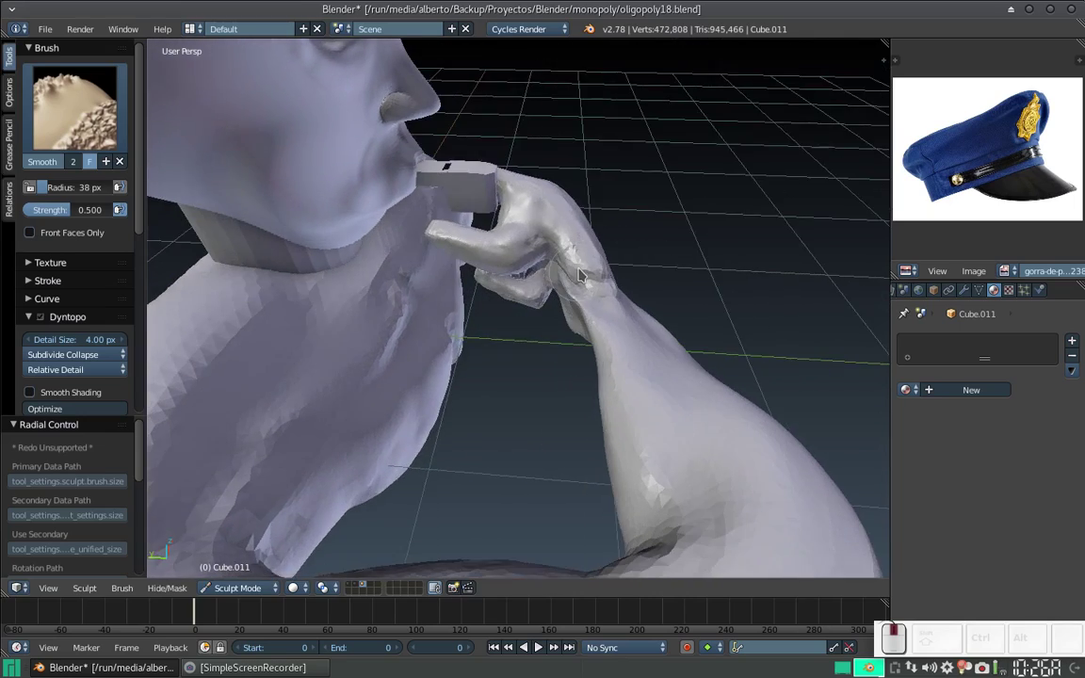
middle_click(570, 261)
right_click(223, 177)
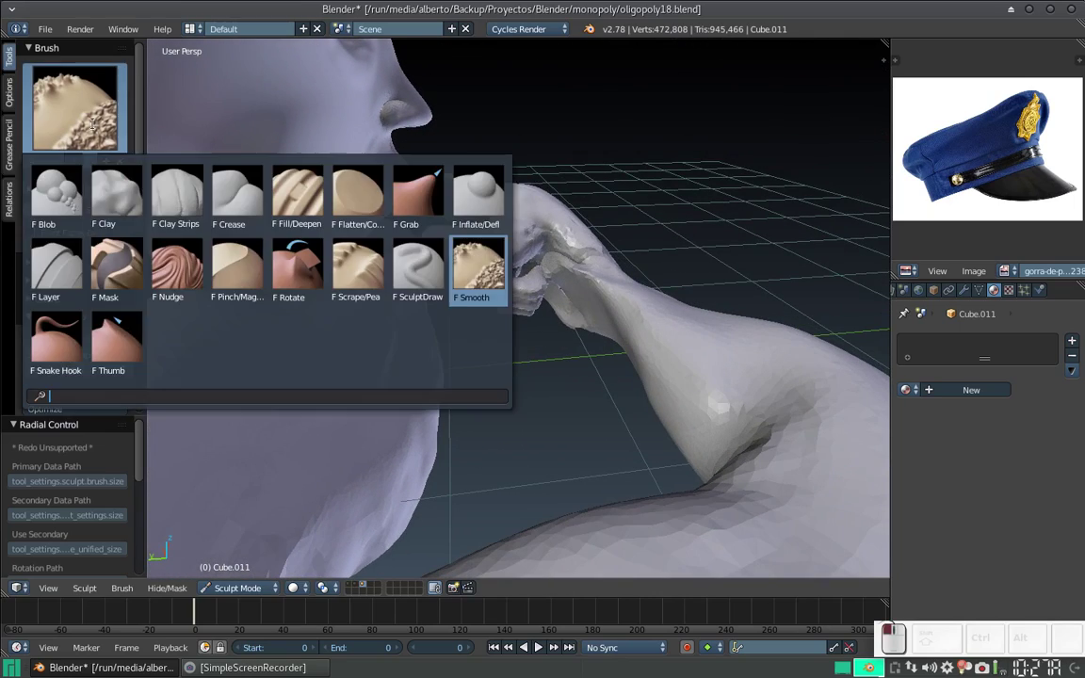
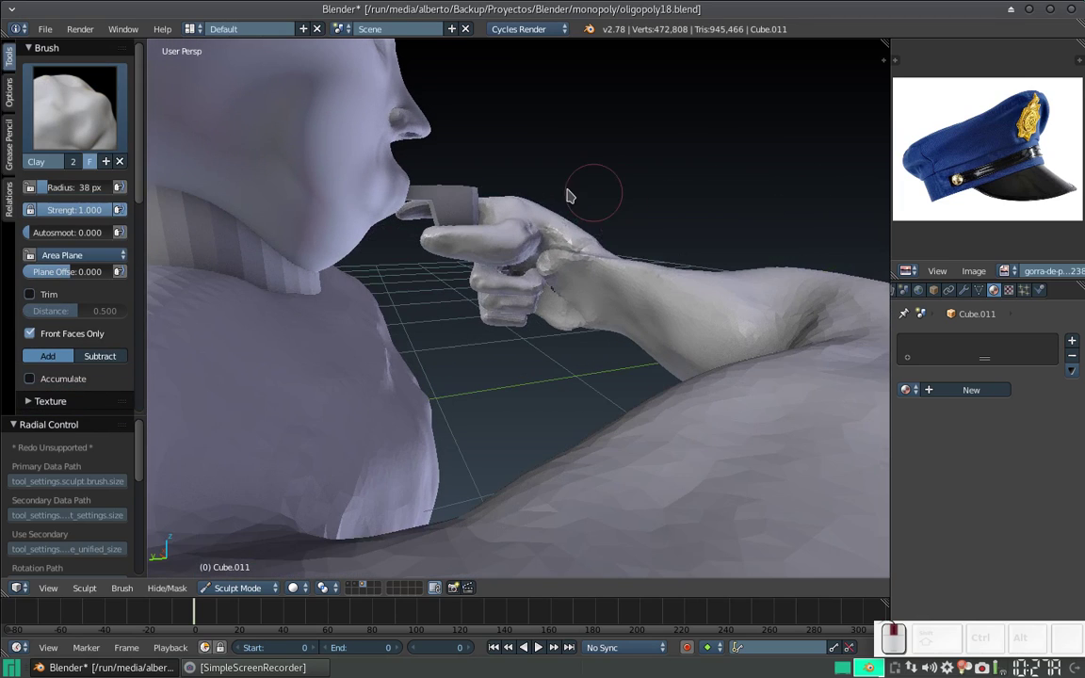
Step: With the Clay brush, add clay to the fingers and build up the knuckles of the fist
left_click_drag(564, 243, 553, 248)
left_click_drag(574, 256, 556, 288)
left_click_drag(548, 289, 564, 317)
left_click_drag(564, 318, 512, 324)
left_click_drag(517, 320, 548, 262)
left_click(567, 258)
left_click_drag(567, 261, 550, 299)
left_click_drag(548, 312, 581, 315)
Step: Shape the curled fingers and fill in the gaps between them
scroll("up", 3)
left_click_drag(578, 280, 529, 300)
left_click(533, 313)
left_click_drag(550, 331, 608, 286)
left_click_drag(613, 283, 619, 262)
left_click_drag(620, 258, 553, 286)
key("KP_Add")
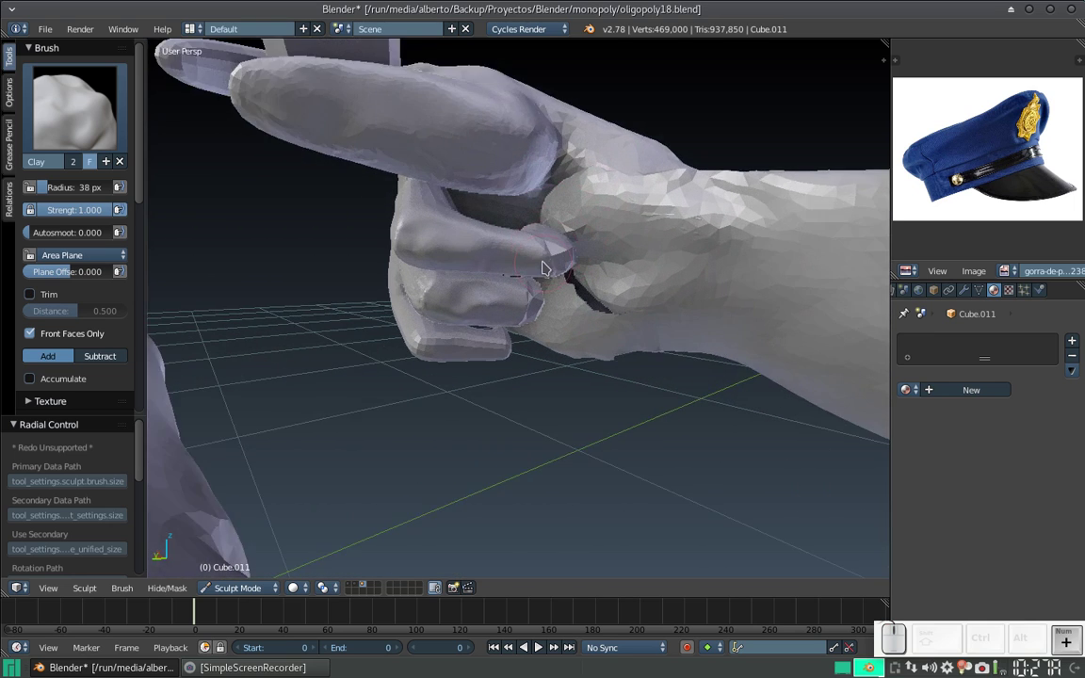
Step: Enlarge the Clay brush and build up the back of the hand and the knuckles
left_click(103, 116)
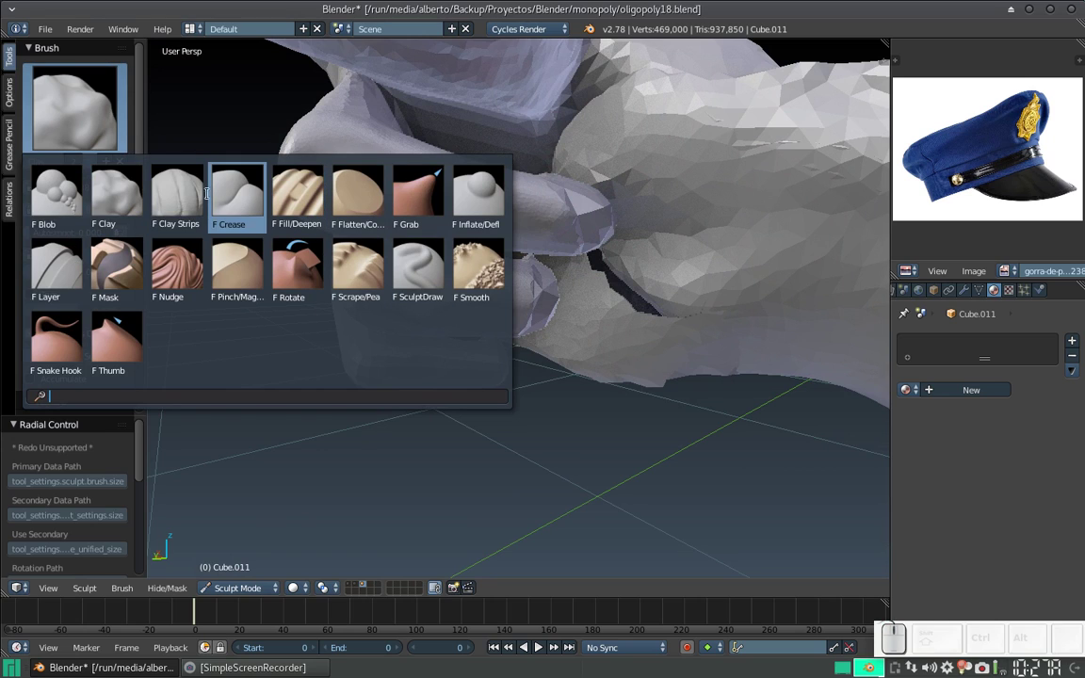
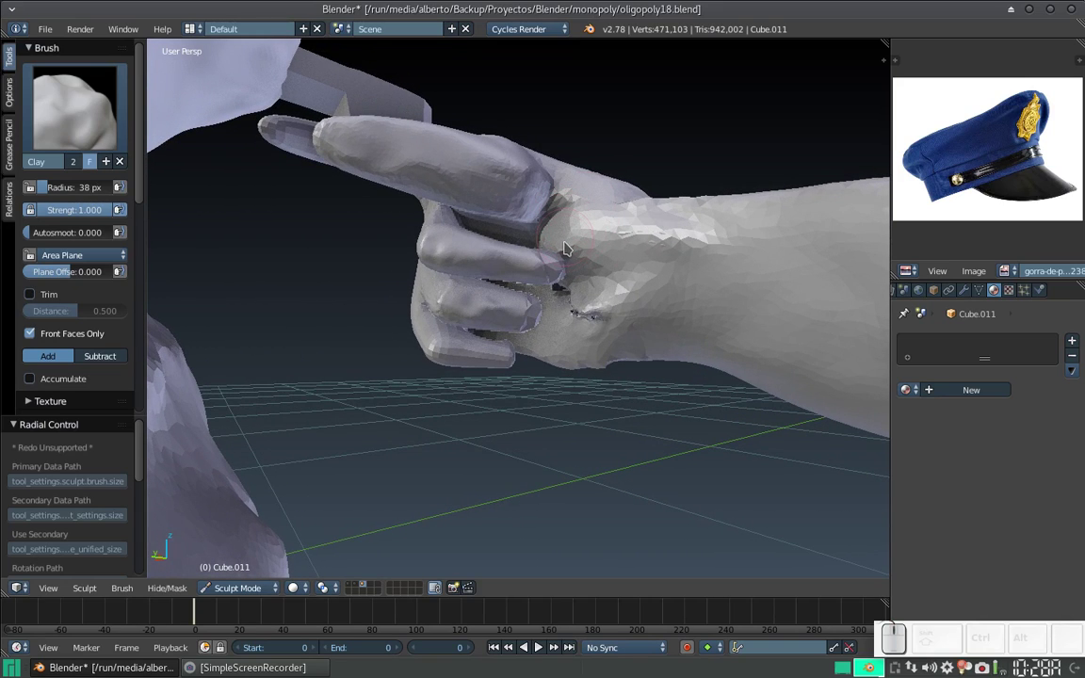
key("f")
left_click(580, 254)
left_click_drag(578, 234, 571, 250)
left_click_drag(576, 254, 595, 332)
left_click_drag(589, 326, 574, 256)
left_click_drag(598, 324, 585, 252)
left_click_drag(598, 251, 576, 203)
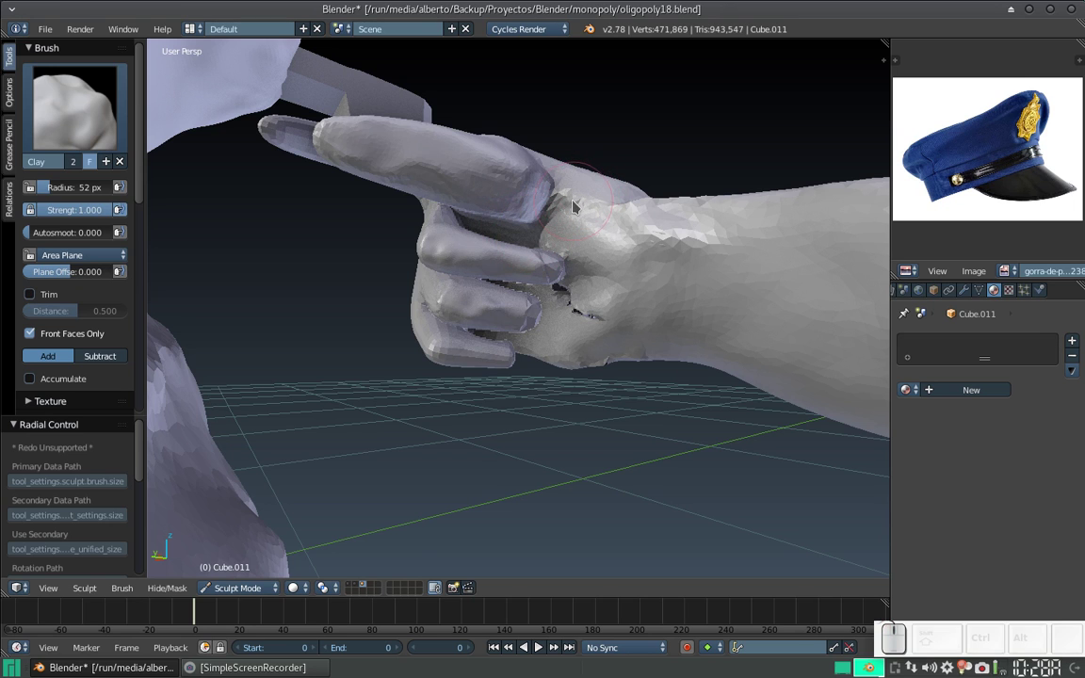
Step: Resize the brush and refine the fingers of the fist with a series of clay dabs
left_click_drag(578, 223, 532, 258)
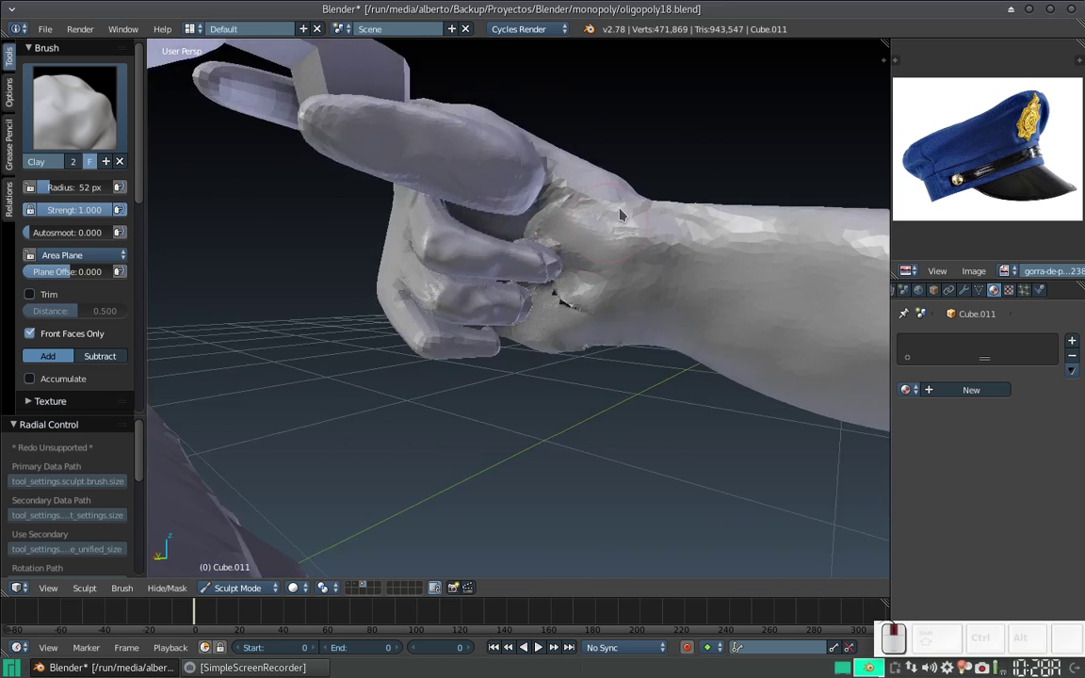
left_click_drag(584, 305, 637, 275)
key("f")
left_click(616, 294)
left_click_drag(647, 254, 668, 239)
left_click(675, 289)
left_click(676, 251)
left_click(671, 232)
left_click(672, 281)
left_click(684, 233)
left_click(669, 277)
left_click(670, 279)
left_click(684, 284)
left_click(687, 285)
left_click(677, 226)
Step: Switch to the Smooth brush, enlarge it to 67 px and smooth the wrist behind the fist
middle_click(637, 243)
middle_click(610, 269)
middle_click(540, 218)
left_click(89, 112)
left_click(497, 270)
left_click(572, 194)
key("f")
left_click(625, 234)
left_click_drag(544, 207, 683, 225)
left_click(688, 226)
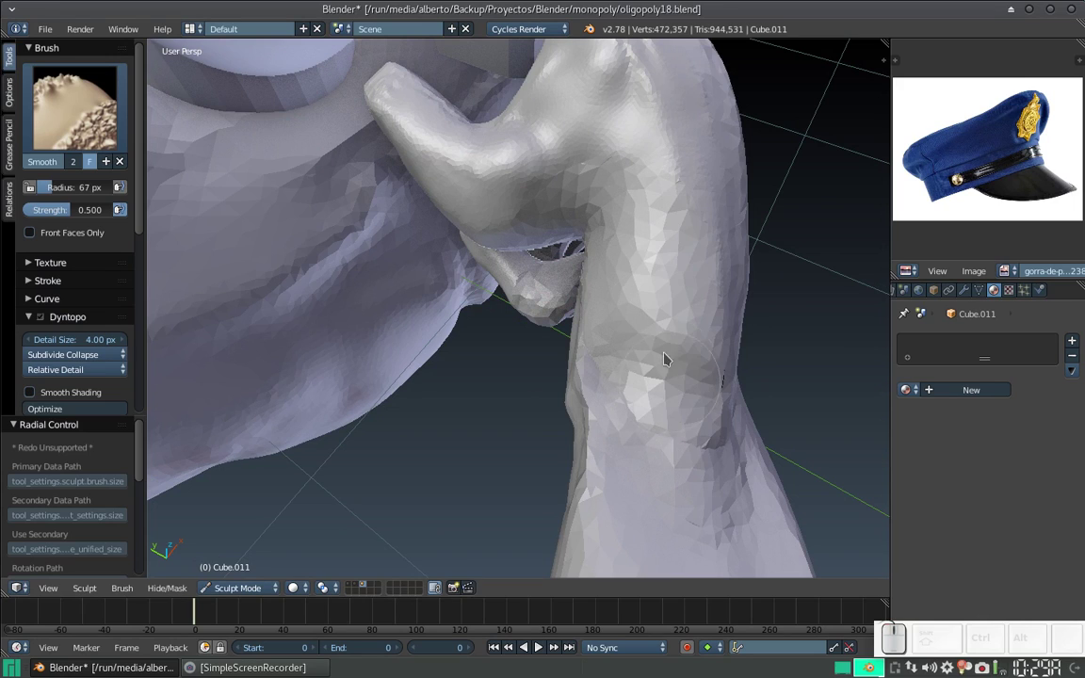
Step: Smooth the back of the fist where it holds the whistle at the mouth
key("KP_Subtract")
left_click_drag(585, 245, 603, 261)
left_click(600, 279)
left_click_drag(579, 318, 477, 240)
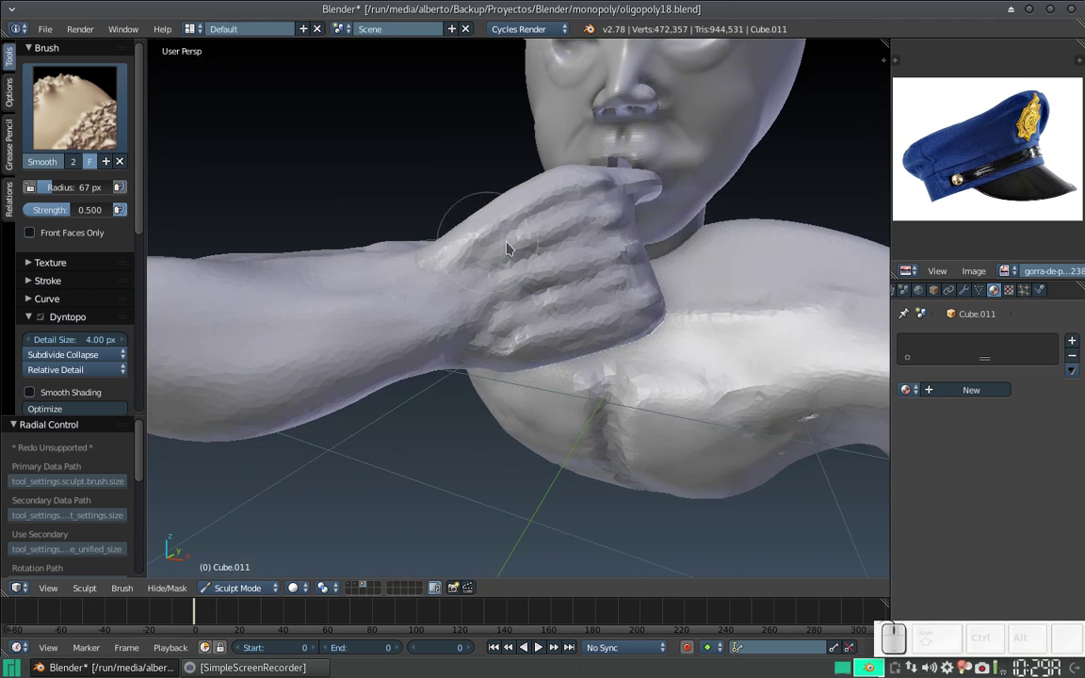
key("KP_Subtract")
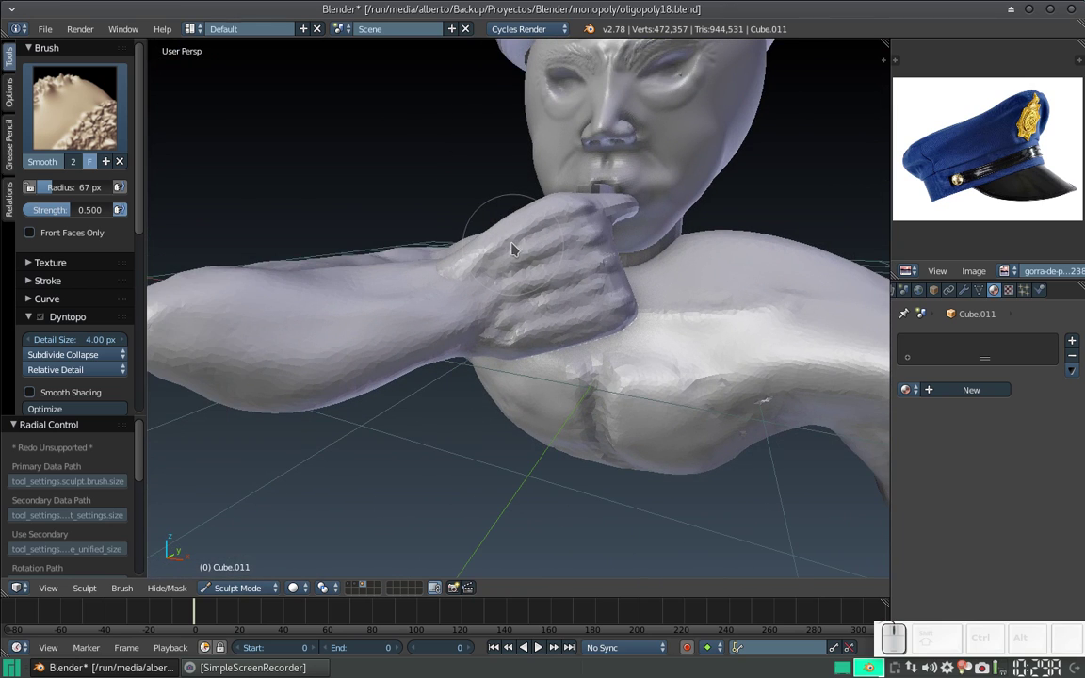
Step: Review the whole bust from the front and at an angle
key("KP_1")
key("KP_Subtract")
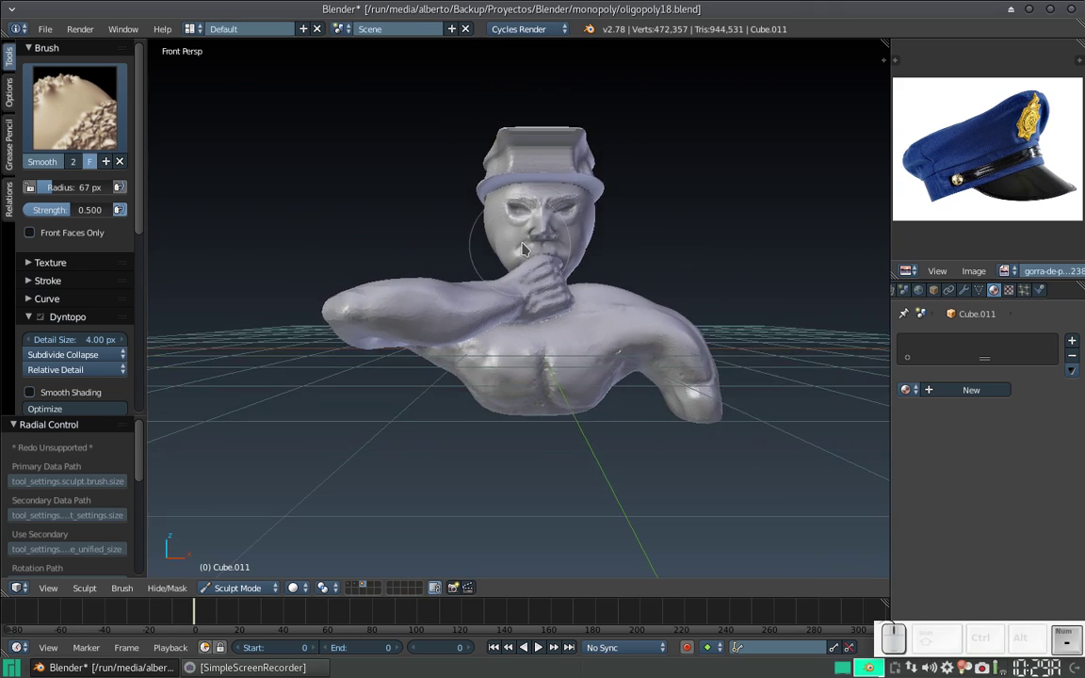
left_click(540, 255)
left_click(550, 247)
left_click_drag(549, 258, 544, 275)
left_click(545, 275)
left_click(542, 258)
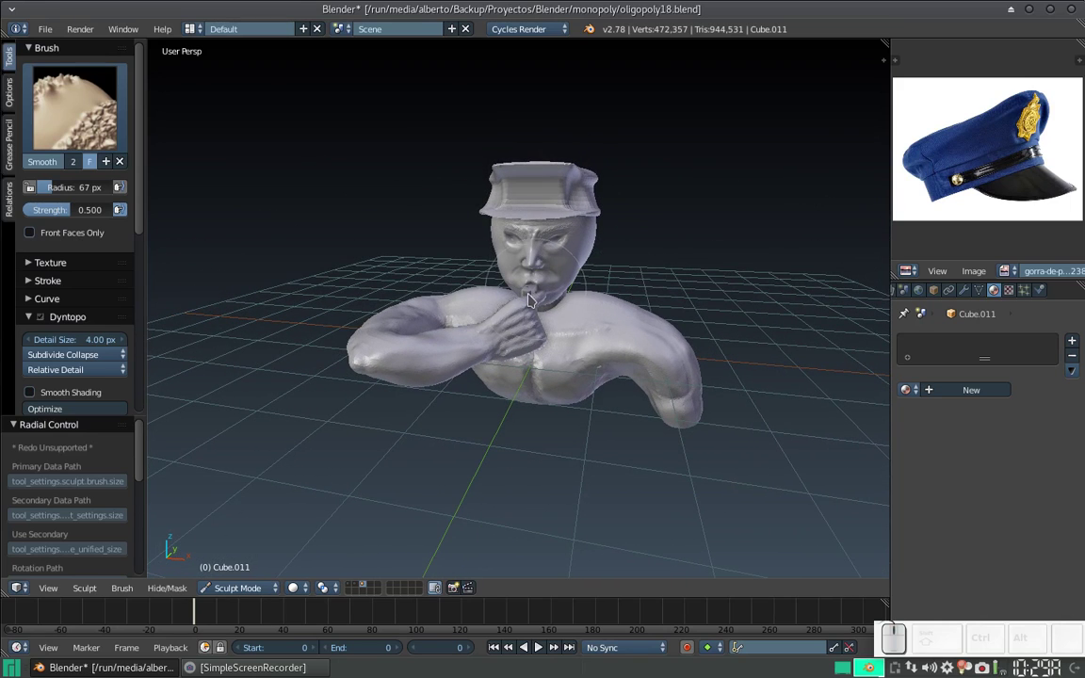
left_click(561, 247)
Step: Give the bust a final smoothing touch and leave sculpting for Object Mode
middle_click(569, 236)
left_click_drag(574, 238, 555, 242)
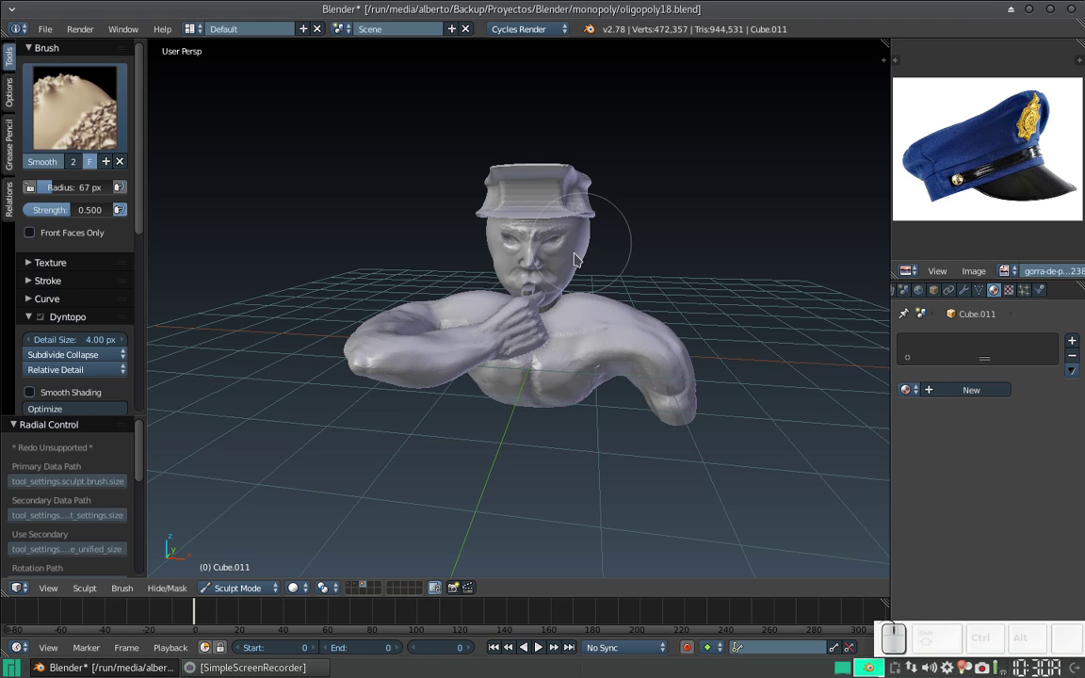
left_click(230, 589)
left_click(240, 573)
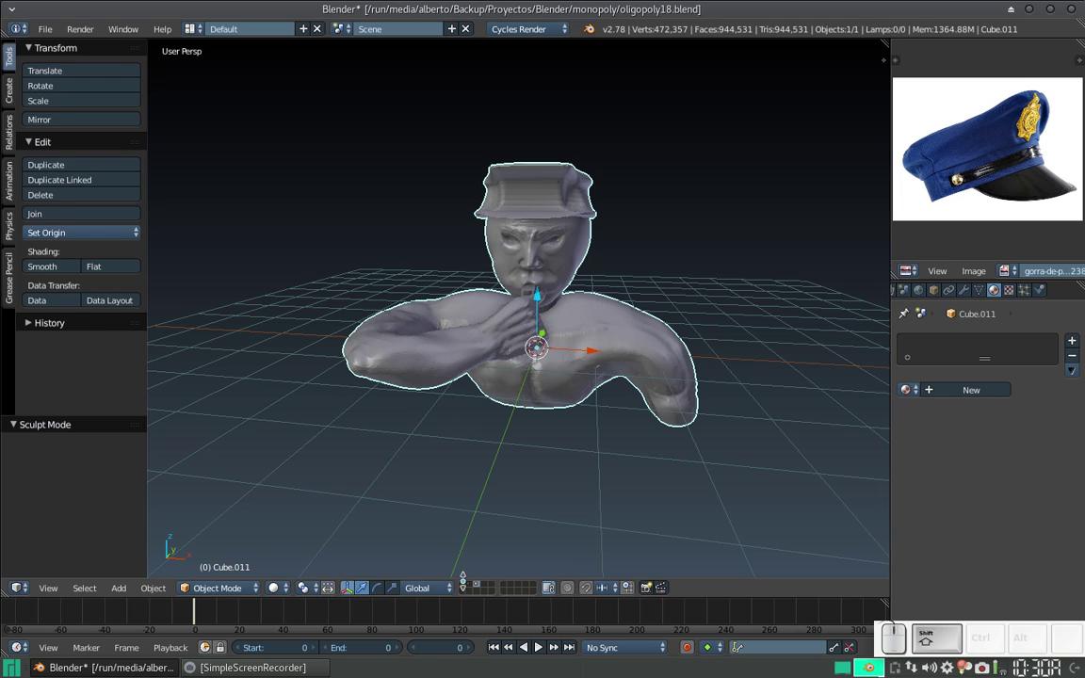
left_click(464, 586)
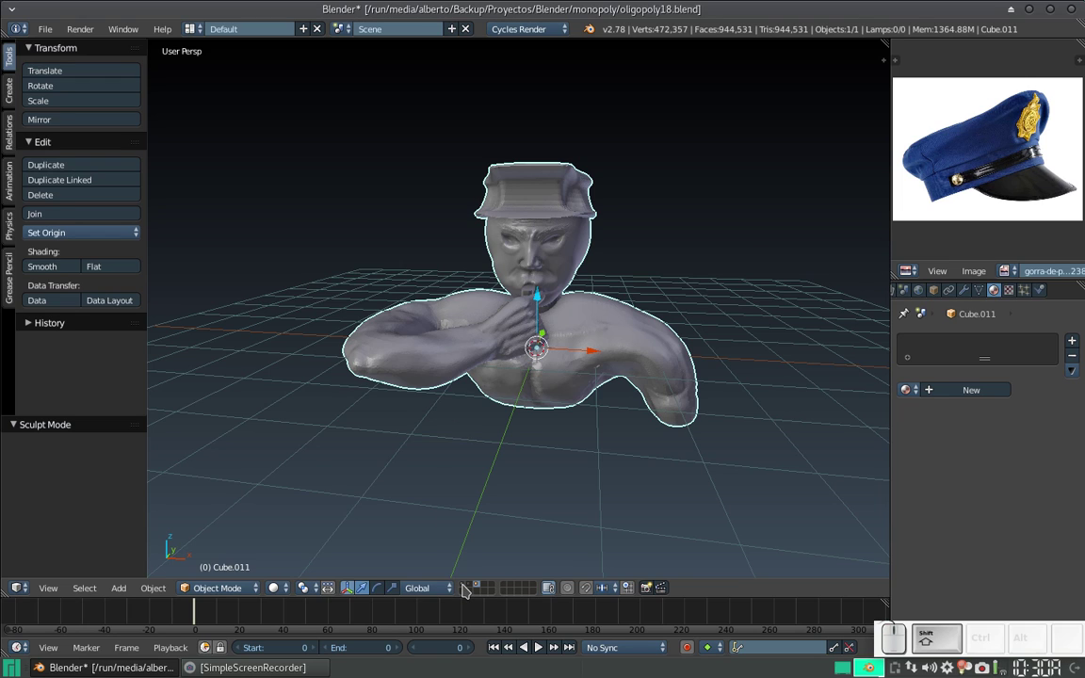
scroll("down", 3)
left_click_drag(549, 382, 486, 341)
scroll("down", 3)
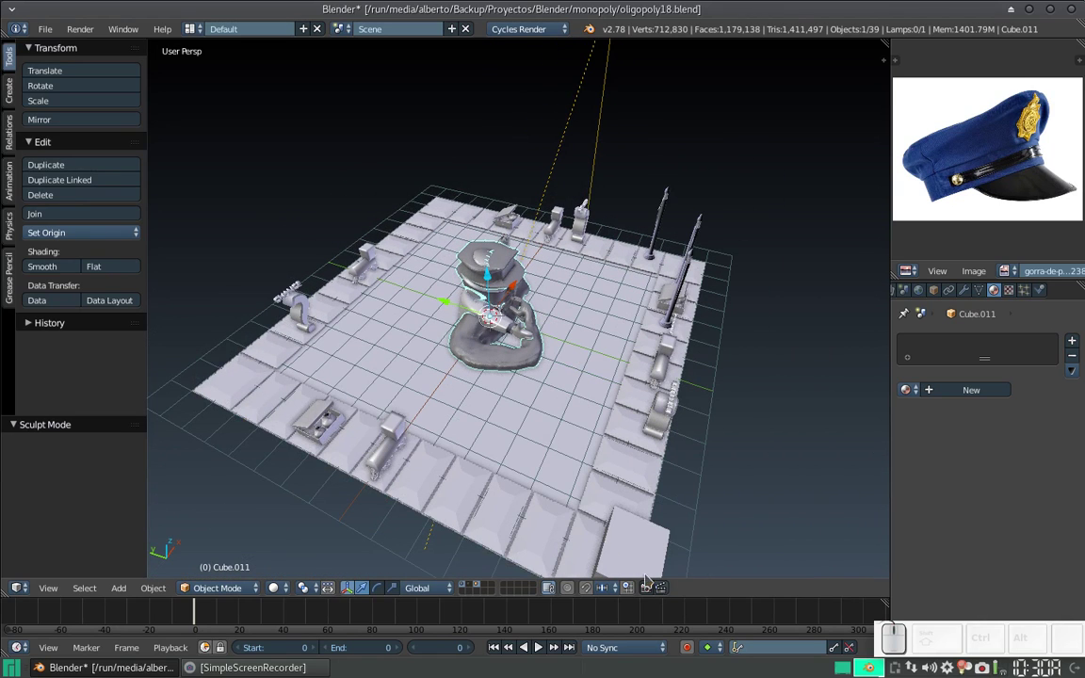
left_click_drag(500, 393, 237, 396)
scroll("up", 3)
left_click_drag(388, 370, 599, 315)
left_click_drag(613, 308, 482, 319)
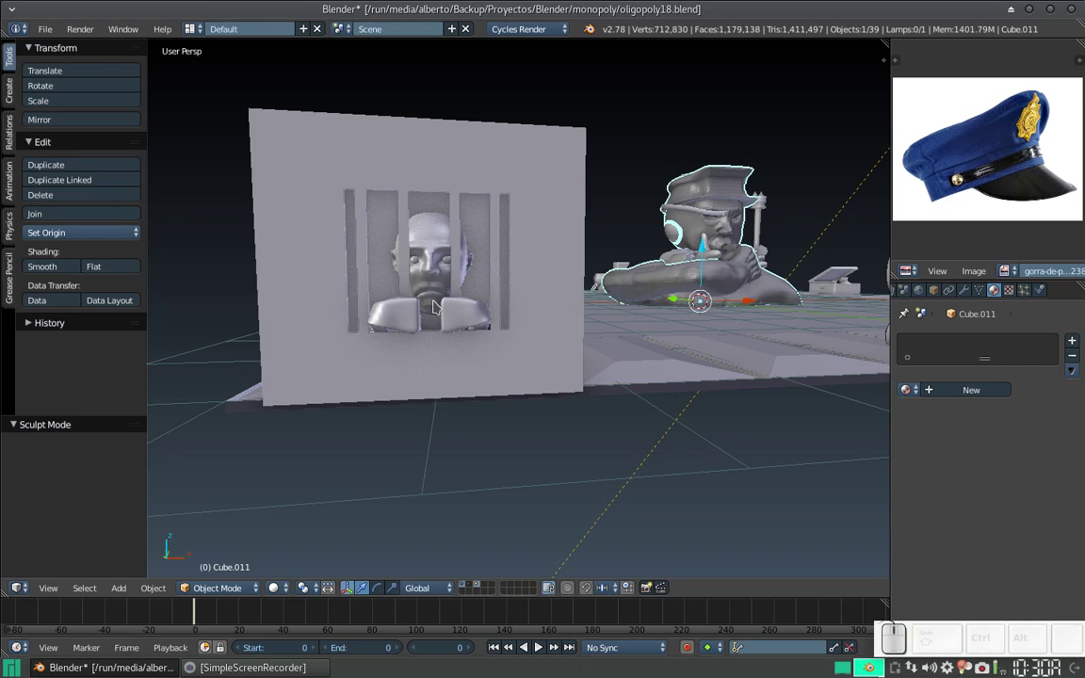
scroll("up", 3)
scroll("down", 3)
middle_click(484, 291)
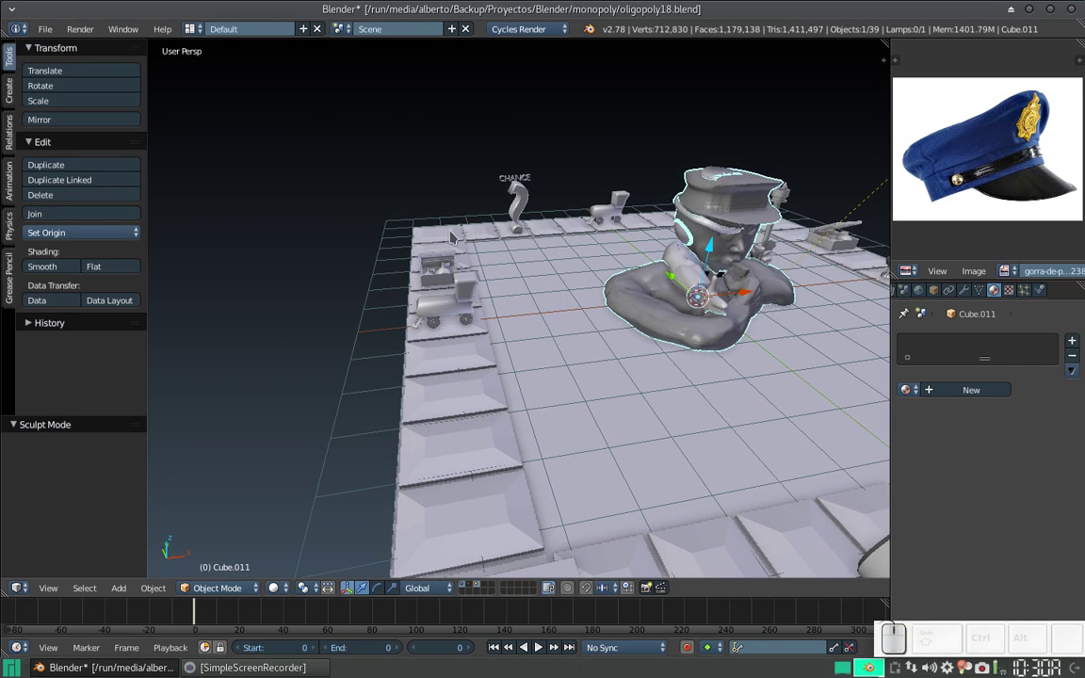
left_click(481, 589)
scroll("down", 3)
left_click(610, 333)
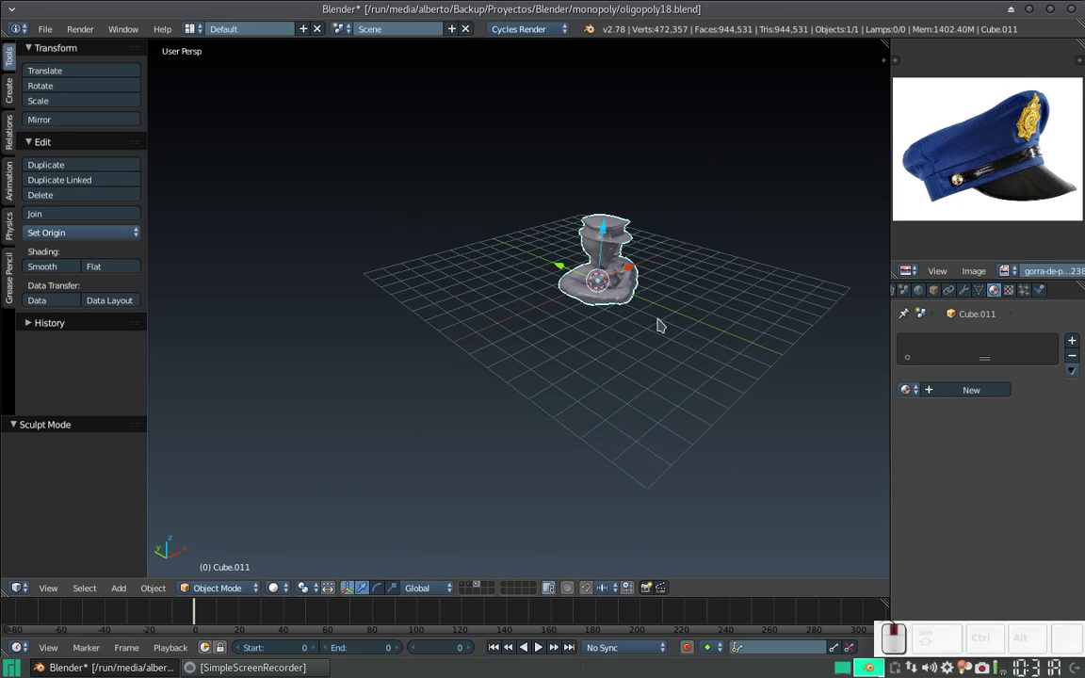
scroll("up", 3)
left_click(621, 270)
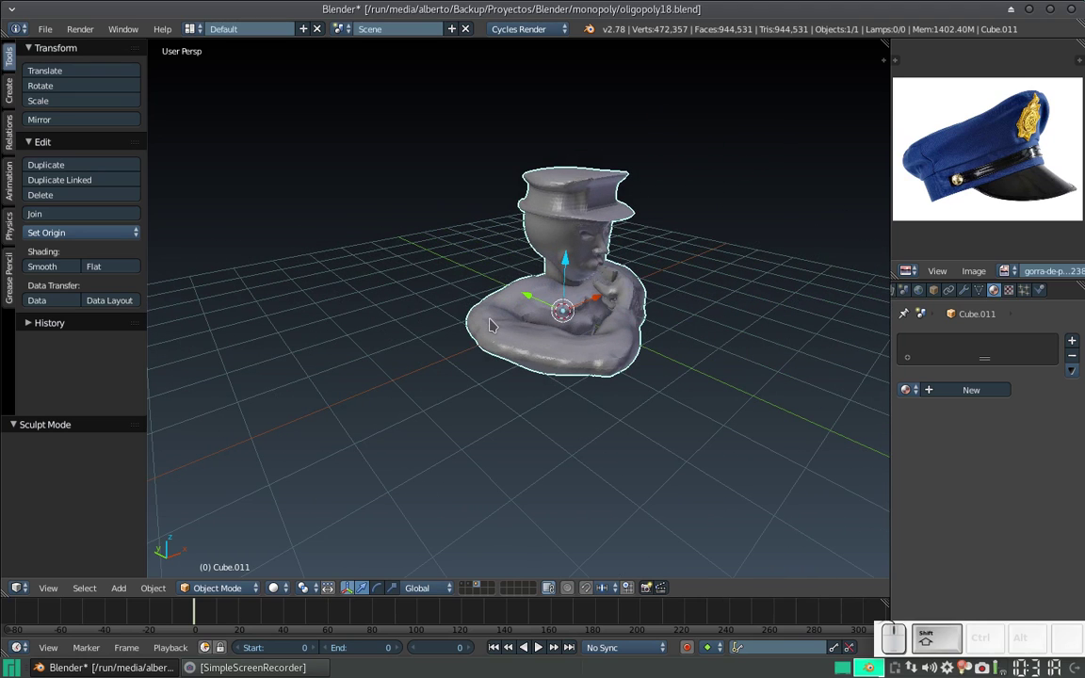